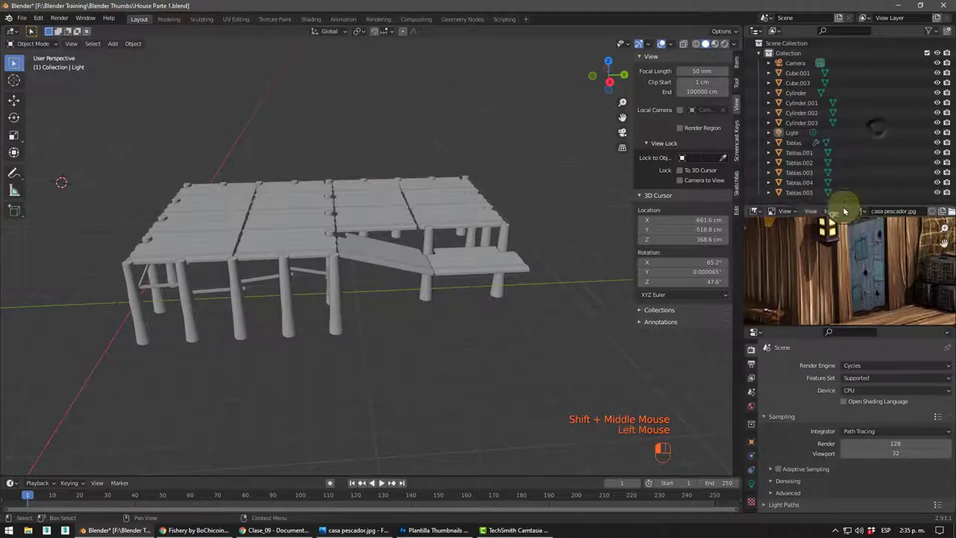
- Select all the dock pieces in the Outliner and create a new empty collection for them
scroll(up, 3)
scroll(down, 3)
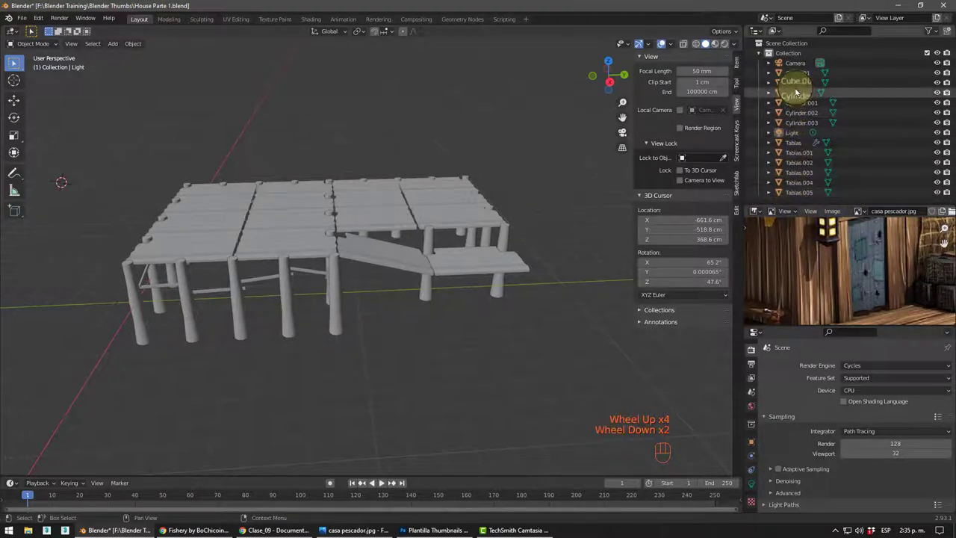
click(802, 73)
click(802, 194)
scroll(down, 3)
drag(399, 226, 438, 219)
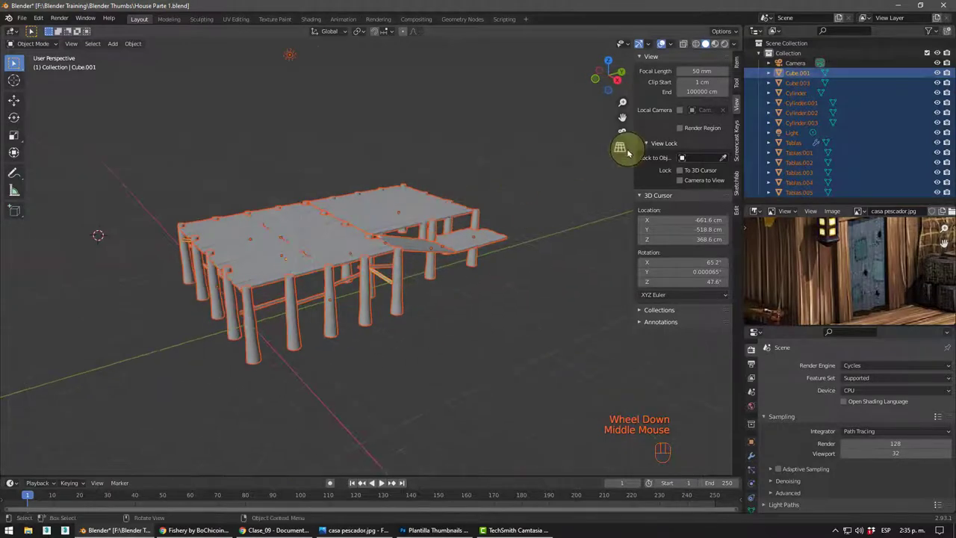
click(945, 33)
scroll(down, 3)
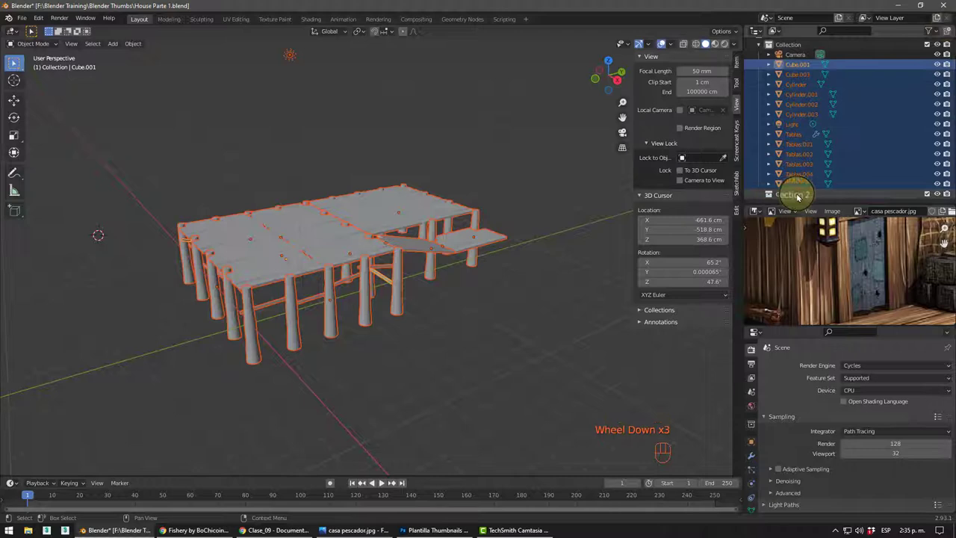
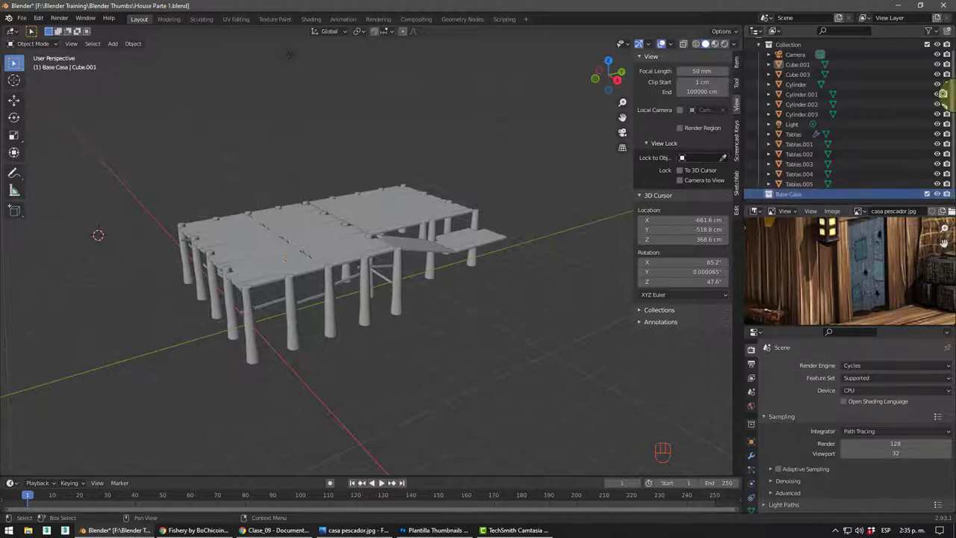
- Move the dock cubes and posts into the Base Casa collection
click(804, 66)
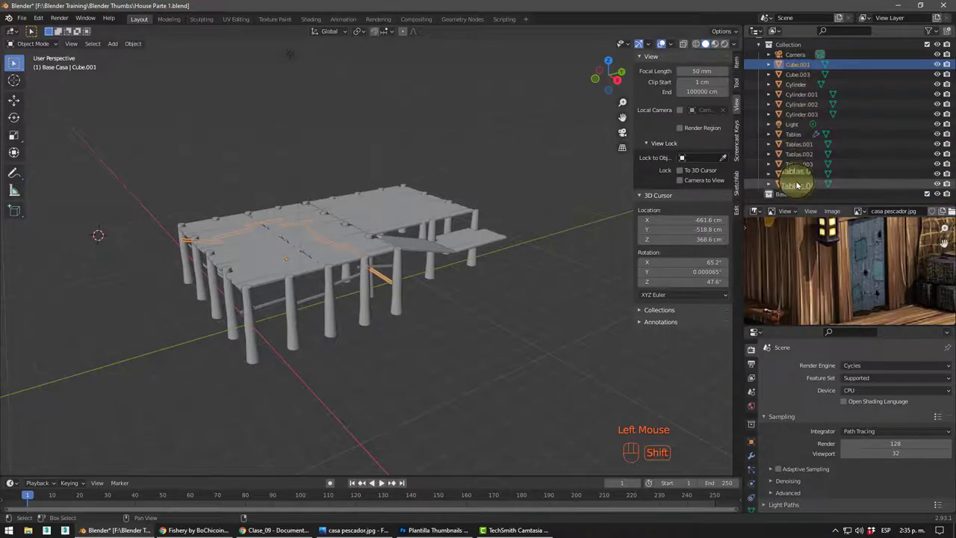
click(796, 185)
click(796, 129)
click(798, 128)
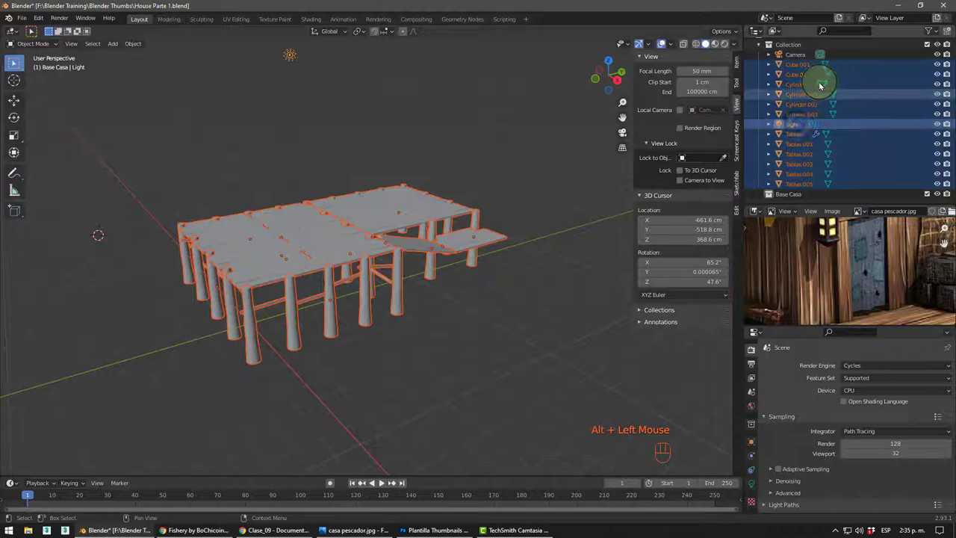
click(821, 68)
click(803, 109)
click(798, 114)
drag(807, 125, 792, 195)
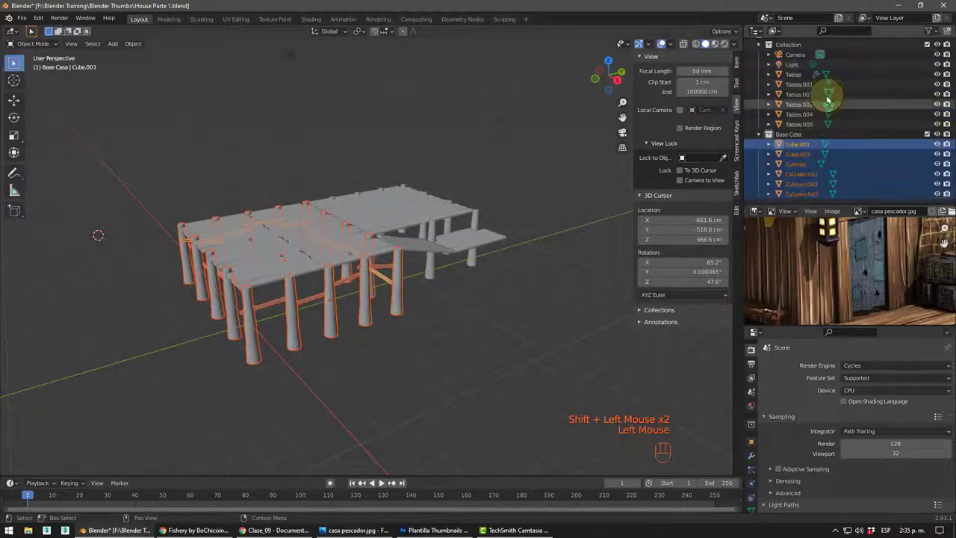
- Move the plank objects into Base Casa and collapse the collection
click(797, 74)
click(800, 126)
drag(795, 119, 791, 139)
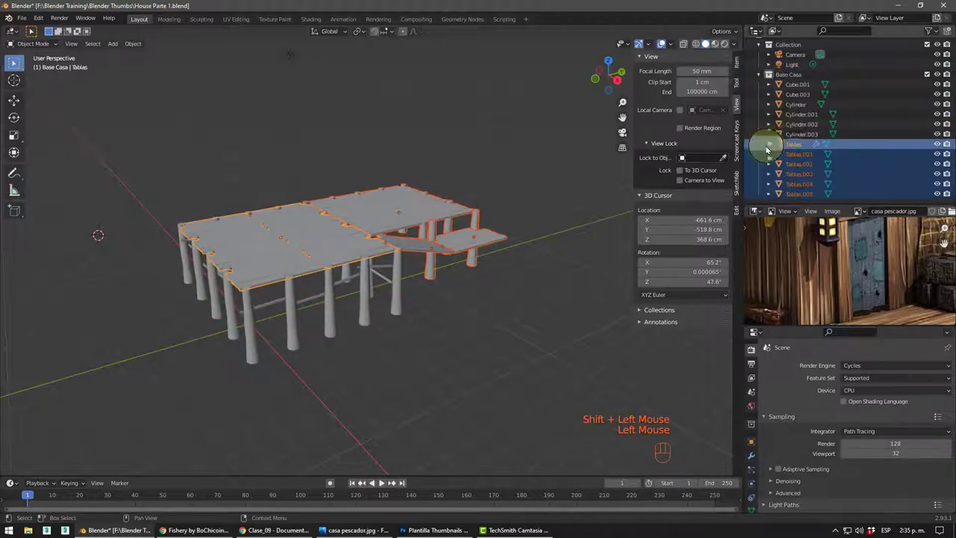
click(757, 81)
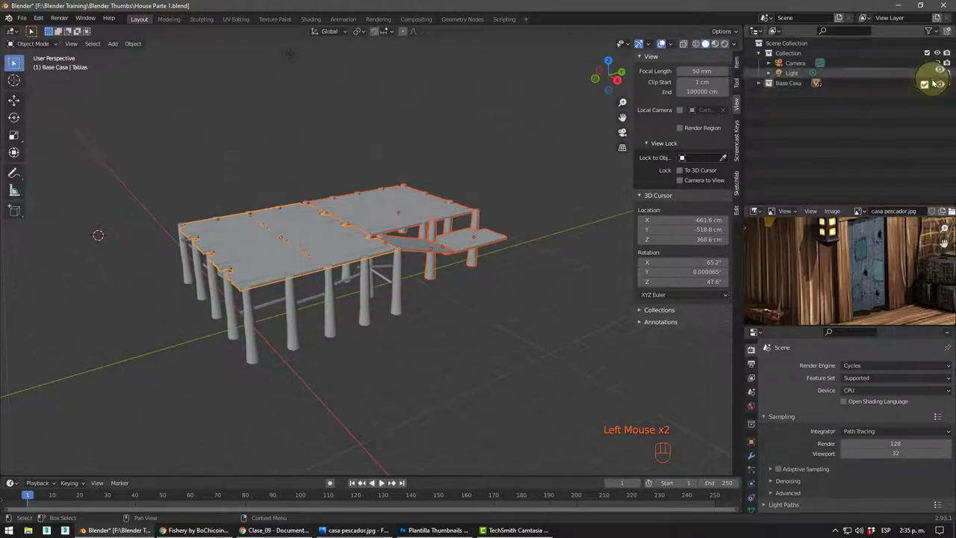
- Adjust the Base Casa collection row in the Outliner and orbit in over the dock
click(938, 81)
click(938, 81)
click(938, 82)
click(938, 81)
click(938, 81)
click(938, 81)
drag(452, 283, 516, 224)
drag(466, 202, 515, 180)
middle_click(462, 226)
scroll(up, 3)
middle_click(445, 226)
middle_click(386, 229)
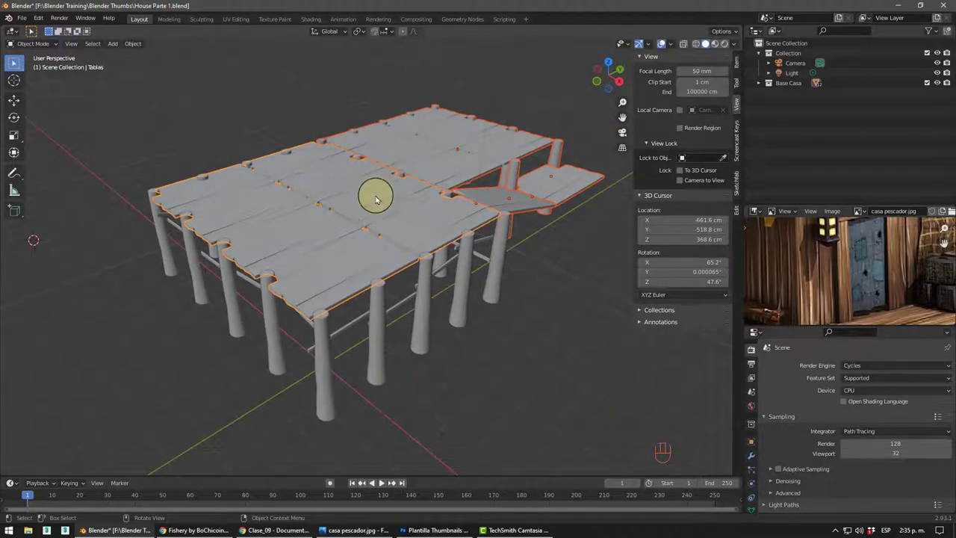
scroll(down, 3)
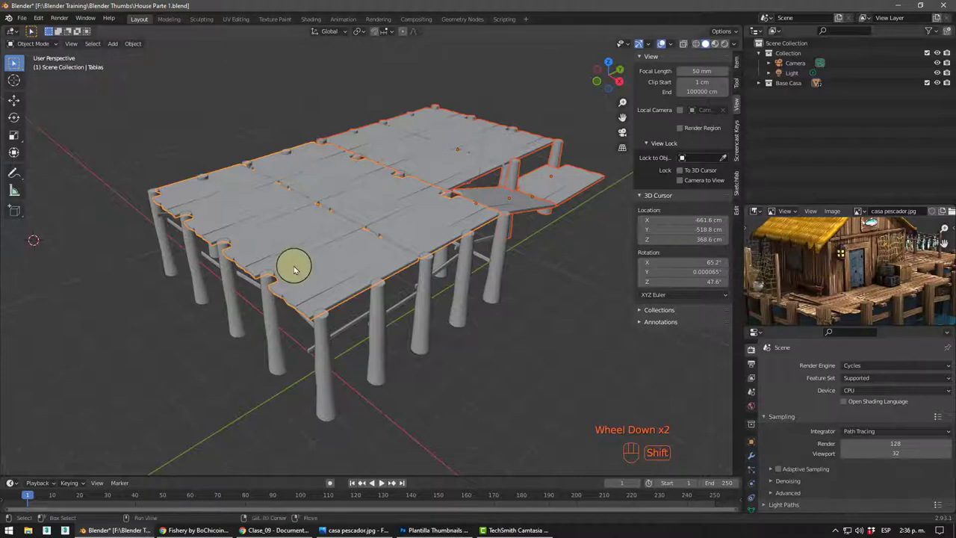
- Place the 3D cursor on the plank deck and add a 74 cm cube there via Shift+A
key(shift+a)
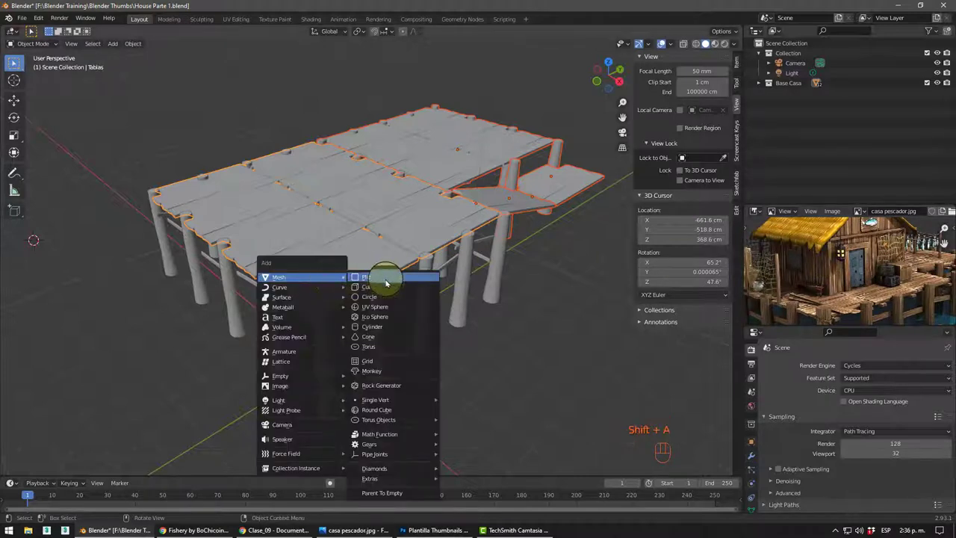
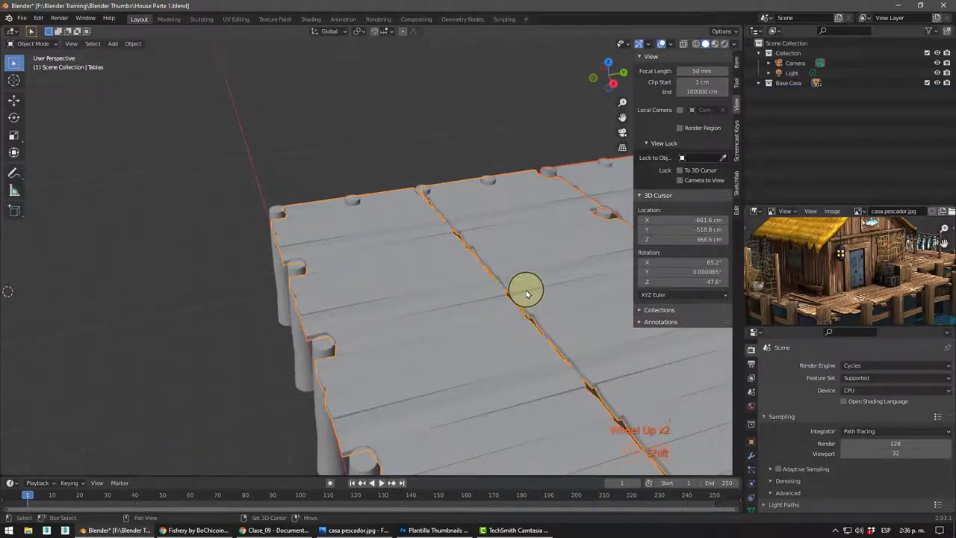
drag(527, 305, 491, 355)
drag(419, 292, 372, 291)
scroll(down, 3)
drag(397, 291, 335, 222)
drag(410, 300, 446, 298)
key(shift+a)
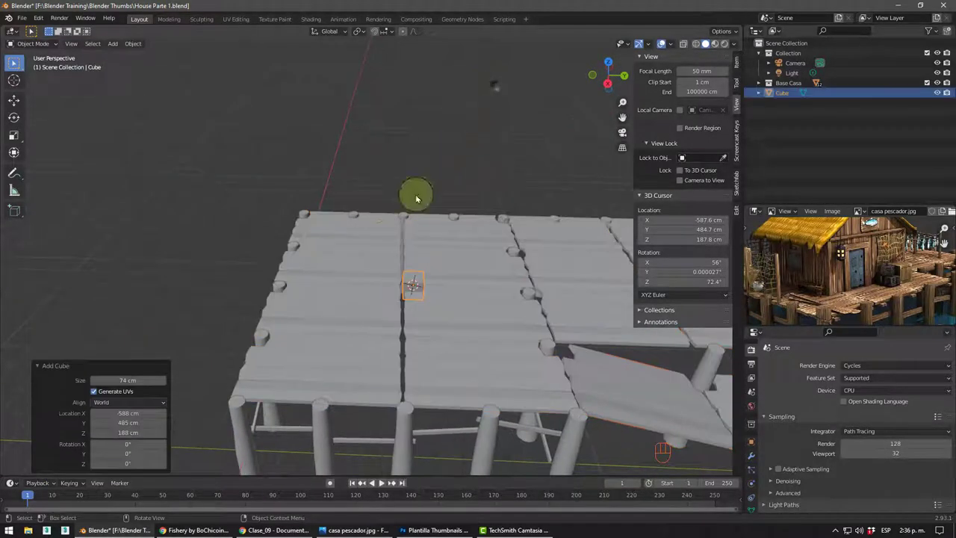
- Show the cube's transform values and raise it above the planks
drag(407, 251, 476, 226)
drag(390, 255, 410, 241)
scroll(up, 3)
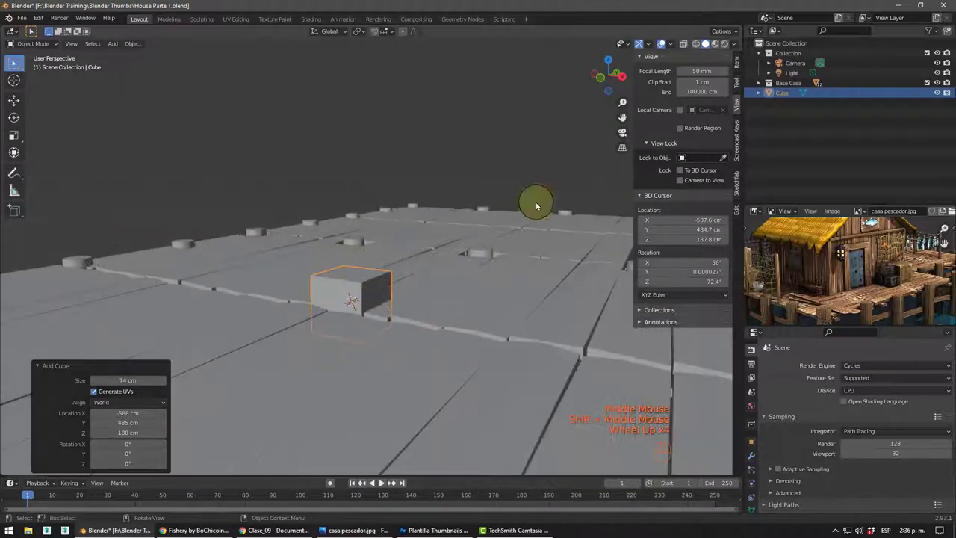
click(737, 62)
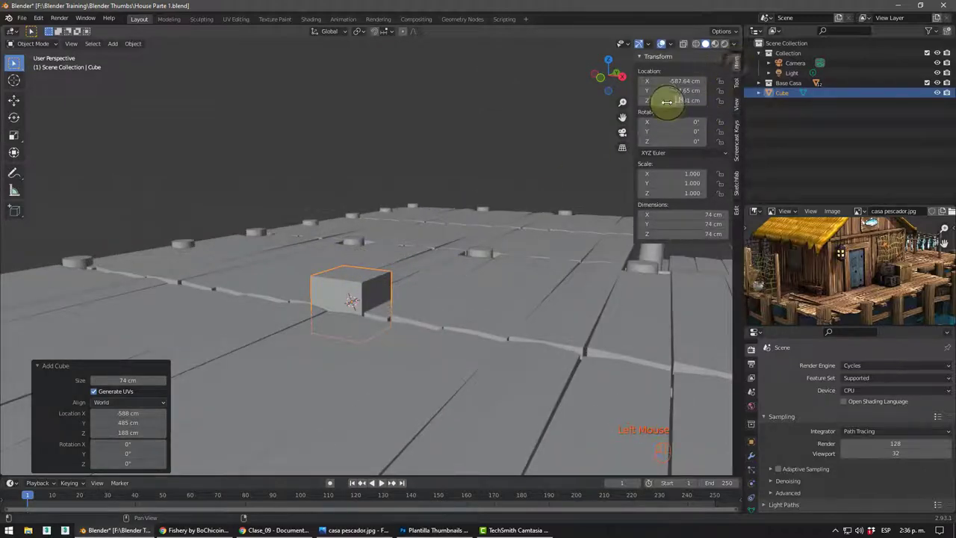
key(g)
drag(381, 284, 303, 293)
scroll(down, 3)
drag(394, 266, 361, 277)
drag(365, 279, 370, 277)
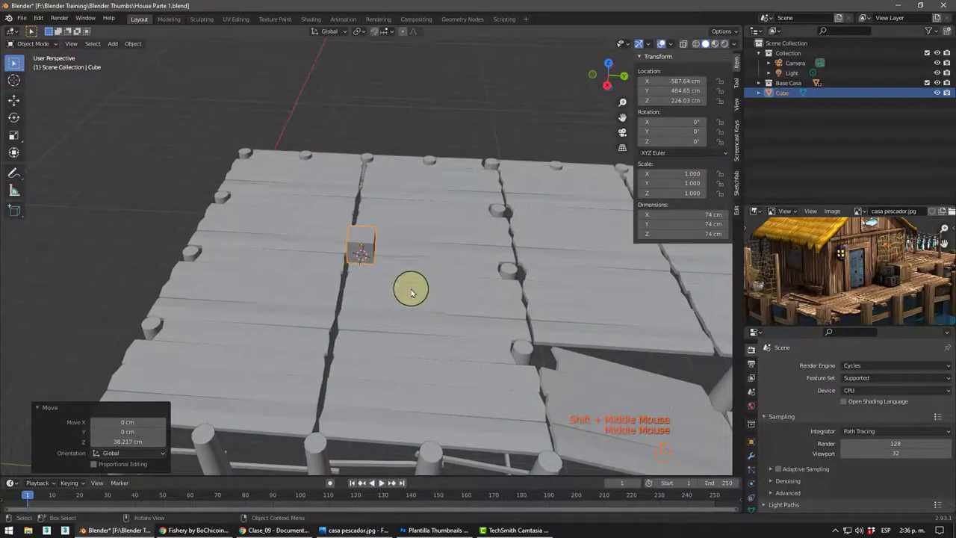
- Scale the trial cube up and shift it along Z and X over the dock
key(s)
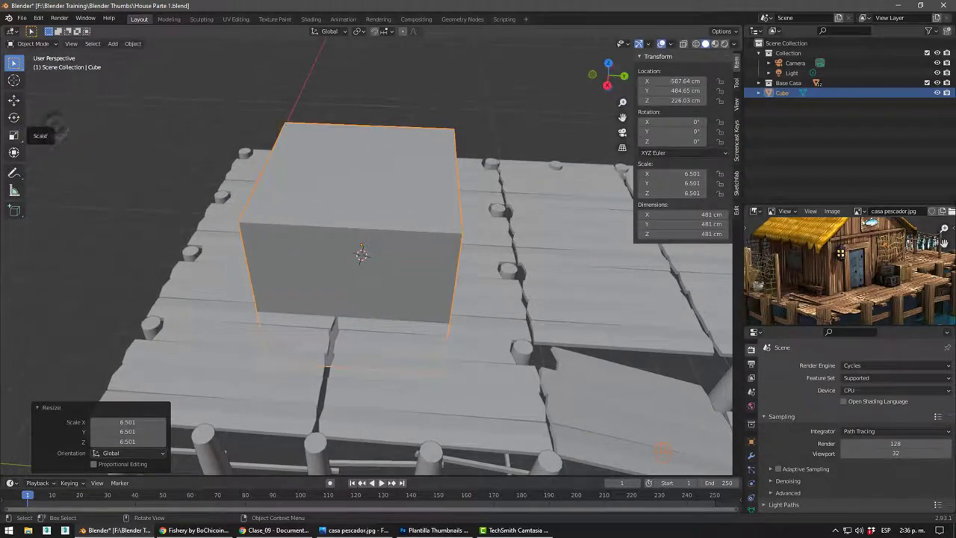
drag(528, 246, 444, 242)
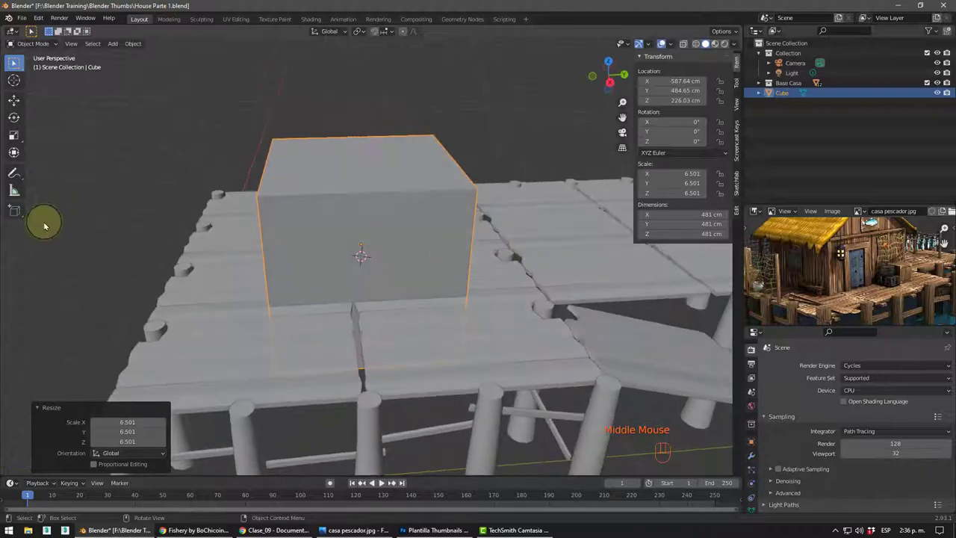
middle_click(194, 244)
key(g)
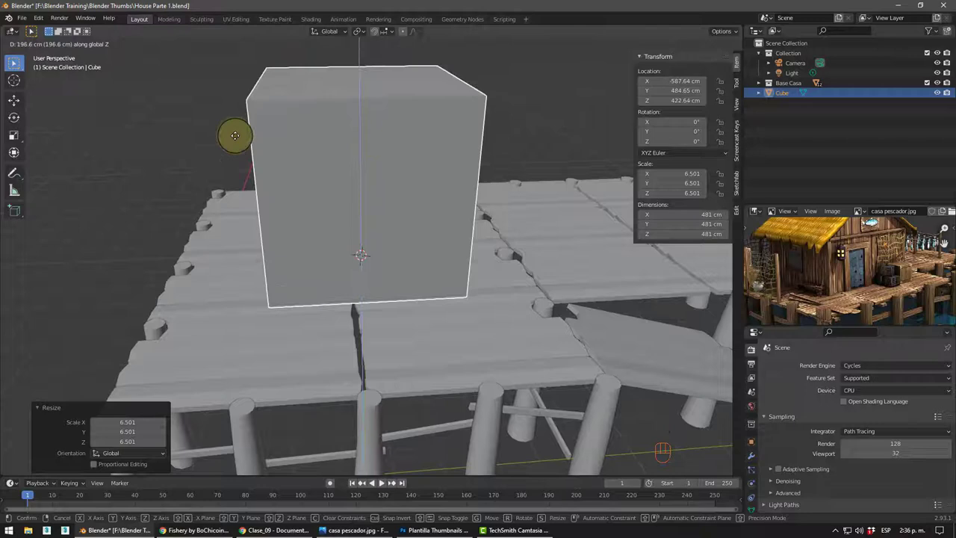
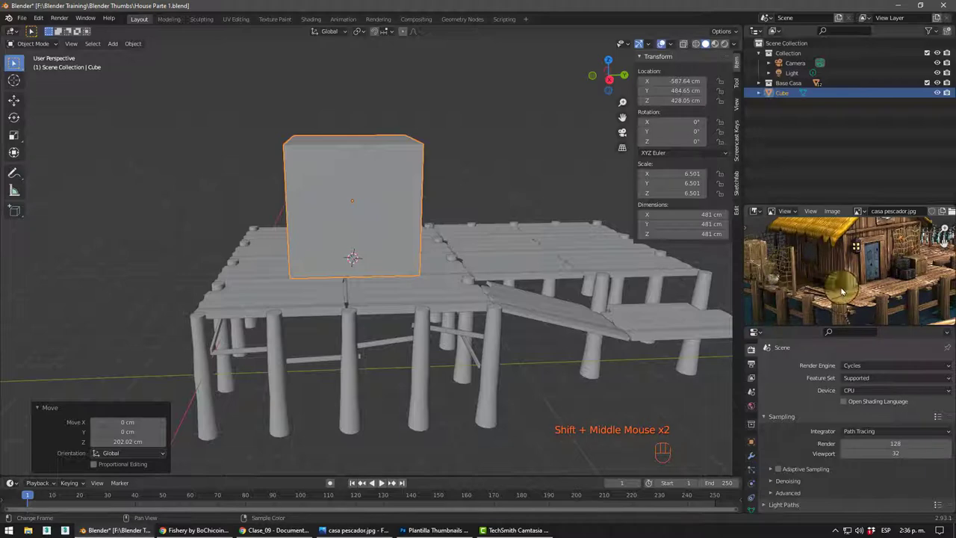
drag(307, 256, 309, 245)
drag(338, 280, 359, 296)
key(g)
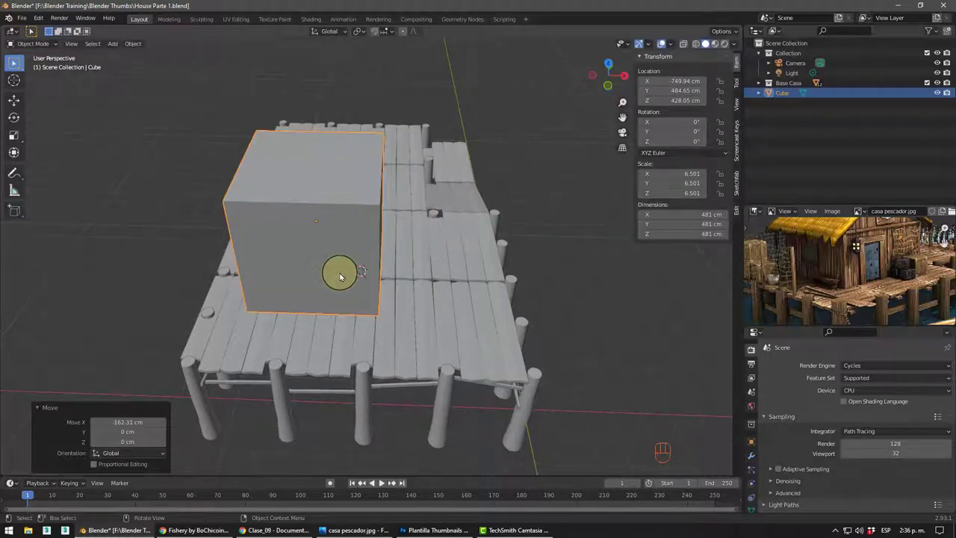
- Enlarge the cube to about 667 cm, then delete it and bring up the add-object list again
key(s)
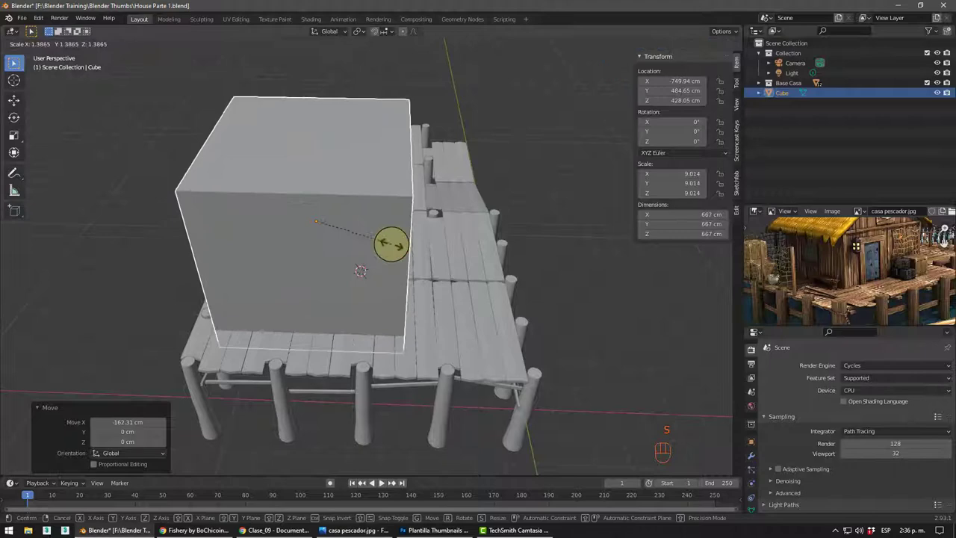
drag(327, 266, 331, 249)
drag(459, 274, 430, 284)
scroll(down, 3)
key(Delete)
key(shift+a)
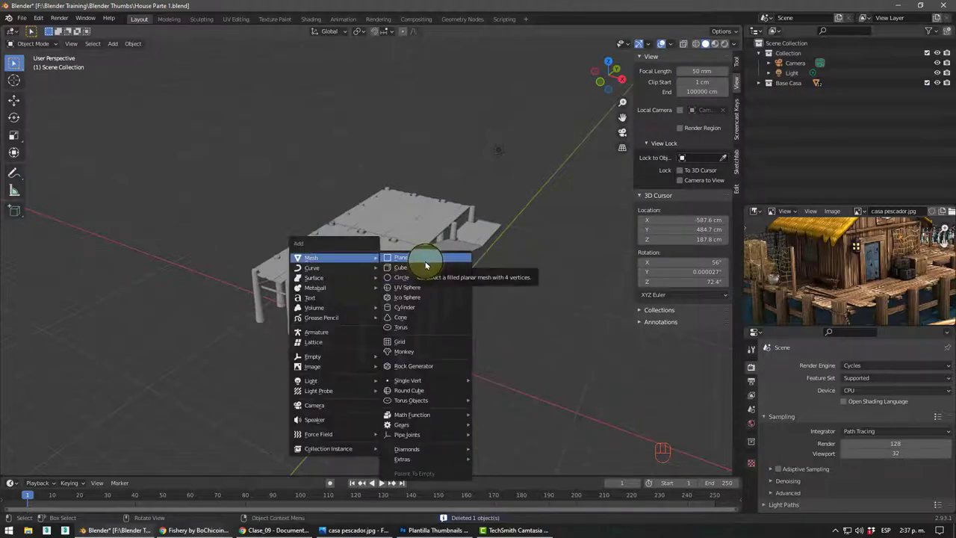
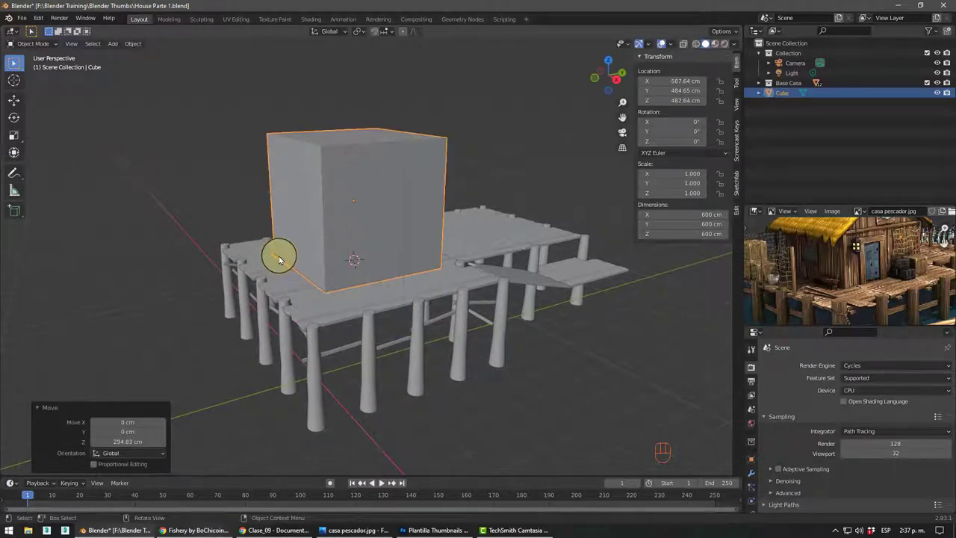
- Slide the new 600 cm cube about 104 cm along X so it sits over the dock
drag(426, 278, 395, 281)
drag(413, 281, 413, 269)
key(g)
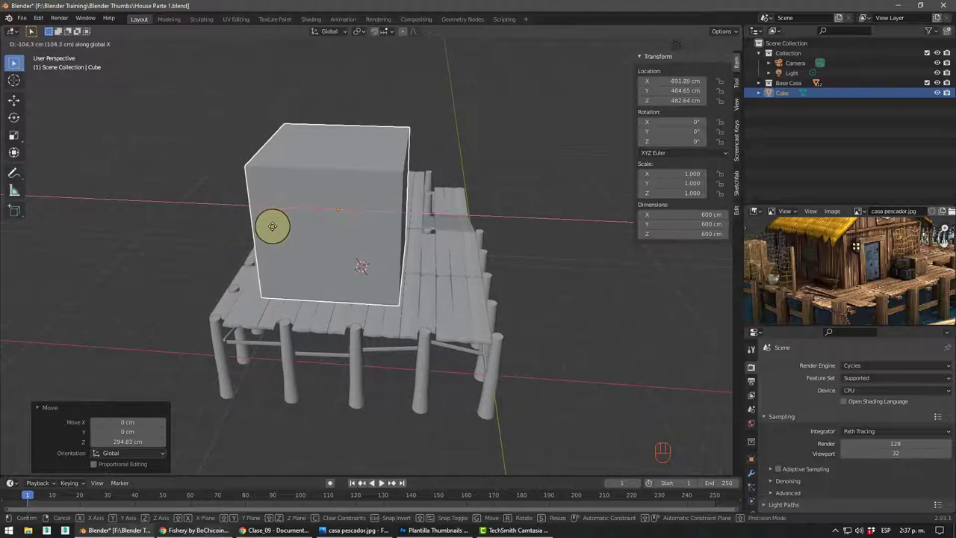
middle_click(282, 274)
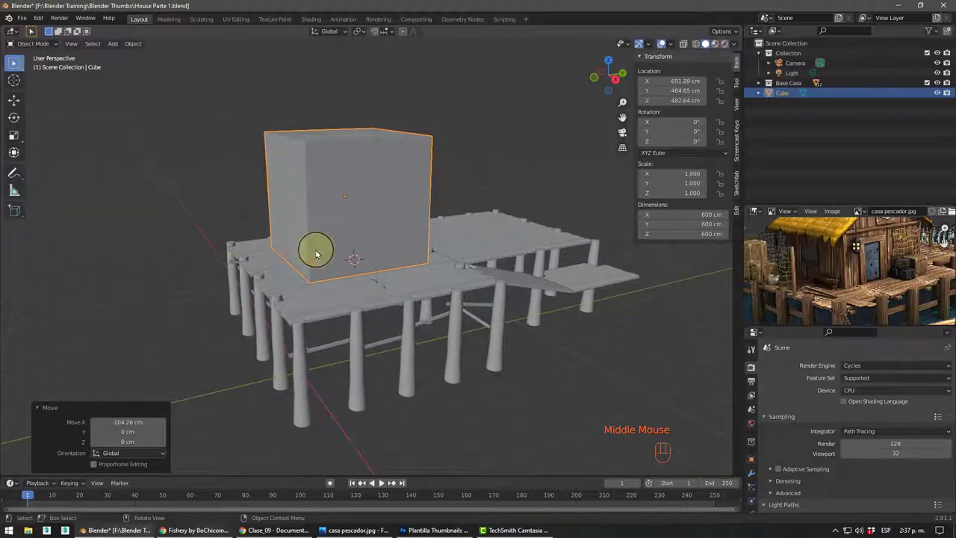
- Enter Edit Mode on the 600×600×300 cm block and insert a vertical loop cut with Ctrl+R
key(Tab)
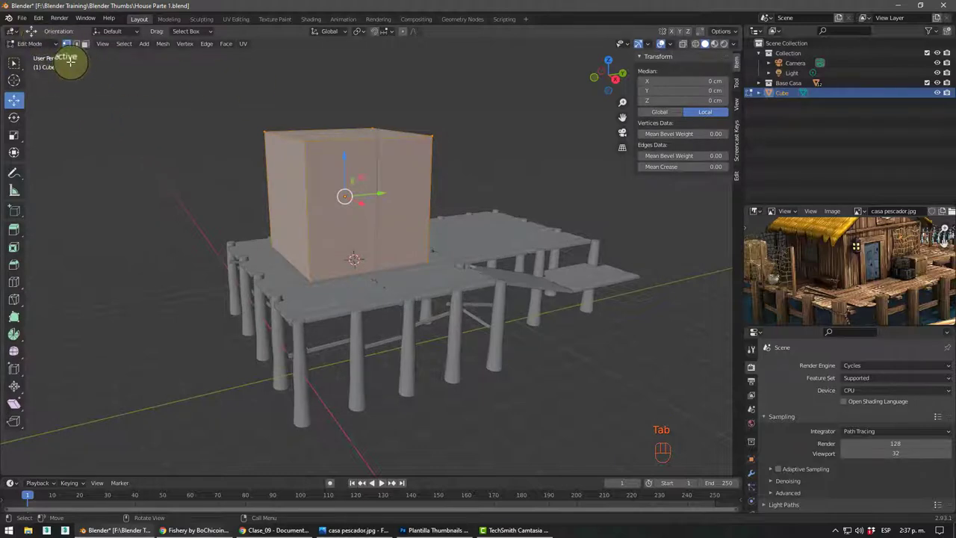
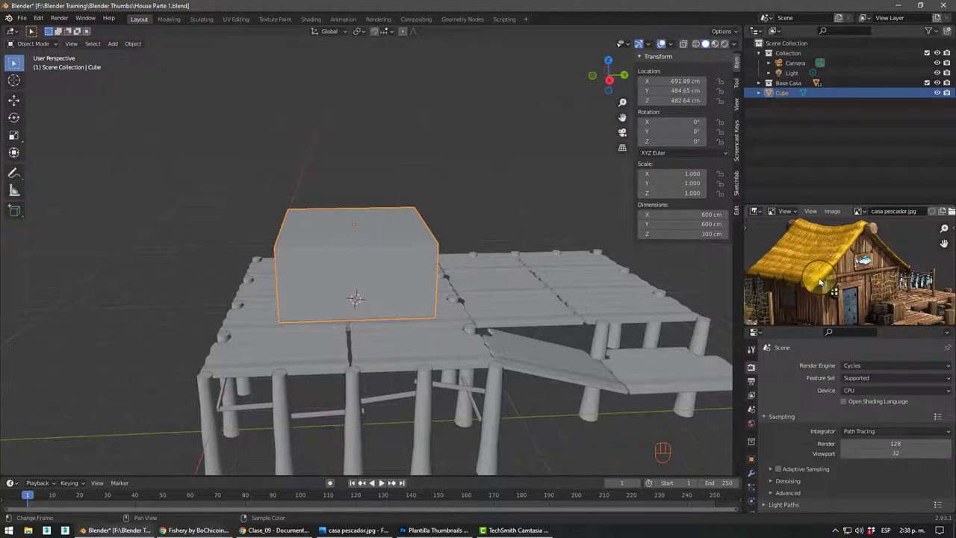
drag(388, 271, 410, 274)
drag(395, 272, 368, 268)
middle_click(382, 275)
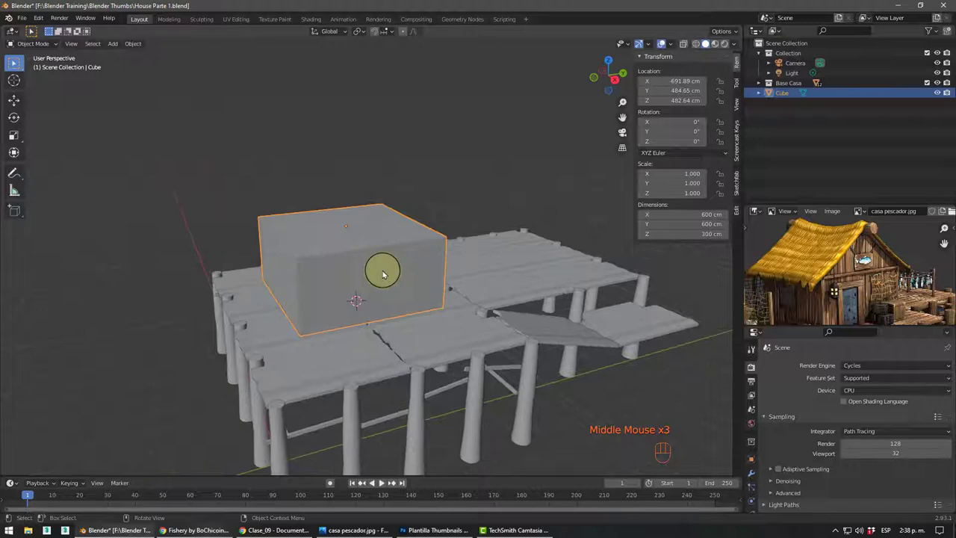
middle_click(363, 273)
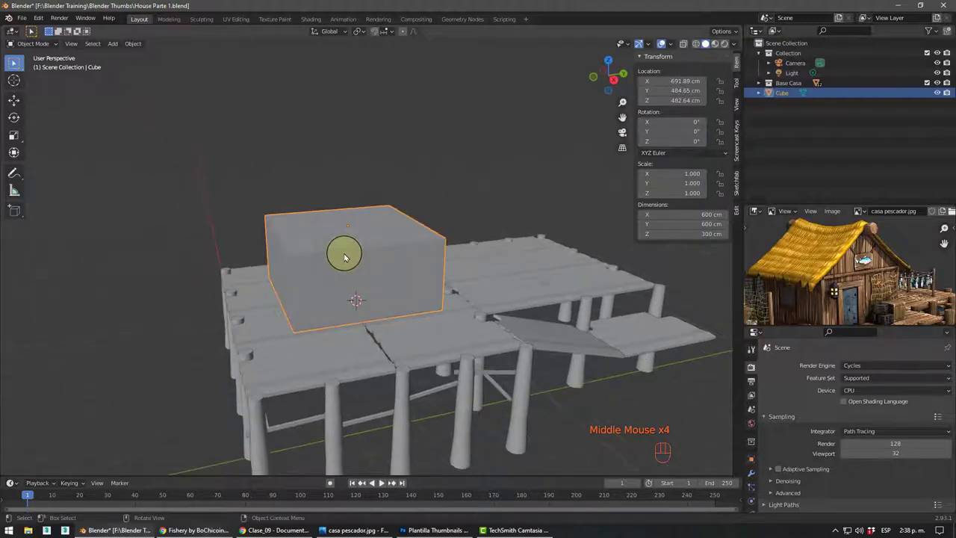
key(Tab)
key(ctrl+r)
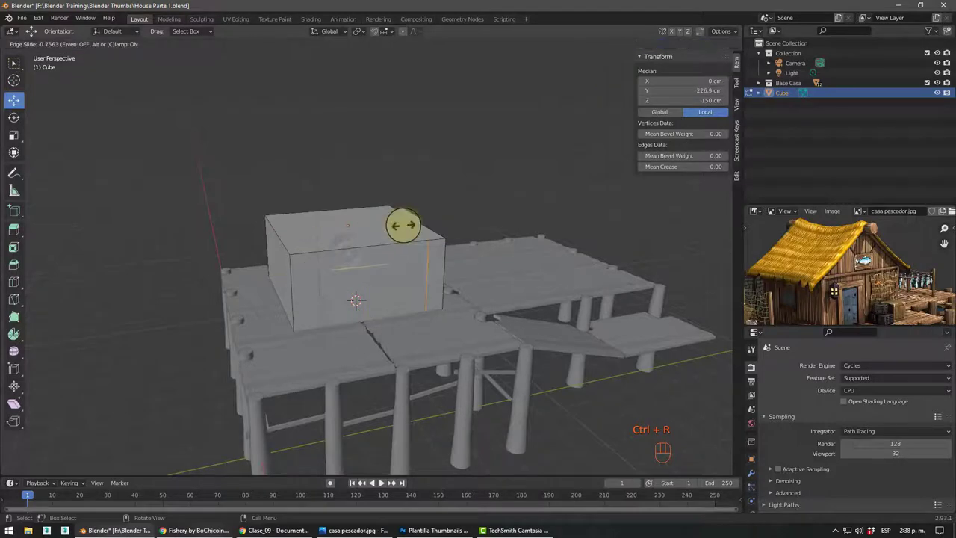
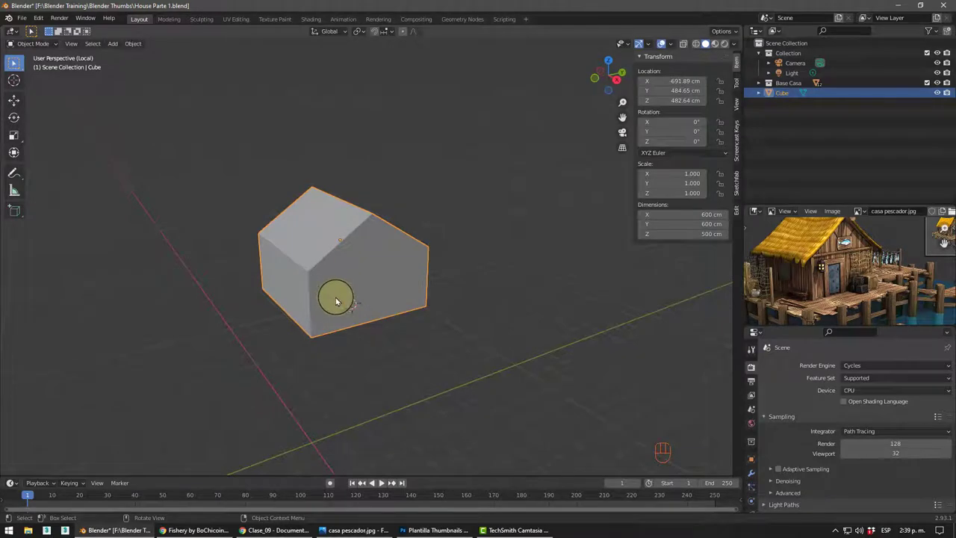
- Zoom in on the gabled 600×600×500 cm house block shown in local view
scroll(up, 3)
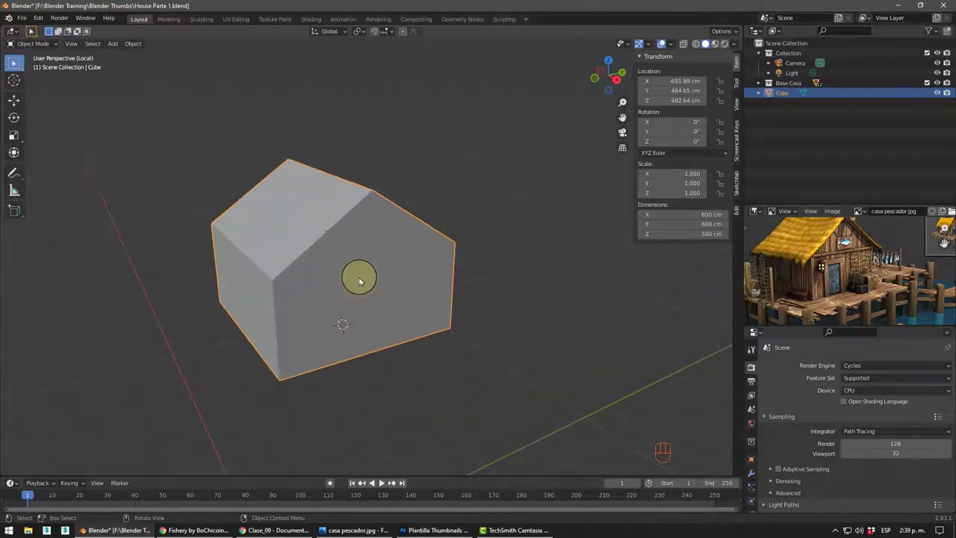
- Duplicate the house block twice with Shift+D to form a row of three houses
key(shift+d)
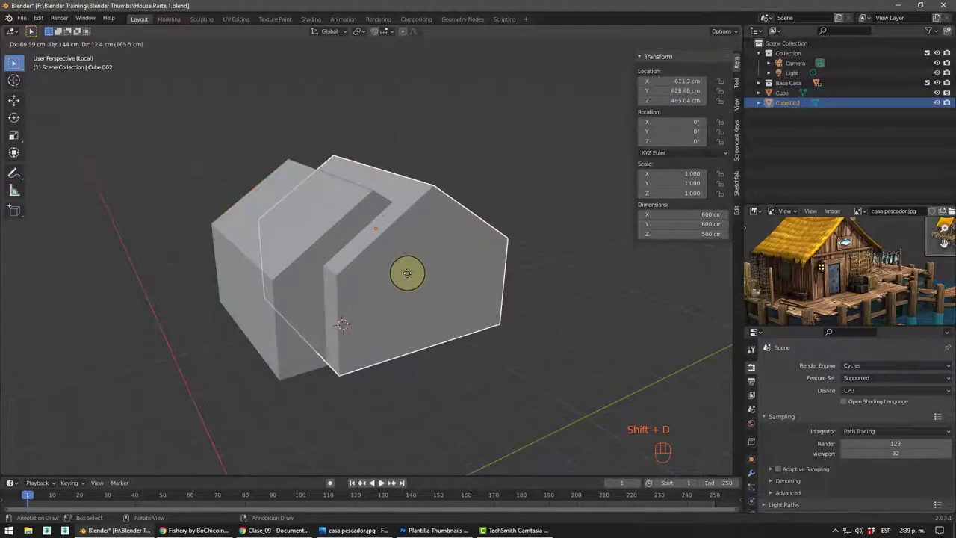
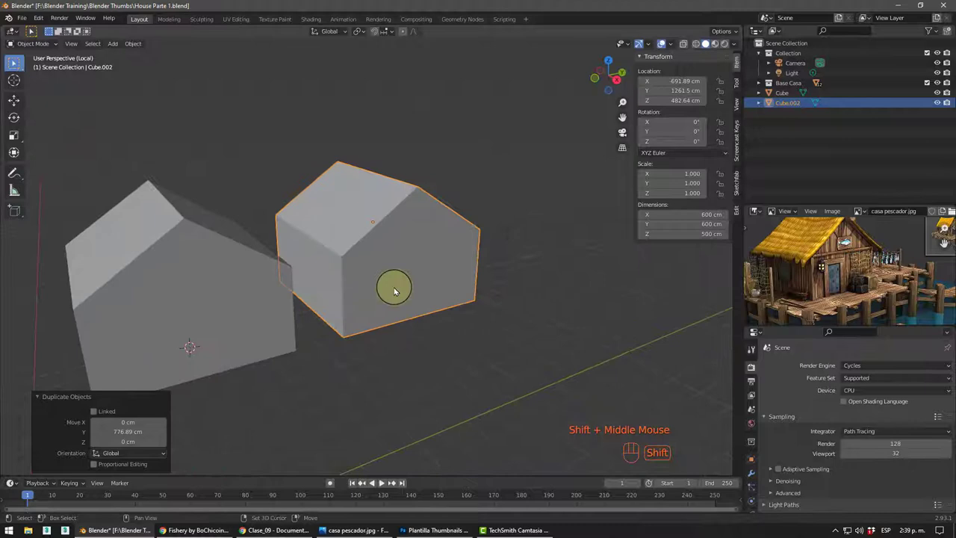
key(shift+d)
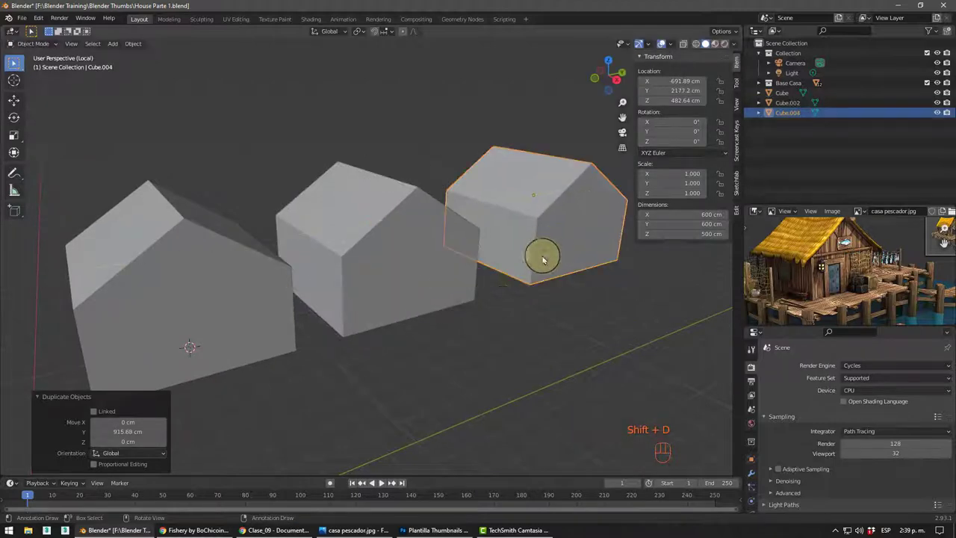
drag(494, 313, 467, 317)
click(208, 295)
drag(440, 319, 395, 321)
drag(406, 315, 422, 314)
scroll(down, 3)
- Orbit around the row, selecting the middle house and then the first one
middle_click(414, 334)
middle_click(408, 321)
click(469, 243)
drag(433, 331, 394, 329)
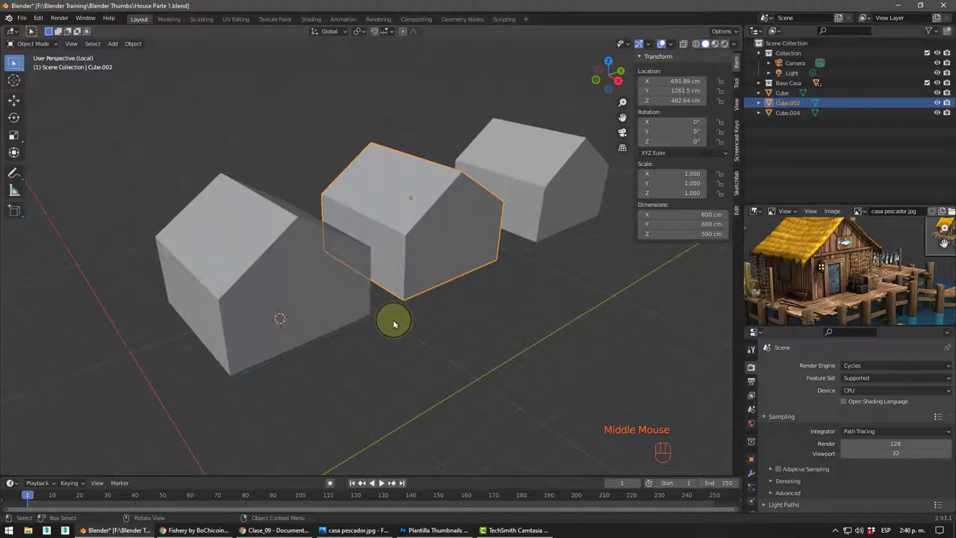
drag(396, 324, 447, 309)
click(411, 357)
drag(351, 298, 357, 326)
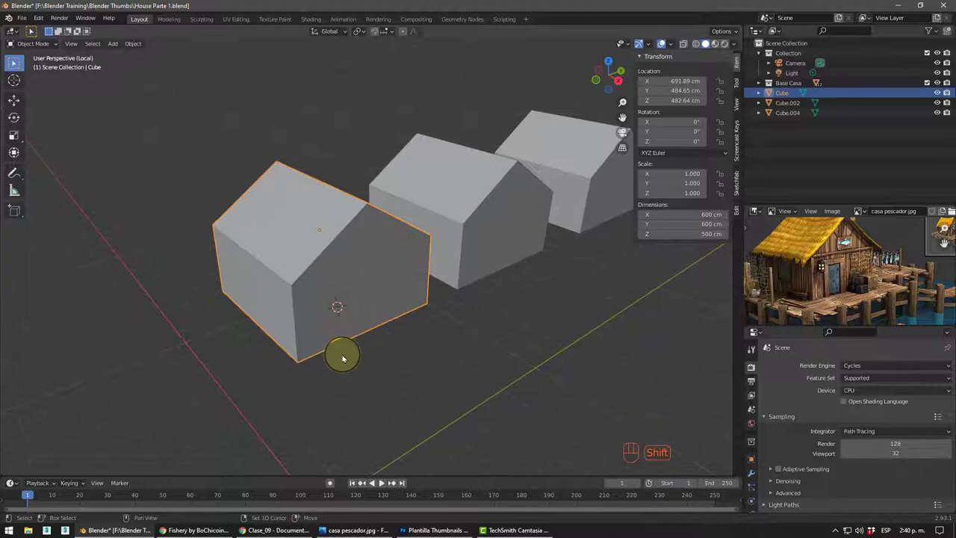
- Add a cube, shrink it and set it against the first house's front wall as a door block
key(shift+a)
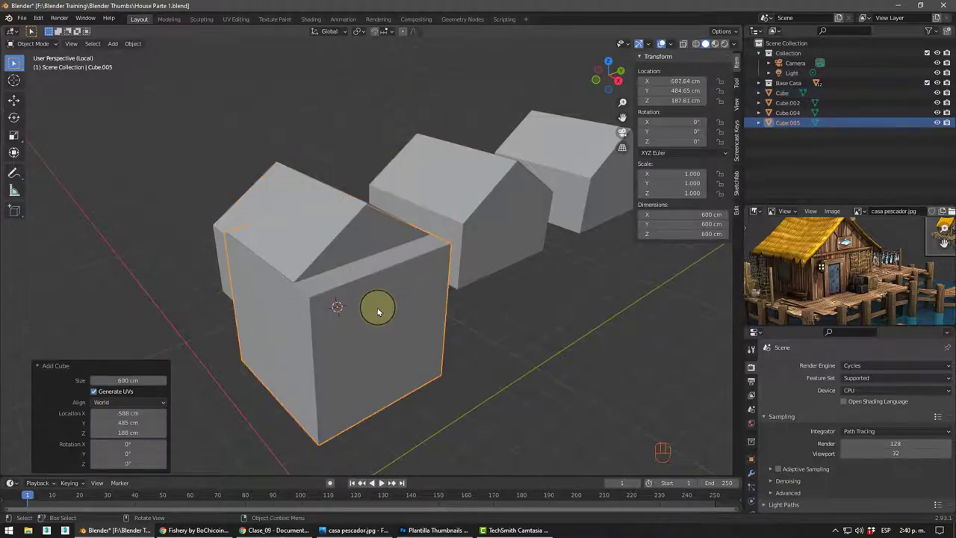
key(s)
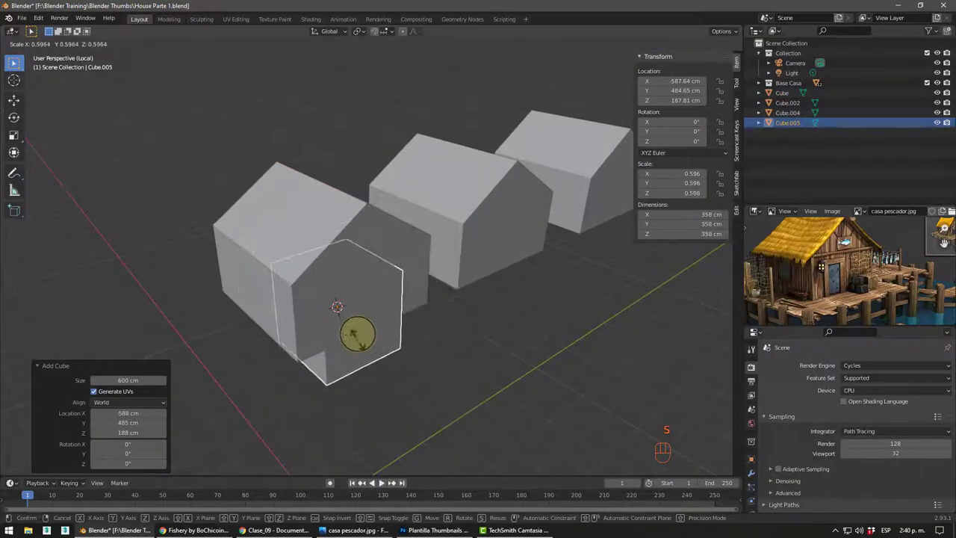
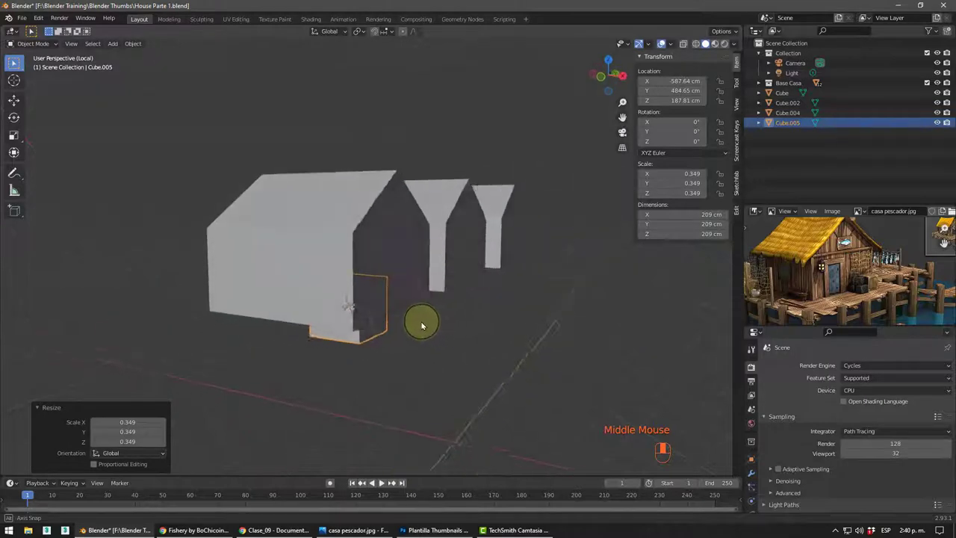
key(KP_1)
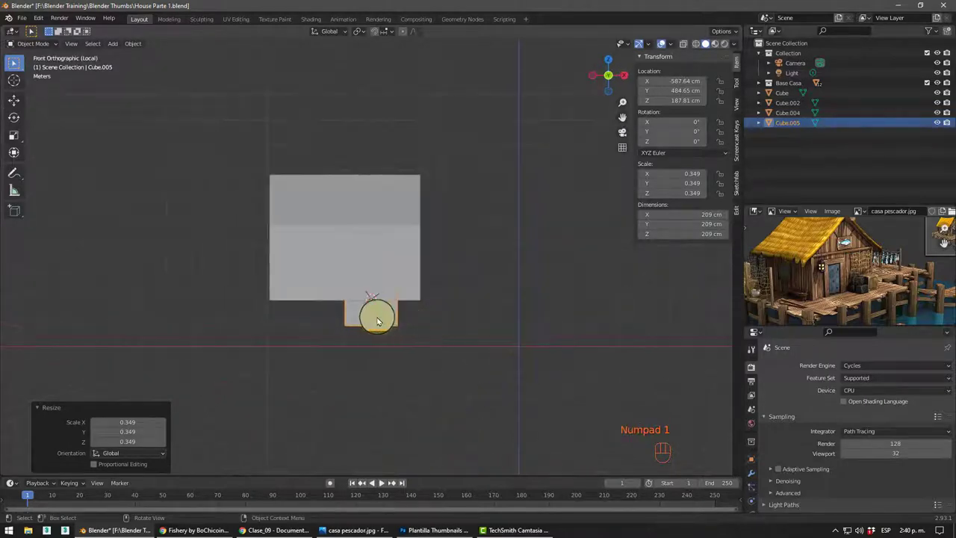
key(g)
middle_click(362, 327)
drag(342, 324, 377, 292)
middle_click(354, 322)
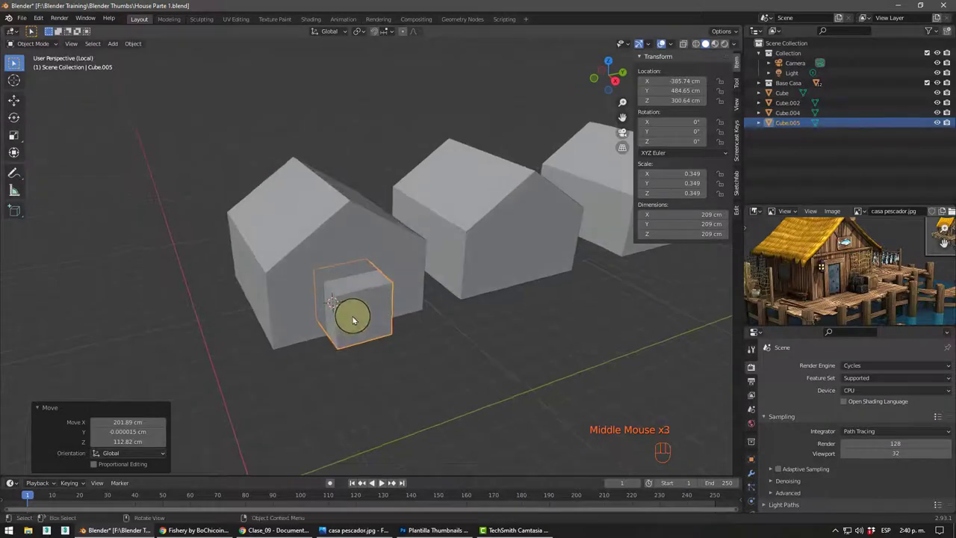
key(s)
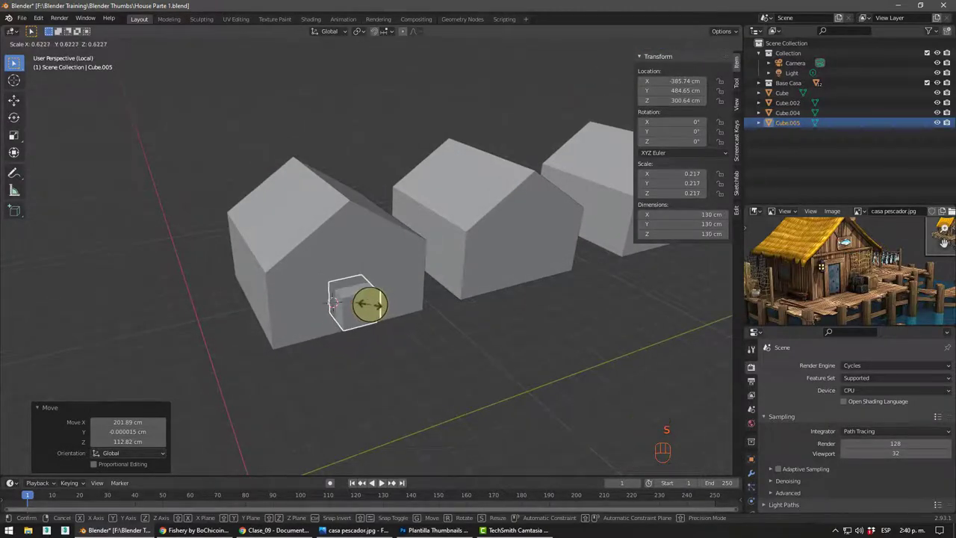
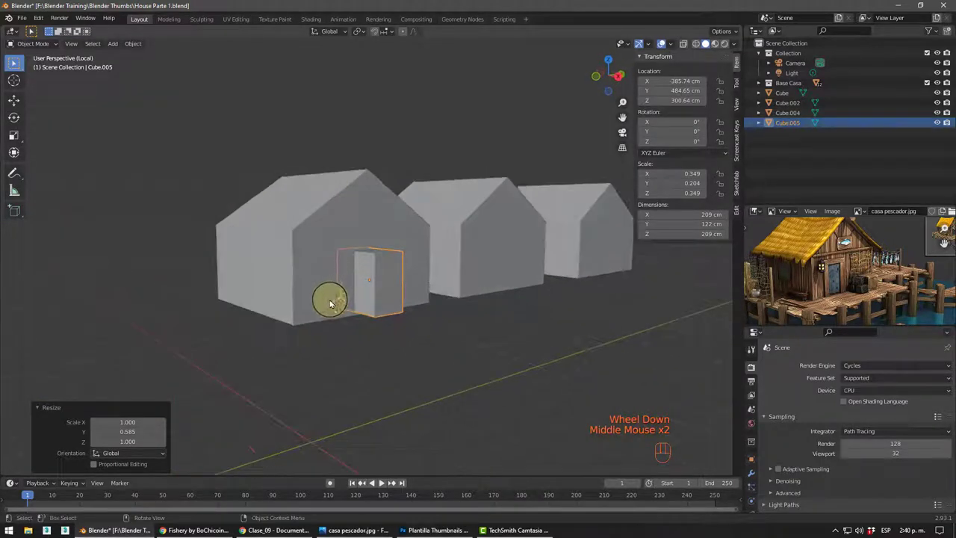
- Slide the 209×122×209 cm door block along its depth into the wall at ground level
drag(328, 302, 332, 324)
middle_click(340, 334)
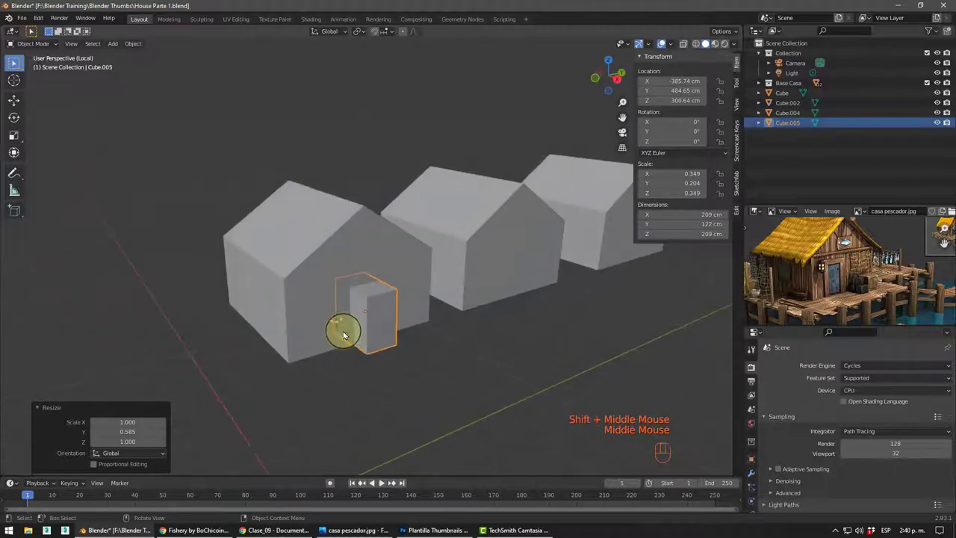
key(g)
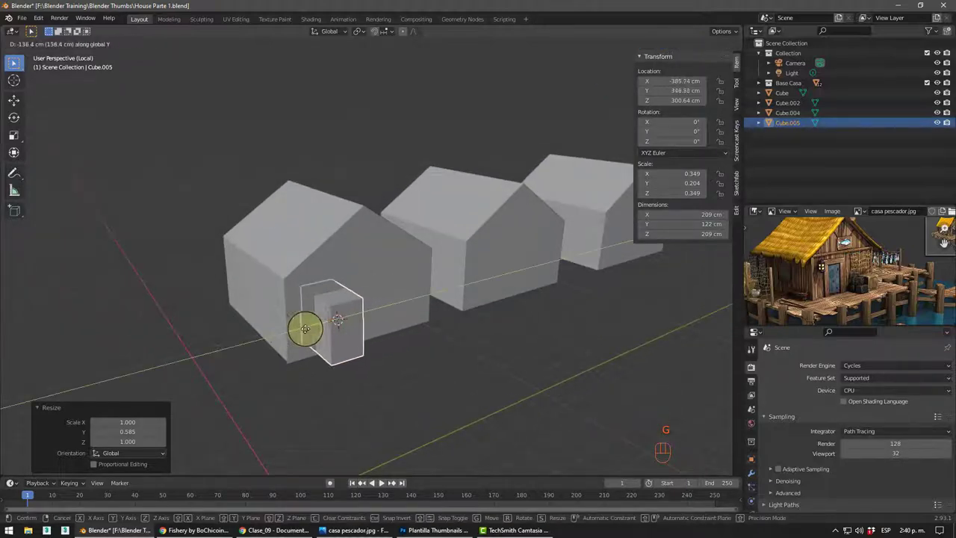
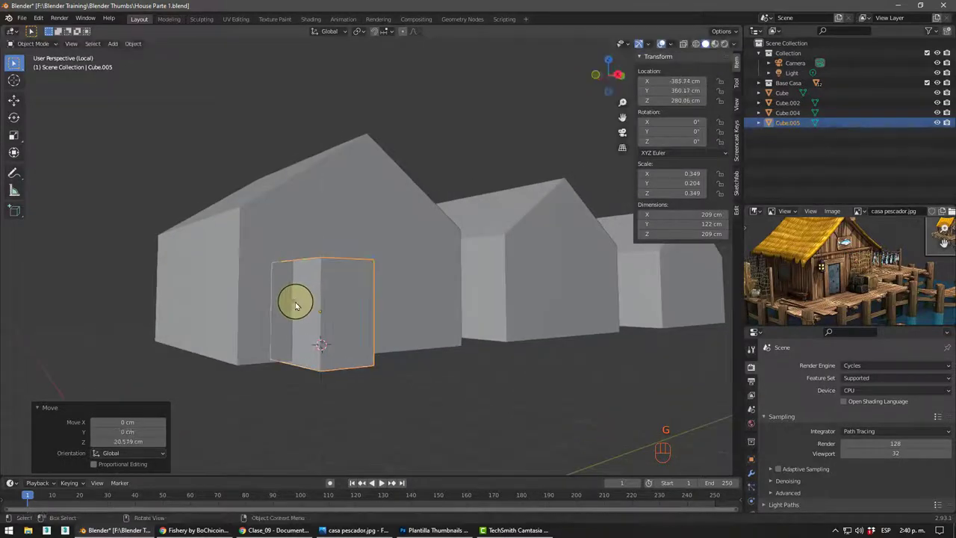
middle_click(291, 348)
scroll(up, 3)
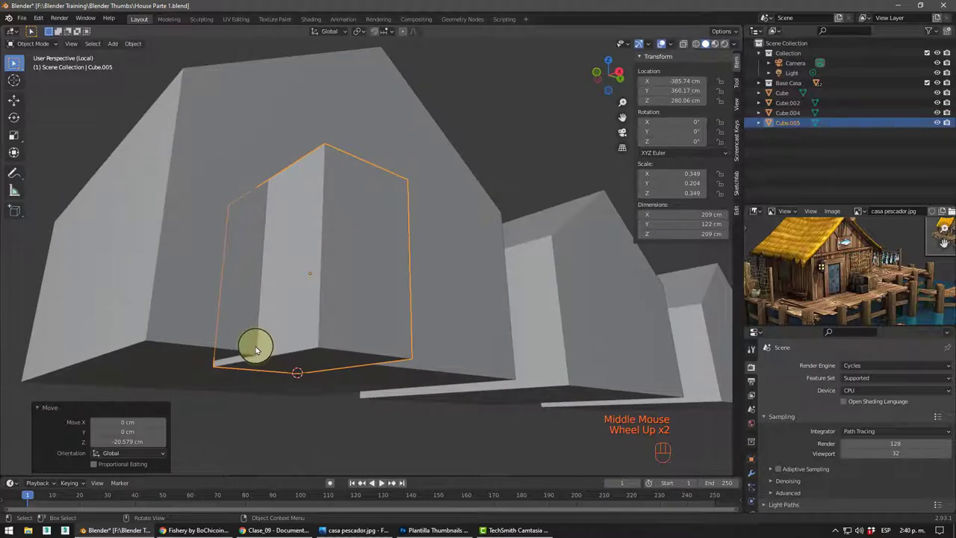
scroll(down, 3)
drag(289, 328, 345, 346)
scroll(down, 3)
middle_click(368, 342)
- Duplicate the door block as a 153×89.5×153 cm window and slide it along Y on the side wall
key(shift+d)
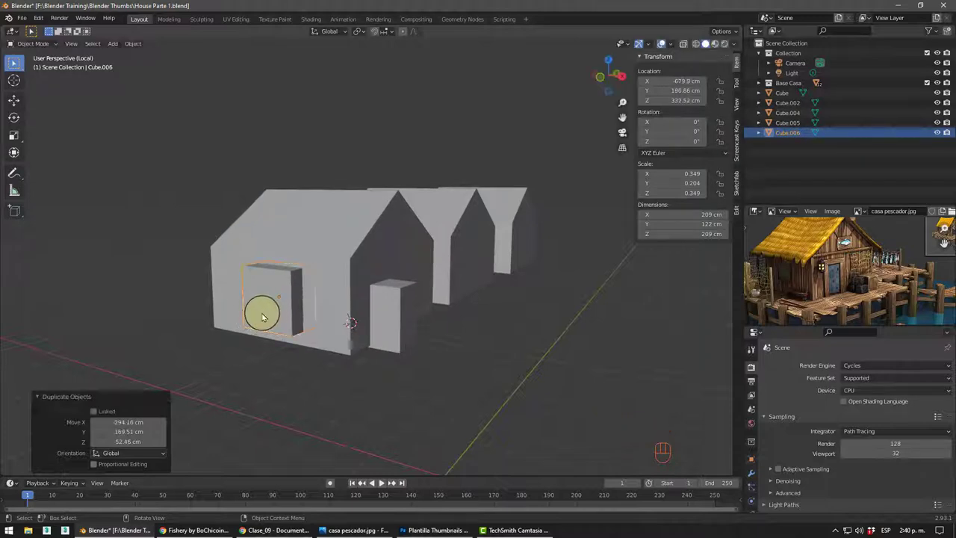
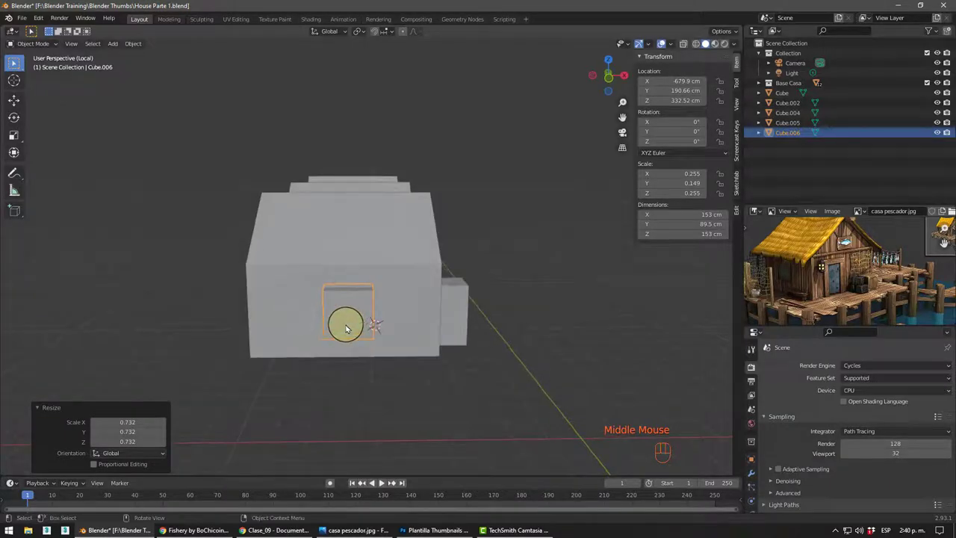
key(g)
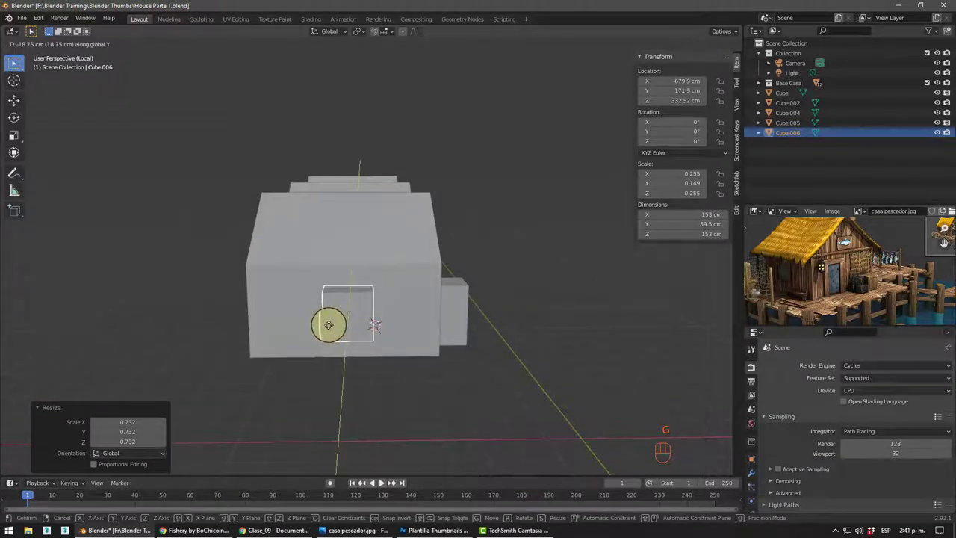
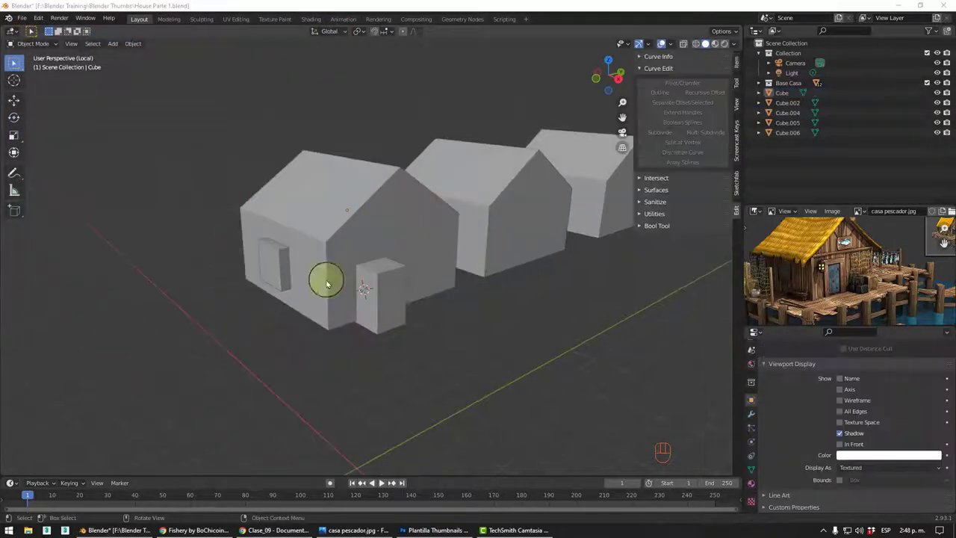
- Select the first house and confirm the Bool Tool add-on is enabled in Preferences
click(439, 338)
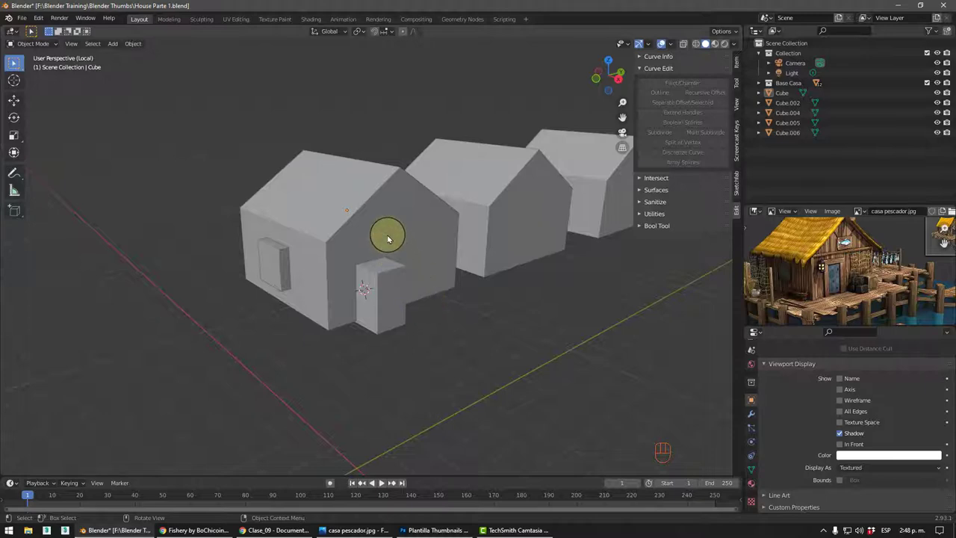
click(389, 240)
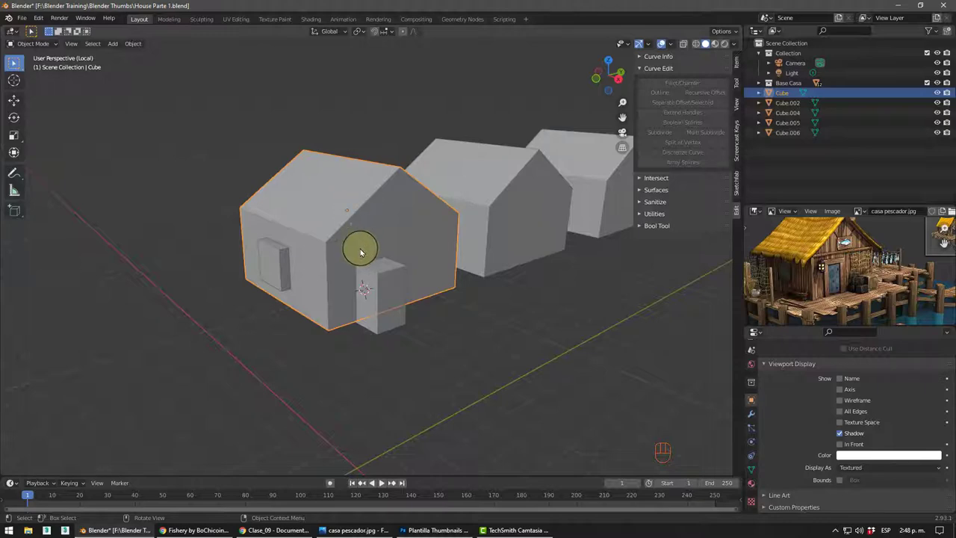
drag(41, 13, 74, 168)
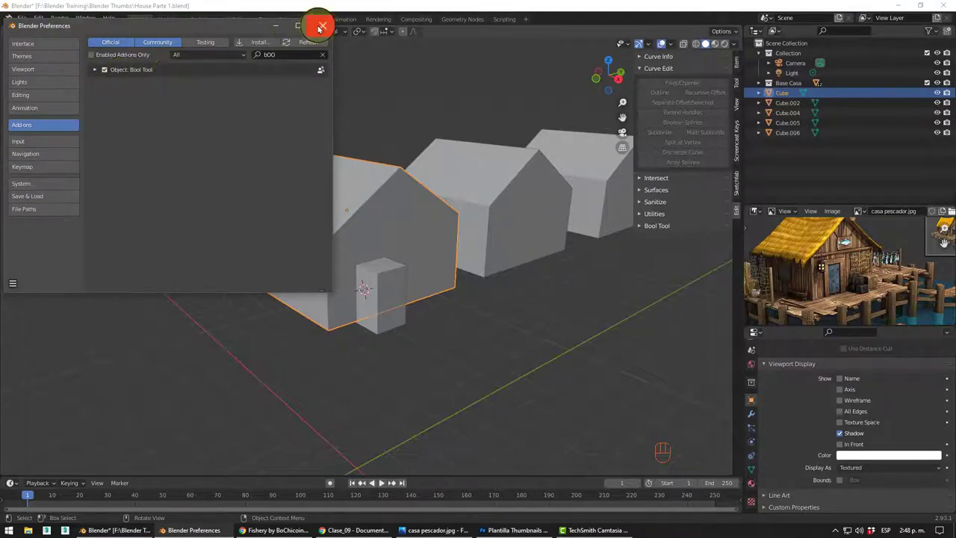
click(445, 335)
- Bring up the first house's Modifier Properties panel
click(386, 310)
click(355, 209)
click(387, 301)
click(353, 230)
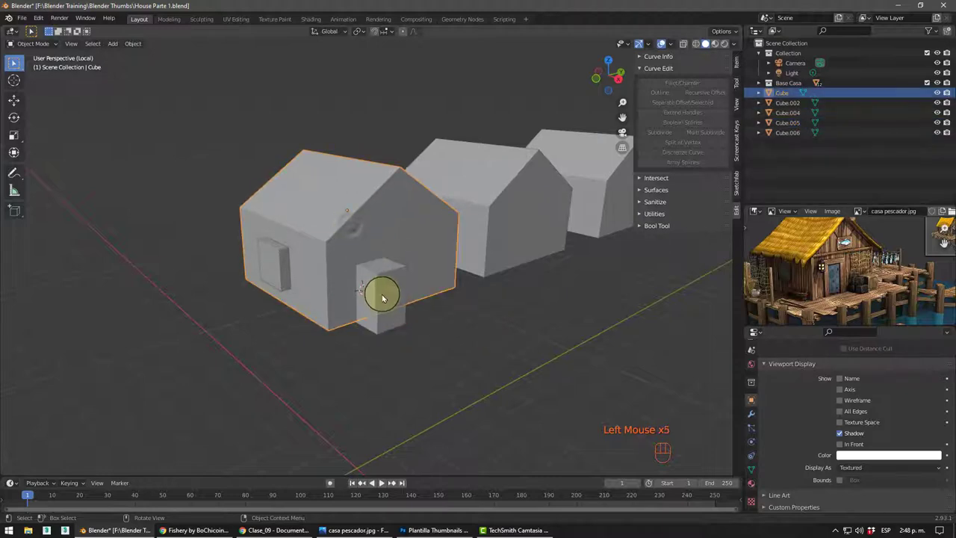
drag(662, 363, 585, 362)
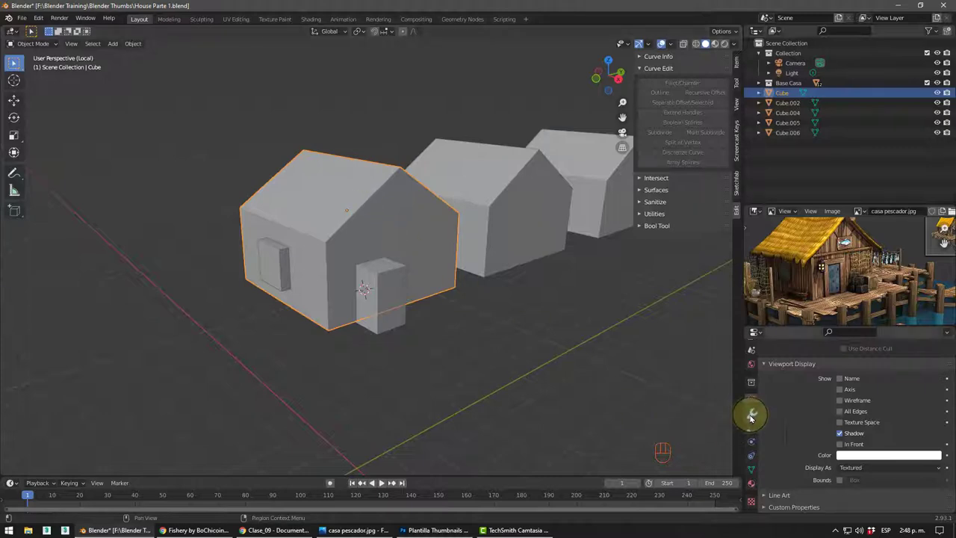
- Add a Boolean modifier to the house body, keeping Difference with the Exact solver
click(752, 420)
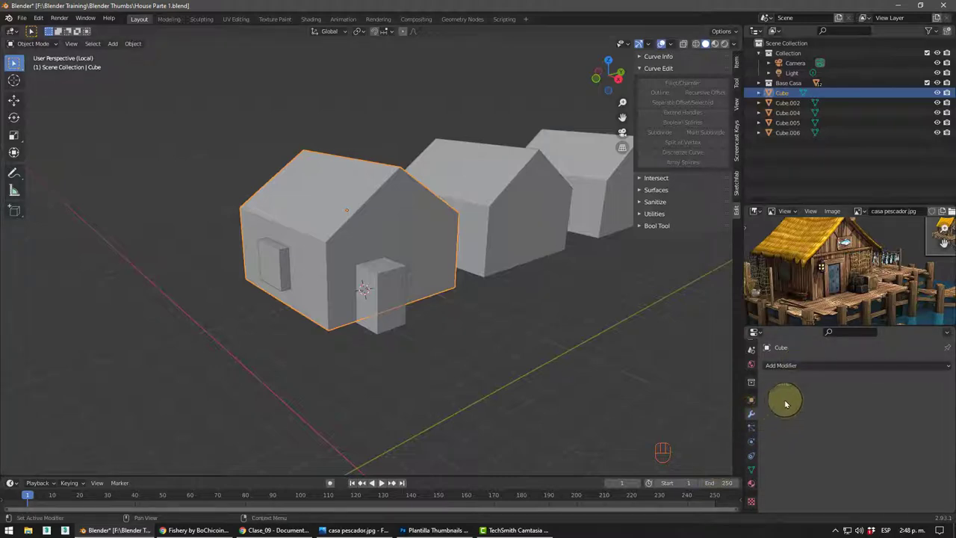
drag(791, 370, 743, 177)
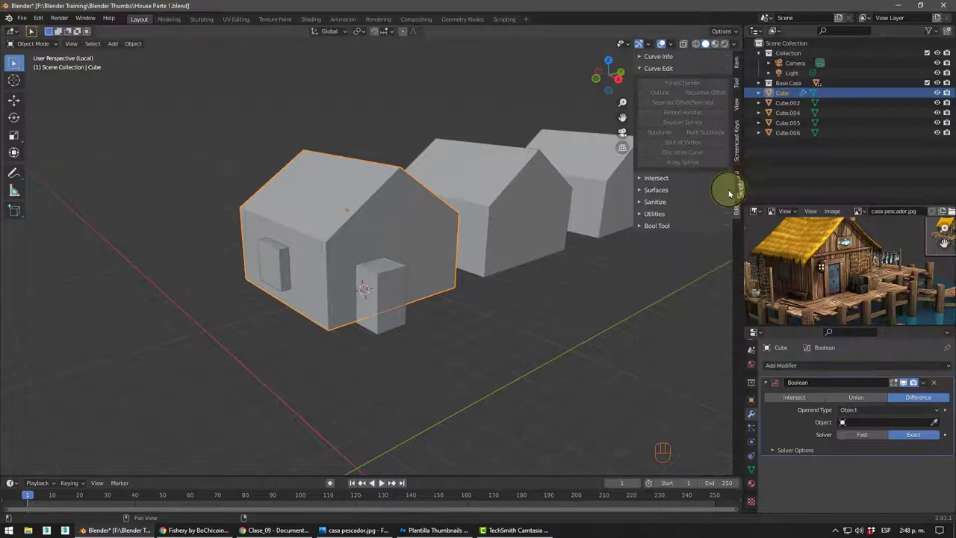
click(787, 398)
click(842, 397)
click(908, 402)
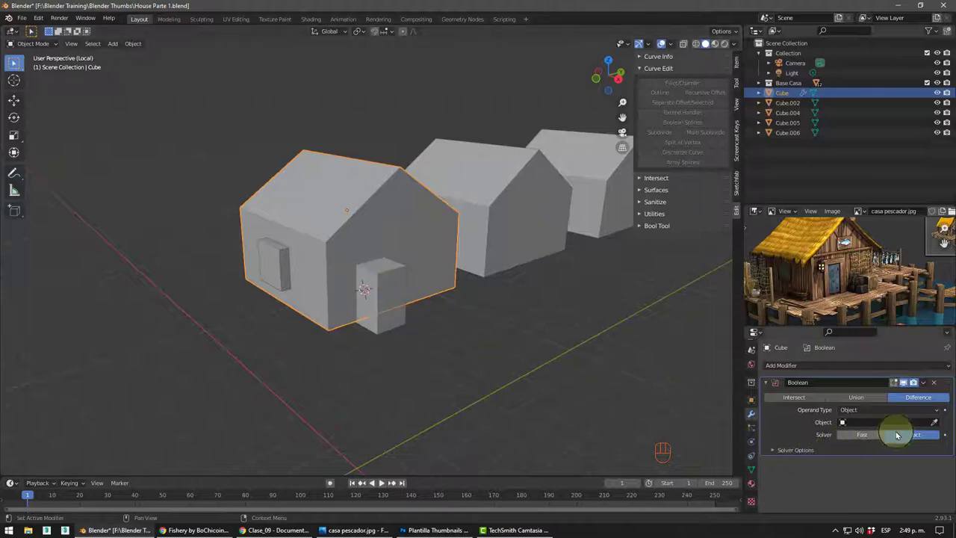
- Pick the door block Cube.005 as the Boolean's cutting object and inspect the house
click(937, 428)
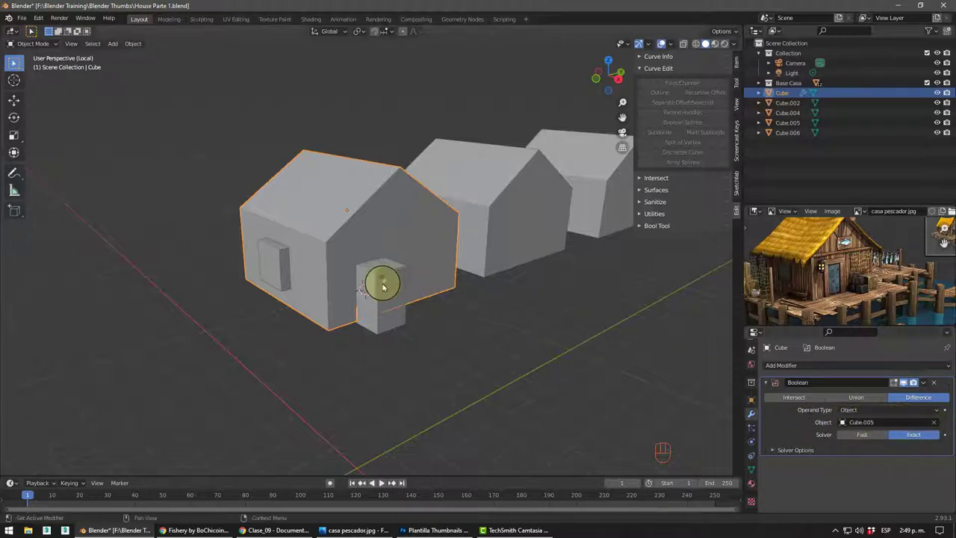
middle_click(421, 337)
scroll(up, 3)
drag(293, 332, 384, 320)
middle_click(494, 325)
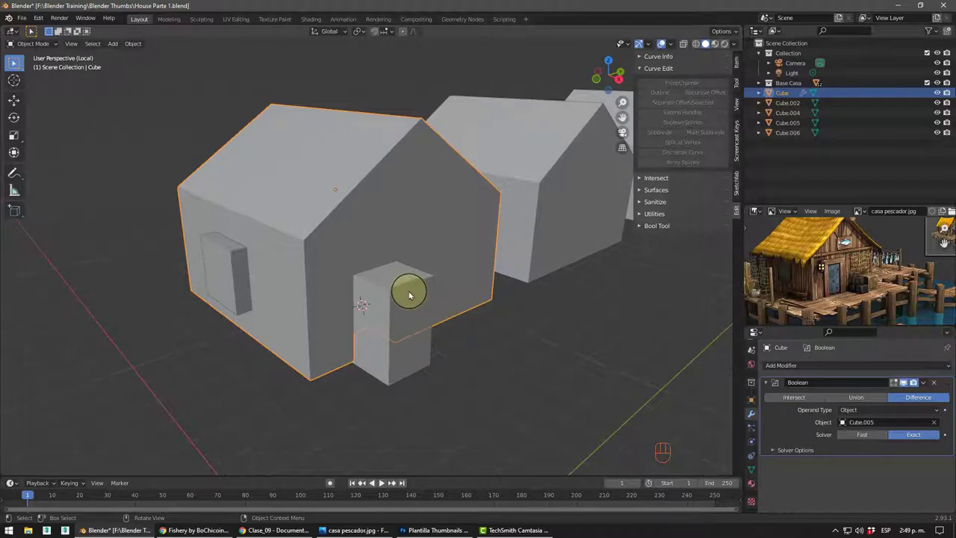
- Select the door block Cube.005 and bring up its Object Properties
click(411, 297)
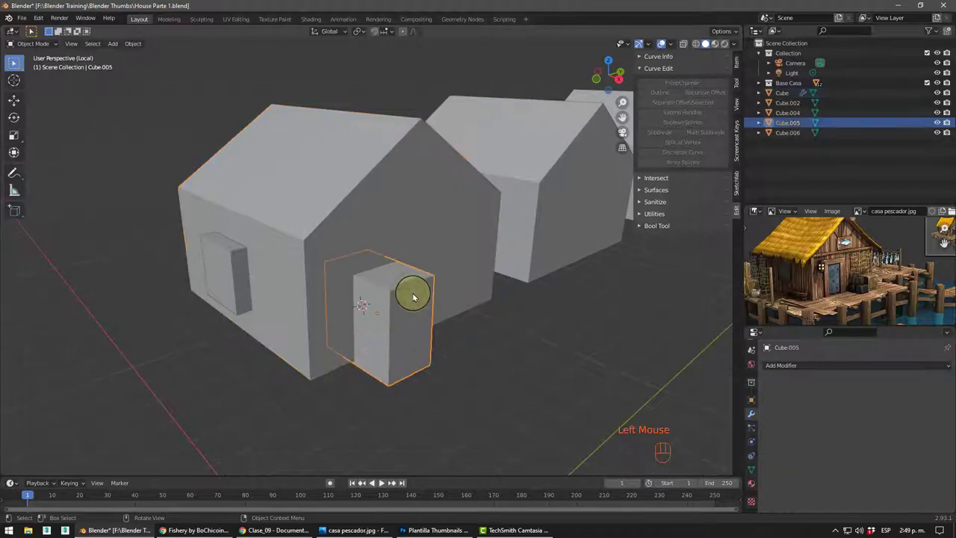
drag(383, 295, 398, 320)
middle_click(414, 310)
middle_click(408, 311)
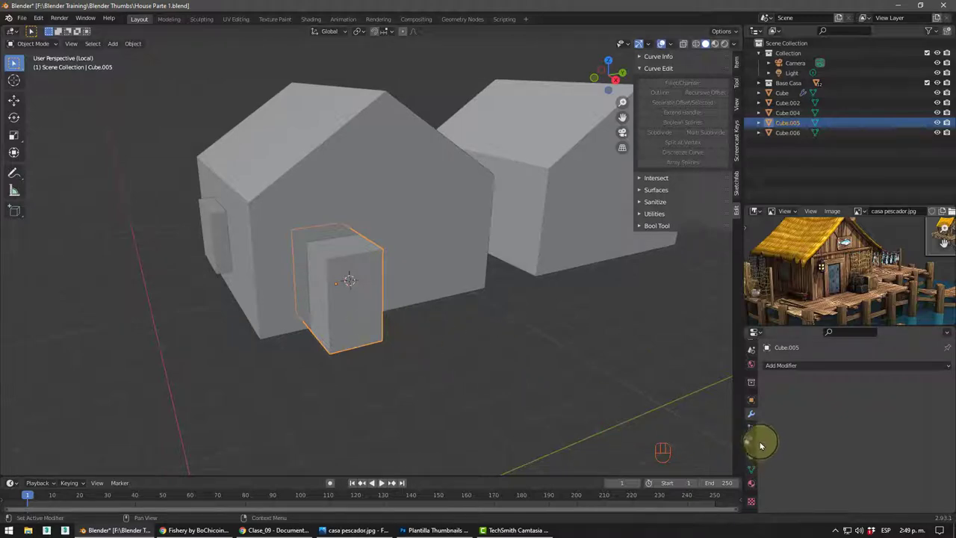
click(753, 407)
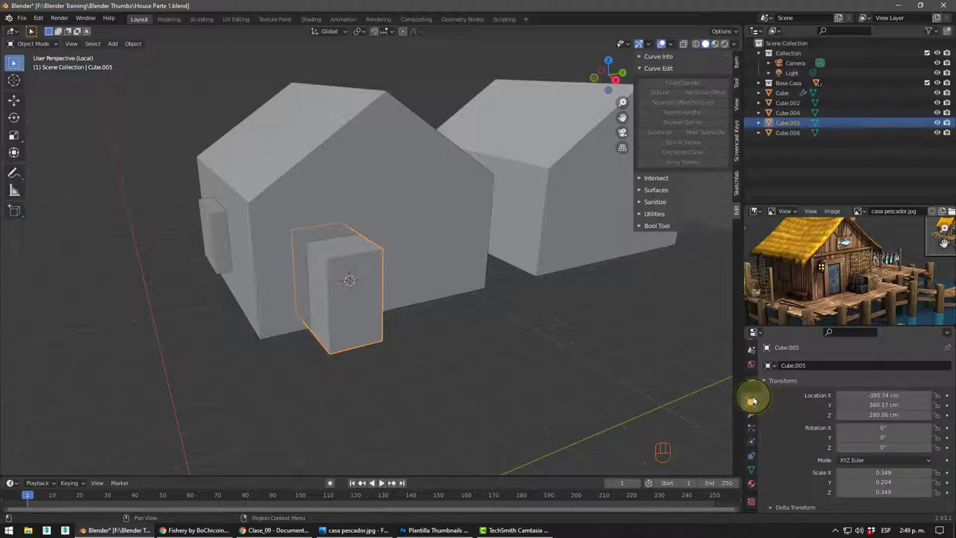
- Expand the Viewport Display settings to reach the Display As option
scroll(down, 3)
scroll(down, 3)
click(787, 393)
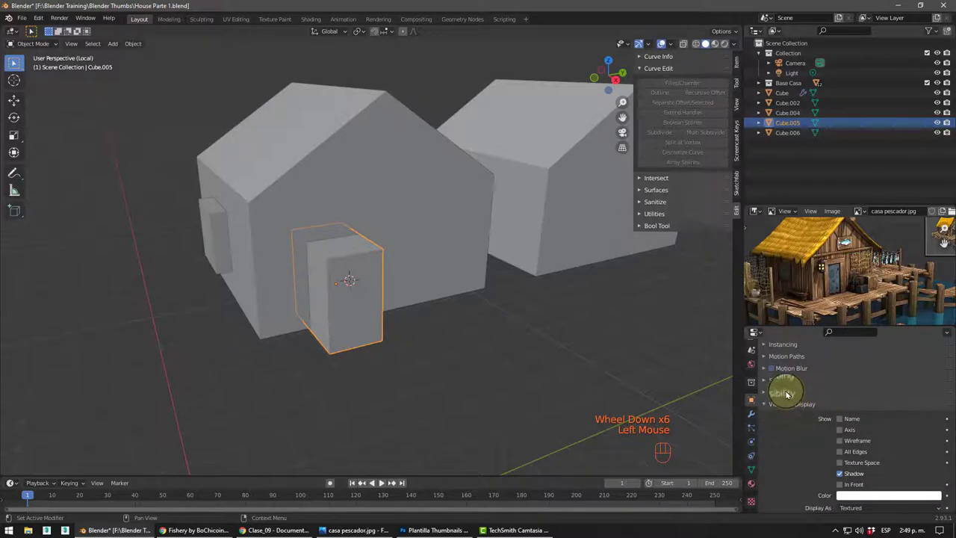
scroll(down, 3)
scroll(up, 3)
scroll(down, 3)
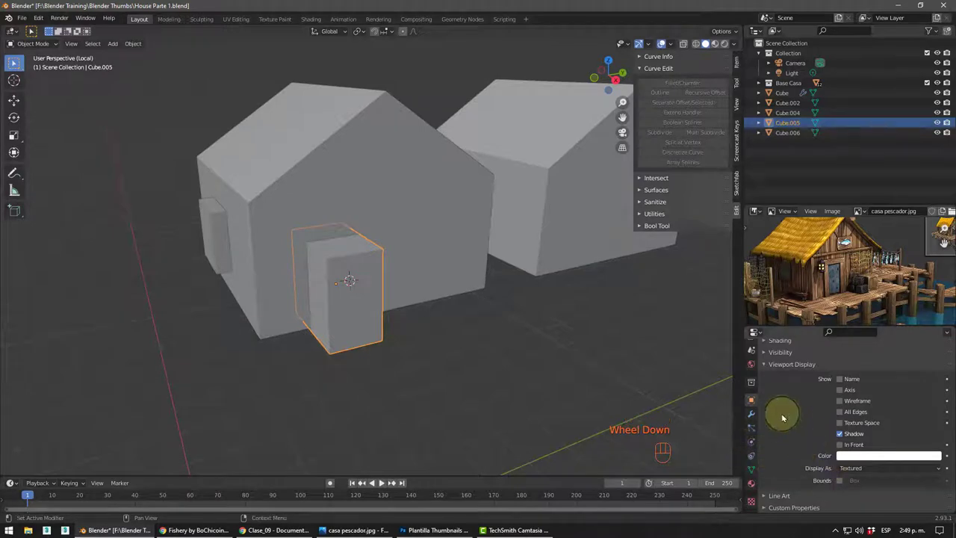
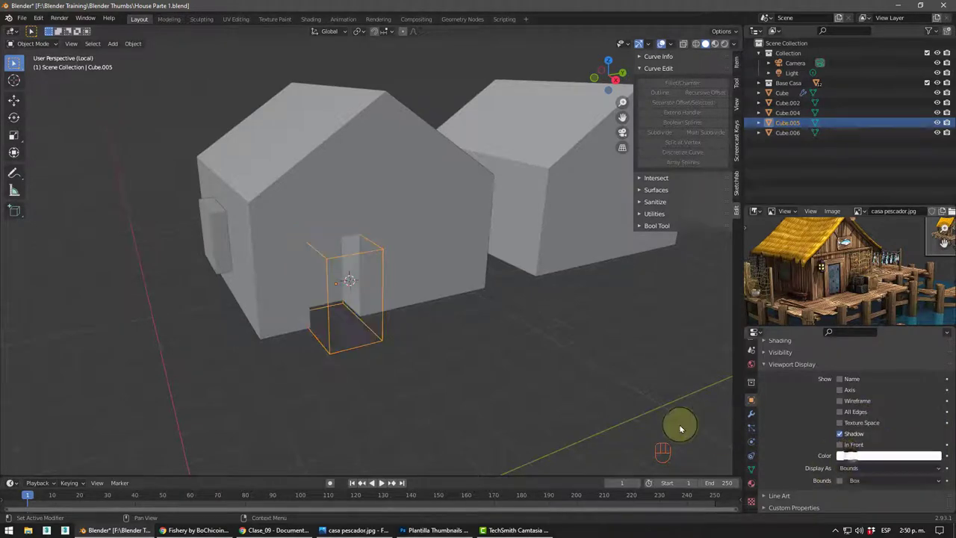
click(490, 380)
middle_click(355, 294)
drag(392, 303, 408, 328)
drag(415, 341, 427, 317)
scroll(up, 3)
drag(437, 301, 436, 280)
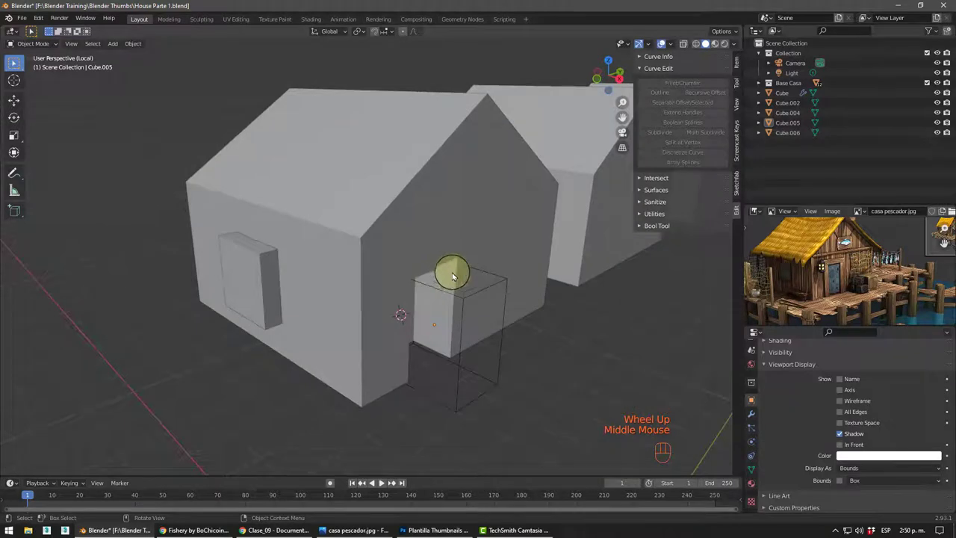
middle_click(533, 369)
drag(468, 304, 411, 310)
scroll(down, 3)
drag(411, 299, 397, 320)
middle_click(428, 333)
middle_click(417, 323)
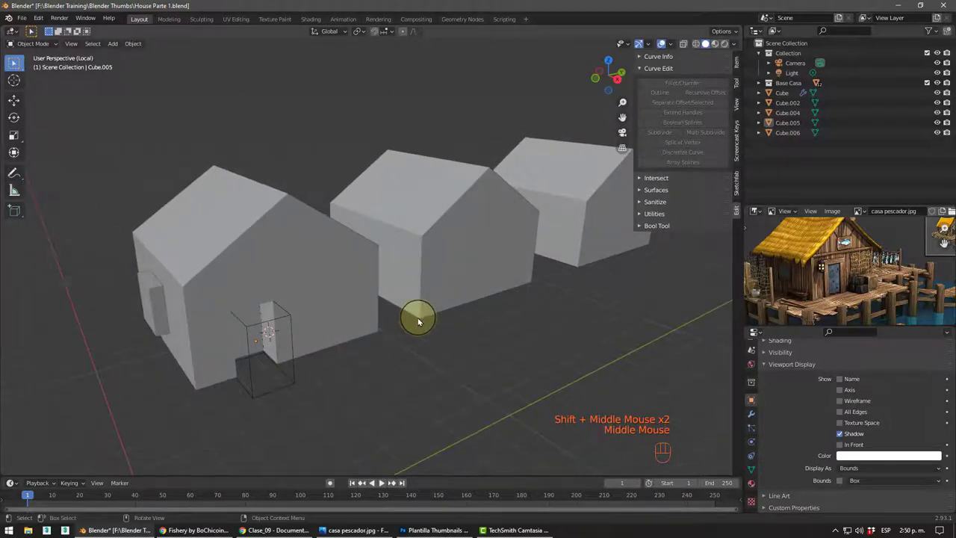
scroll(down, 3)
scroll(up, 3)
middle_click(417, 278)
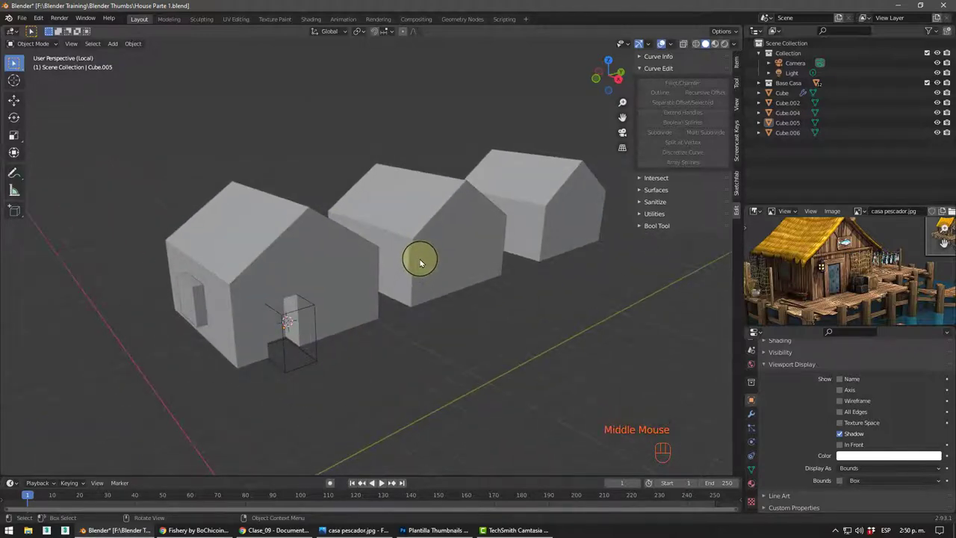
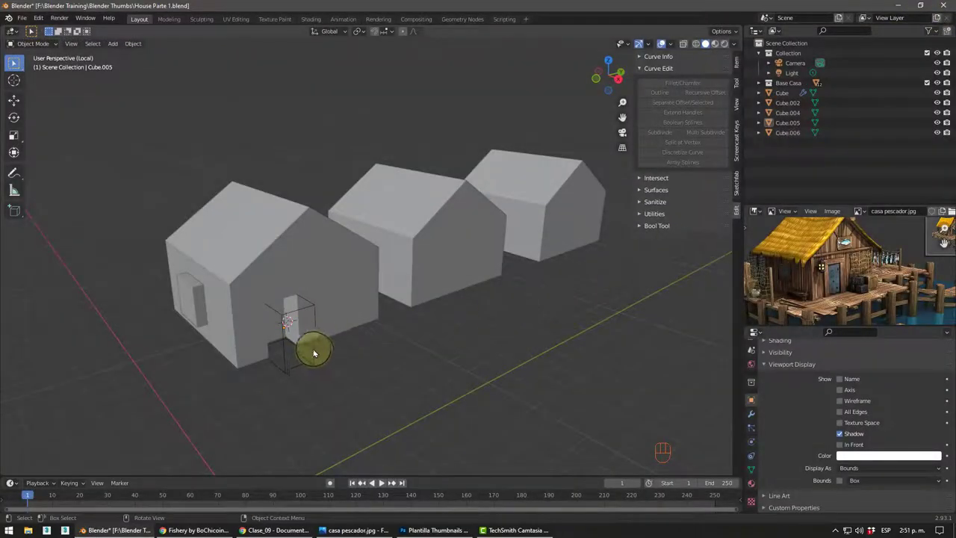
click(317, 359)
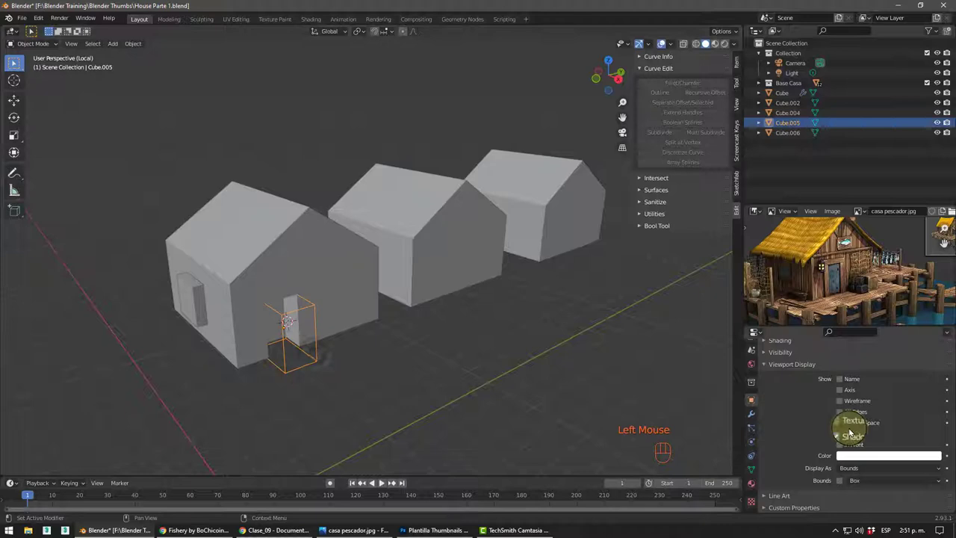
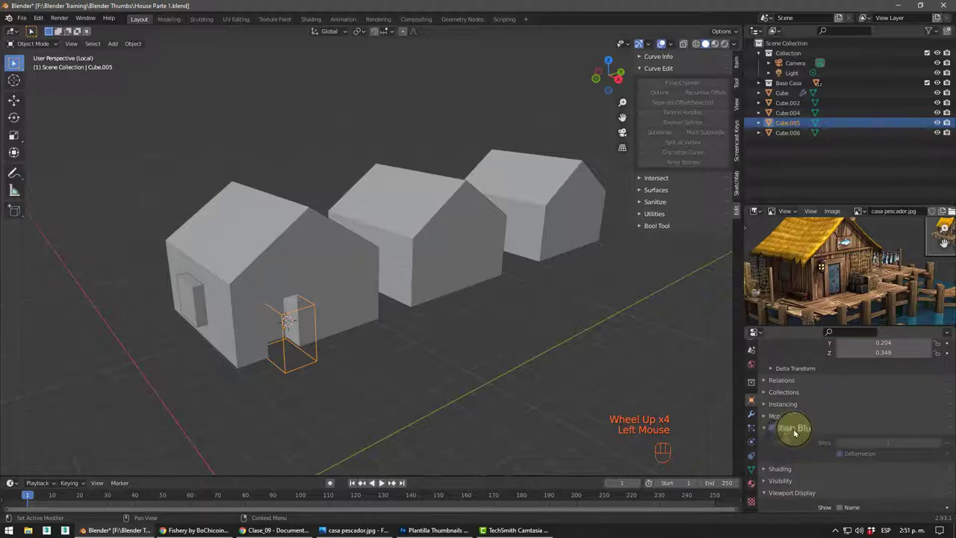
- Expand Visibility and toggle the door block's Show in Viewports off and back on
click(796, 433)
click(780, 457)
scroll(down, 3)
click(851, 396)
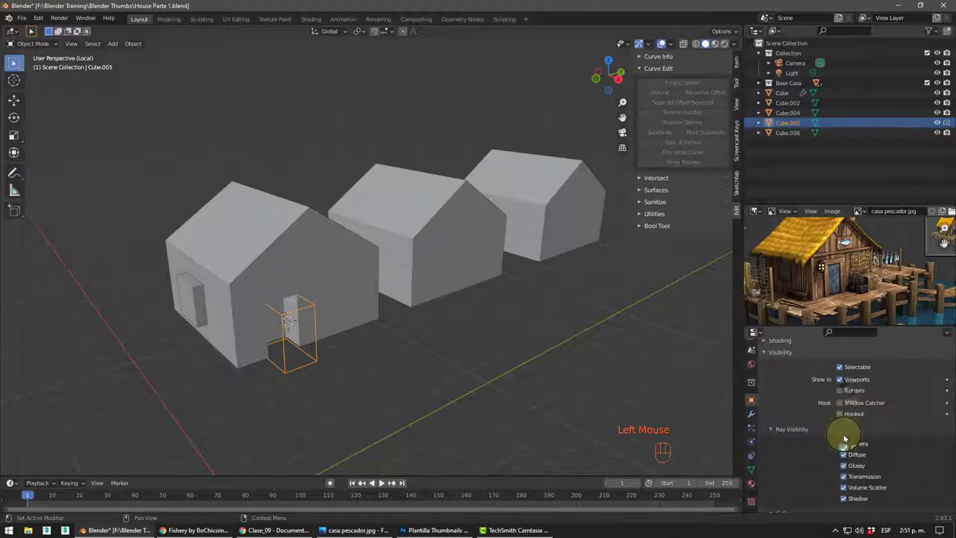
click(853, 386)
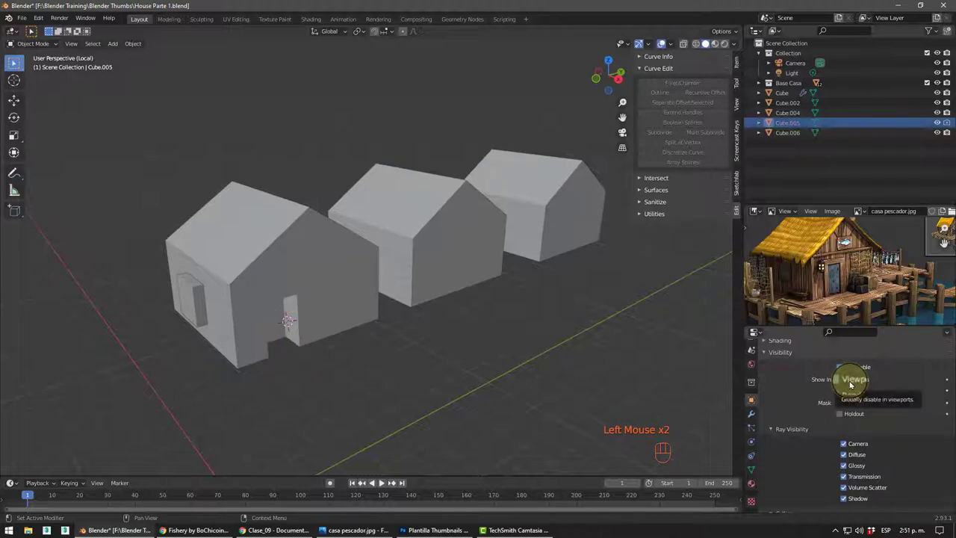
click(852, 386)
- Uncheck Camera, Diffuse, Glossy, Transmission, Volume Scatter and Shadow ray visibility for the door block
scroll(down, 3)
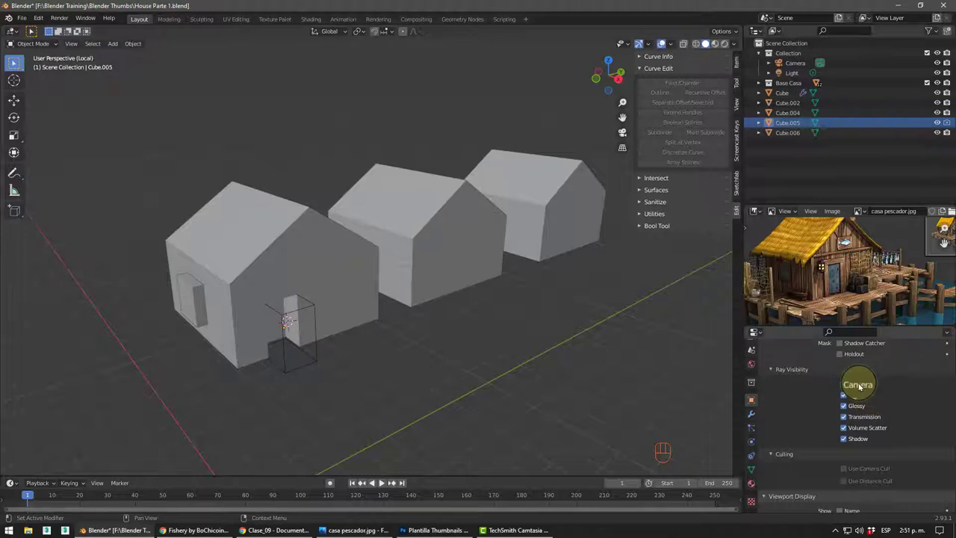
click(860, 382)
click(854, 393)
click(852, 402)
click(853, 416)
click(853, 433)
click(854, 437)
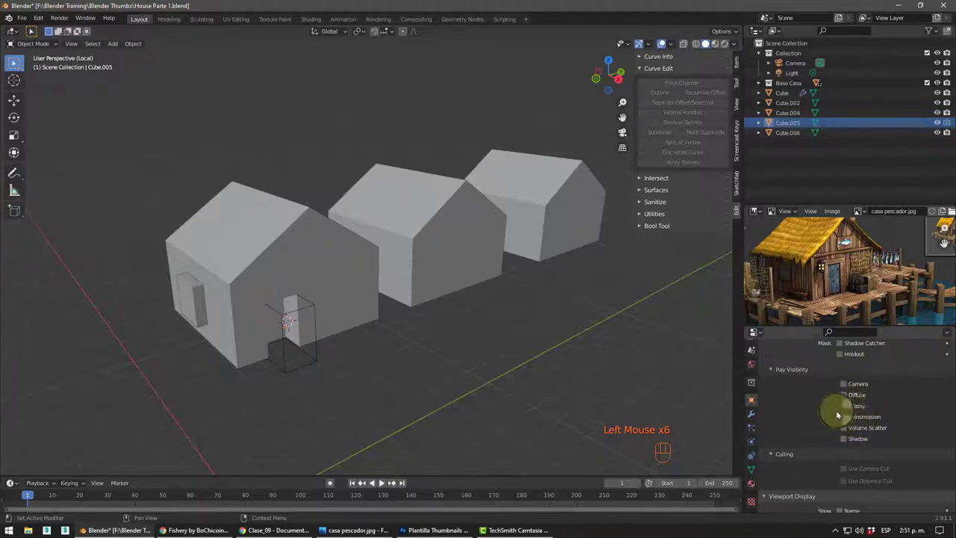
middle_click(353, 304)
scroll(up, 3)
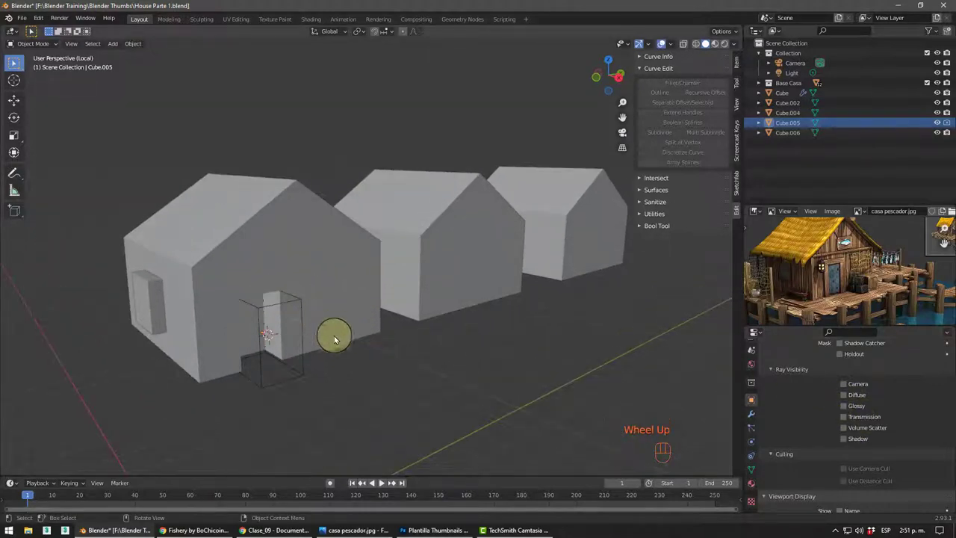
- Slide the thin cutter block along the house wall into its window position
drag(366, 336, 453, 325)
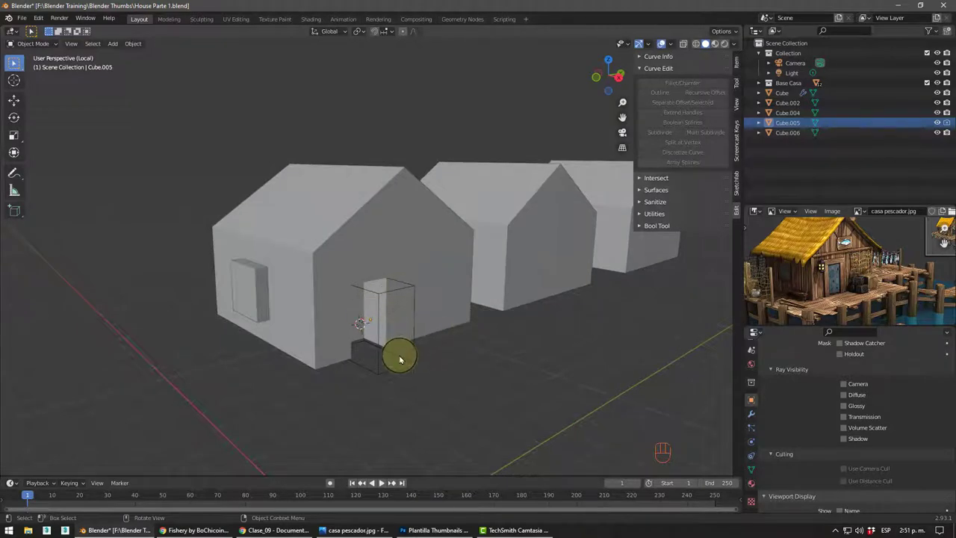
click(412, 362)
middle_click(395, 349)
key(g)
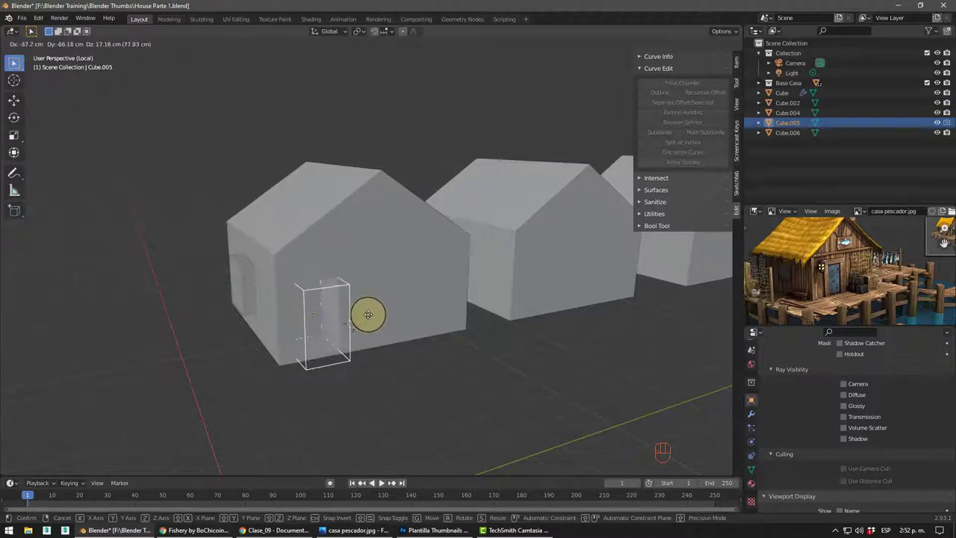
drag(409, 393, 430, 386)
drag(393, 368, 367, 370)
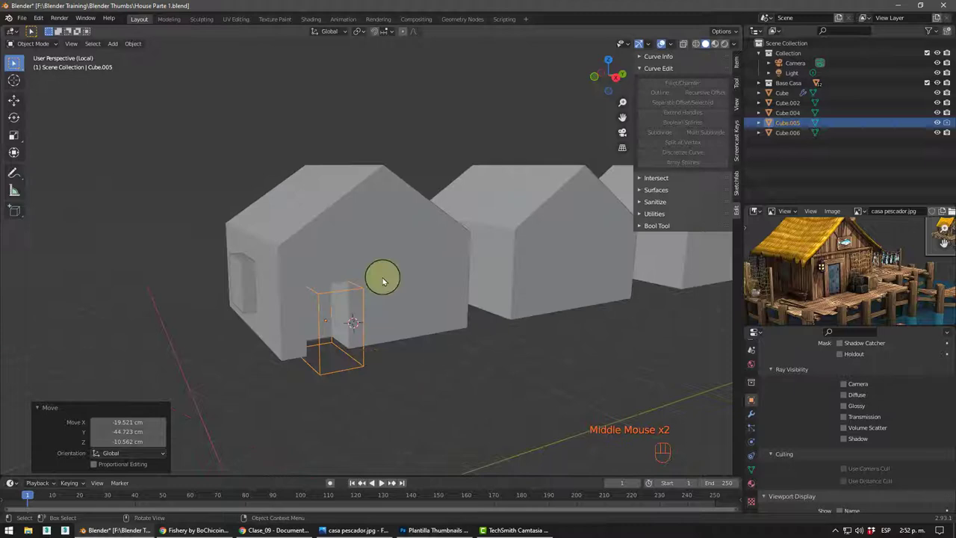
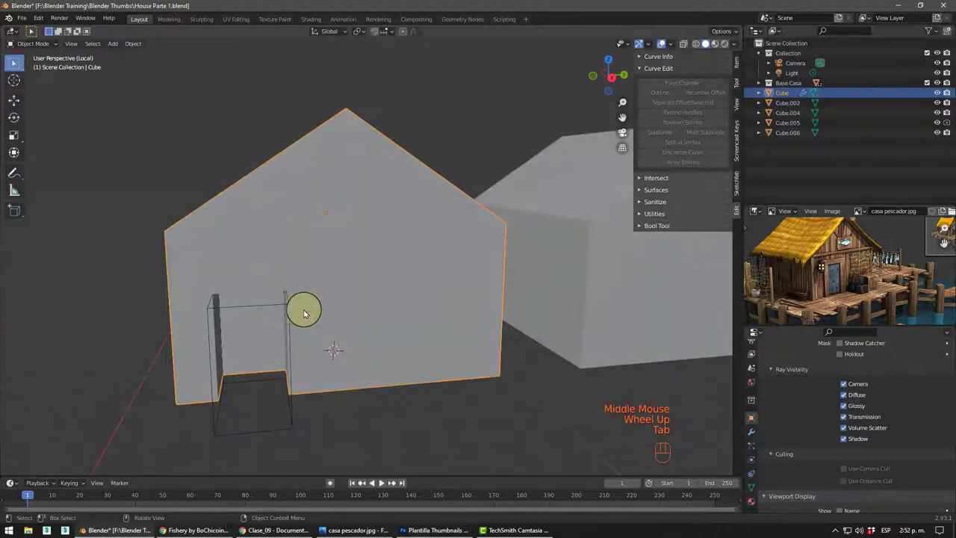
- Inspect the placed block from the house front, switching selection between block and house body
drag(344, 328, 395, 325)
scroll(down, 3)
drag(418, 323, 388, 304)
scroll(up, 3)
scroll(down, 3)
middle_click(385, 302)
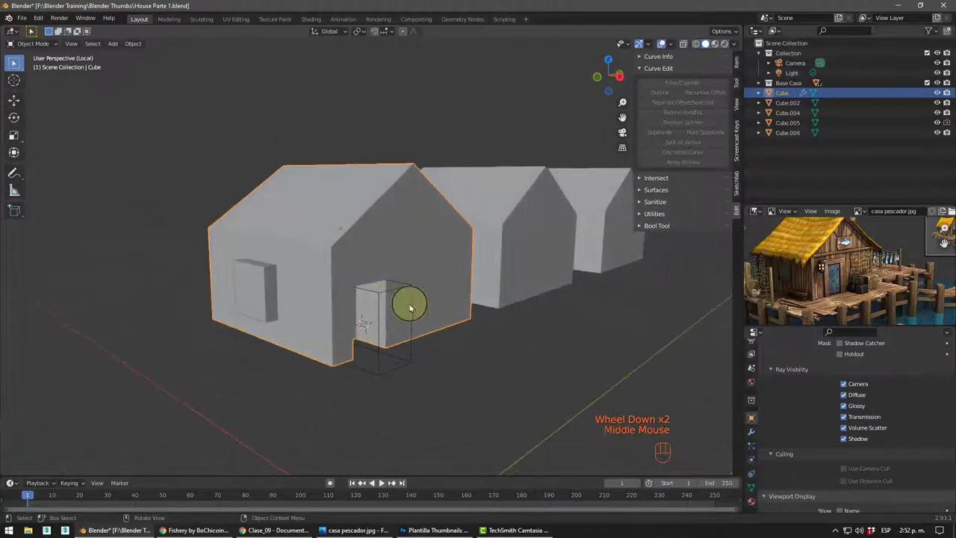
click(461, 364)
click(410, 353)
scroll(up, 3)
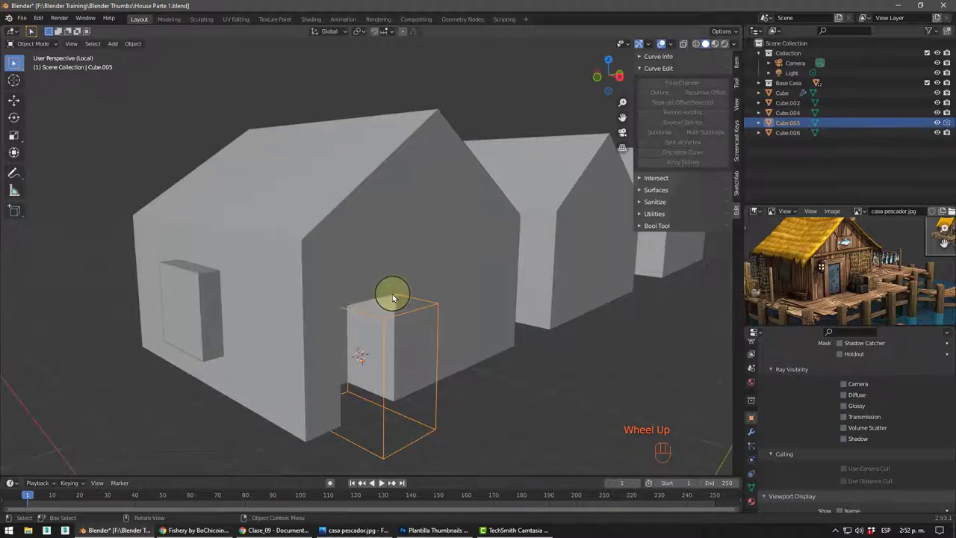
drag(395, 242, 500, 376)
click(506, 383)
- Select the house body and orbit to its side wall where the window block sits
click(469, 307)
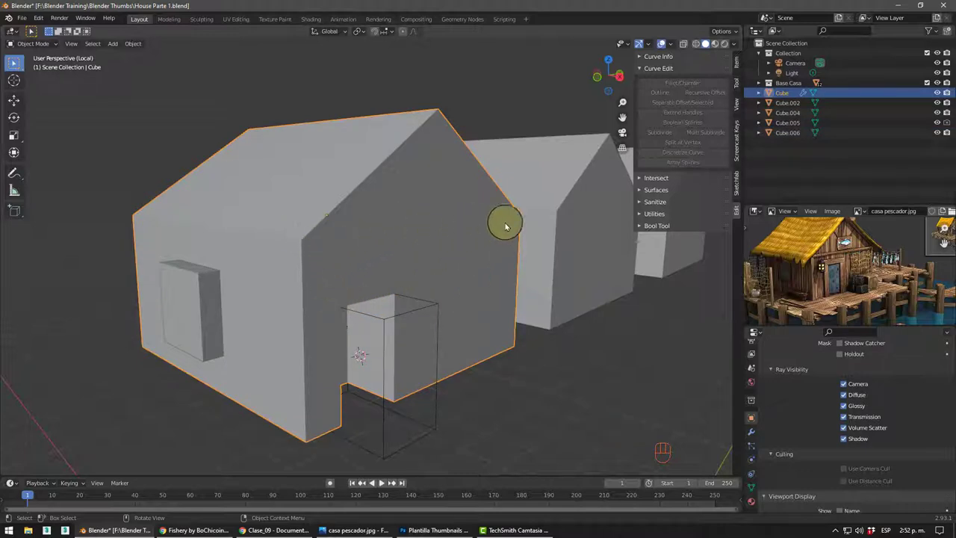
scroll(down, 3)
drag(374, 309, 412, 315)
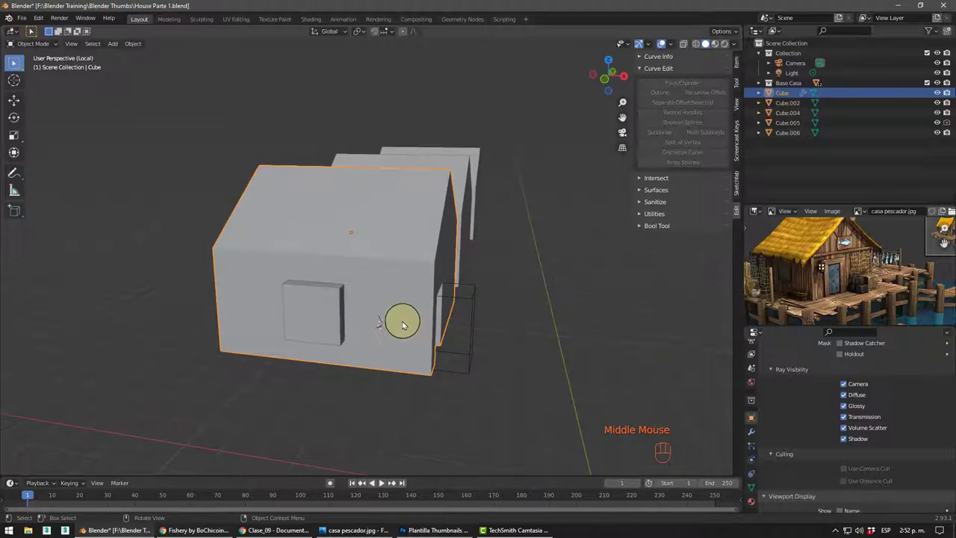
drag(376, 335, 276, 318)
click(266, 303)
drag(313, 235, 318, 318)
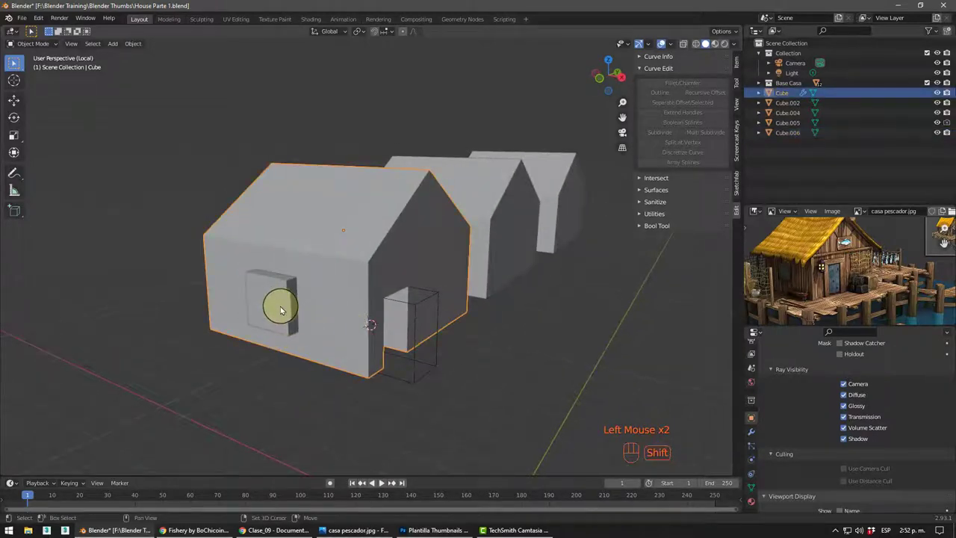
- Attempt a Bool Tool Difference with the window block, then undo the wrong cut
click(282, 311)
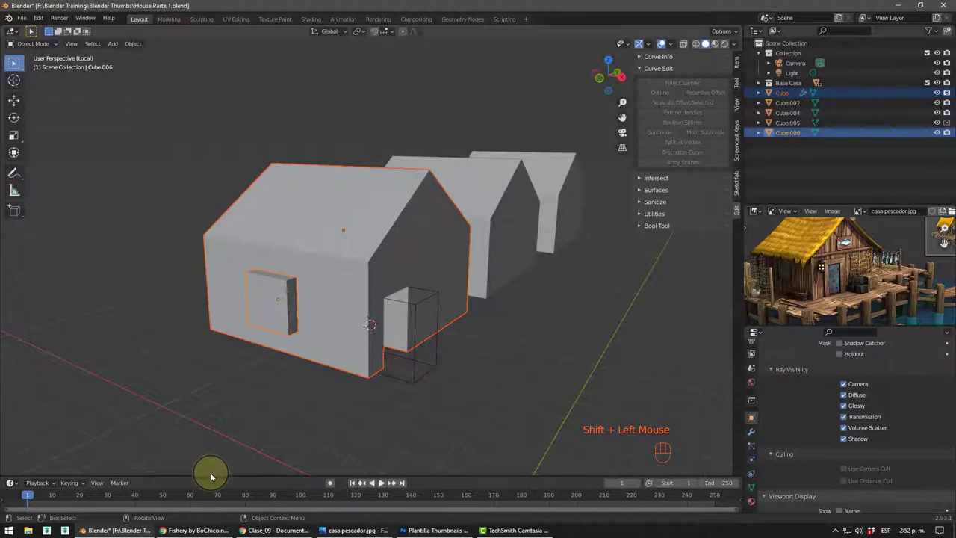
key(ctrl+KP_Subtract)
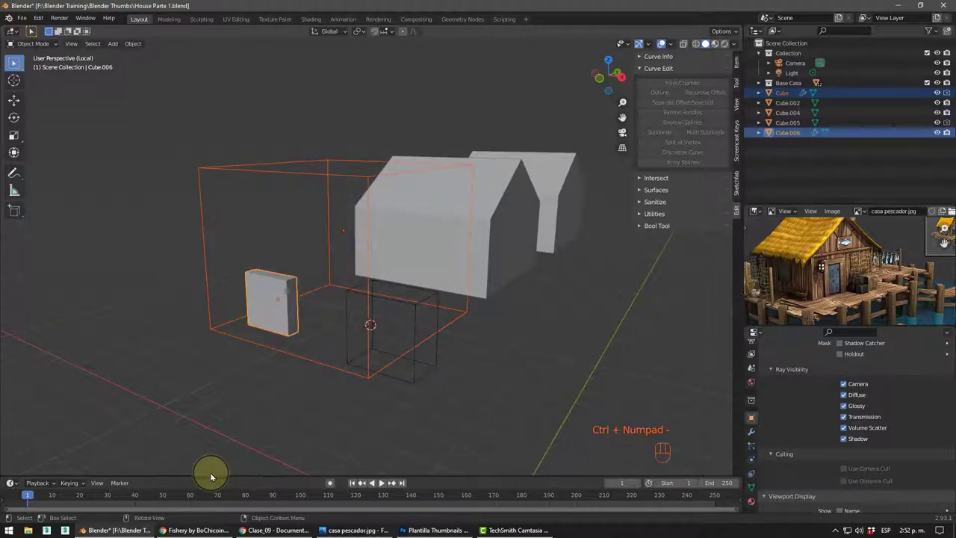
drag(190, 438, 181, 451)
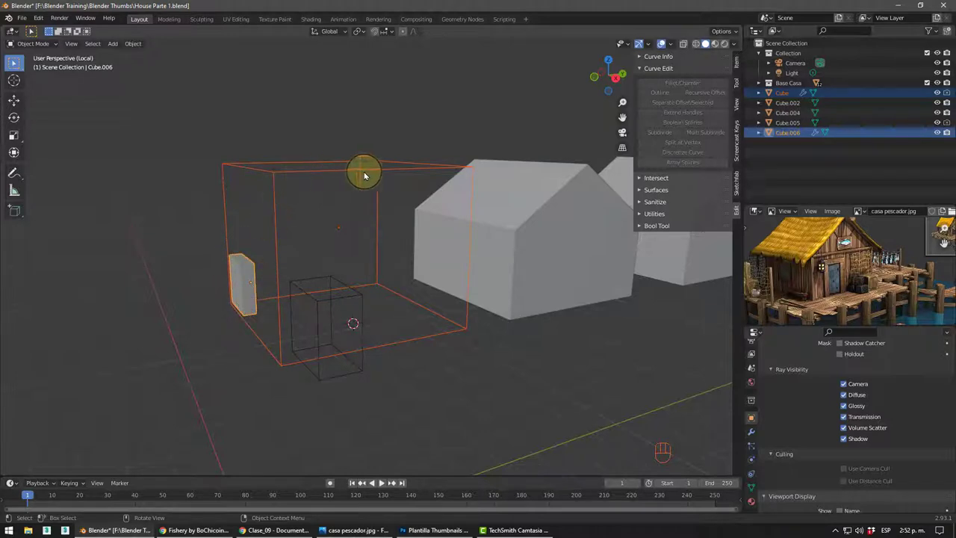
middle_click(283, 233)
key(ctrl+z)
click(211, 354)
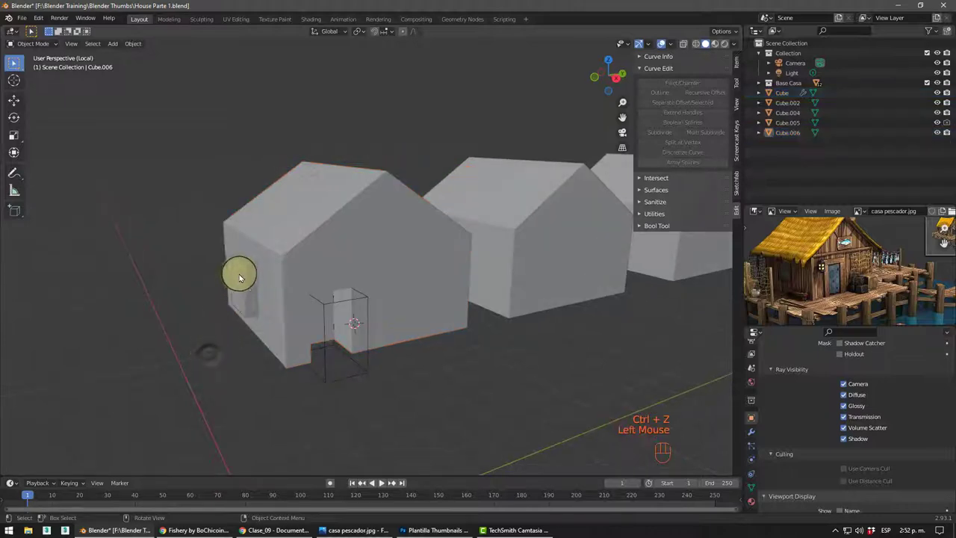
- Subtract the window block from the house body with Bool Tool Difference (Ctrl+Numpad Minus)
click(242, 273)
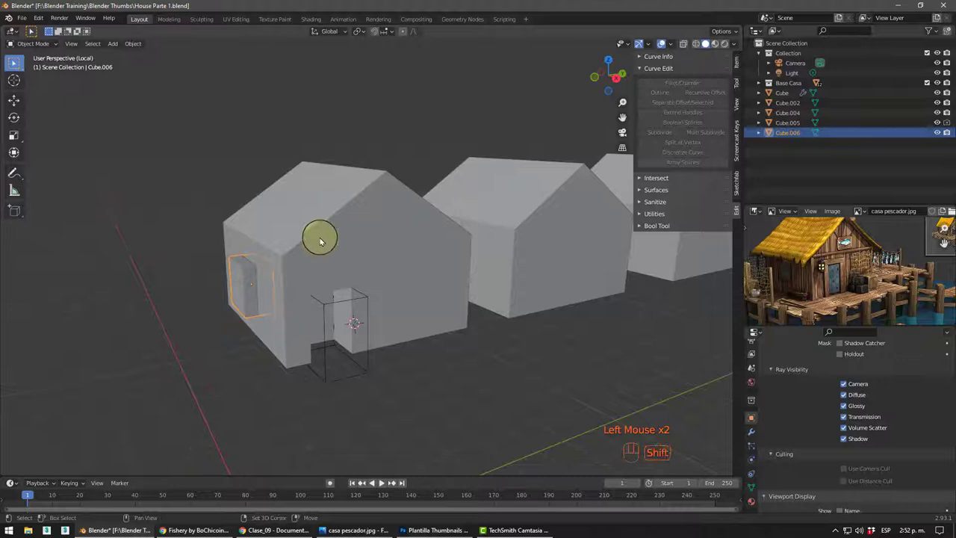
click(334, 229)
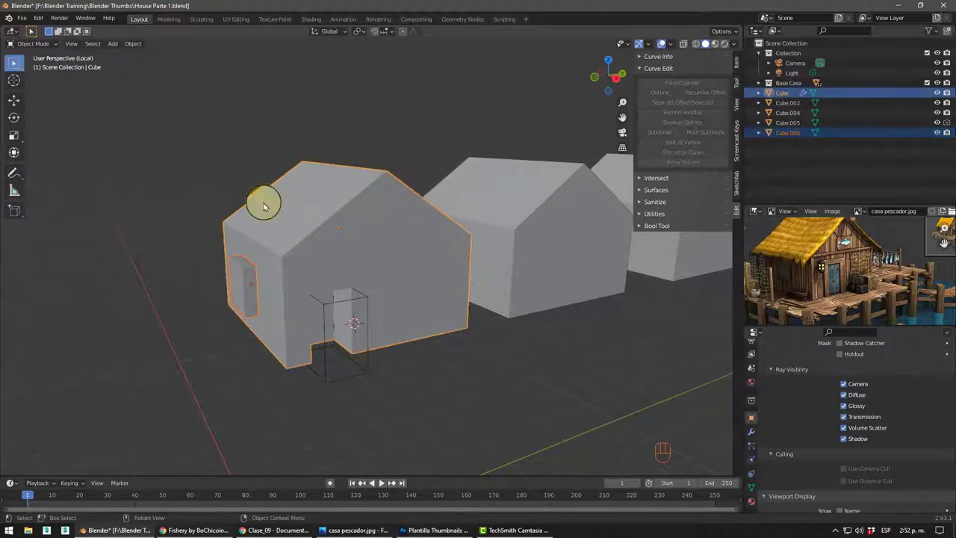
key(ctrl+KP_Subtract)
drag(163, 277, 245, 270)
click(400, 411)
drag(407, 350, 434, 345)
drag(396, 339, 277, 341)
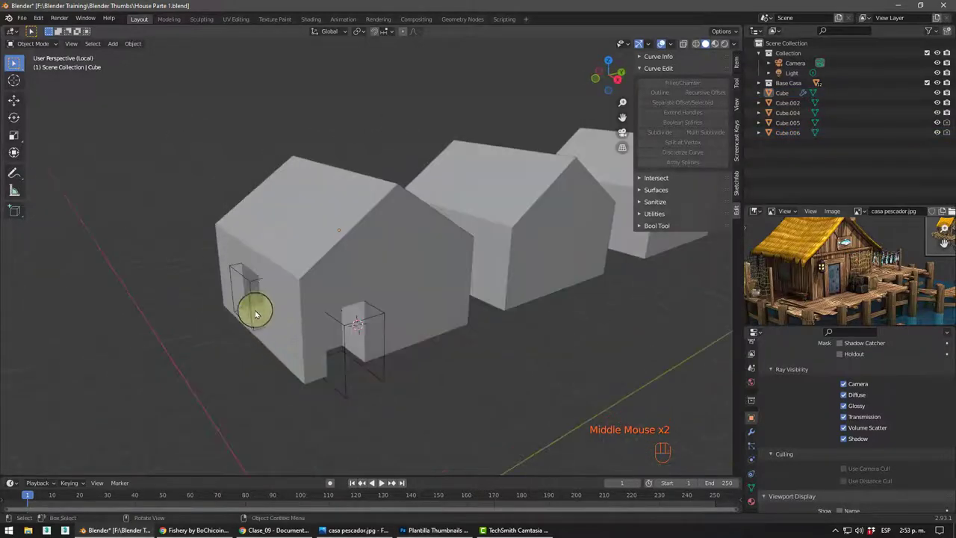
click(250, 284)
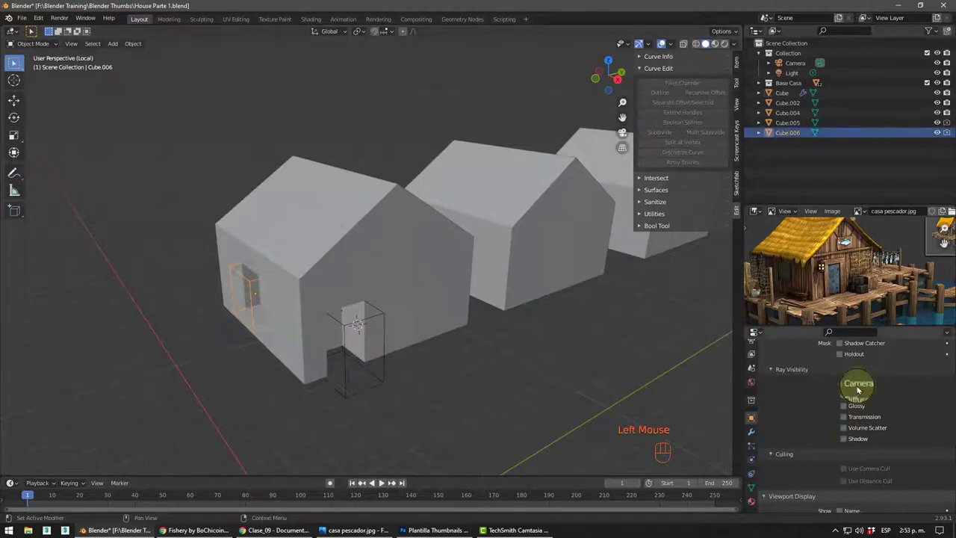
scroll(up, 3)
scroll(down, 3)
scroll(down, 3)
drag(340, 338, 327, 324)
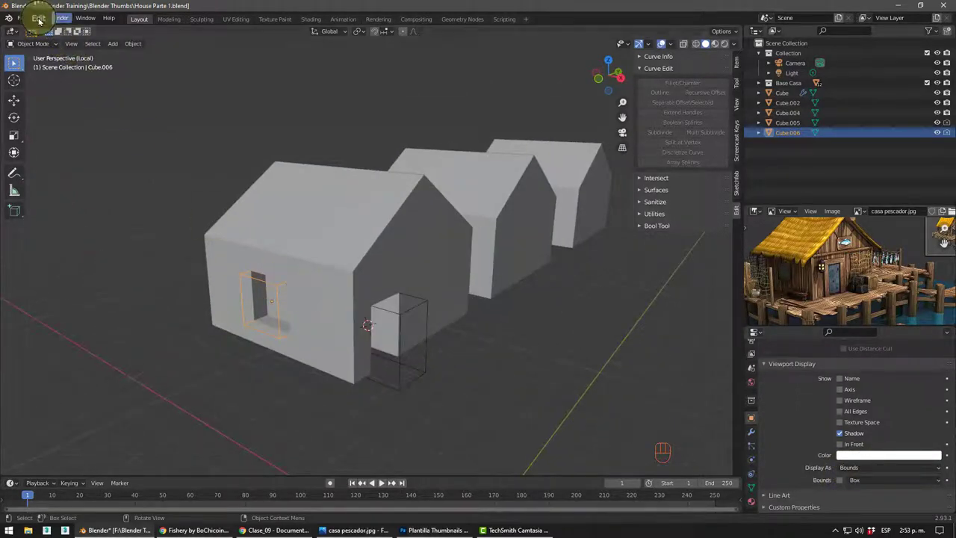
drag(41, 23, 203, 140)
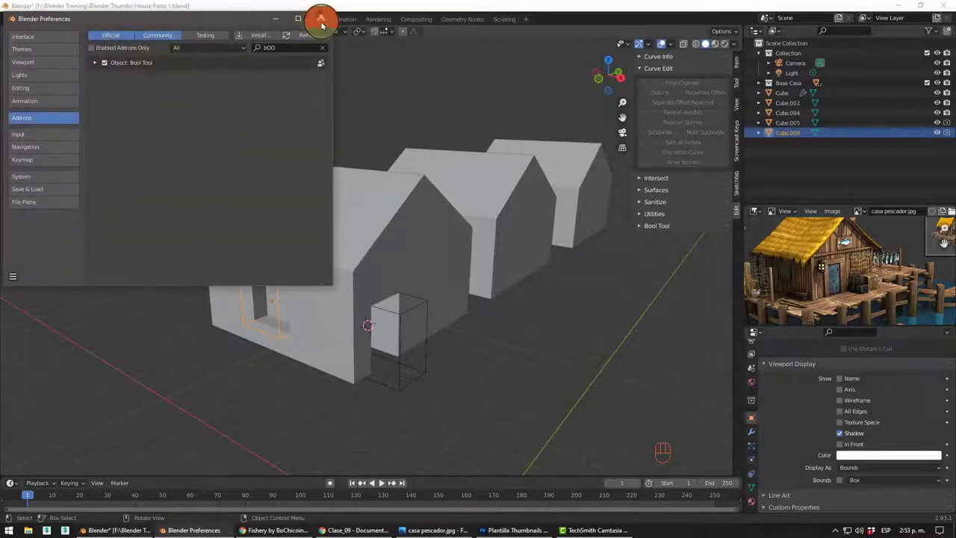
middle_click(305, 277)
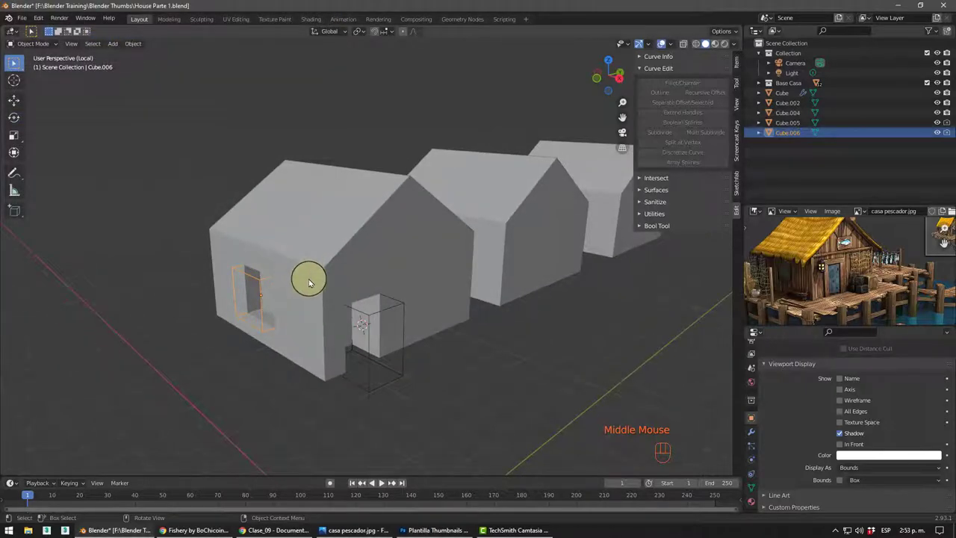
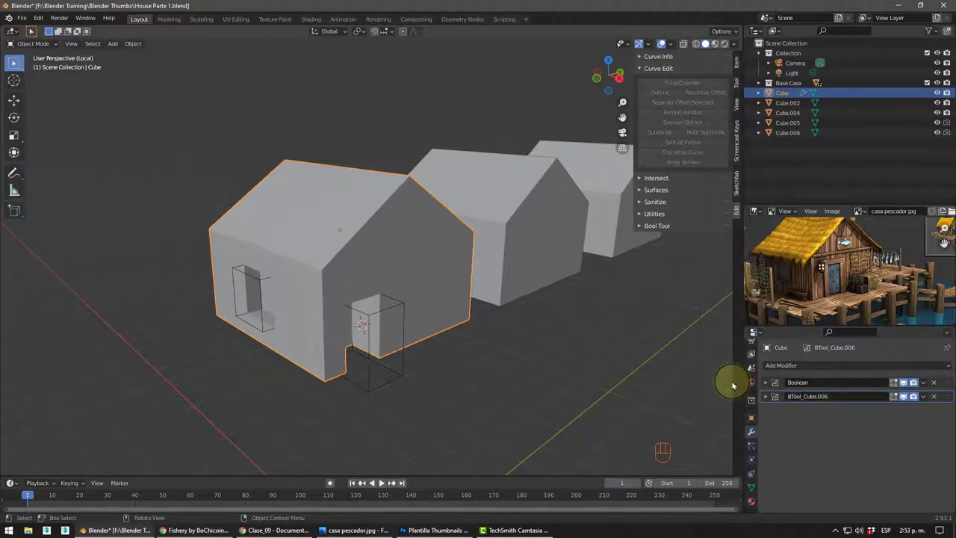
- Select the door cutter and switch off its Camera, Diffuse and Shadow ray visibility
click(401, 339)
click(405, 347)
click(406, 375)
click(756, 420)
scroll(down, 3)
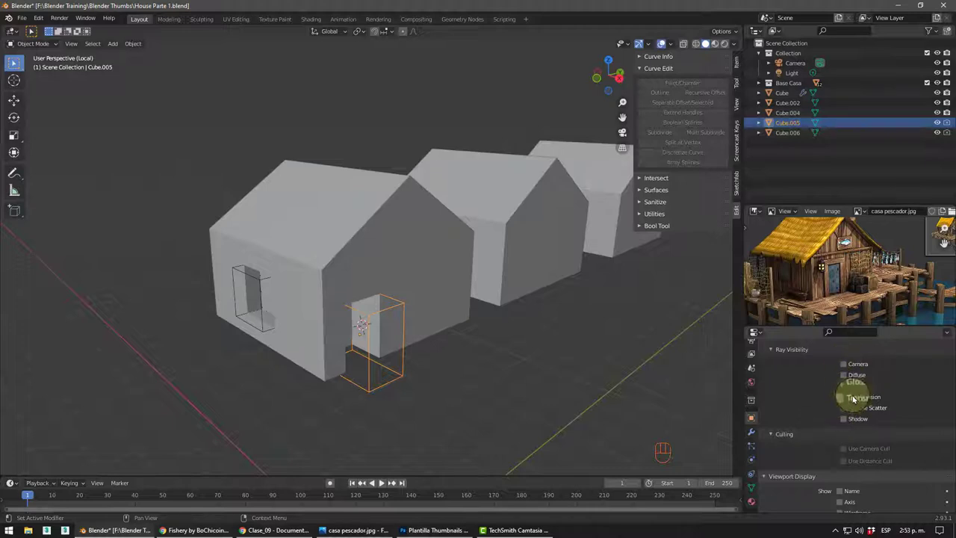
scroll(down, 3)
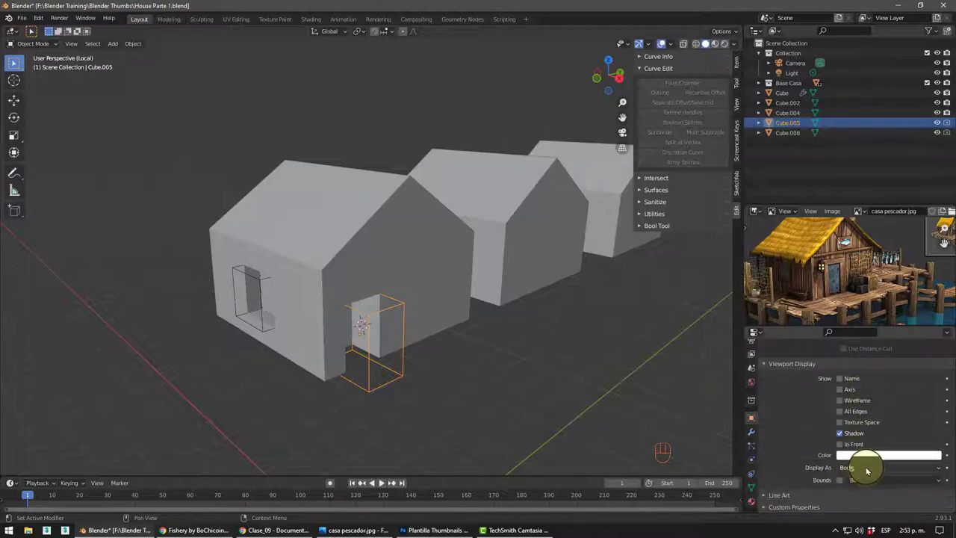
click(891, 460)
drag(889, 470, 859, 421)
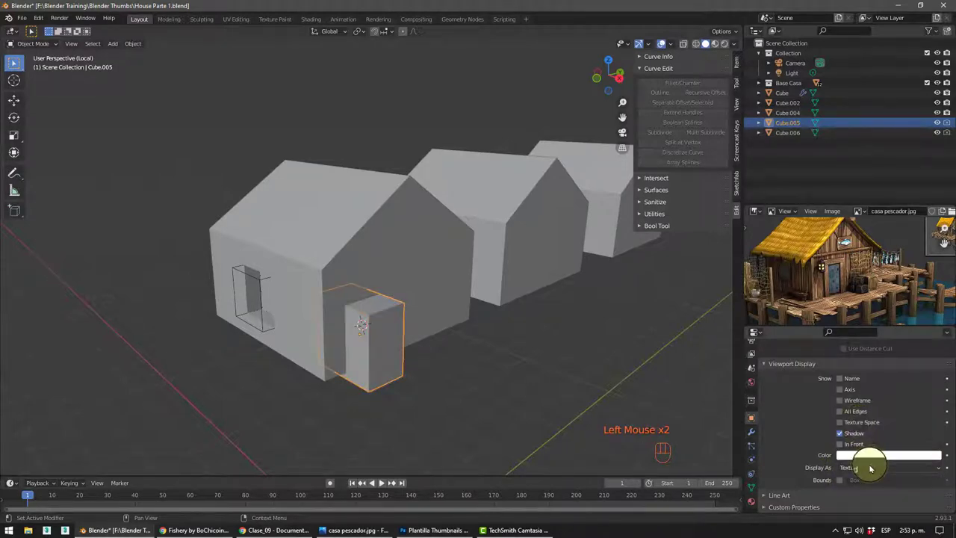
drag(872, 464, 752, 449)
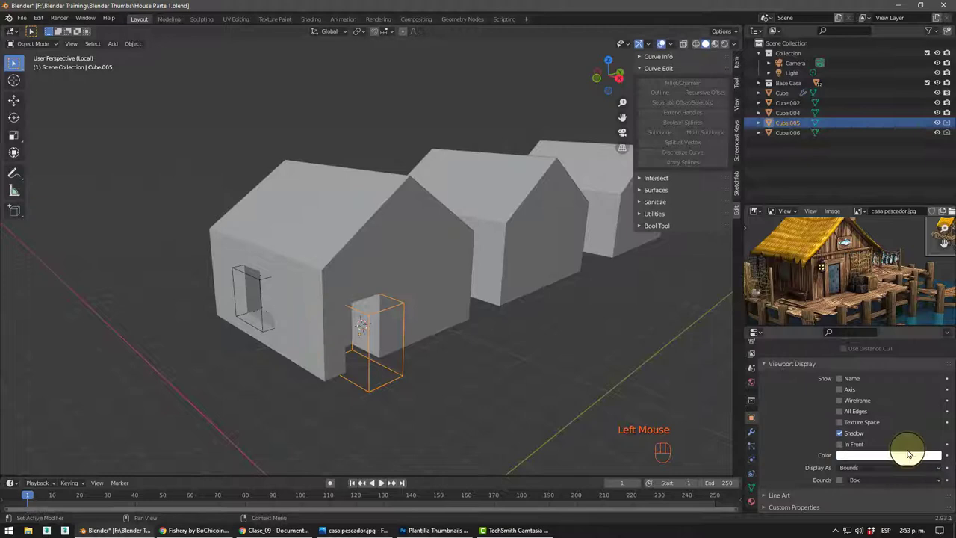
click(260, 281)
drag(314, 308, 323, 306)
drag(269, 273, 259, 243)
click(260, 243)
drag(331, 274, 338, 292)
drag(283, 300, 254, 281)
scroll(up, 3)
click(320, 251)
middle_click(348, 320)
drag(358, 289, 399, 263)
middle_click(255, 279)
drag(270, 269, 232, 273)
drag(266, 273, 274, 288)
drag(289, 289, 254, 266)
scroll(up, 3)
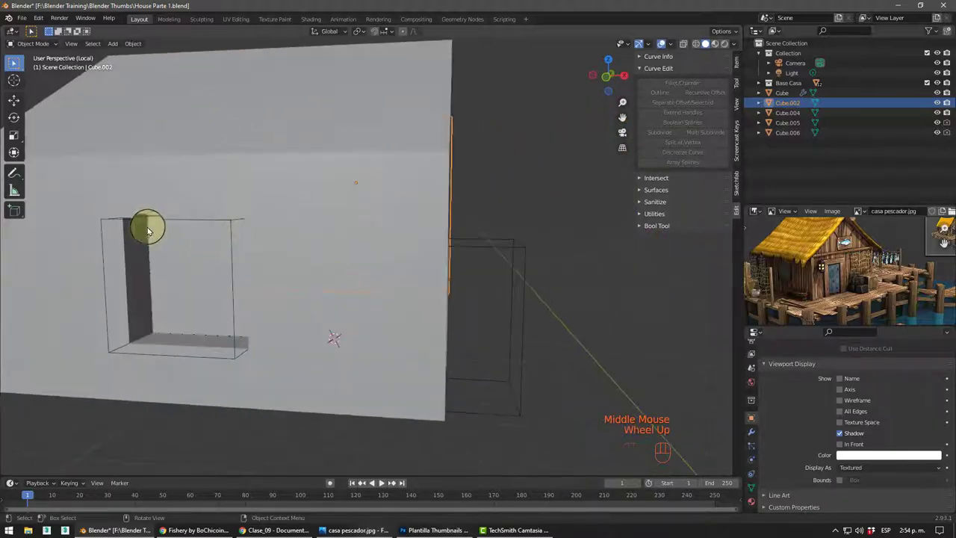
drag(173, 237, 207, 244)
drag(194, 236, 178, 237)
drag(230, 256, 226, 206)
drag(340, 157, 416, 165)
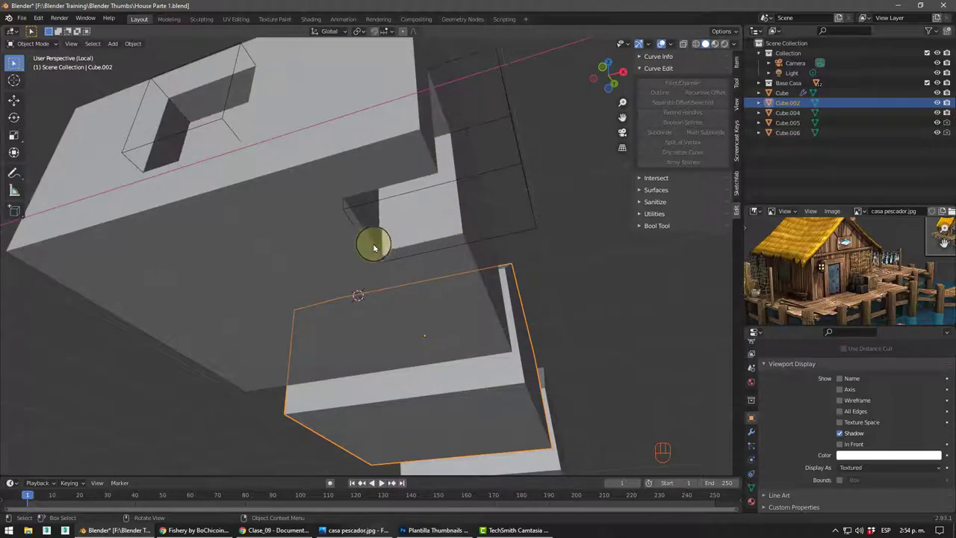
drag(327, 197, 321, 177)
drag(331, 207, 329, 260)
drag(318, 245, 313, 229)
drag(309, 240, 315, 197)
drag(272, 245, 290, 269)
middle_click(289, 271)
scroll(down, 3)
drag(288, 269, 317, 289)
drag(390, 291, 425, 197)
click(425, 197)
drag(400, 307, 401, 285)
scroll(down, 3)
drag(403, 288, 311, 328)
middle_click(318, 321)
drag(292, 280, 294, 304)
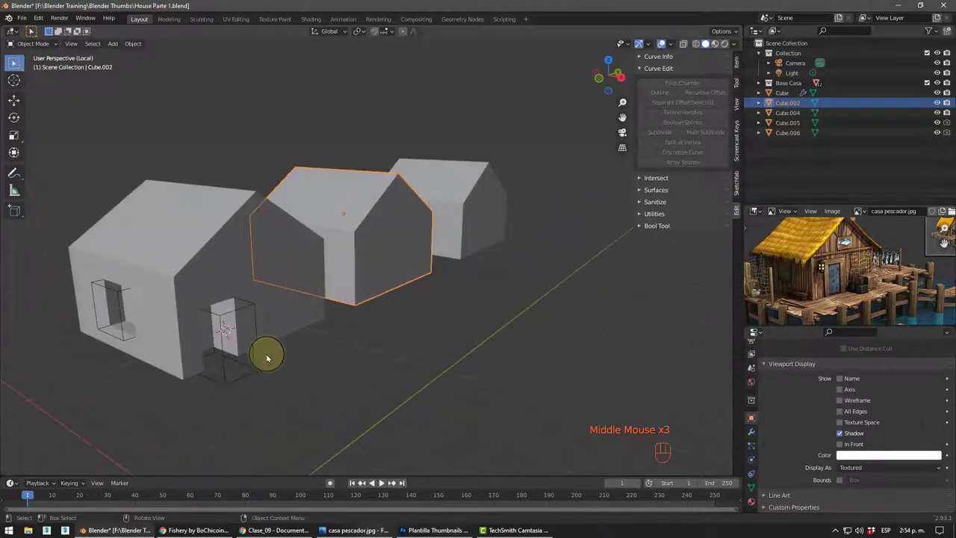
click(259, 359)
drag(290, 385, 422, 272)
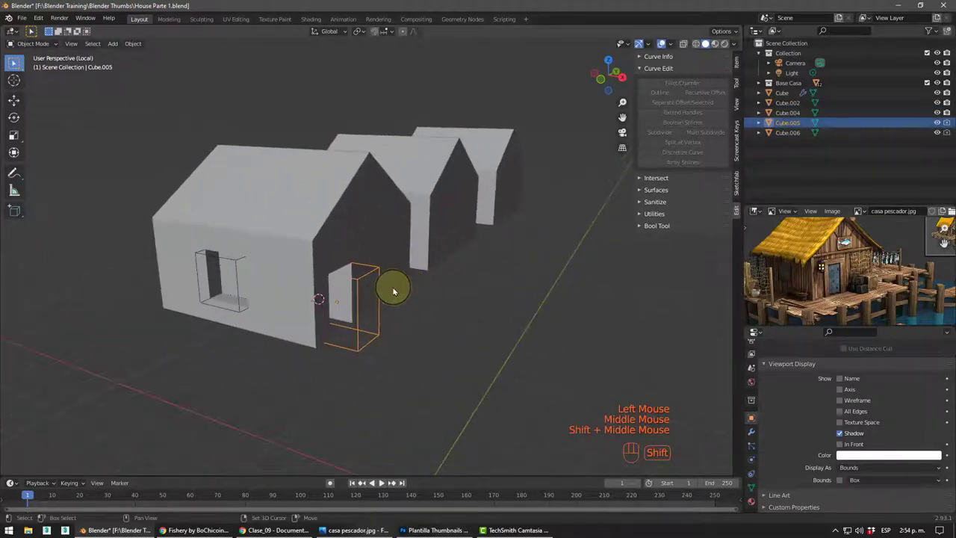
key(g)
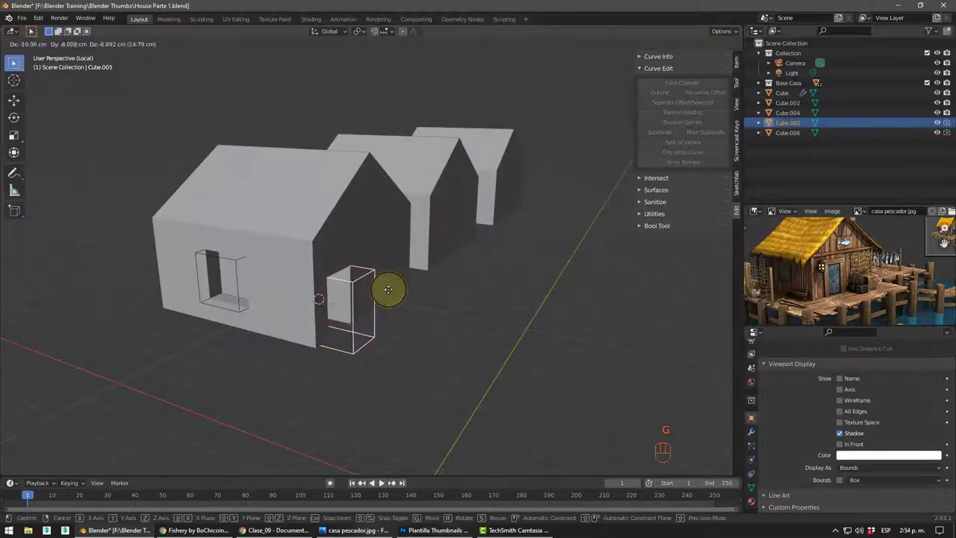
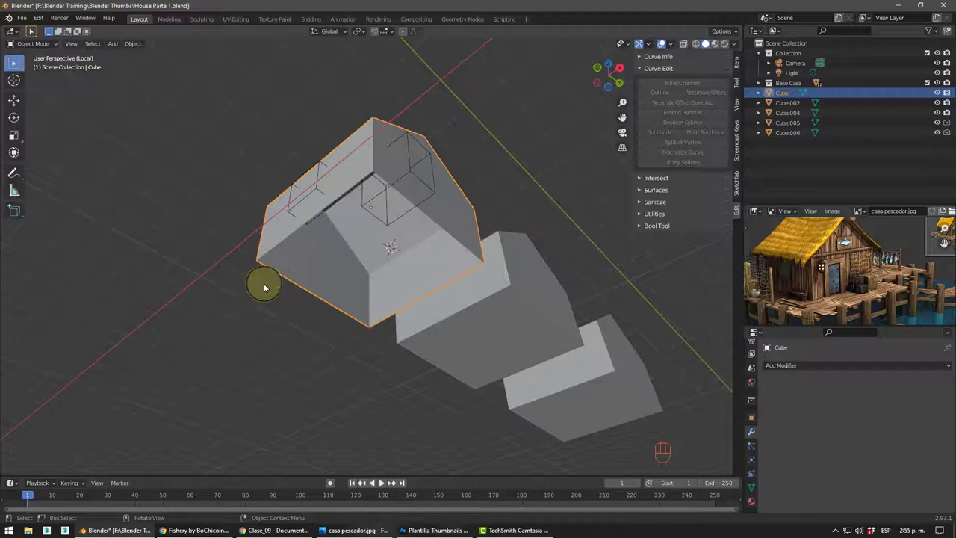
drag(348, 266, 318, 207)
scroll(up, 3)
drag(331, 213, 383, 254)
middle_click(314, 180)
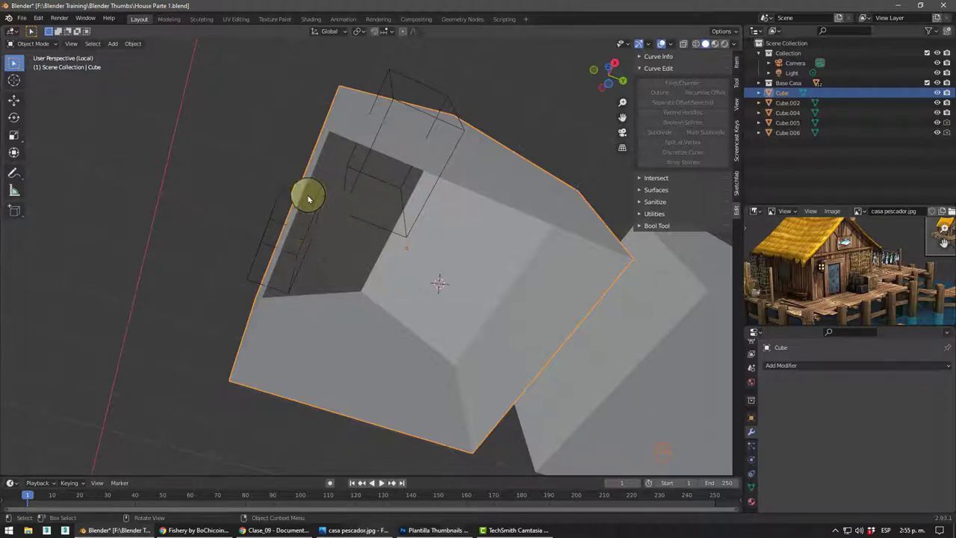
drag(430, 187, 434, 144)
scroll(up, 3)
middle_click(446, 137)
drag(466, 159, 404, 145)
scroll(down, 3)
middle_click(403, 216)
drag(472, 245, 468, 192)
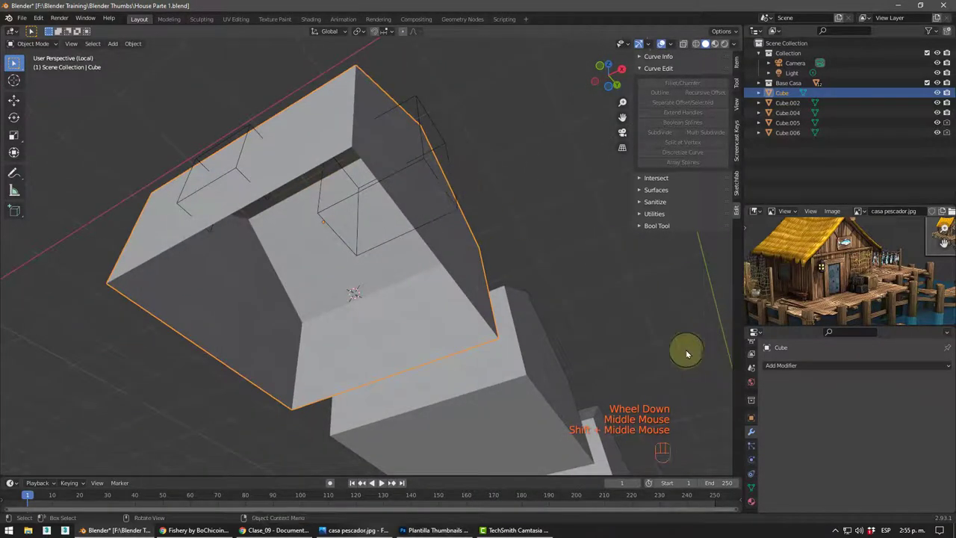
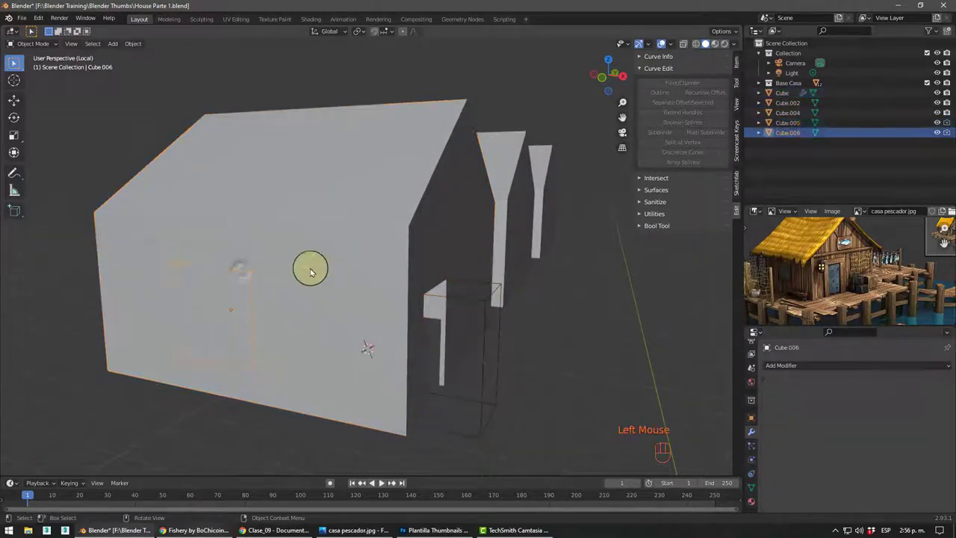
- Re-run Bool Tool Difference on the window cutter and select the front house body
click(332, 199)
key(ctrl+KP_Subtract)
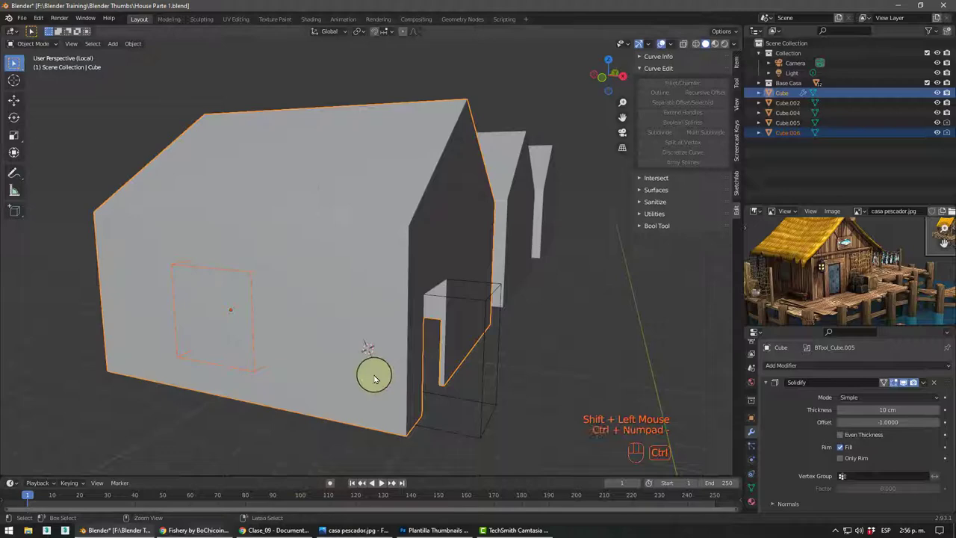
key(ctrl+KP_Subtract)
key(ctrl+KP_Subtract)
click(236, 419)
scroll(down, 3)
- Orbit around the house to check the door and window openings have depth
drag(375, 382, 335, 360)
middle_click(363, 323)
scroll(up, 3)
middle_click(353, 348)
middle_click(320, 330)
drag(302, 317, 293, 336)
middle_click(319, 343)
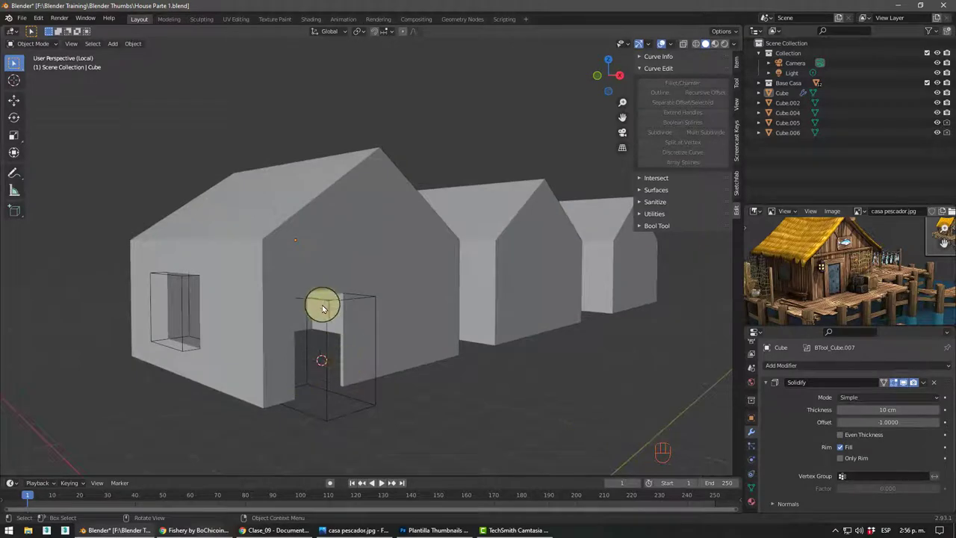
- Select the second house Cube.002 and toggle local view on it with numpad /
click(549, 270)
key(KP_Divide)
key(KP_Divide)
drag(441, 253, 362, 213)
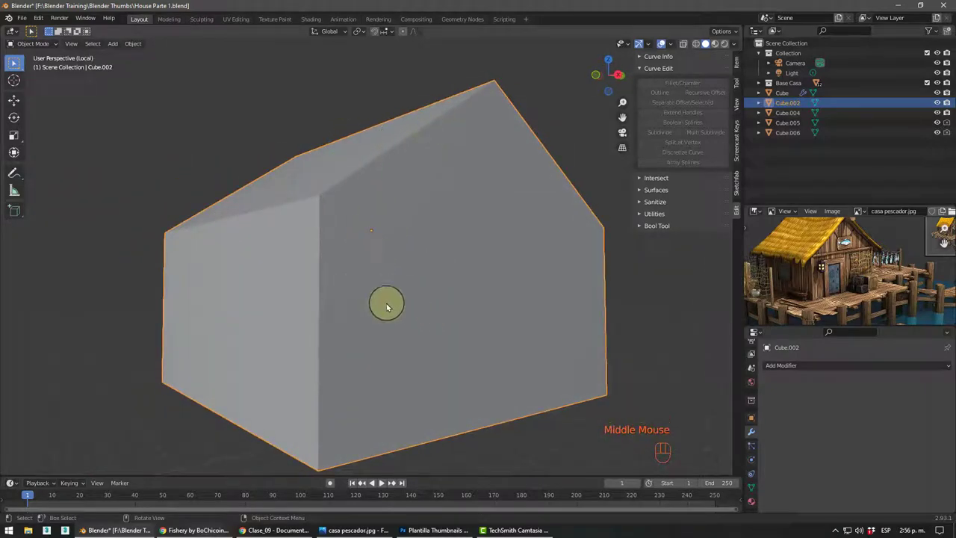
middle_click(387, 340)
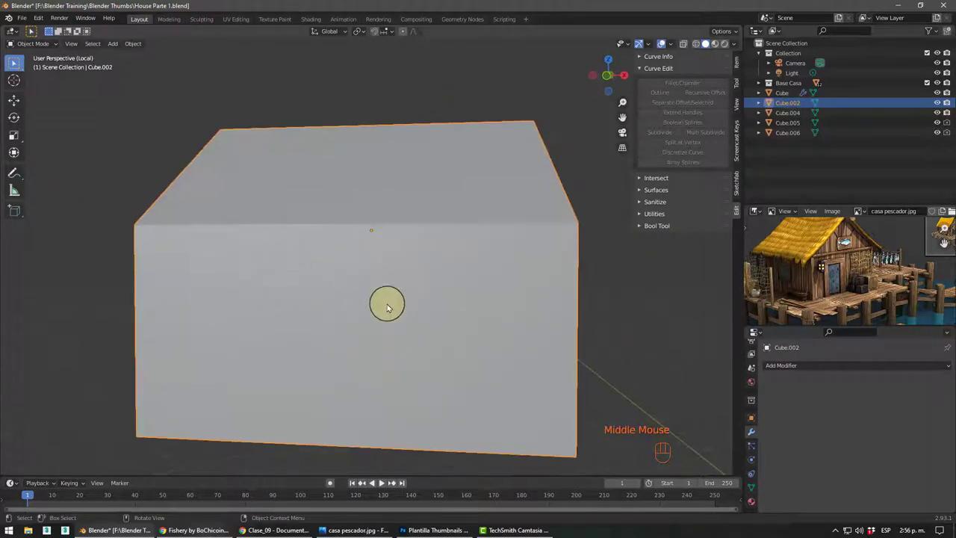
key(KP_Divide)
drag(431, 260, 365, 206)
scroll(up, 3)
click(362, 224)
middle_click(410, 298)
drag(344, 283, 355, 289)
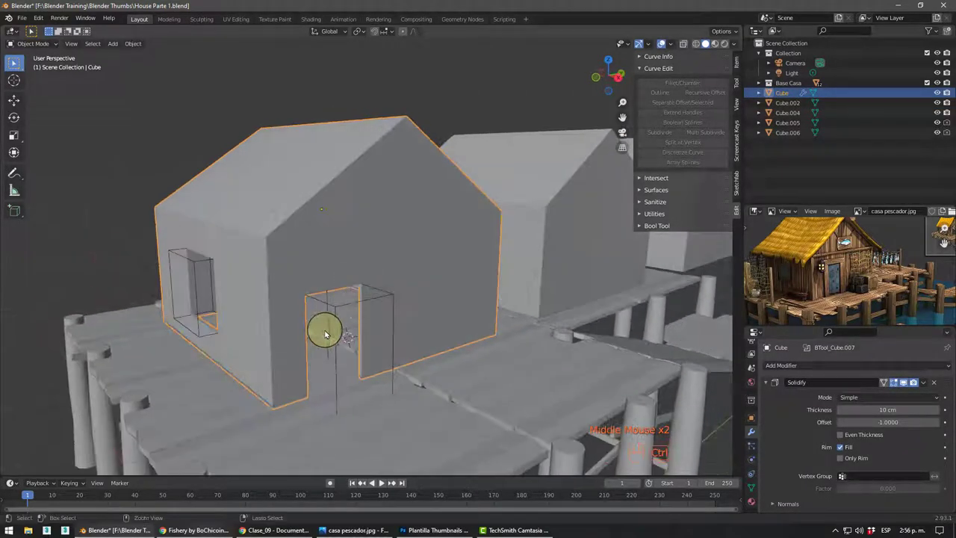
drag(320, 328, 321, 266)
drag(337, 315, 310, 338)
drag(310, 338, 327, 367)
scroll(down, 3)
middle_click(316, 369)
scroll(down, 3)
drag(357, 296, 301, 301)
scroll(down, 3)
click(271, 210)
middle_click(372, 304)
middle_click(394, 310)
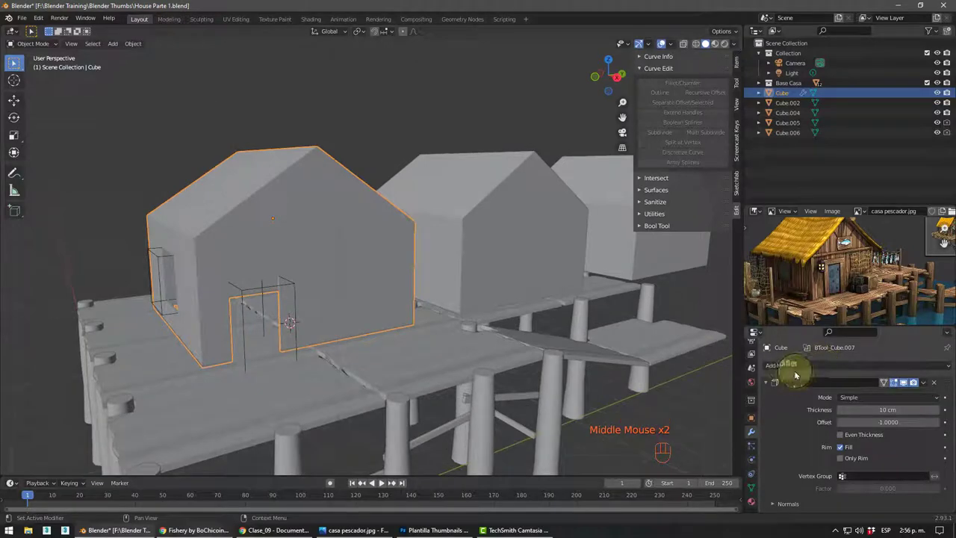
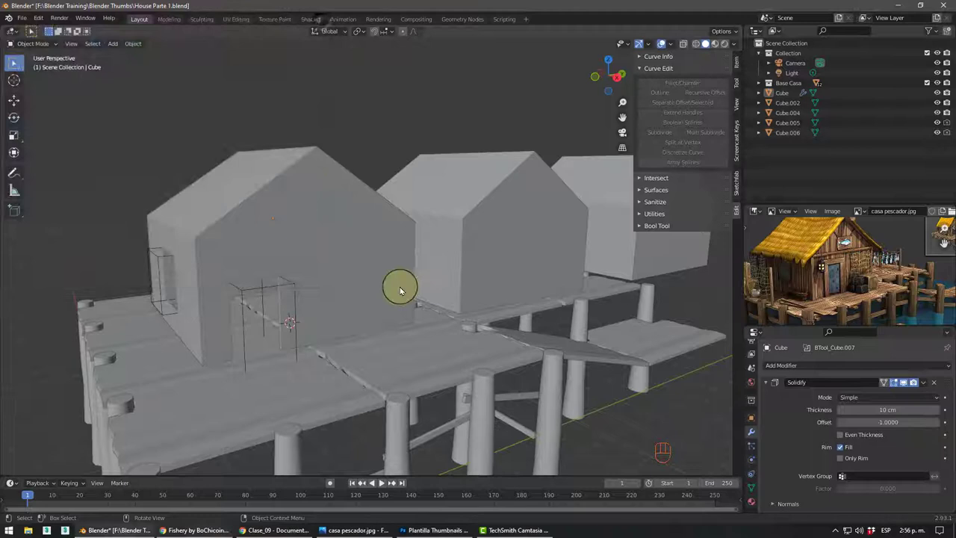
- Select the first house block together with its door cutter box
drag(401, 303, 393, 313)
click(305, 307)
click(162, 269)
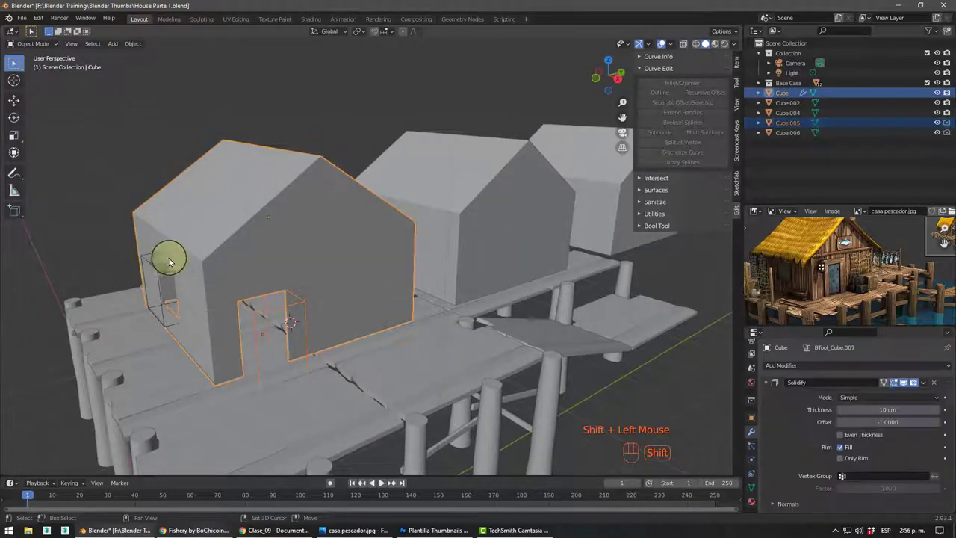
click(165, 274)
drag(320, 258, 250, 171)
- Remove the cutters and enter Edit Mode on the isolated house block
click(245, 142)
click(257, 197)
drag(257, 196, 369, 109)
drag(370, 109, 364, 122)
click(294, 210)
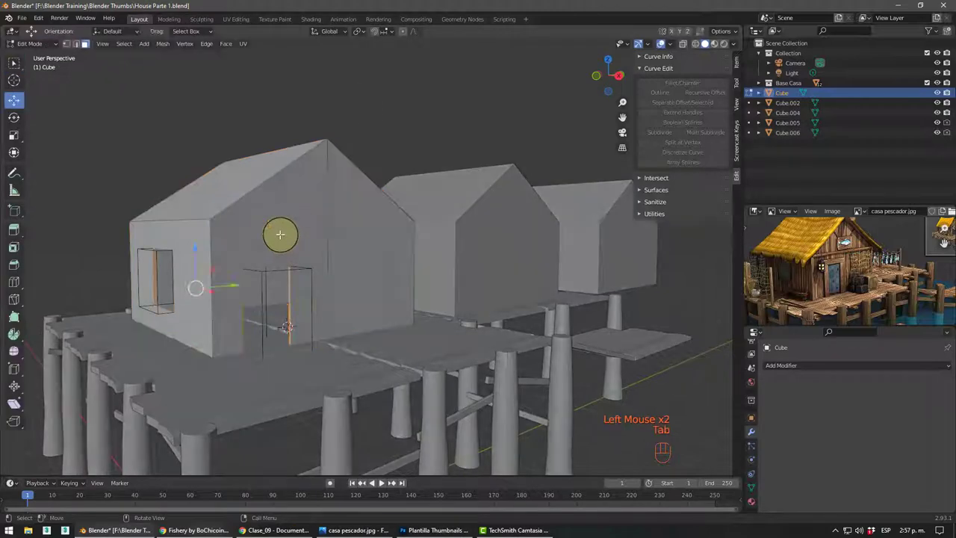
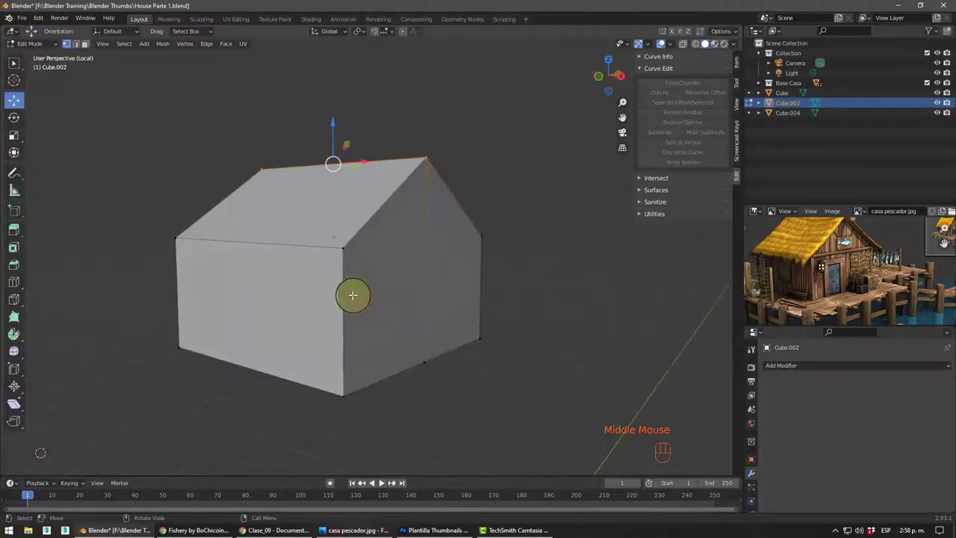
- Add a Ctrl+R loop cut through the middle of the second house block
key(ctrl+r)
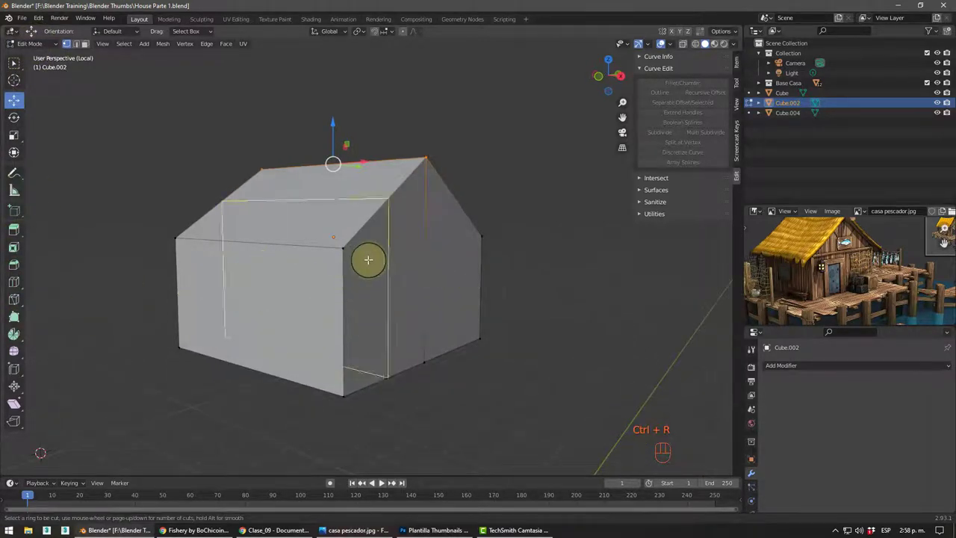
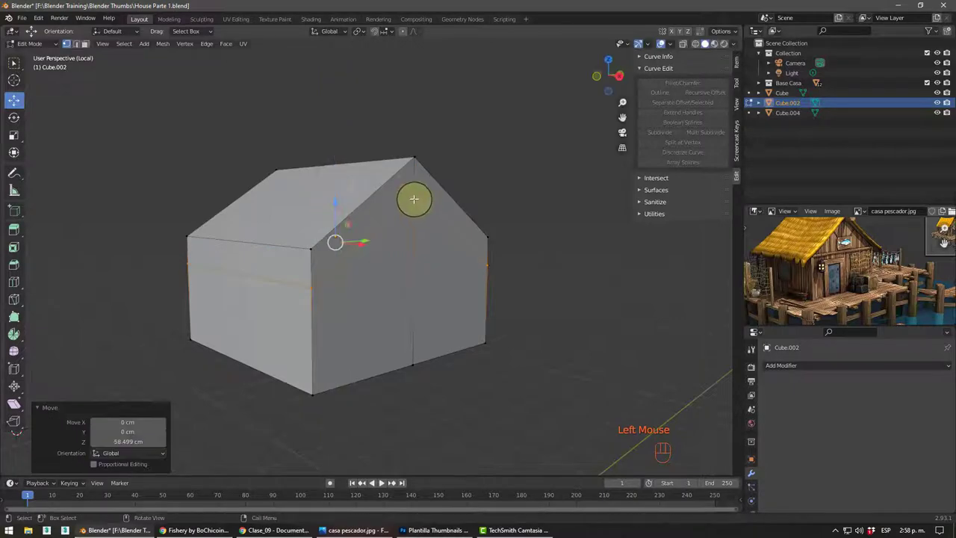
scroll(up, 3)
scroll(up, 3)
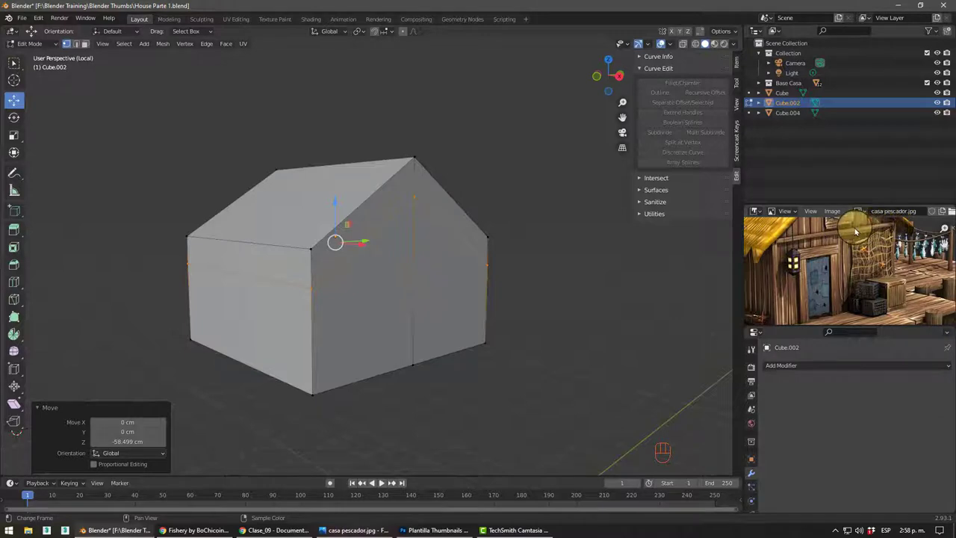
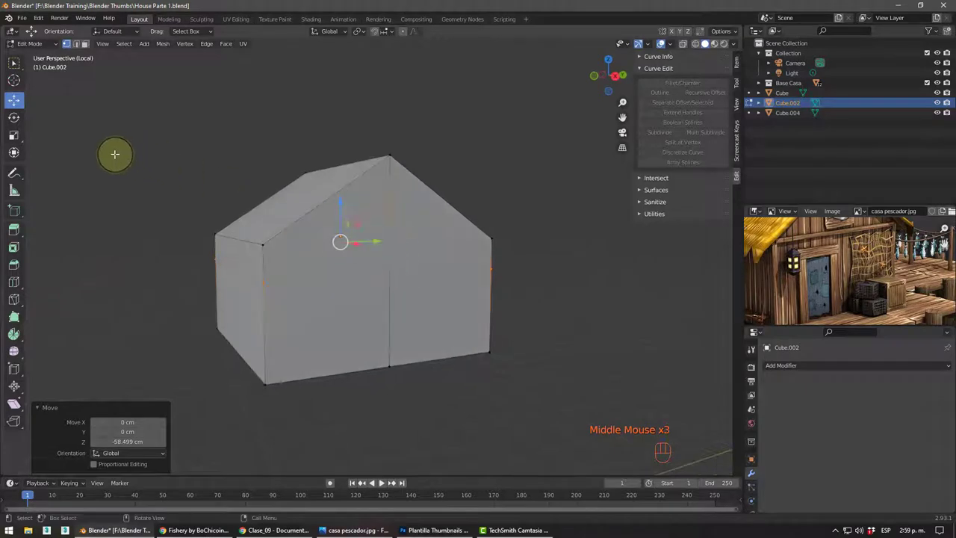
- Flatten the selected eave edges to one height with S Z 0, retrying after an undo
key(s)
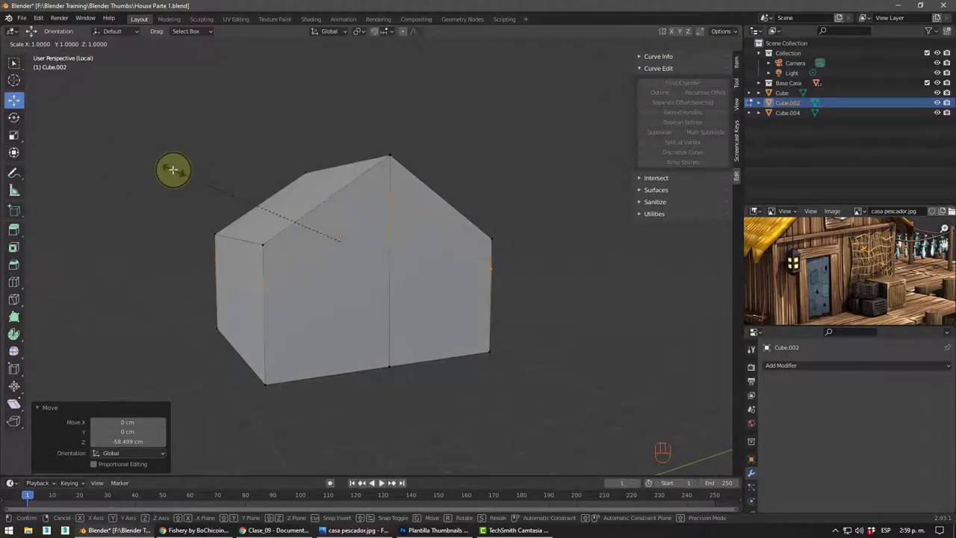
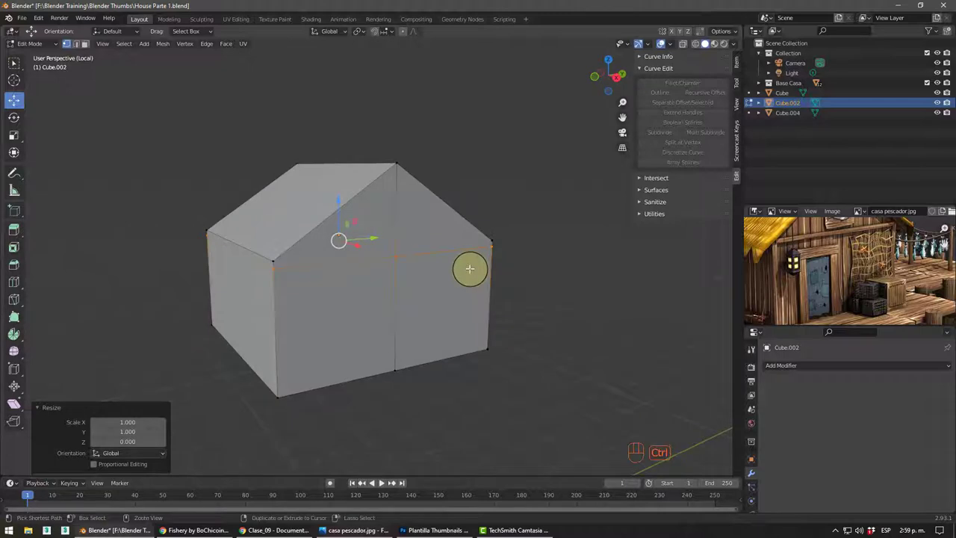
key(ctrl+z)
key(s)
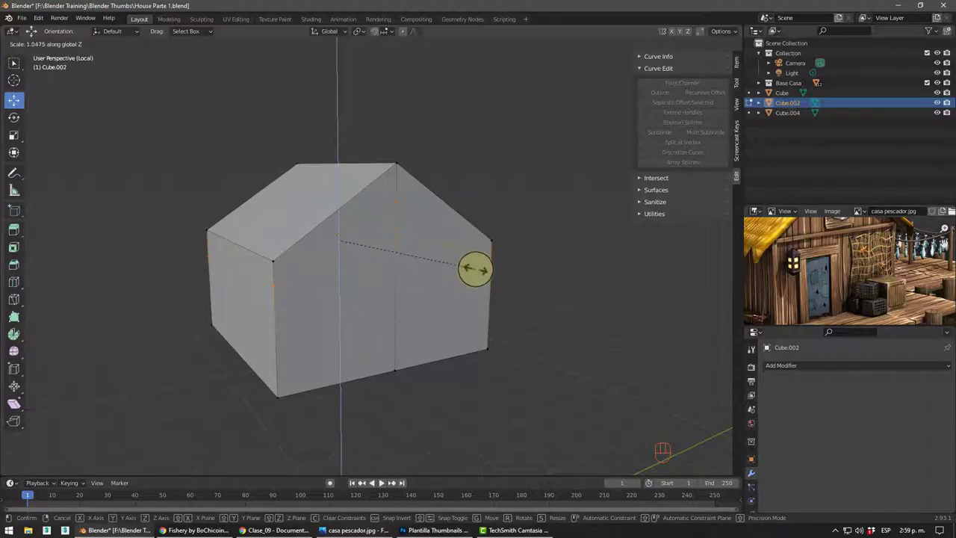
key(s)
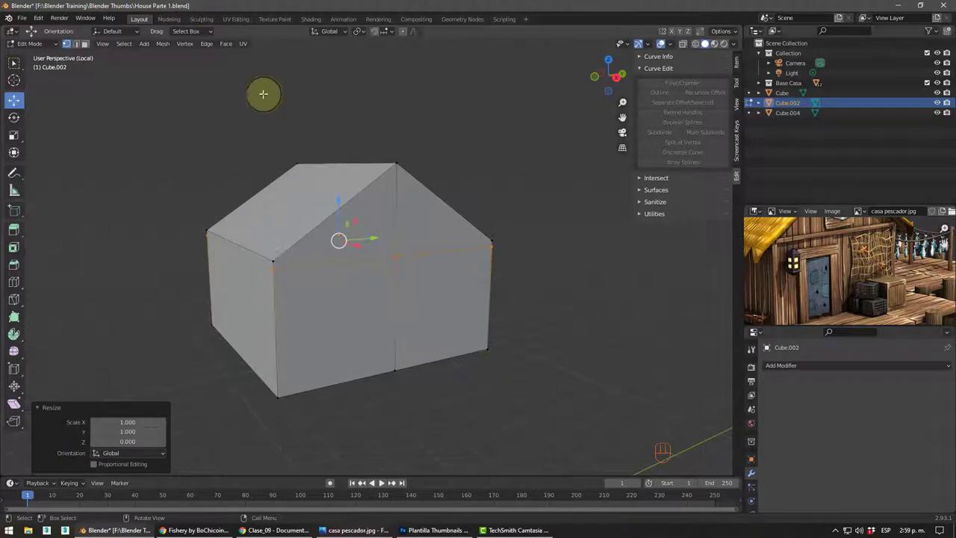
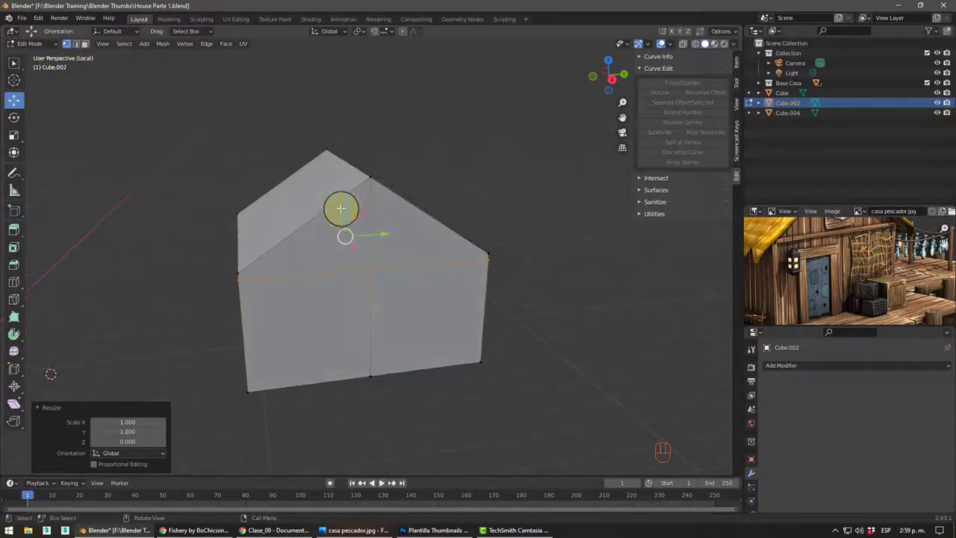
- Cut two more Ctrl+R edge loops across the roof slope near the eave
key(ctrl+r)
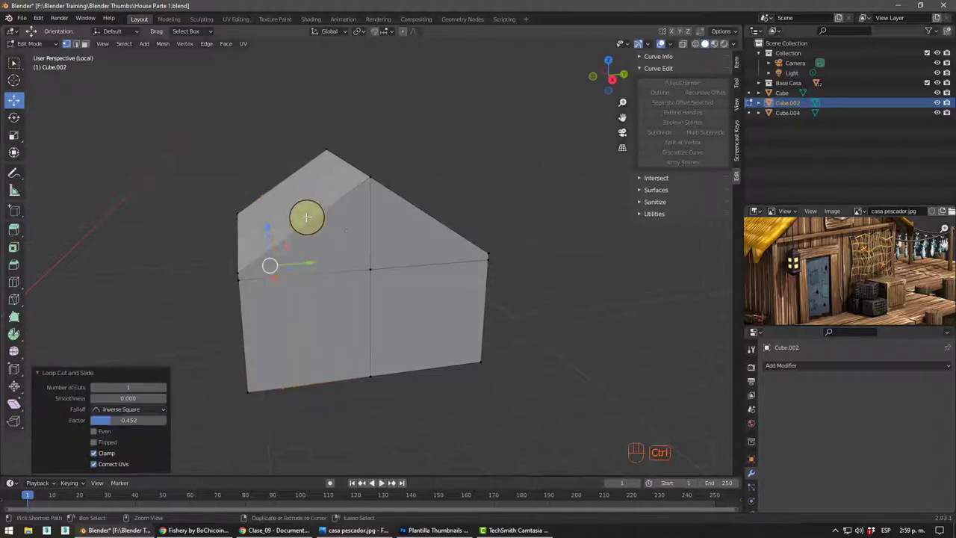
key(ctrl+r)
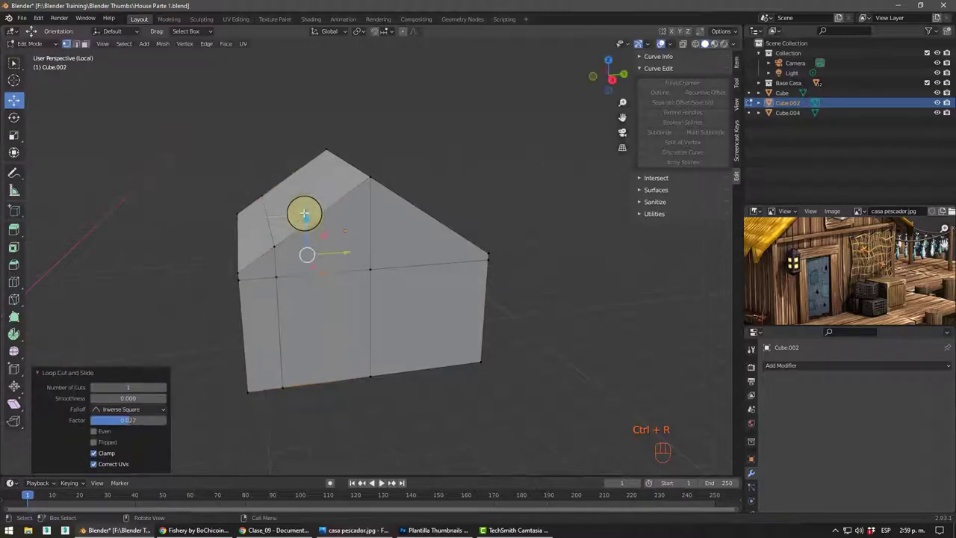
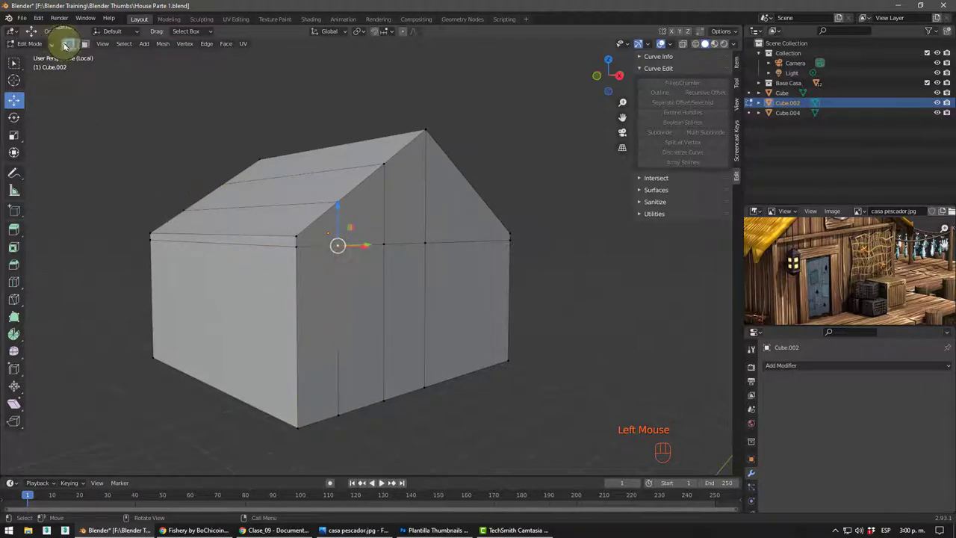
- In edge select mode, add two-cut loop cuts across the second house's front wall and roof
click(74, 45)
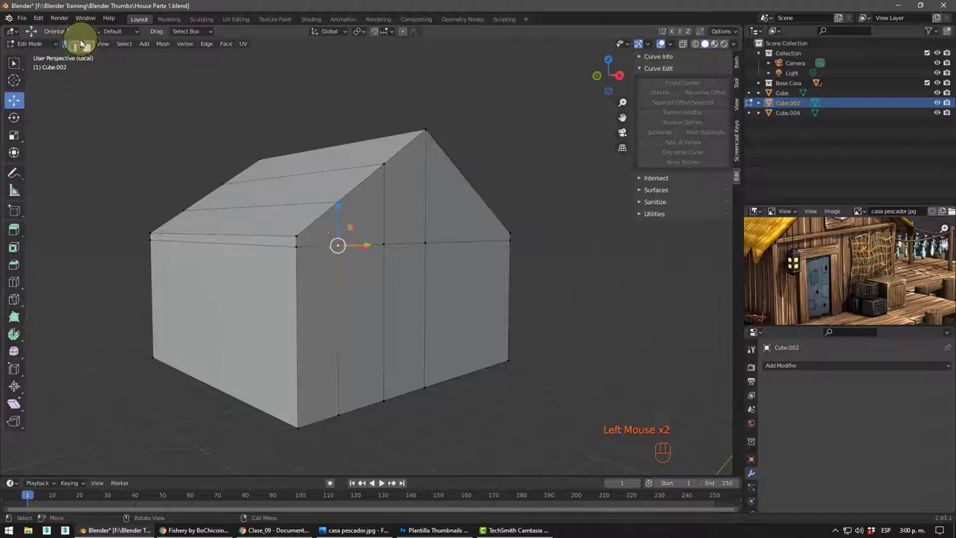
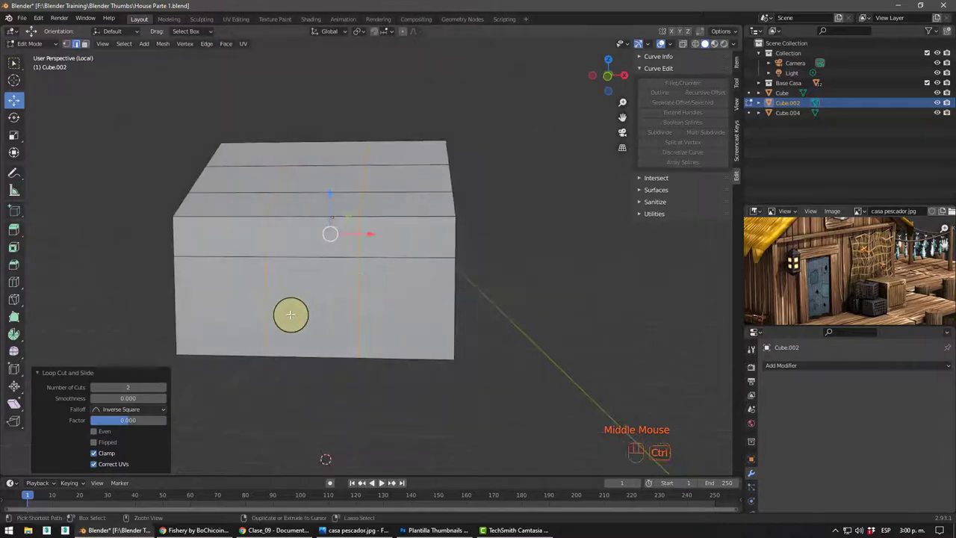
key(ctrl+r)
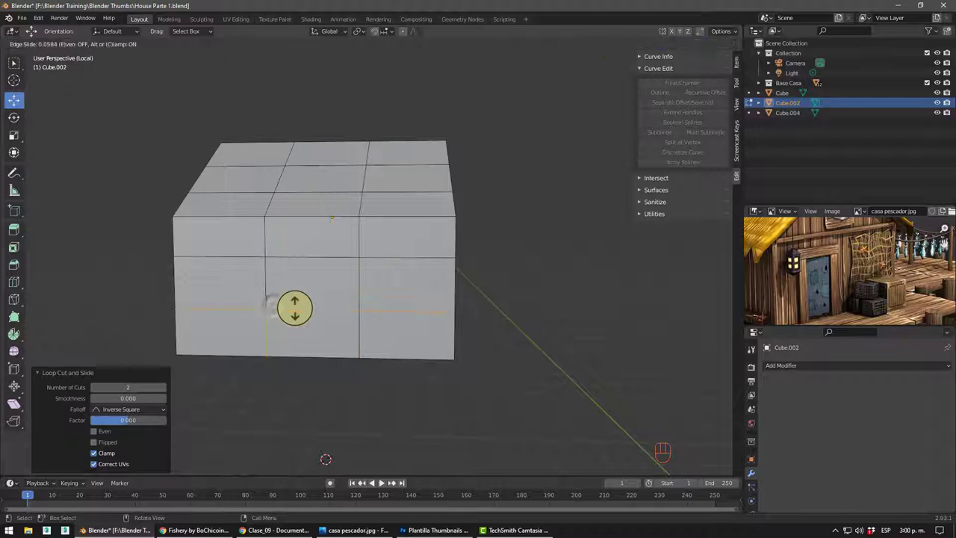
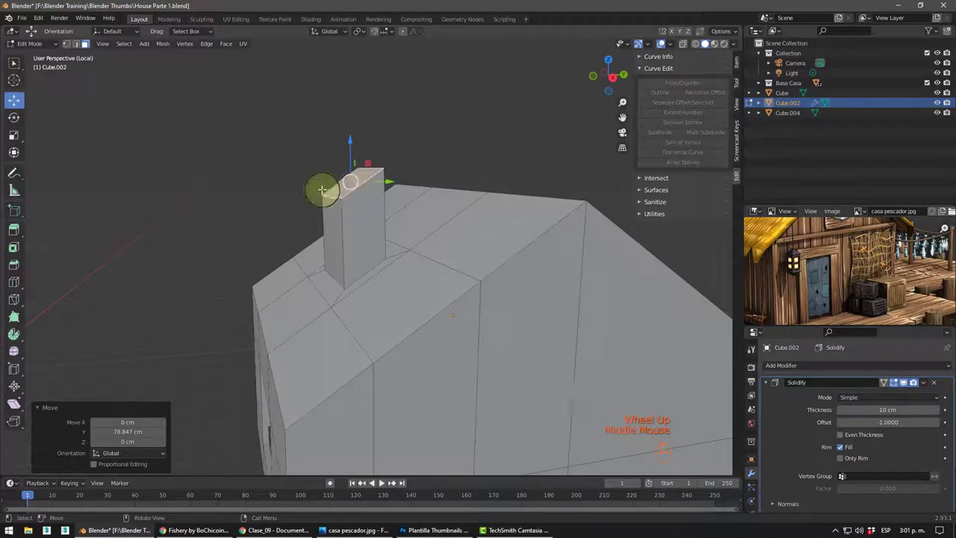
- Extrude a roof face upward into a chimney and flatten its top with S Z 0
key(s)
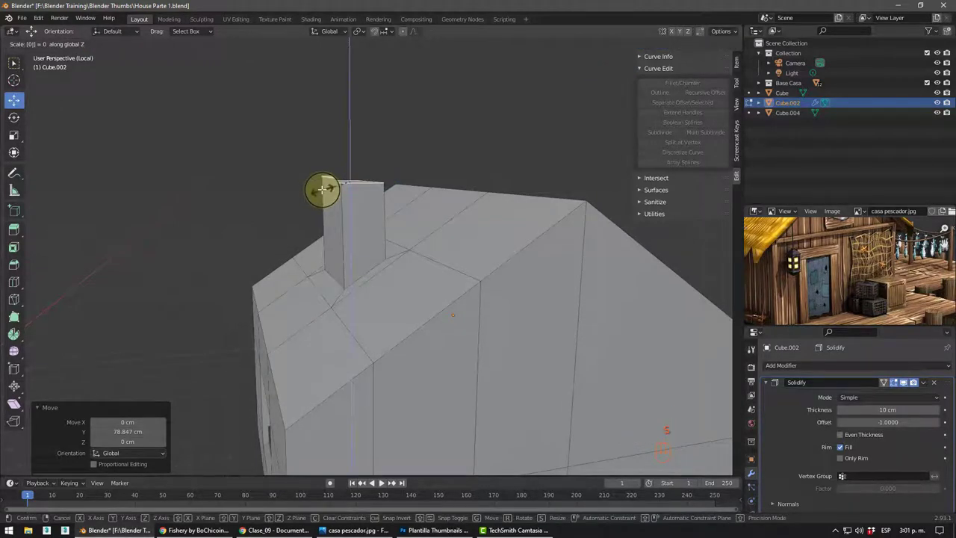
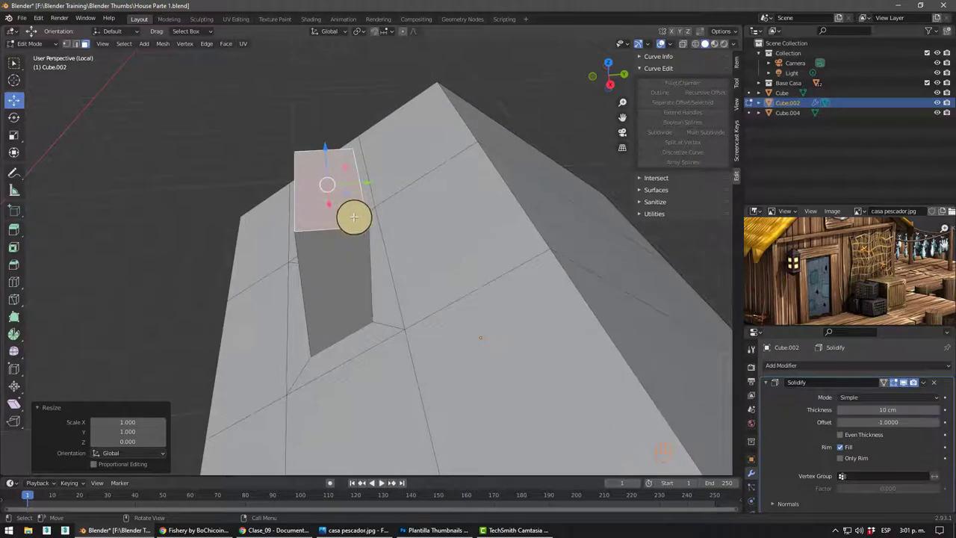
- Extrude and widen the chimney top into a cap, inset it 22.75 cm and push the inner face down
key(e)
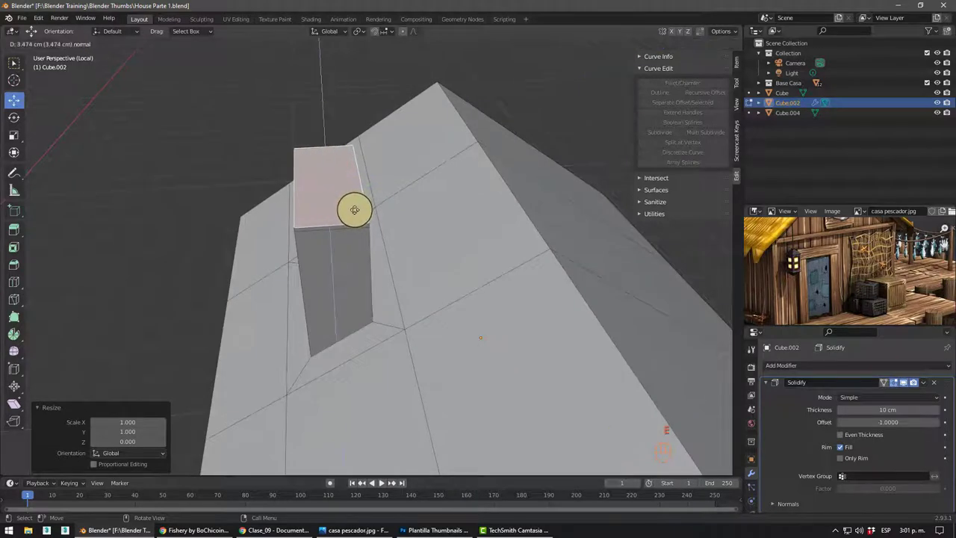
key(s)
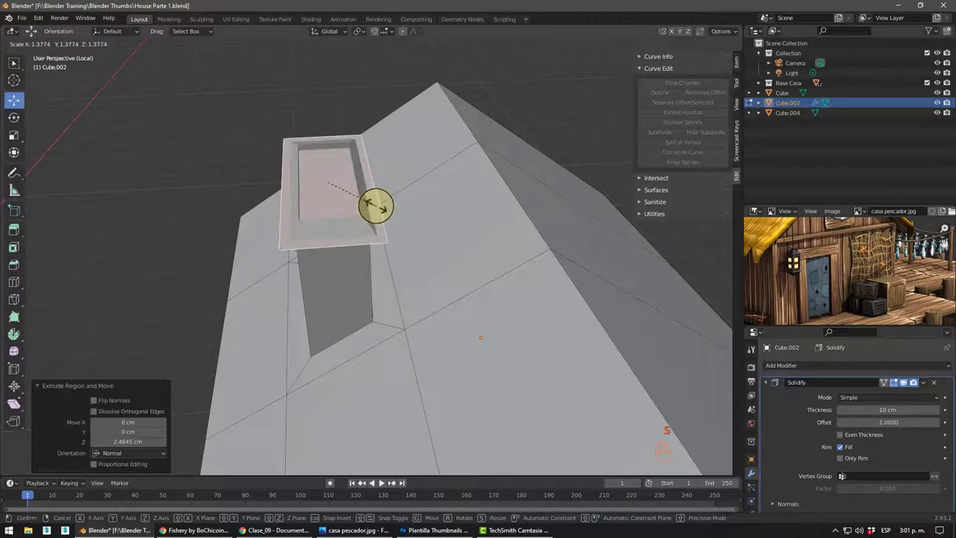
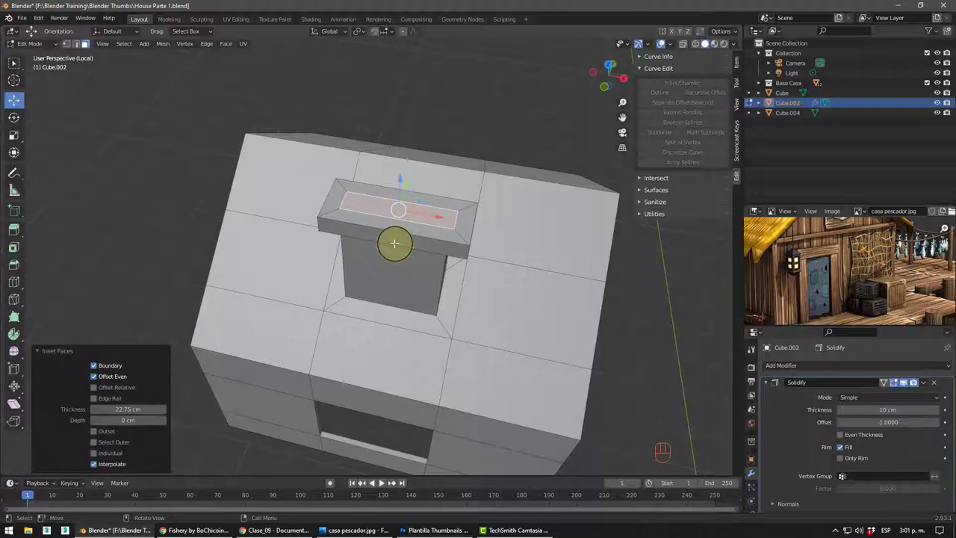
key(s)
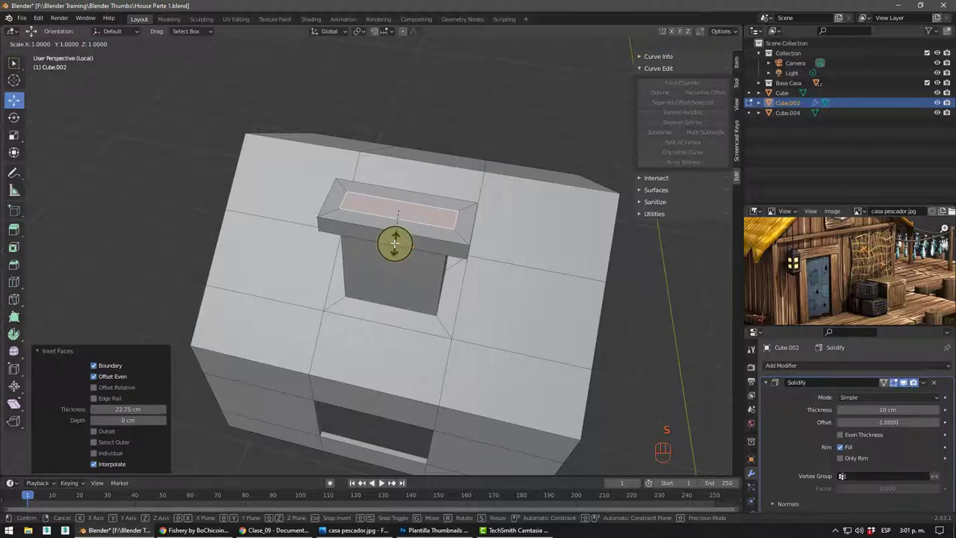
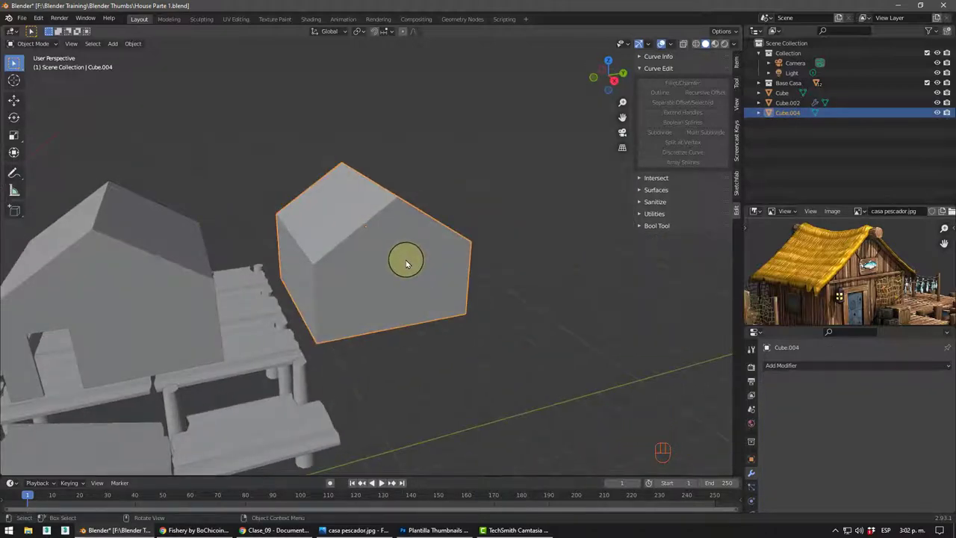
- Delete the third house block (Cube.004) and switch to a top-down view over the dock
key(Delete)
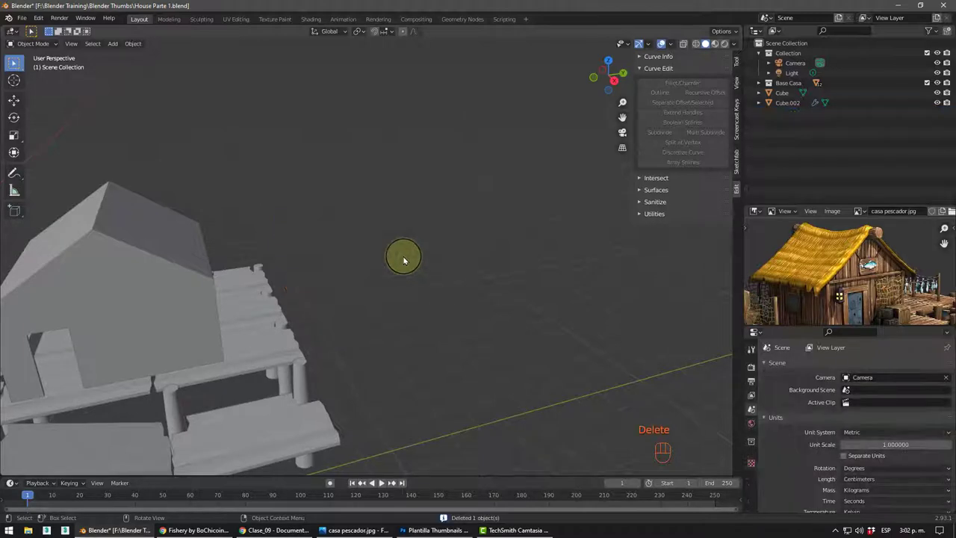
key(KP_7)
drag(336, 220, 392, 283)
right_click(430, 289)
- Add a 600 cm cube, squash it along X into a thin wall and duplicate it
key(shift+a)
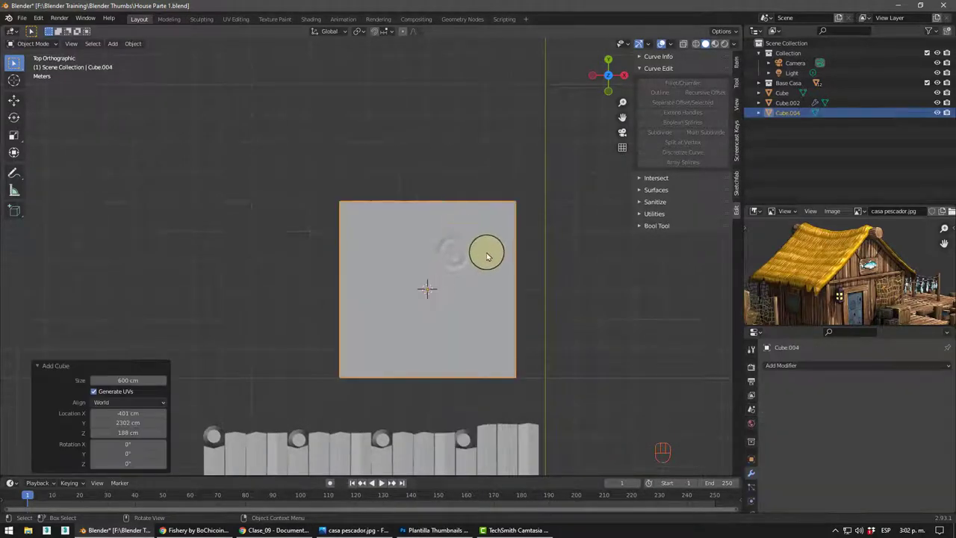
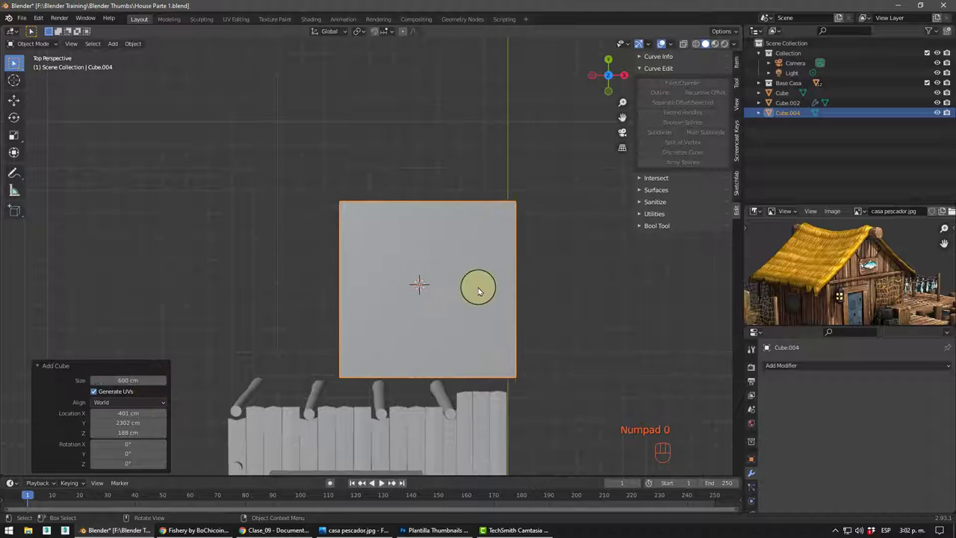
key(s)
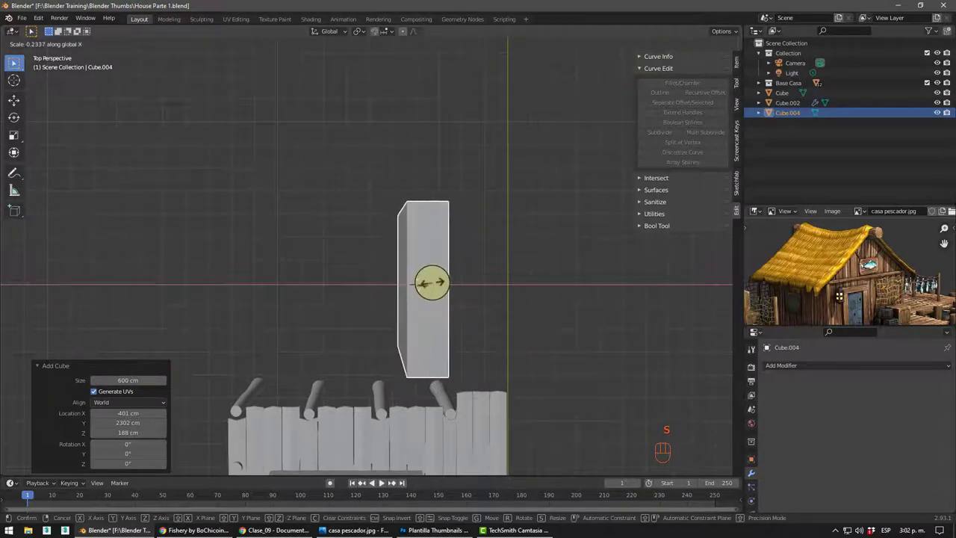
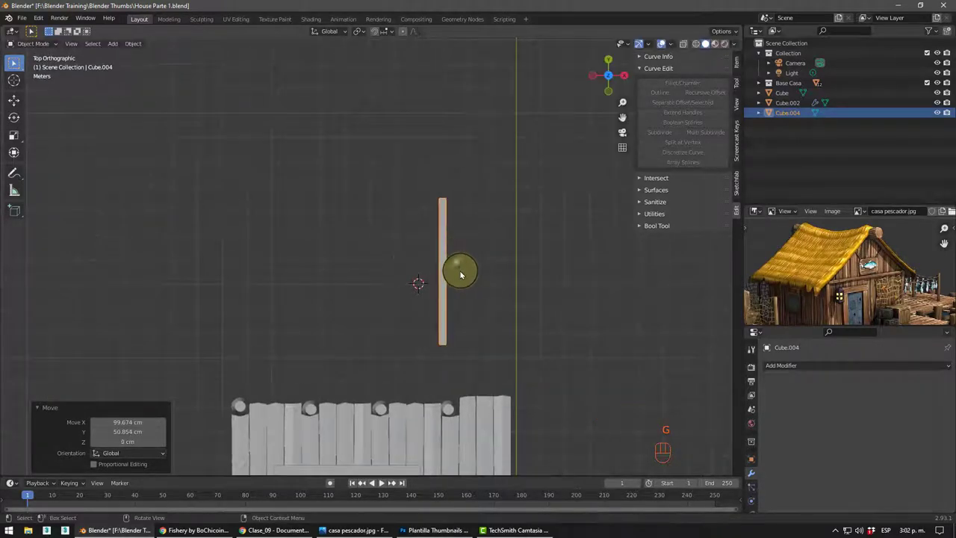
key(shift+d)
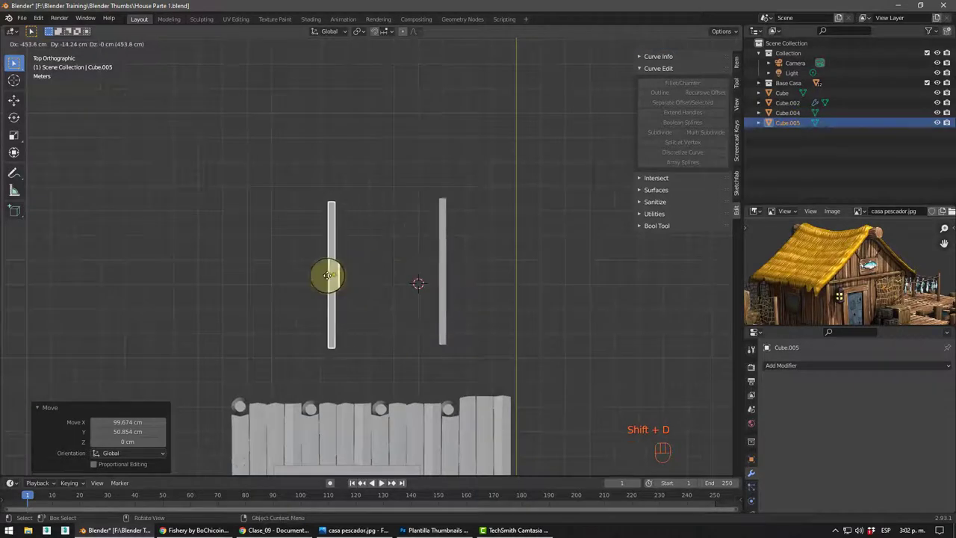
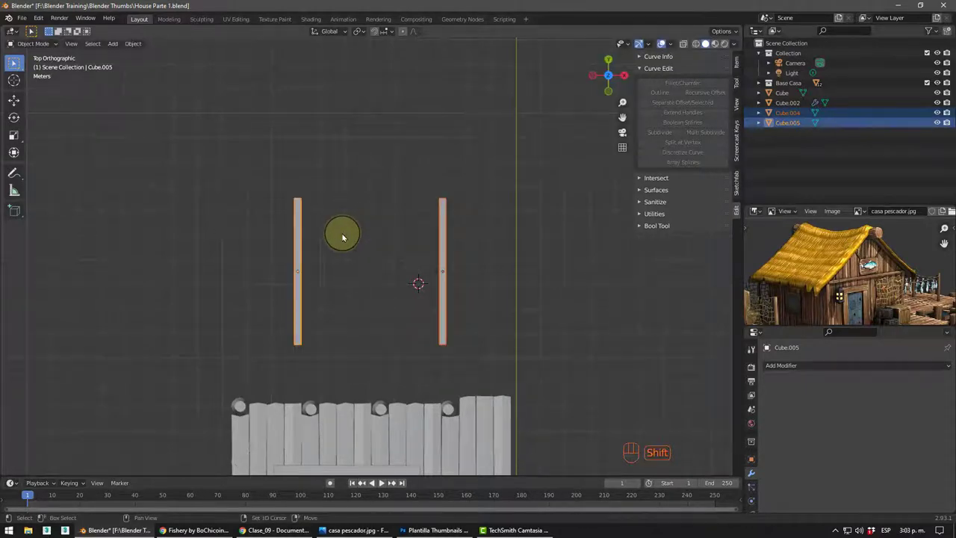
- Duplicate both walls rotated -90° to close a square four-wall box and inspect it in perspective
key(shift+d)
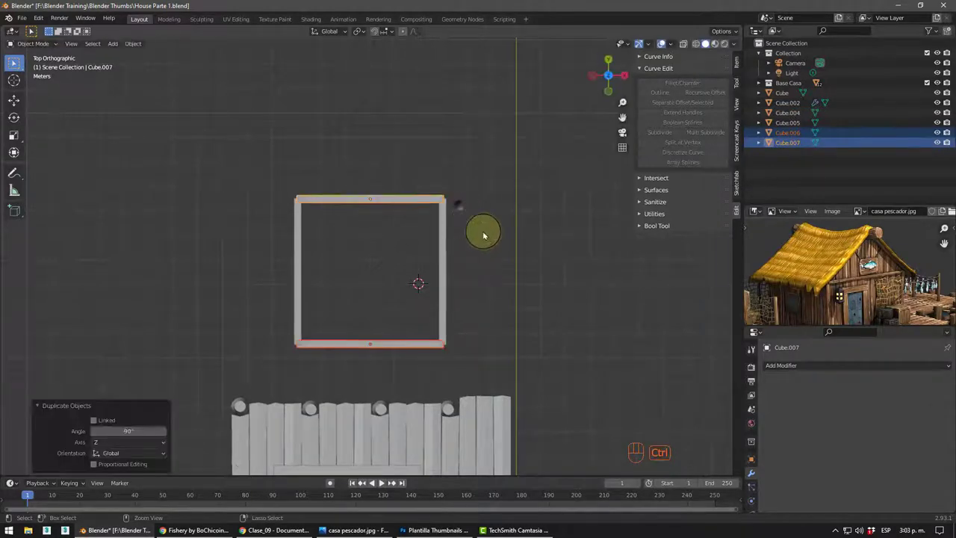
click(505, 257)
scroll(down, 3)
drag(460, 239, 407, 241)
drag(407, 241, 391, 256)
drag(281, 280, 299, 289)
scroll(up, 3)
drag(370, 292, 371, 263)
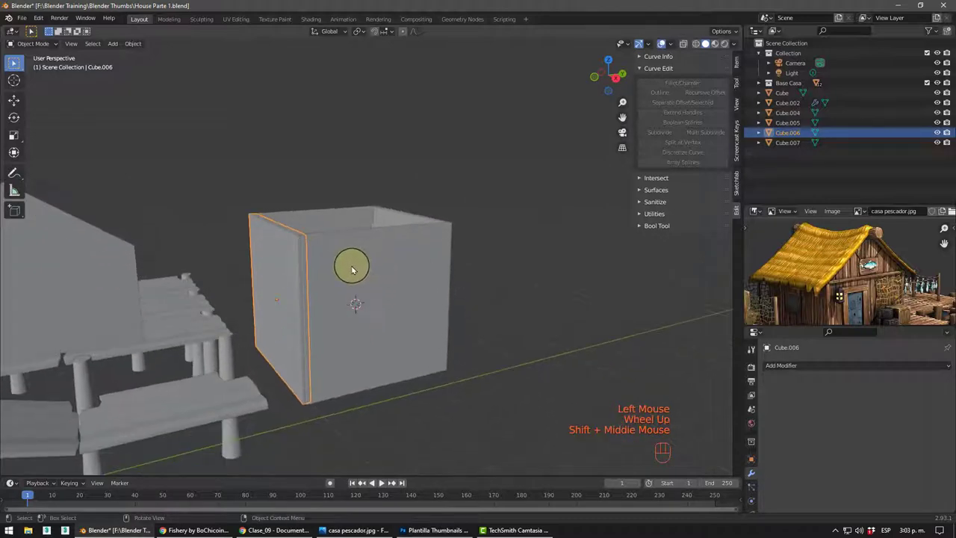
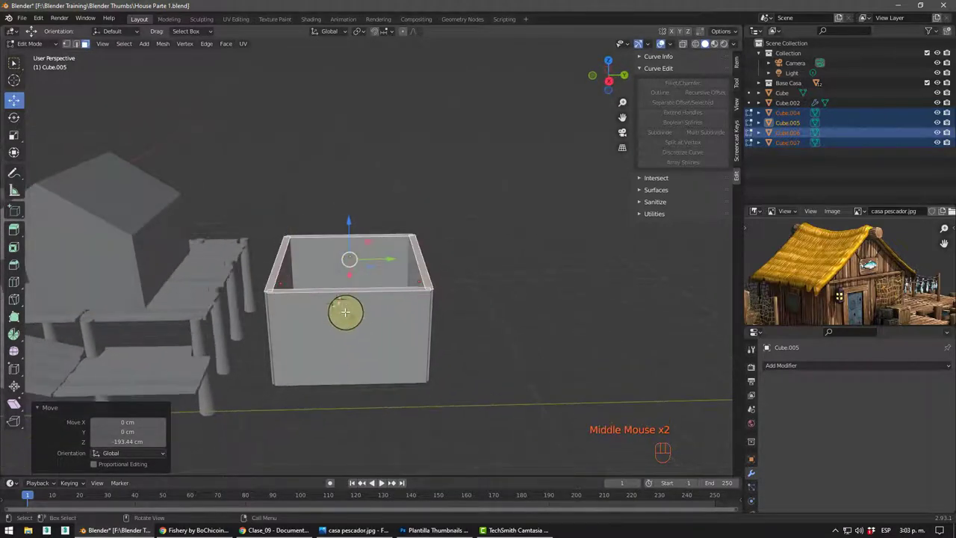
- Cut edge loops through the four-wall box about 193 cm below its top
key(ctrl+r)
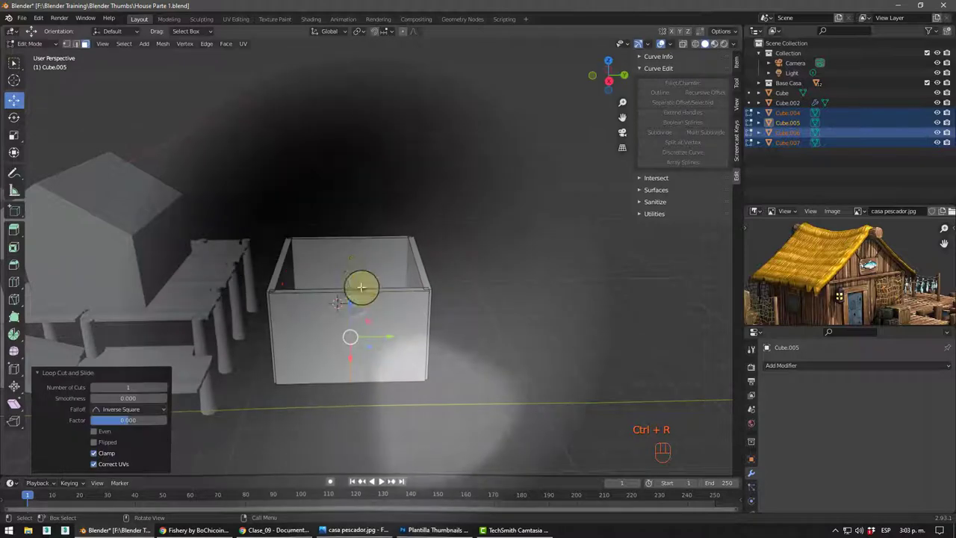
key(ctrl+r)
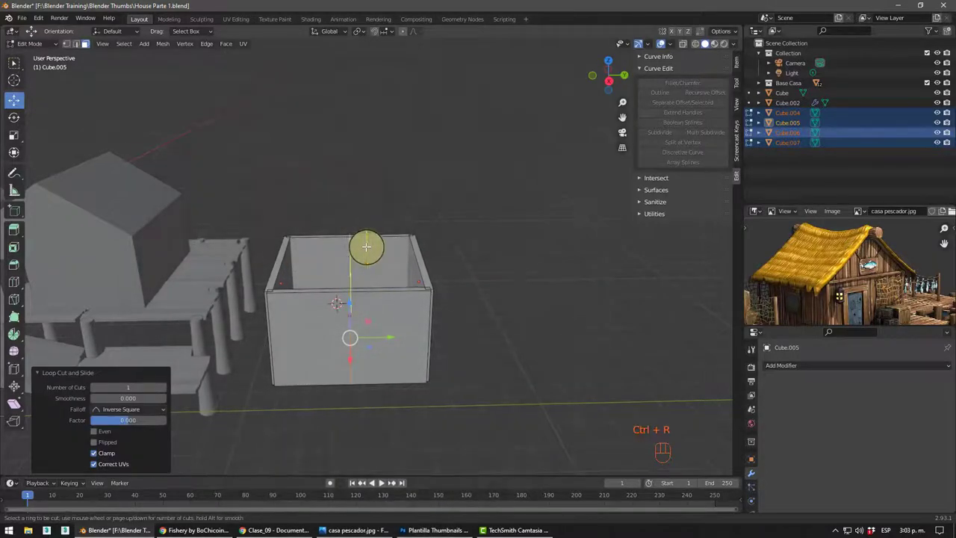
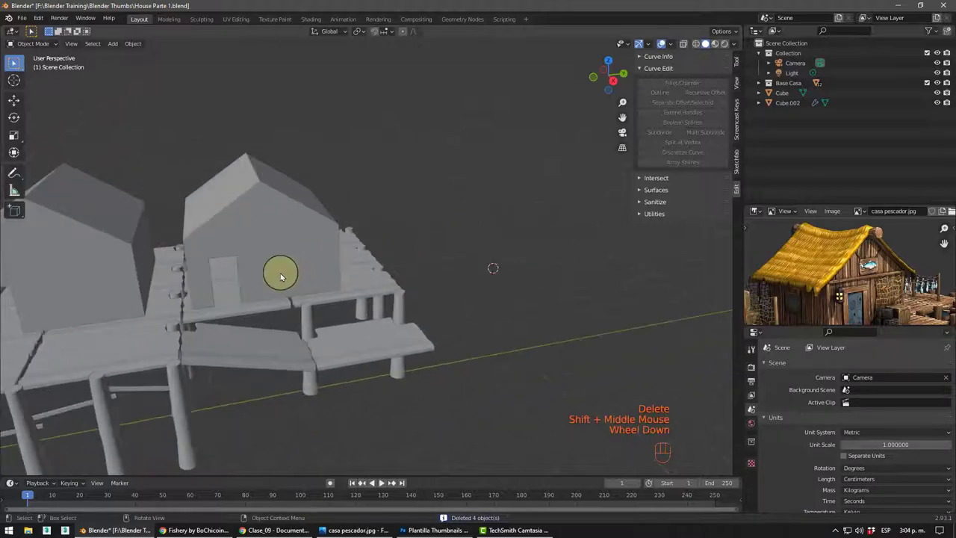
- Select the older front house block with its doorway and window
drag(287, 254, 266, 250)
scroll(up, 3)
drag(391, 262, 416, 239)
click(273, 238)
drag(320, 264, 328, 265)
scroll(up, 3)
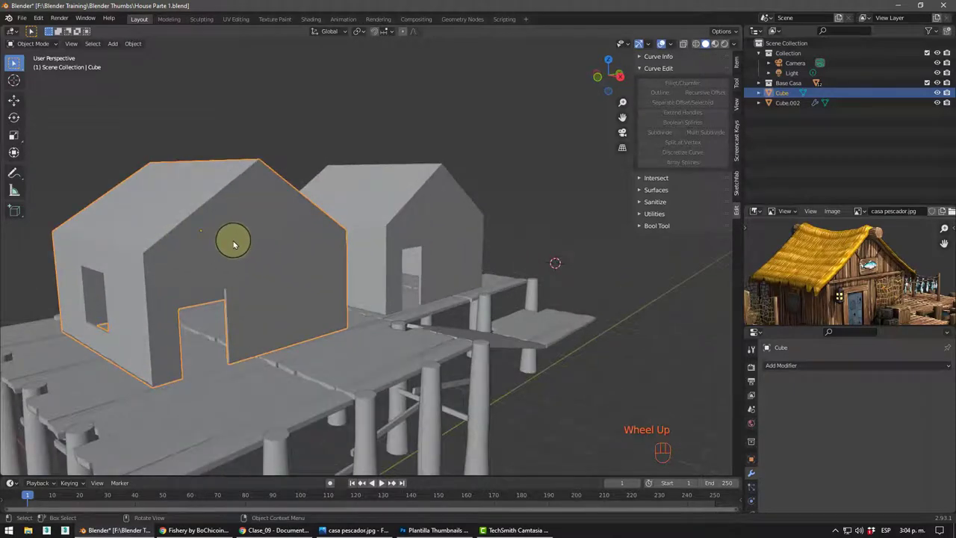
- Briefly inspect its mesh in Edit Mode, then delete the older house so only the solidified one remains
key(Tab)
scroll(up, 3)
scroll(down, 3)
key(/)
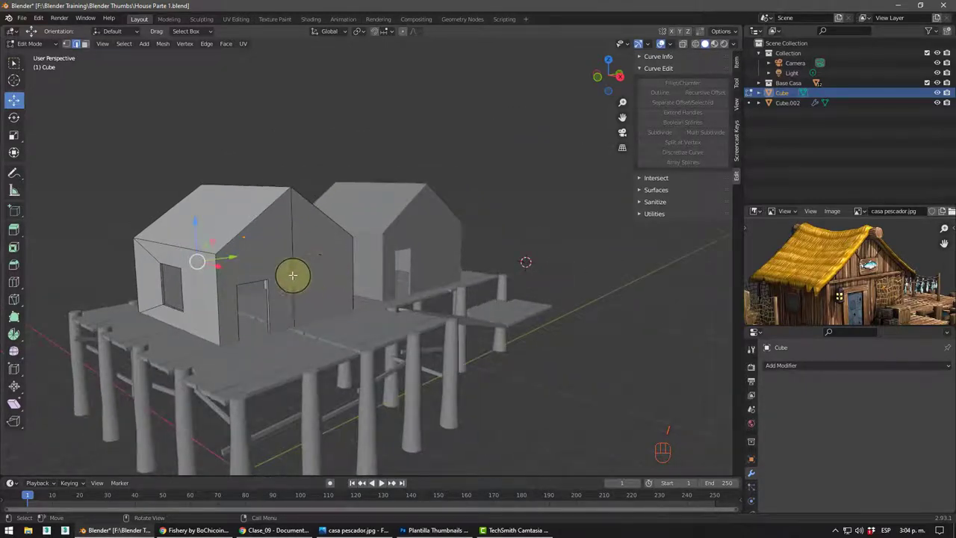
key(Tab)
key(Delete)
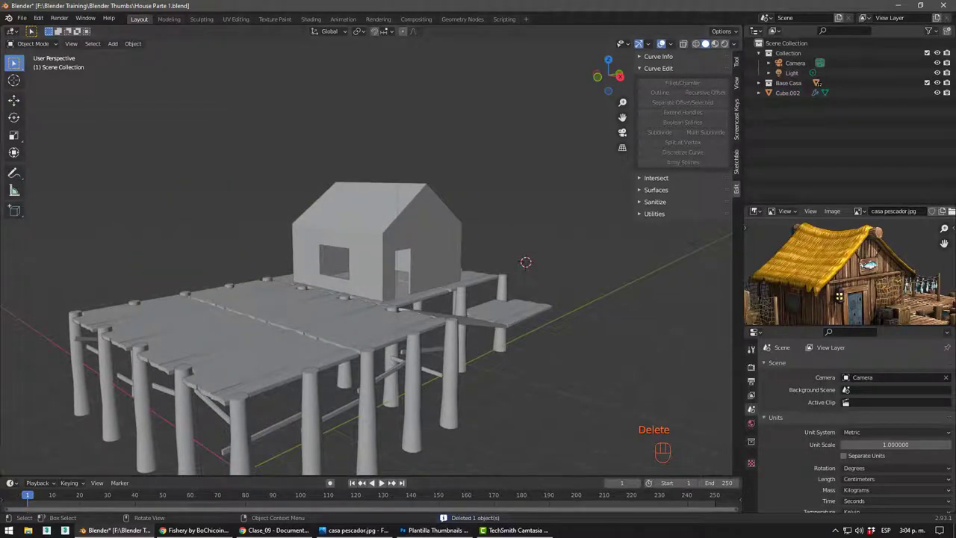
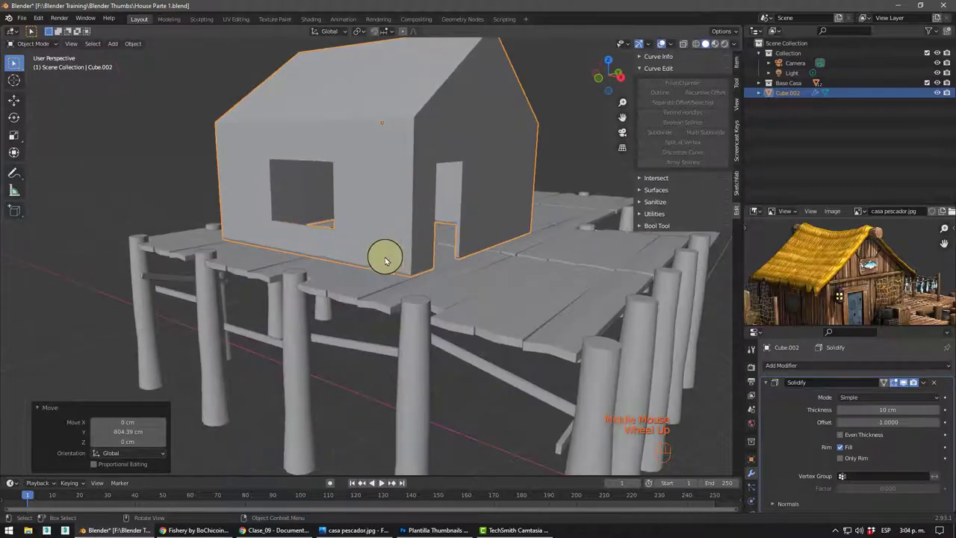
- Slide the remaining house along Y on the dock and add a 200 cm plane beside it
drag(352, 290, 356, 293)
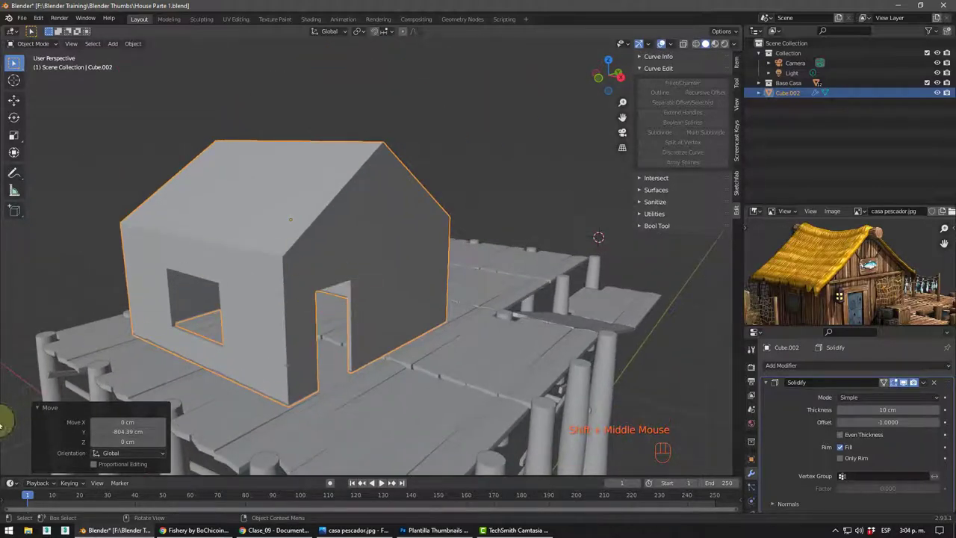
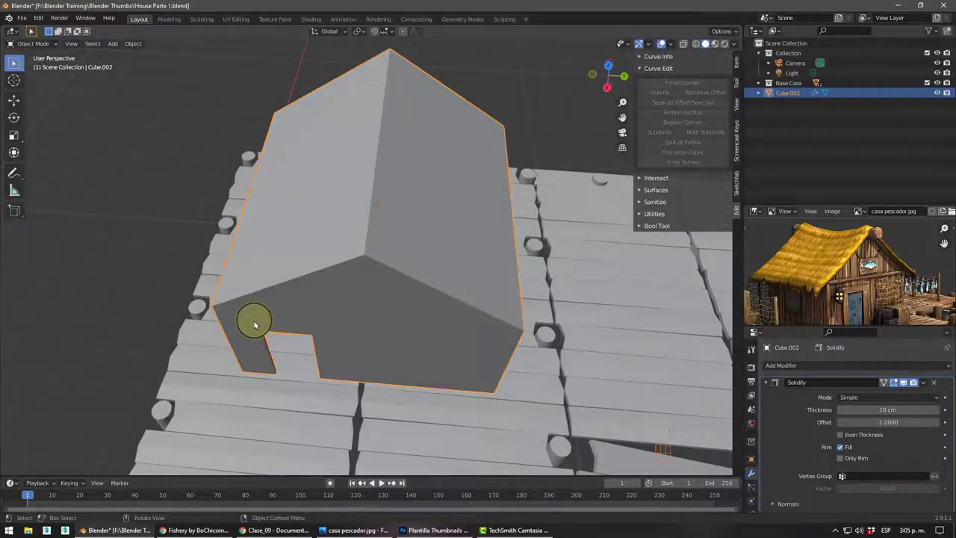
key(shift+a)
scroll(down, 3)
drag(442, 220, 519, 205)
drag(480, 250, 460, 268)
scroll(down, 3)
drag(469, 267, 323, 279)
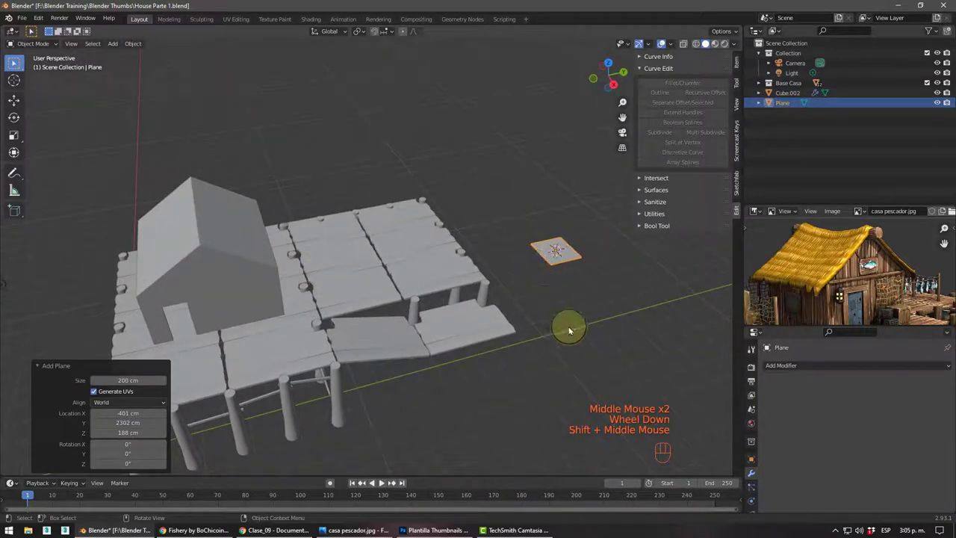
- Align the plane's centre to the house on X and Y using Align Objects relative to Active
click(196, 248)
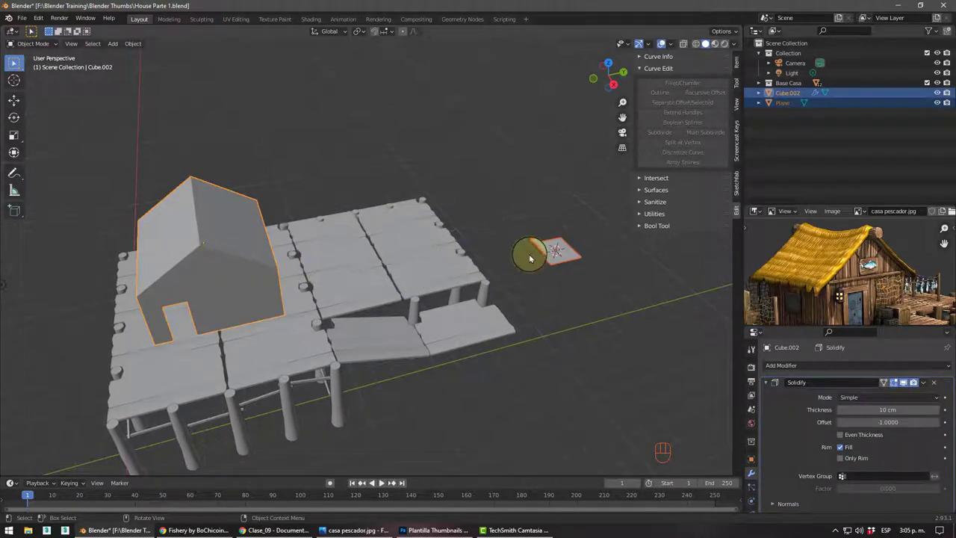
click(553, 277)
drag(546, 247, 526, 285)
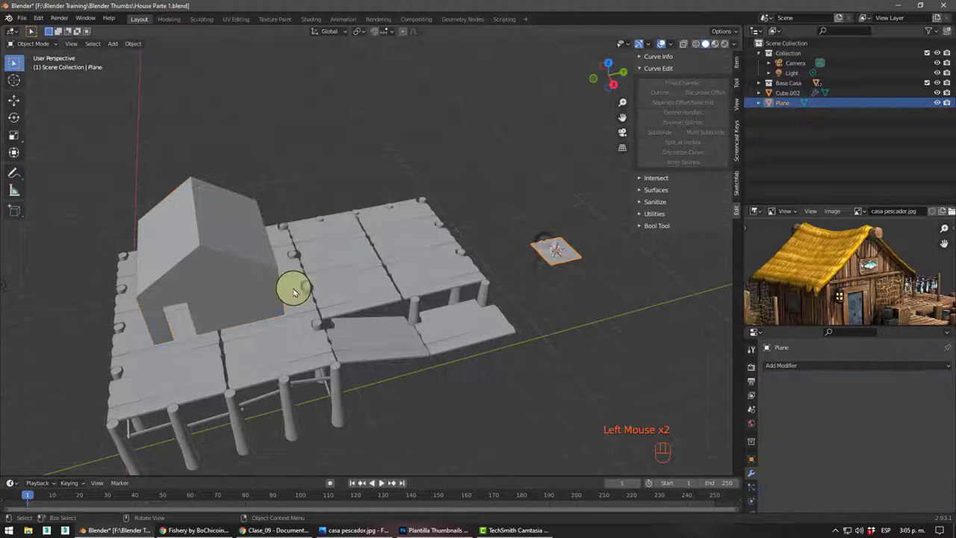
click(196, 247)
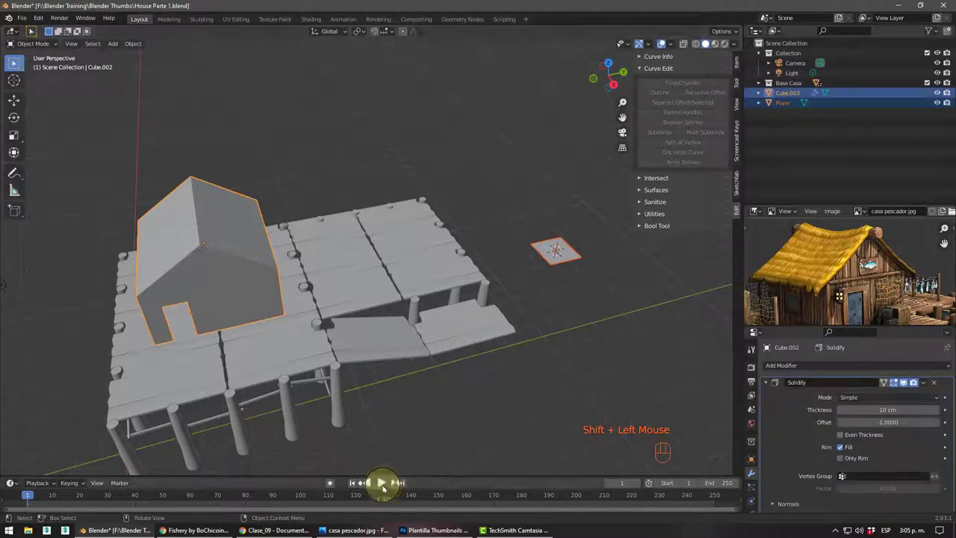
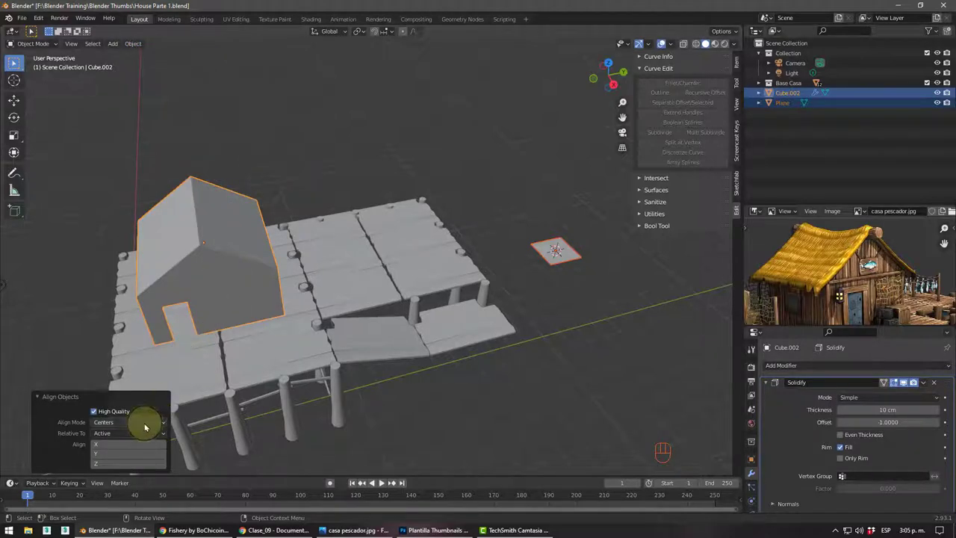
click(96, 444)
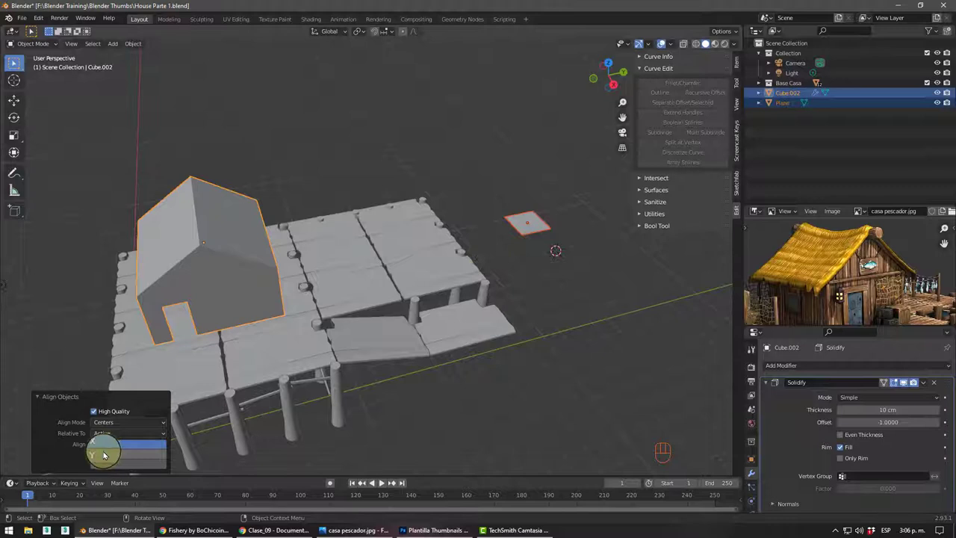
click(101, 457)
drag(208, 318, 187, 333)
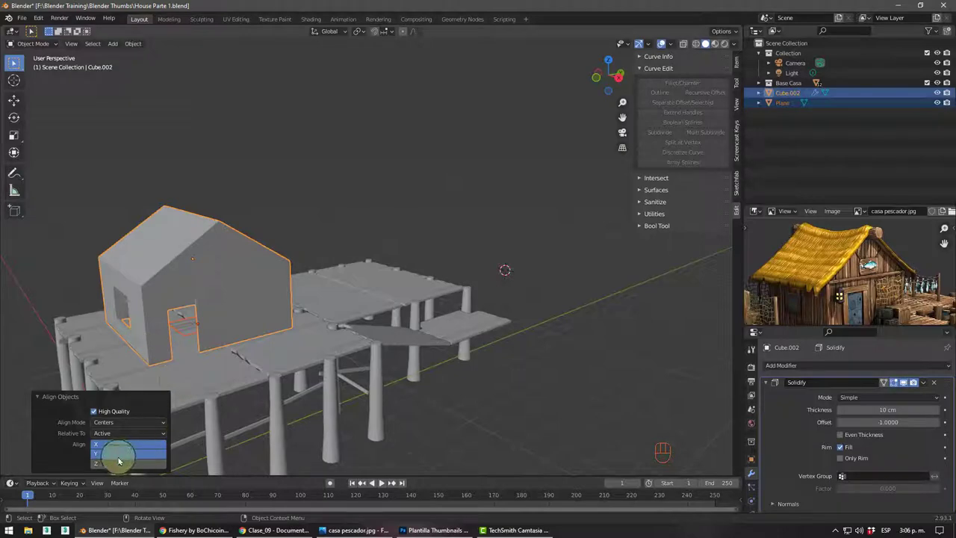
click(102, 470)
- Orbit around the house and select the plane on its own, ready to raise it
drag(186, 282, 167, 285)
drag(211, 285, 283, 280)
drag(284, 273, 301, 281)
drag(131, 288, 185, 267)
drag(263, 251, 278, 244)
scroll(up, 3)
middle_click(274, 266)
middle_click(271, 269)
click(270, 271)
drag(305, 283, 273, 259)
middle_click(266, 272)
scroll(up, 3)
click(245, 260)
middle_click(247, 294)
- Raise the plane about 98 cm along Z toward the roof and look down at it
key(g)
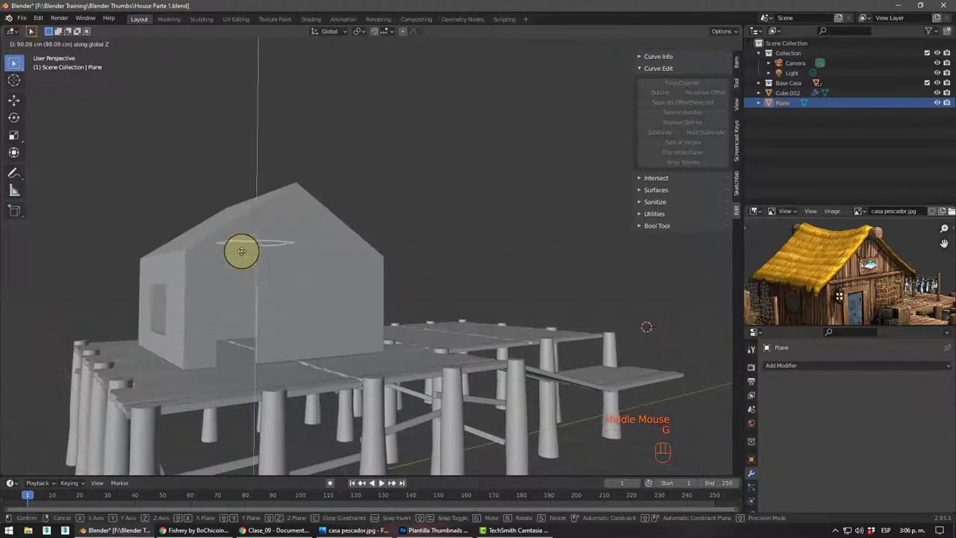
drag(232, 295, 213, 272)
scroll(up, 3)
drag(300, 262, 384, 260)
drag(401, 276, 362, 220)
scroll(up, 3)
middle_click(333, 181)
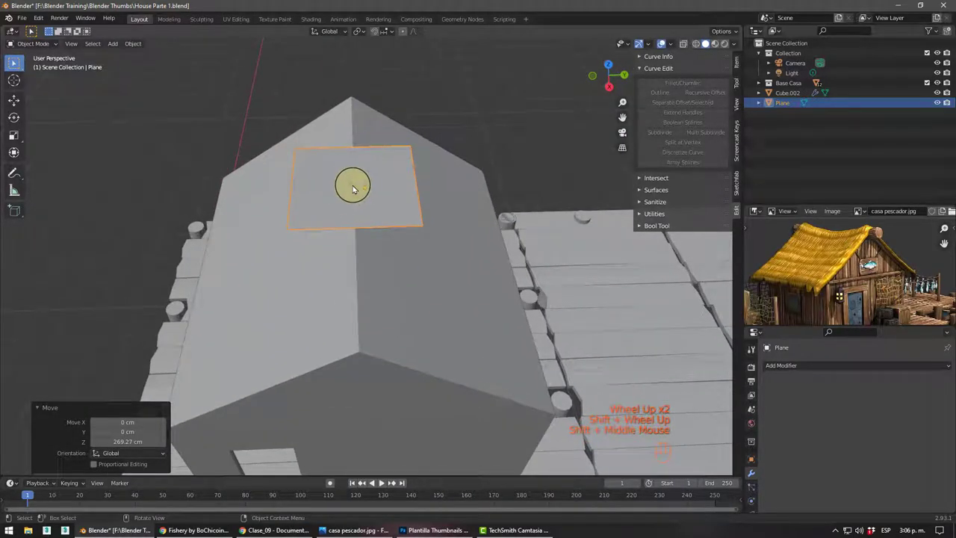
middle_click(355, 289)
scroll(down, 3)
middle_click(362, 268)
- Scale the plane about 3.4 times to span the roof and lift it about 89 cm higher along Z
key(s)
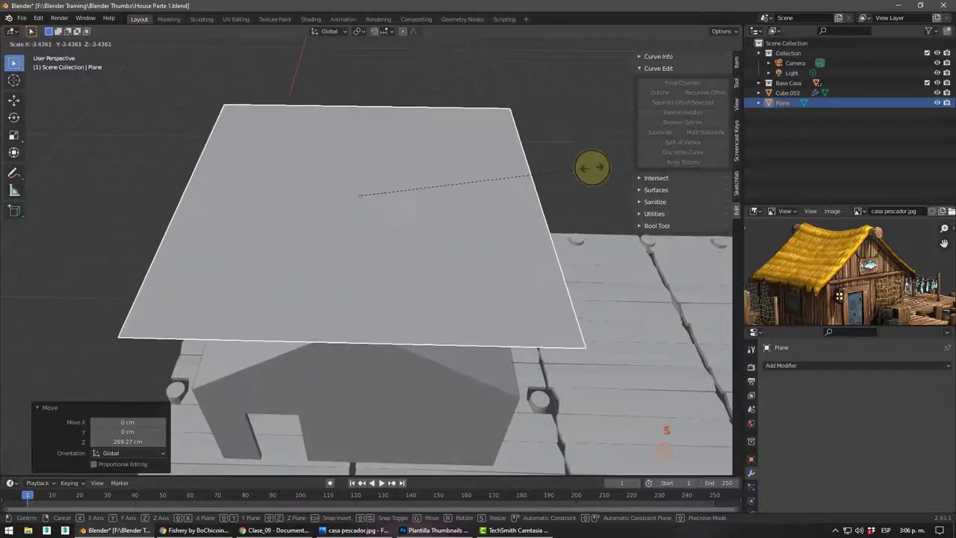
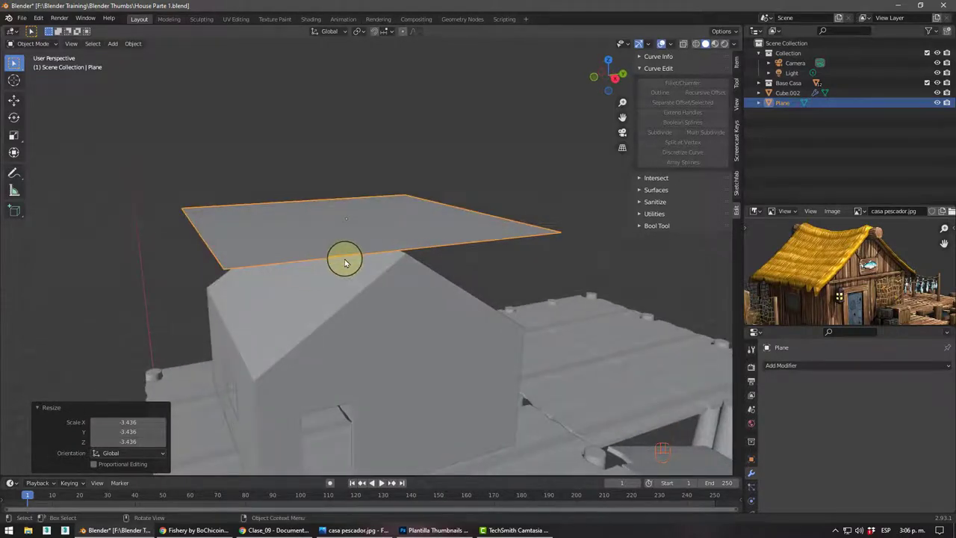
key(g)
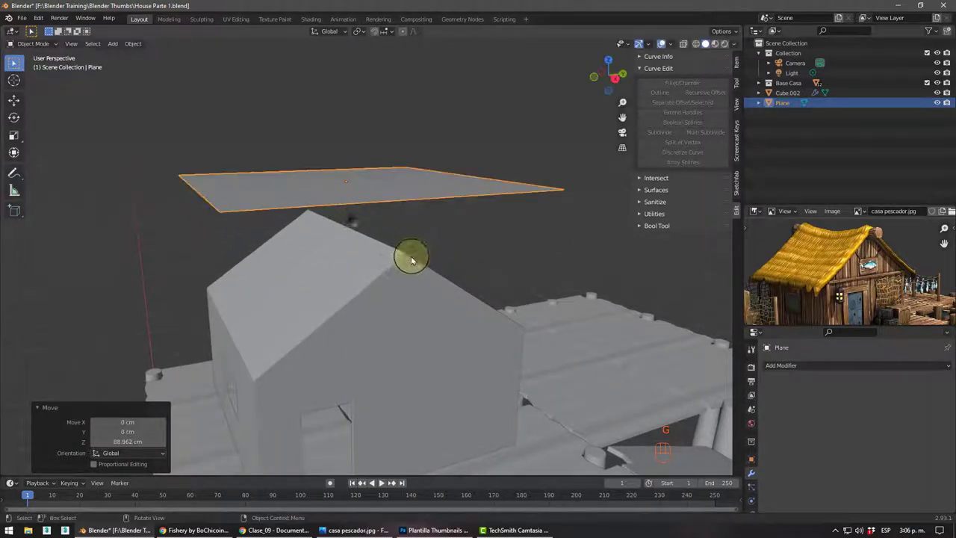
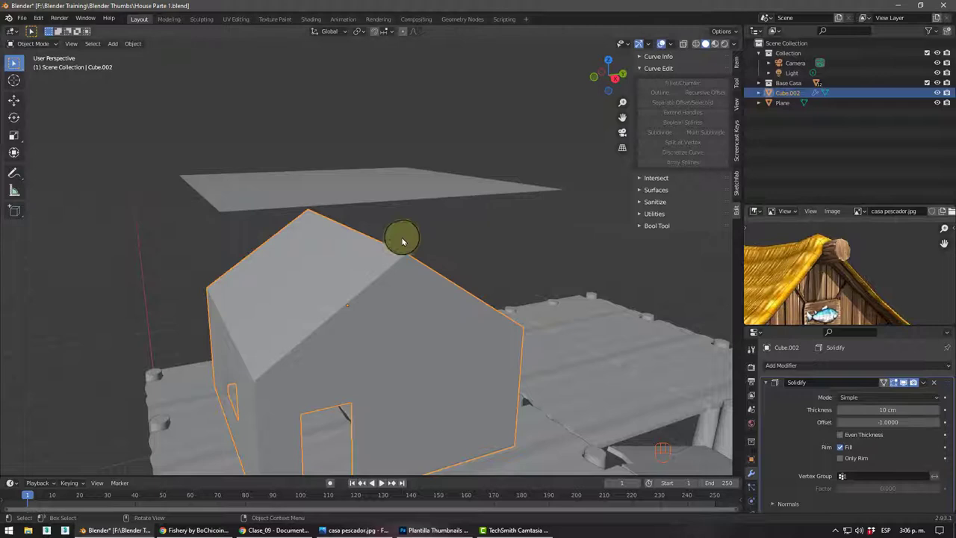
- Bevel the house's roof ridge edge into a flat strip about 103 cm wide
drag(373, 232, 359, 218)
drag(352, 214, 353, 198)
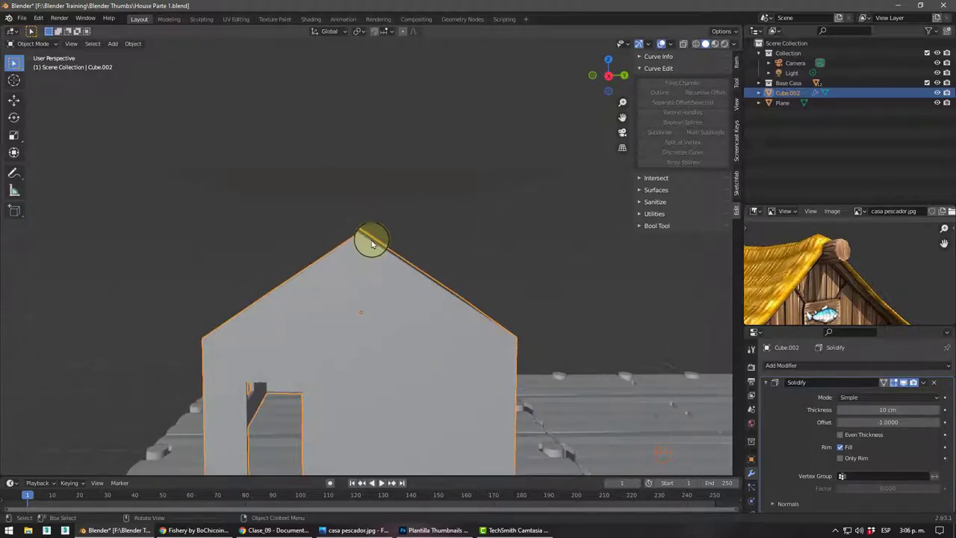
drag(390, 268, 392, 271)
click(373, 249)
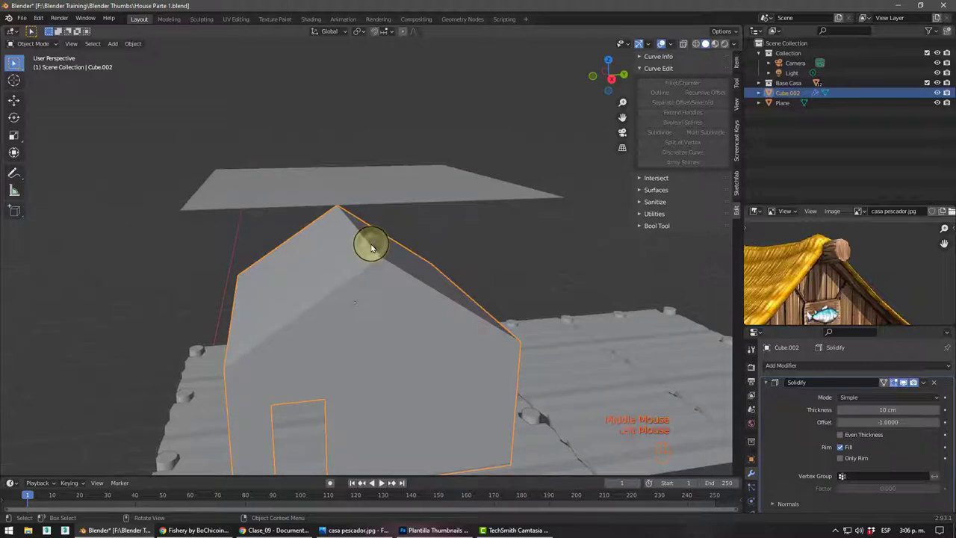
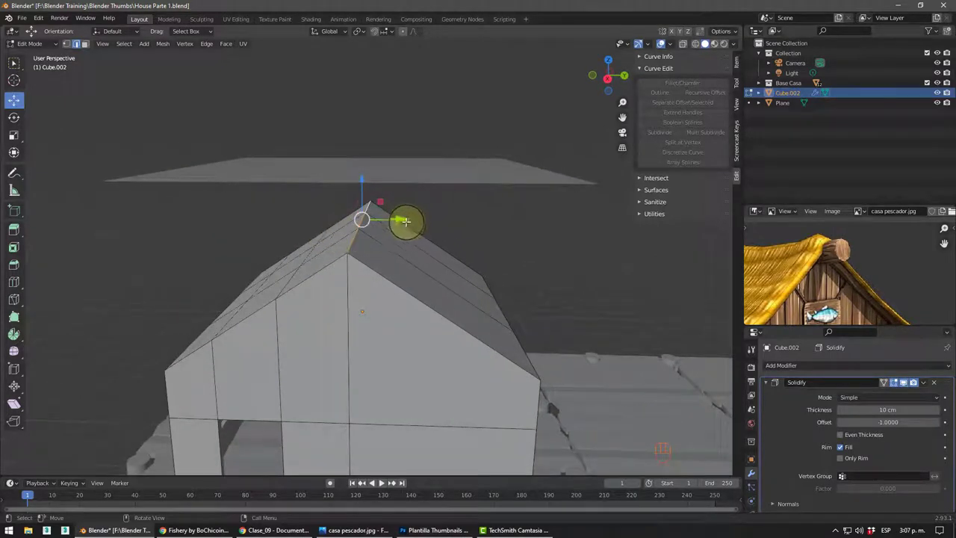
key(ctrl+b)
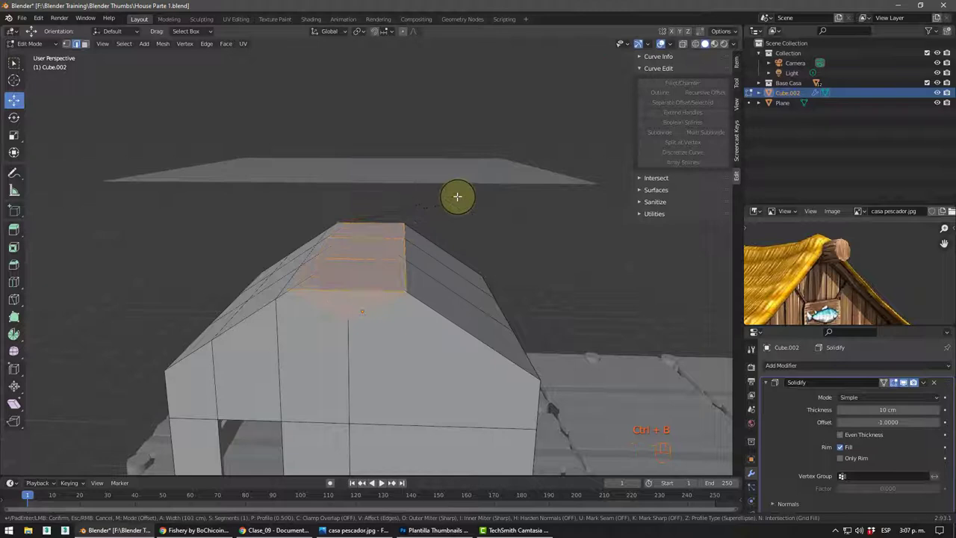
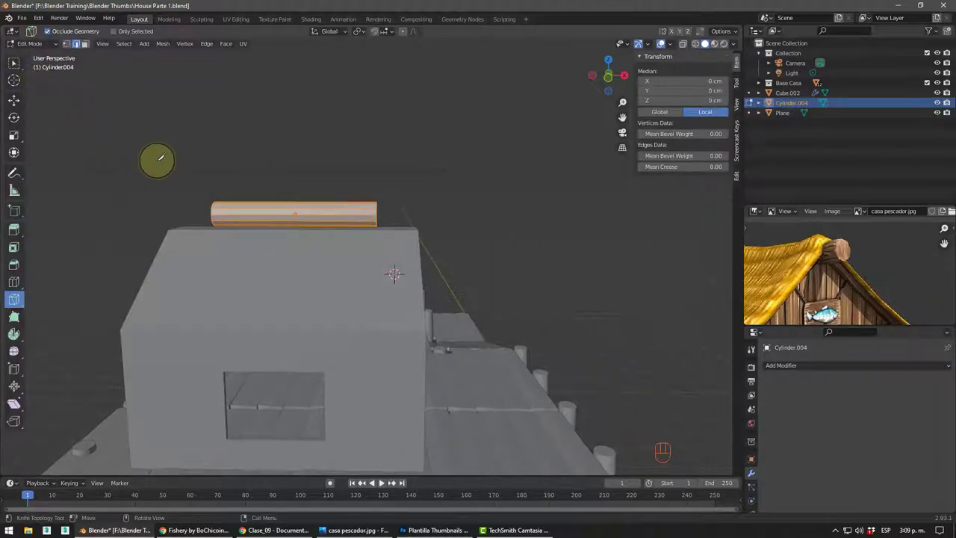
- Stretch the 60 cm ridge cylinder along its length to about 400 cm over the roof
key(s)
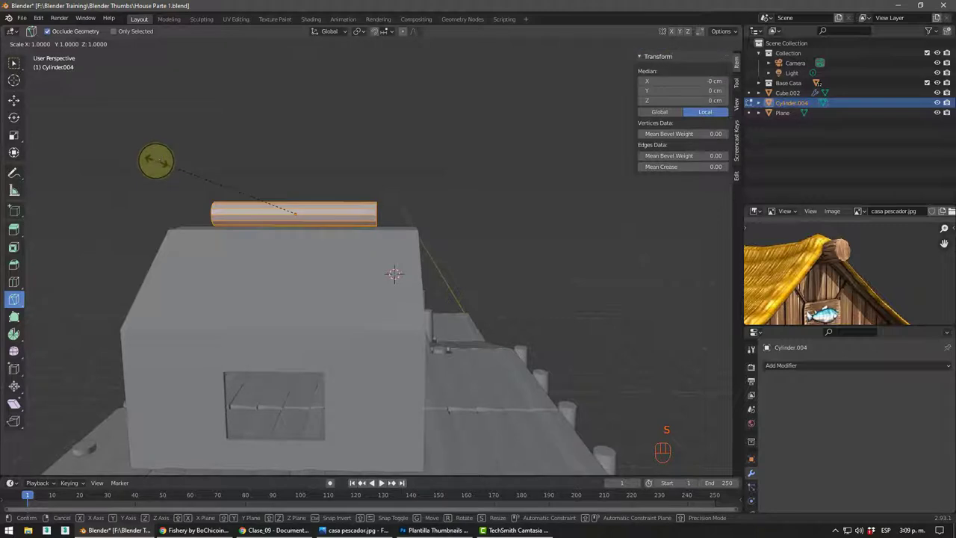
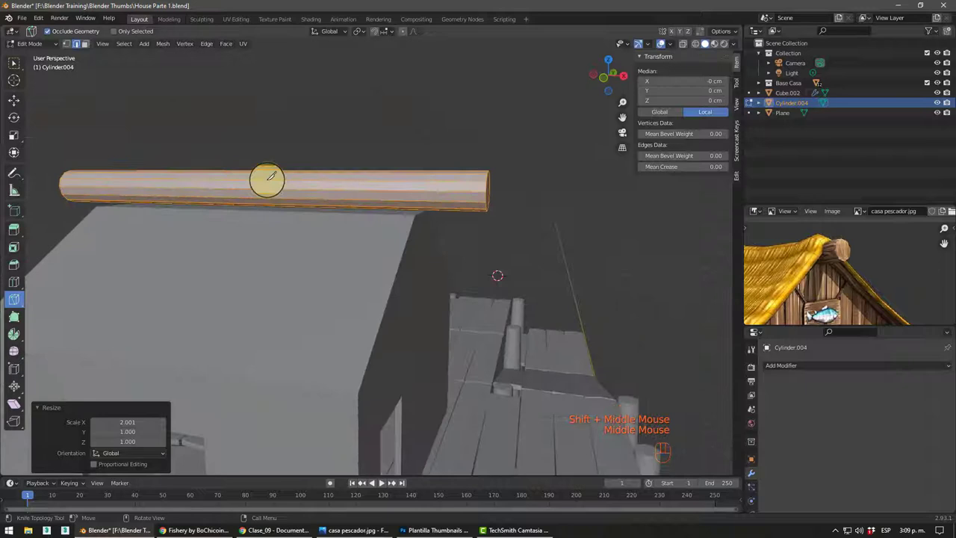
- Confirm the loop cuts along the log and return to Object Mode
key(ctrl+r)
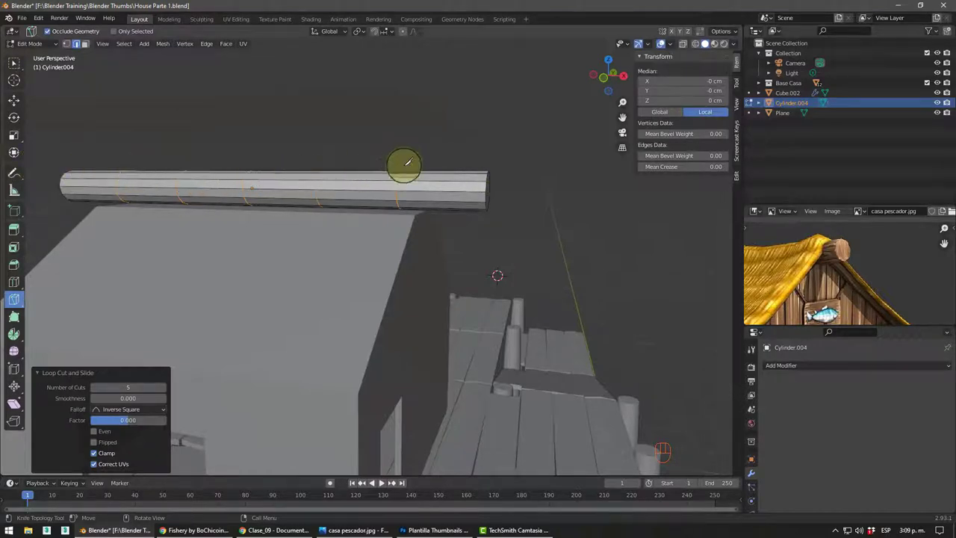
key(Tab)
drag(548, 183, 481, 191)
drag(451, 195, 443, 230)
middle_click(434, 235)
scroll(down, 3)
- Add a Simple Deform modifier (Twist 45°) to the ridge log from the Deform menu
drag(341, 211, 676, 316)
drag(799, 360, 806, 262)
drag(329, 245, 477, 237)
drag(427, 236, 393, 223)
scroll(up, 3)
drag(381, 228, 355, 262)
drag(347, 266, 385, 289)
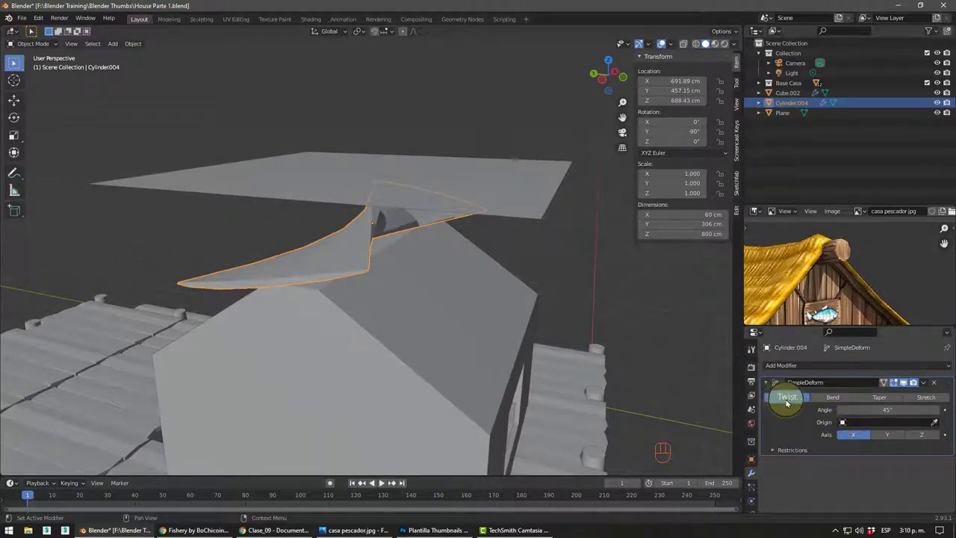
- Switch the Simple Deform to Bend at 45° so the log arcs down over the roof
drag(412, 302, 417, 299)
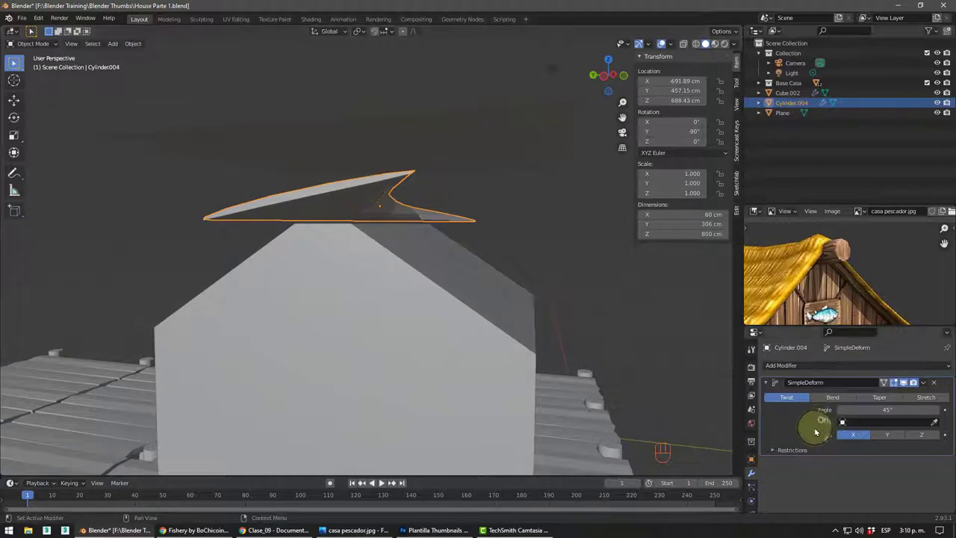
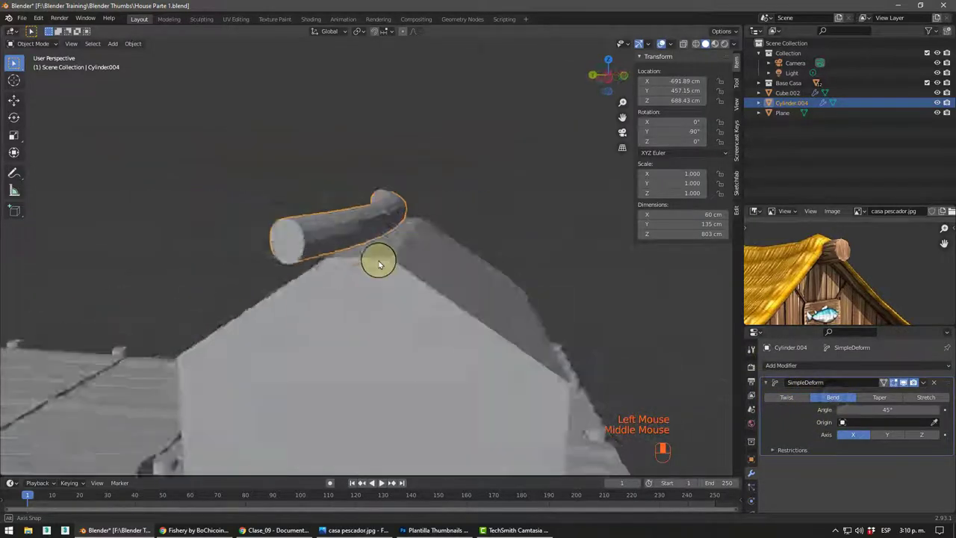
drag(398, 275, 430, 270)
drag(389, 242, 372, 248)
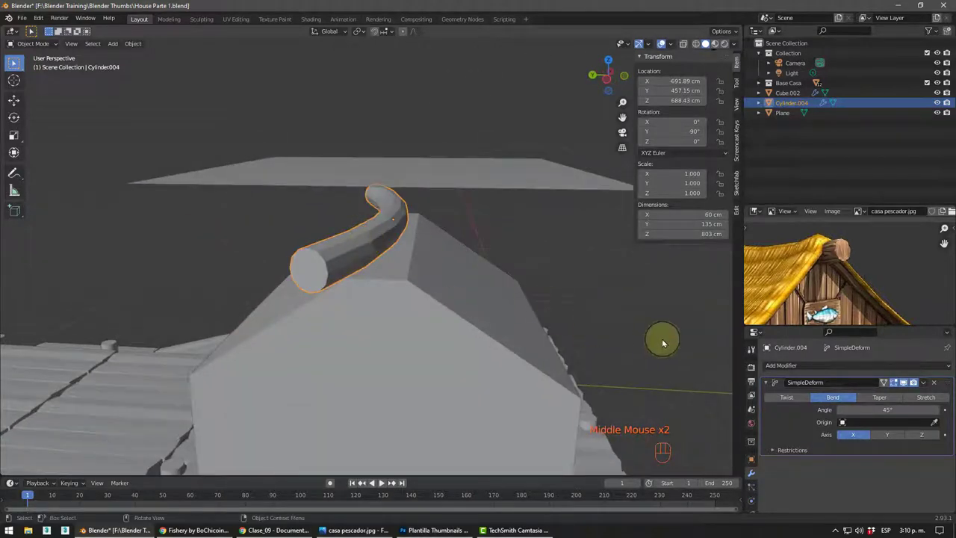
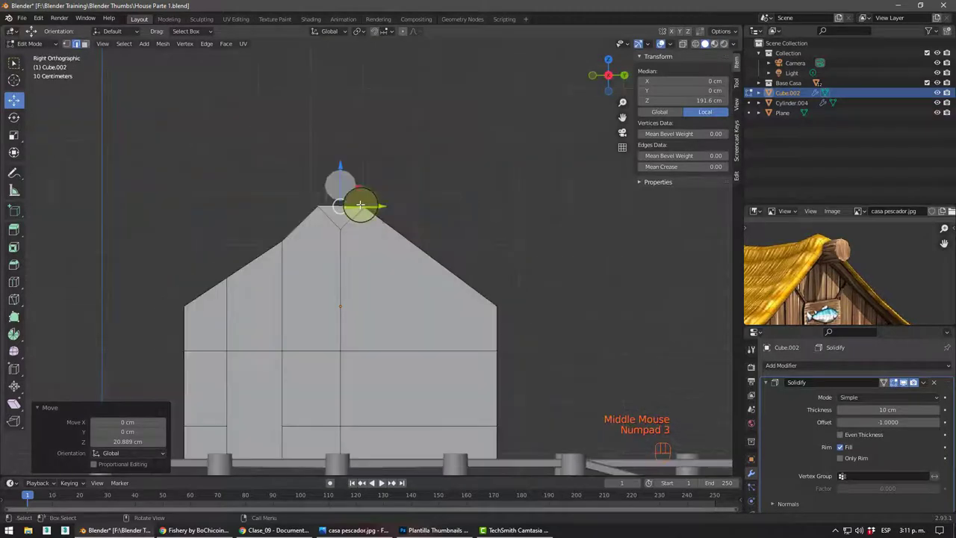
- From the front view, raise the ridge vertices about 21 cm along Z to meet the bent log
key(KP_1)
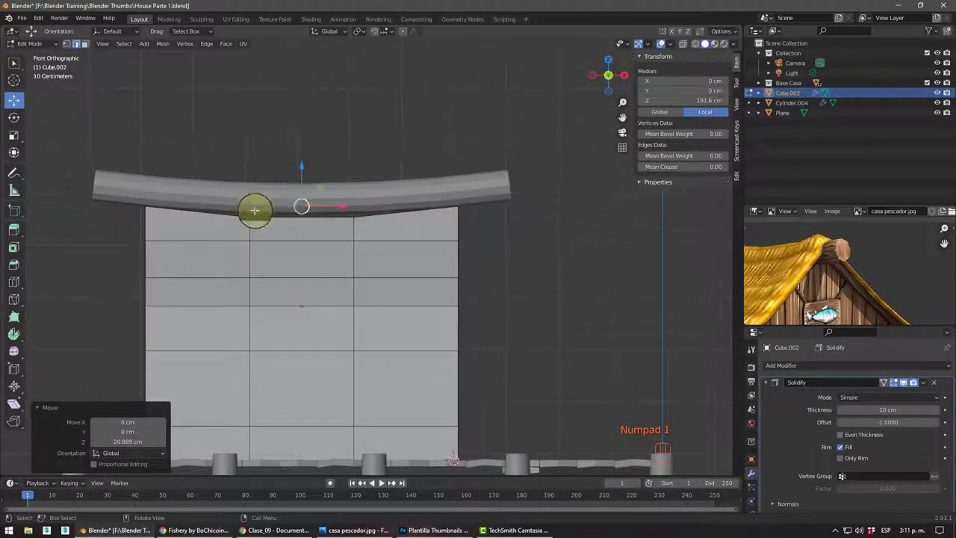
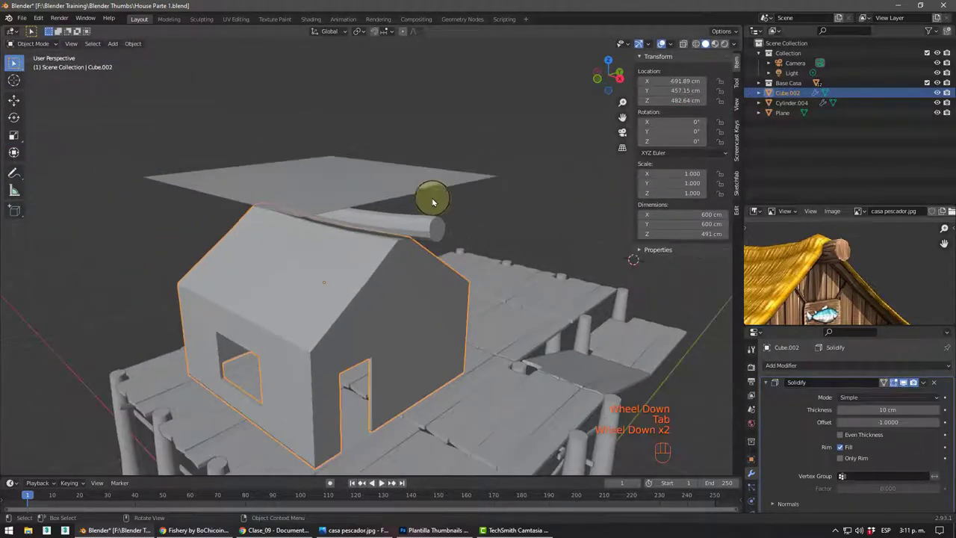
- Select the flat roof plane and check it against the curved ridge log
middle_click(482, 159)
scroll(down, 3)
drag(519, 193, 492, 197)
click(350, 172)
drag(351, 223, 310, 224)
drag(323, 229, 357, 226)
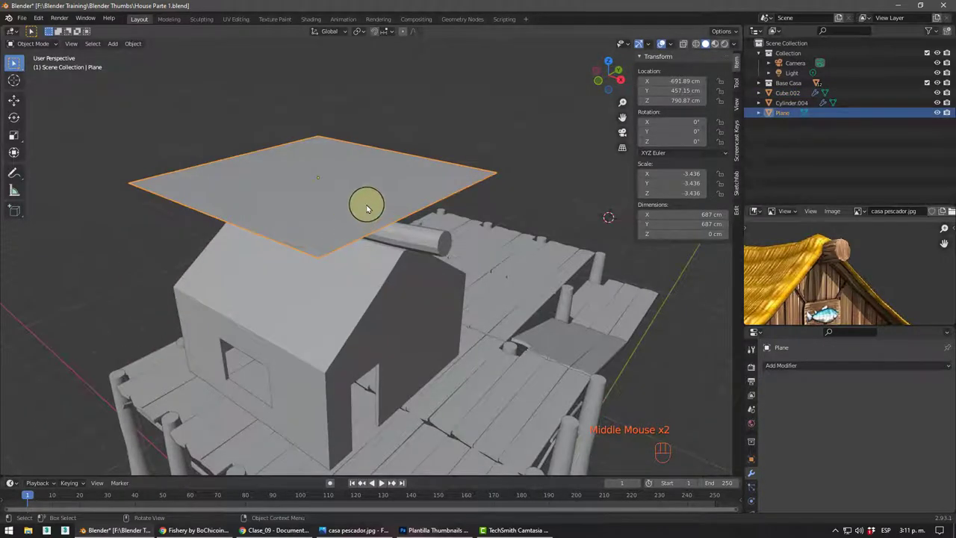
- Select the house body and enter mesh editing to scale its ridge vertices
middle_click(360, 187)
middle_click(365, 191)
drag(365, 206, 354, 204)
drag(374, 223, 356, 195)
drag(348, 174, 362, 175)
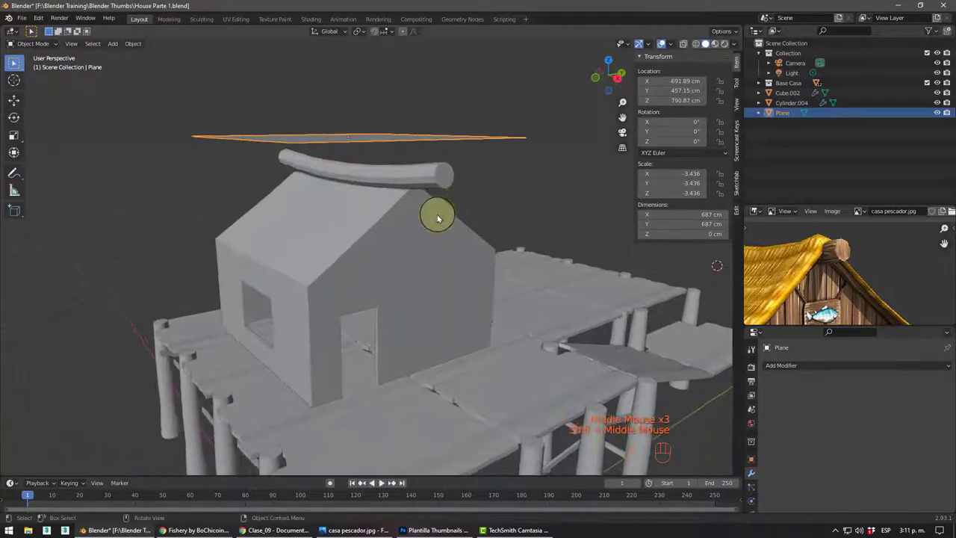
drag(486, 196, 431, 194)
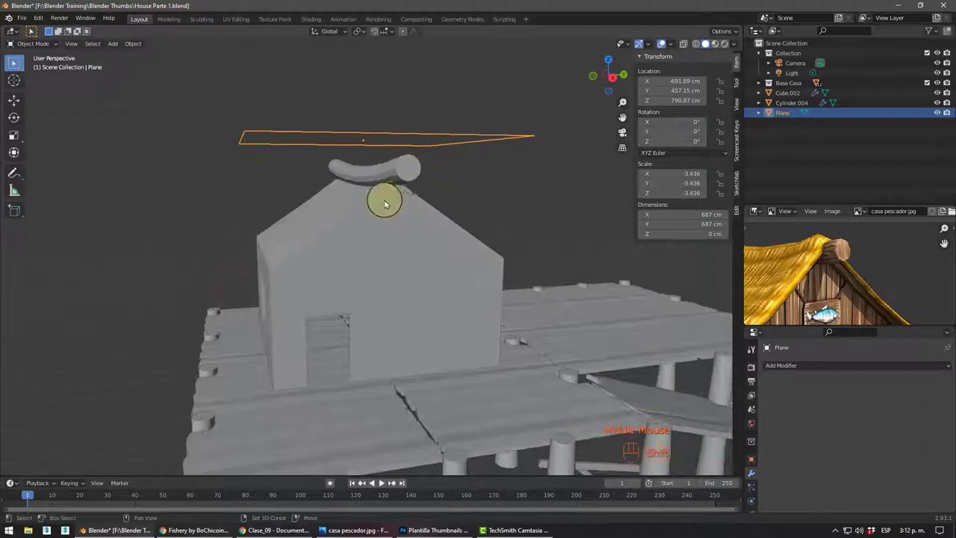
middle_click(397, 209)
middle_click(363, 228)
click(345, 222)
key(Tab)
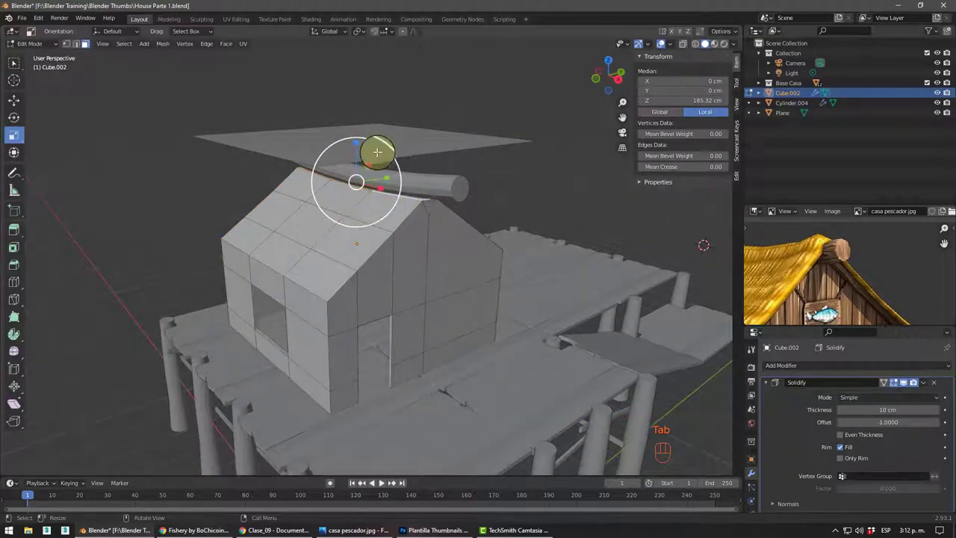
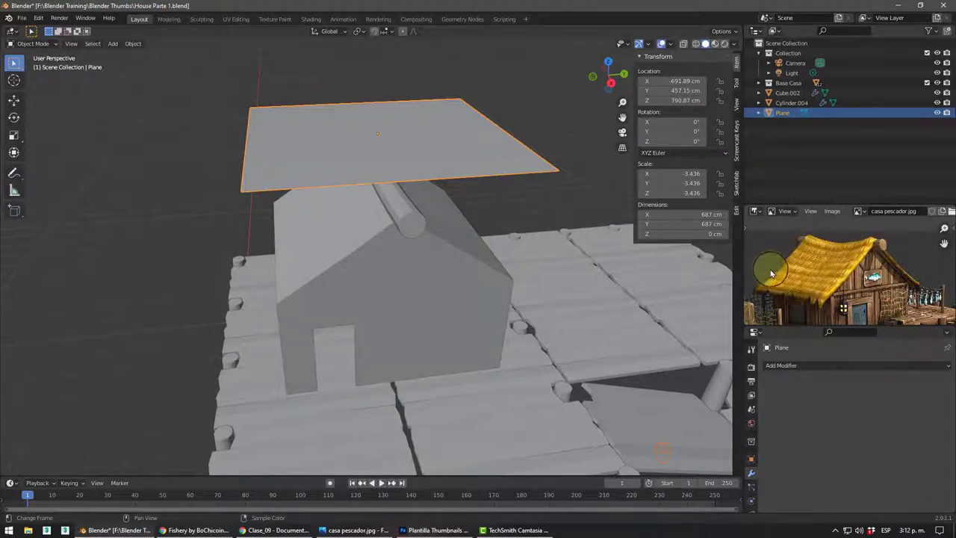
- Cut an edge loop across the roof plane's mesh
middle_click(360, 192)
key(ctrl+r)
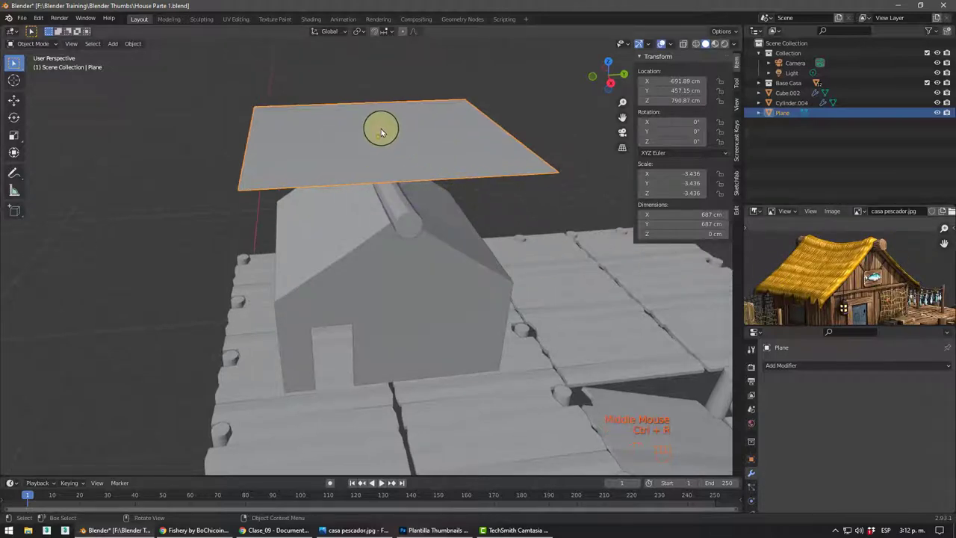
key(Tab)
key(ctrl+r)
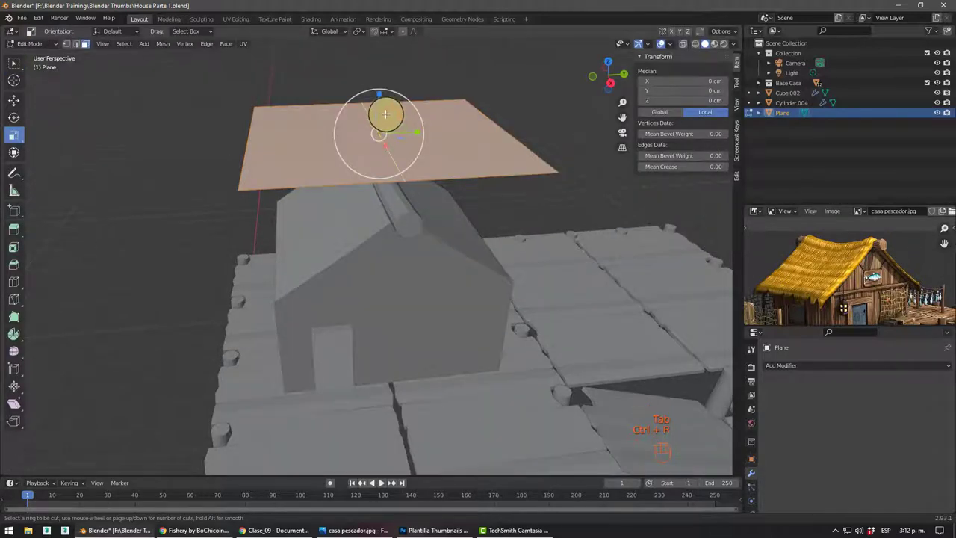
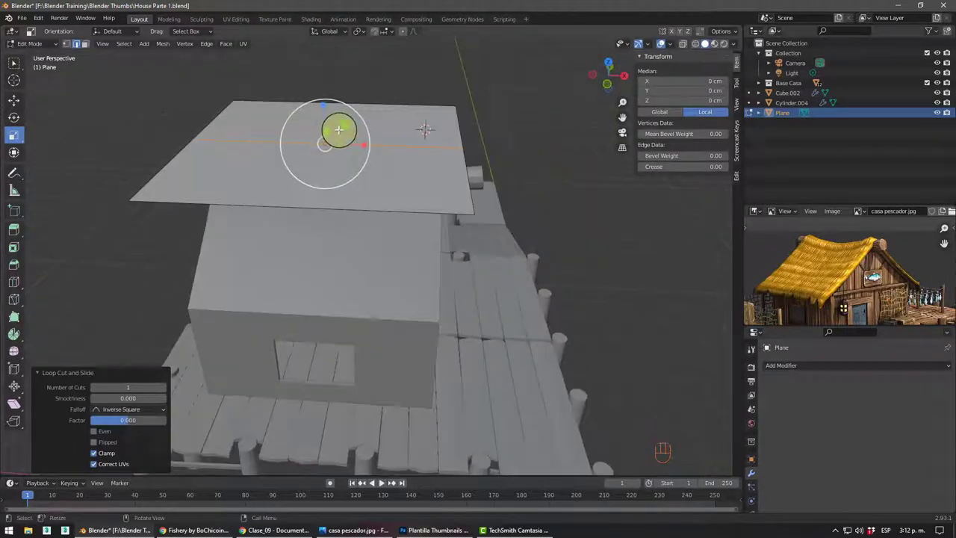
key(ctrl+r)
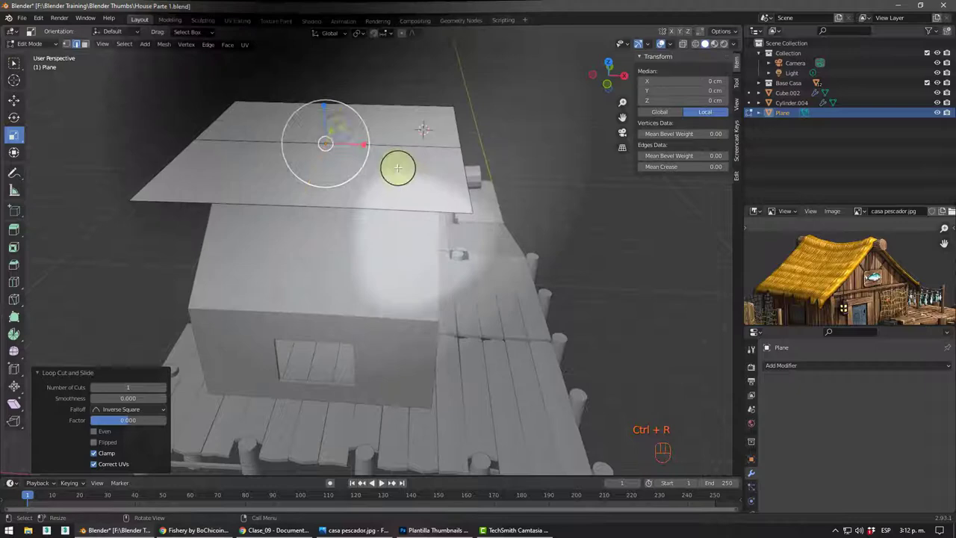
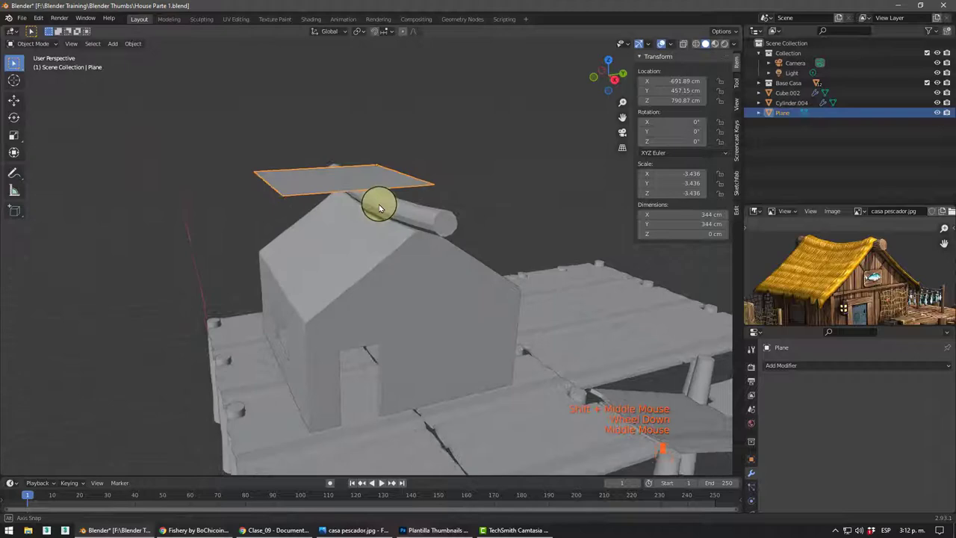
- Lower the roof plane about 55 cm along Z to sit just above the ridge log
key(g)
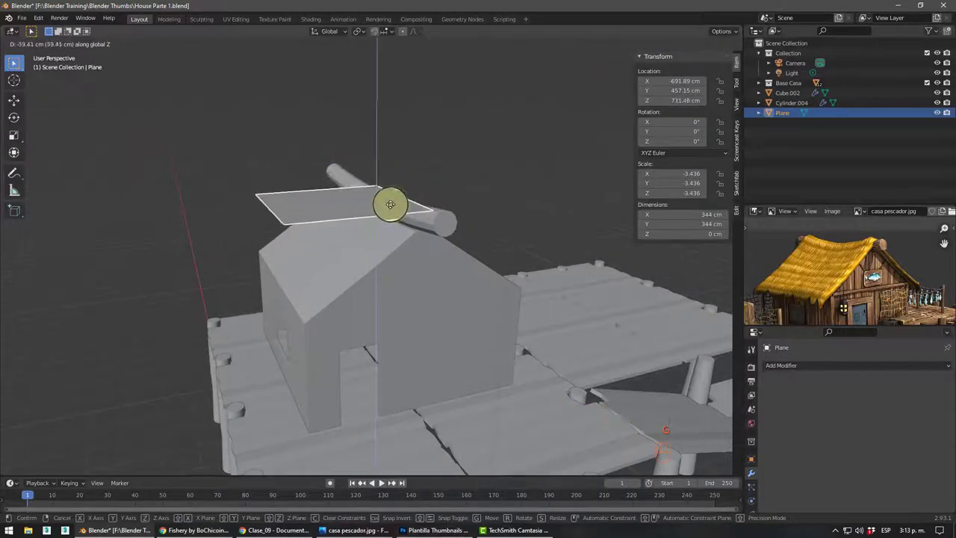
drag(450, 261, 386, 209)
scroll(up, 3)
drag(377, 202, 297, 199)
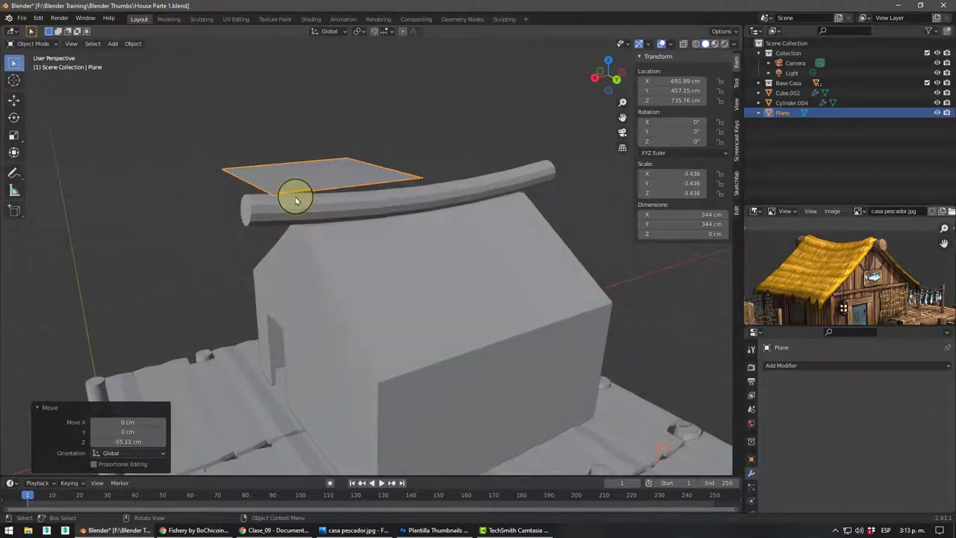
drag(327, 212, 381, 210)
drag(387, 199, 440, 209)
drag(440, 209, 420, 170)
drag(420, 169, 443, 212)
drag(447, 215, 460, 172)
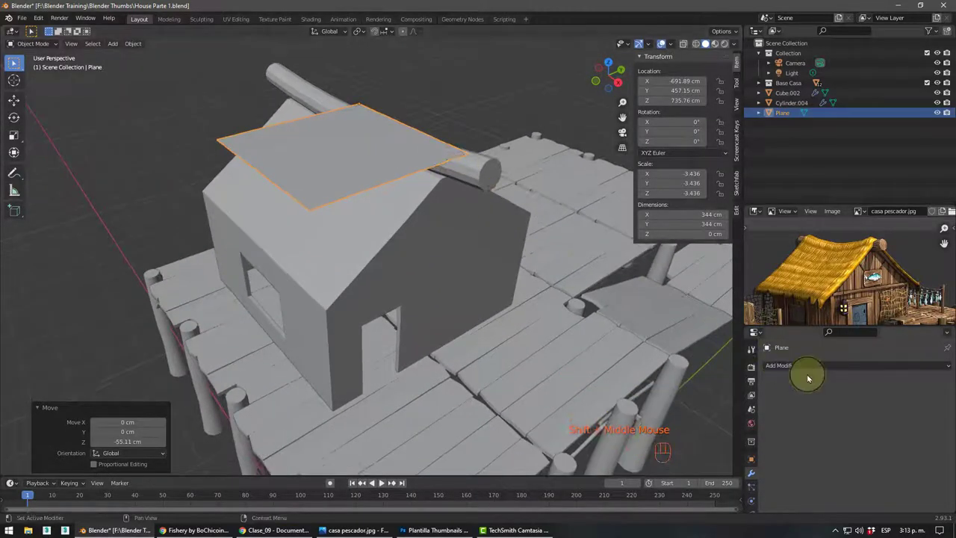
- Inspect the roof plane mirrored on X, now 687 cm across the house
drag(800, 371, 754, 239)
drag(372, 179, 394, 170)
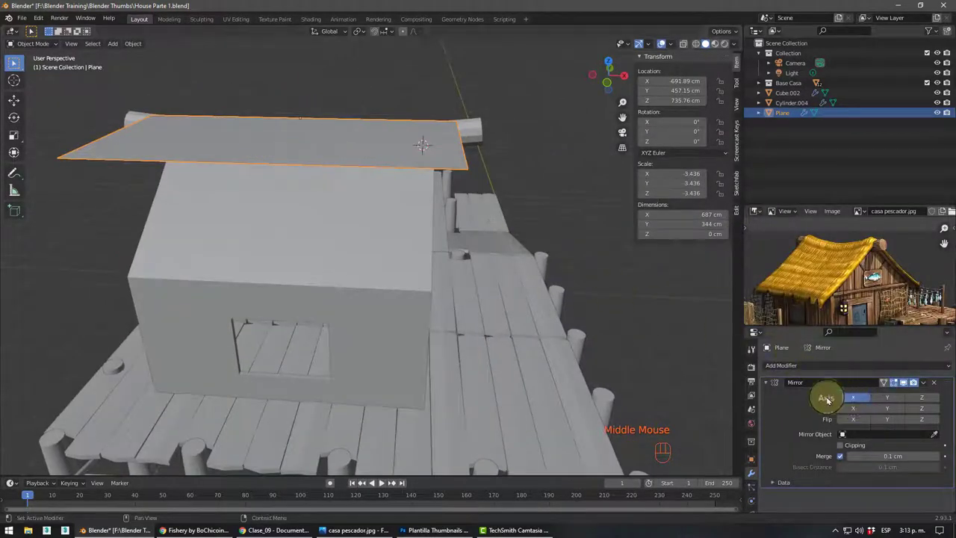
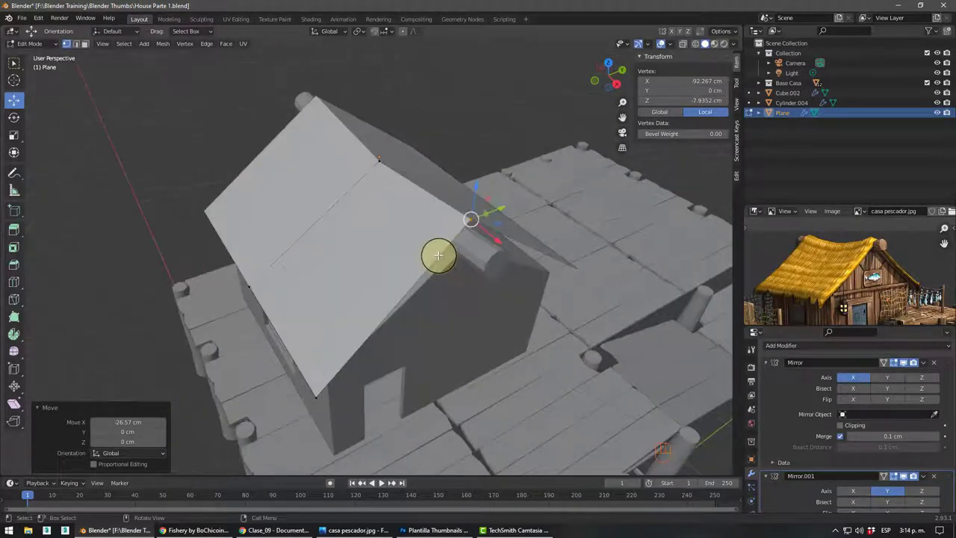
- Extrude the roof's eave edge about 30 cm outward along X into an overhang
click(80, 53)
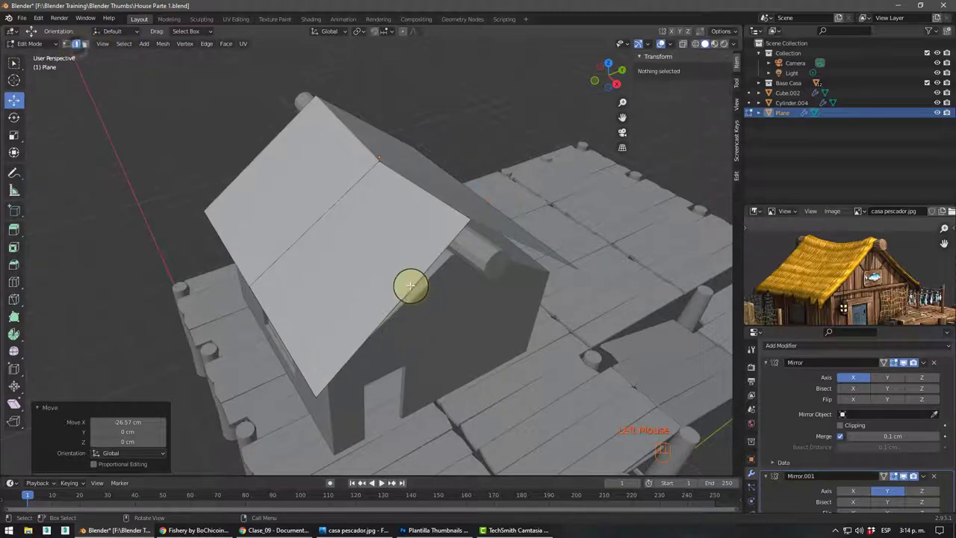
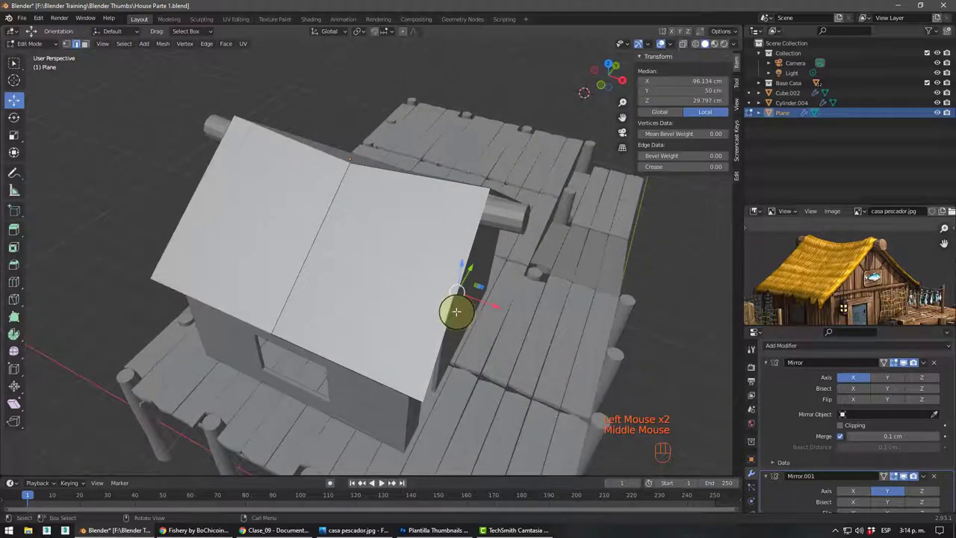
key(e)
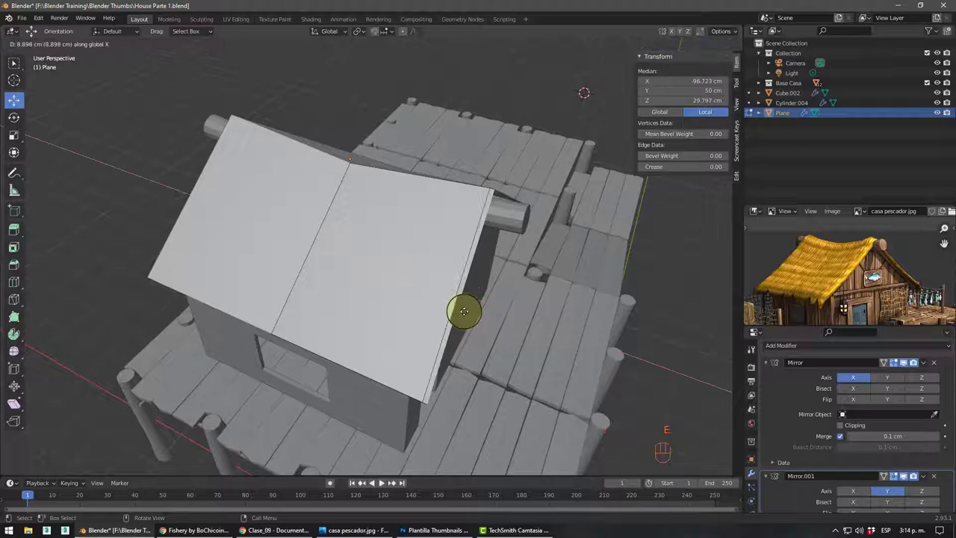
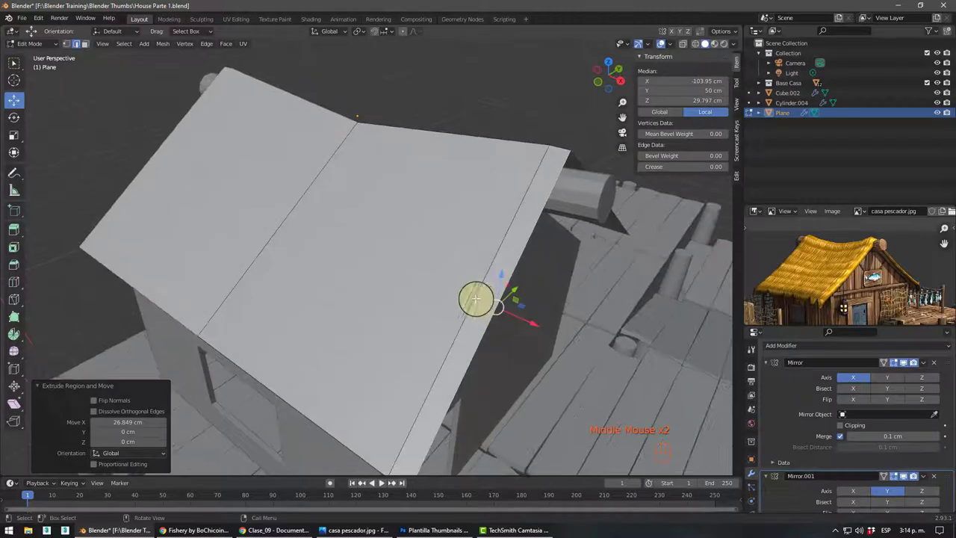
key(e)
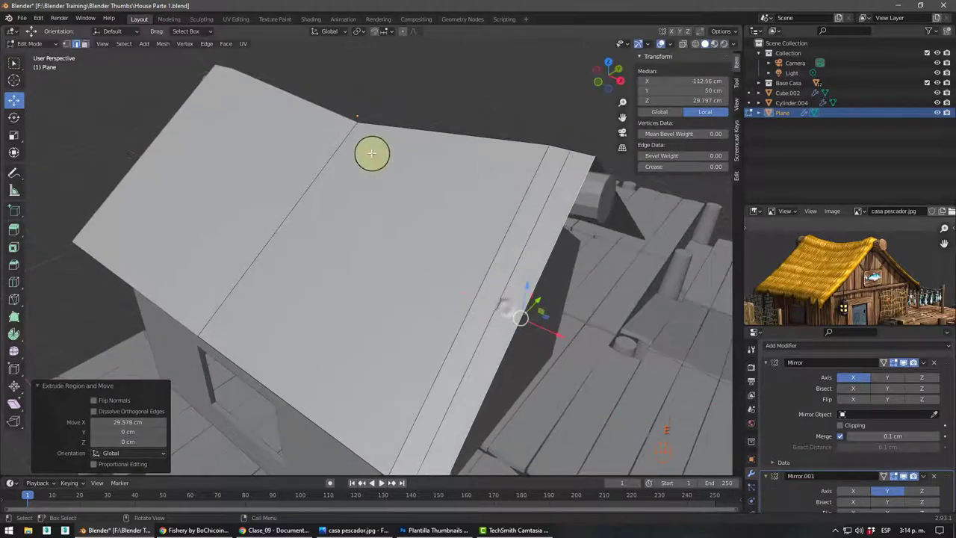
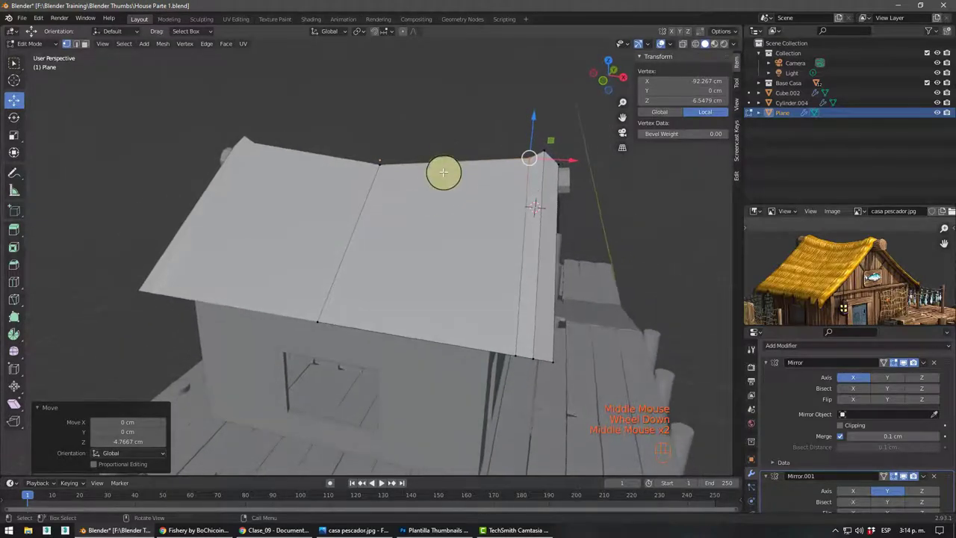
- Cut edge loops across the roof slope and slide them into place as strips
key(ctrl+r)
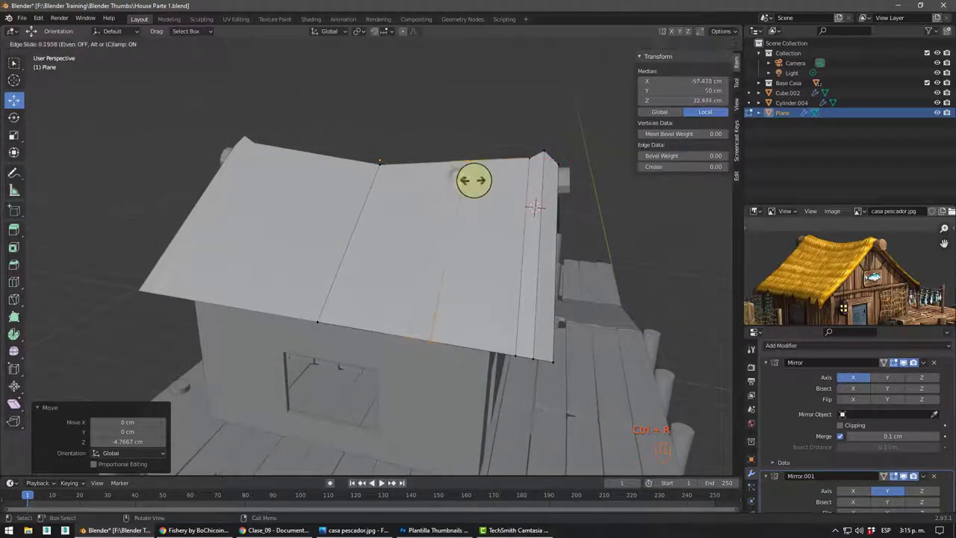
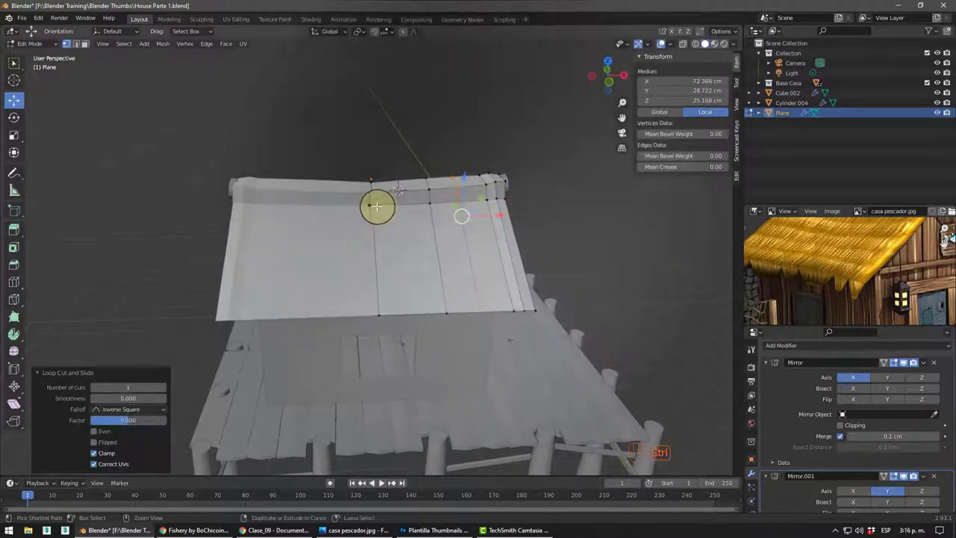
key(ctrl+r)
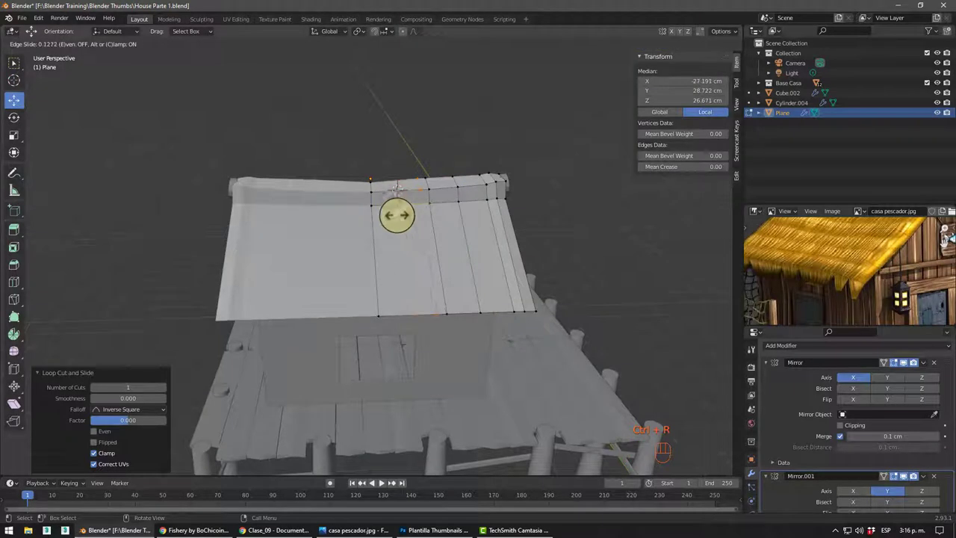
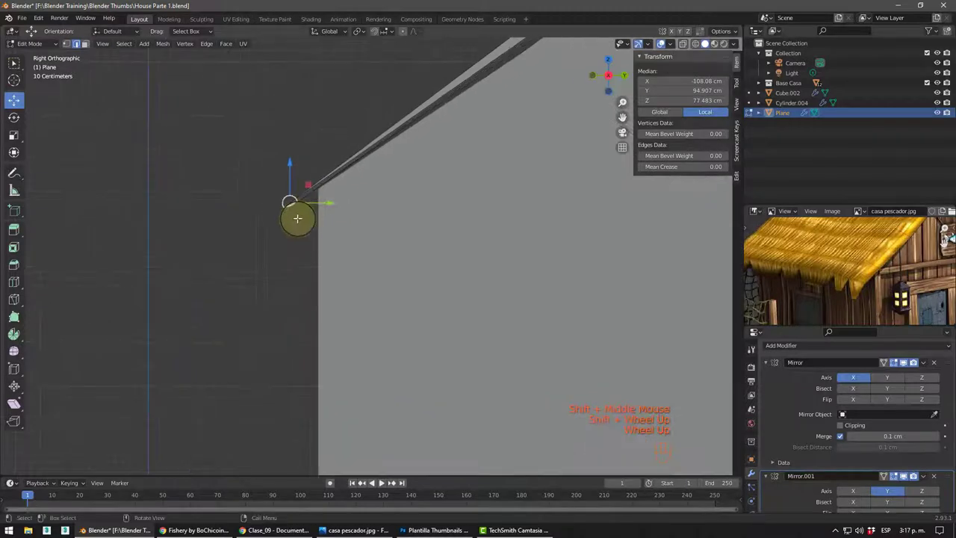
- Extrude two strips below the roof eave and scale each into a pointed thatch tip
key(e)
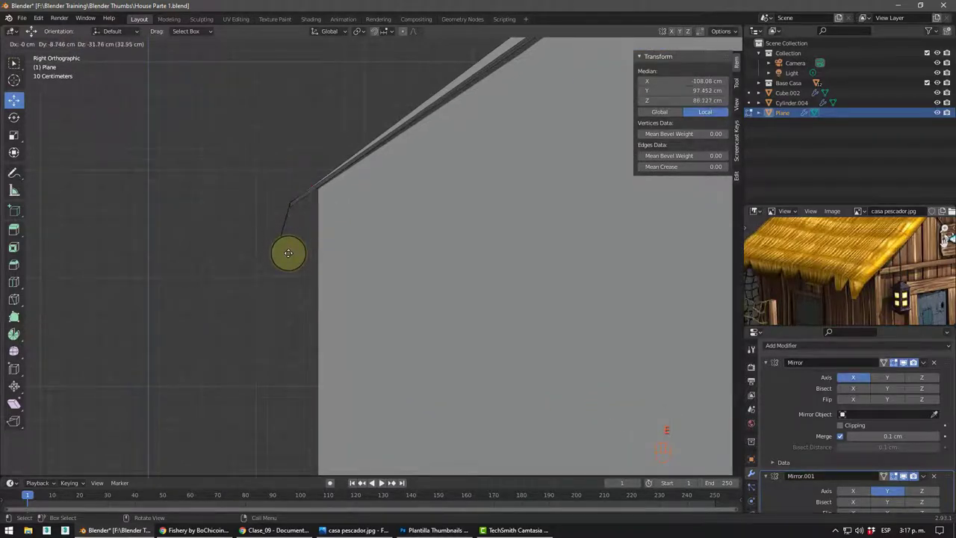
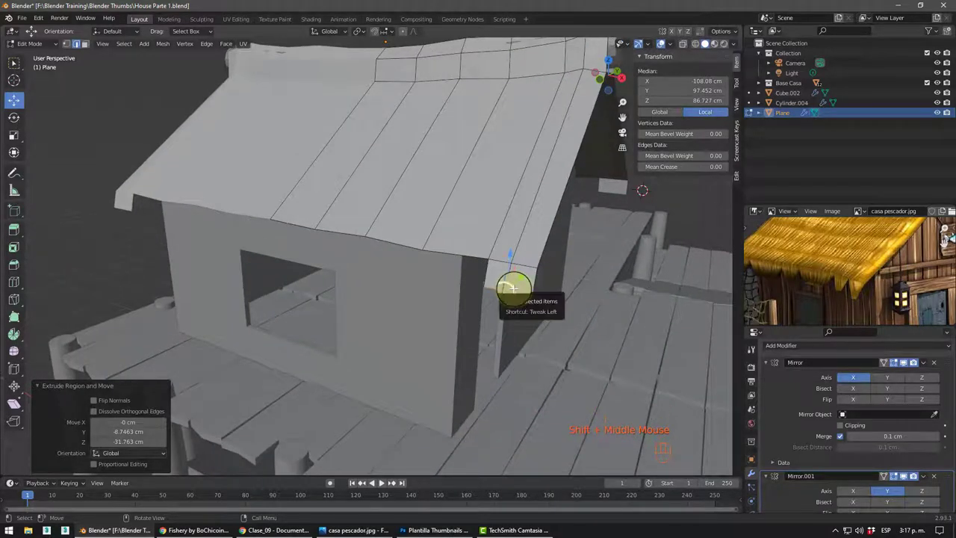
key(s)
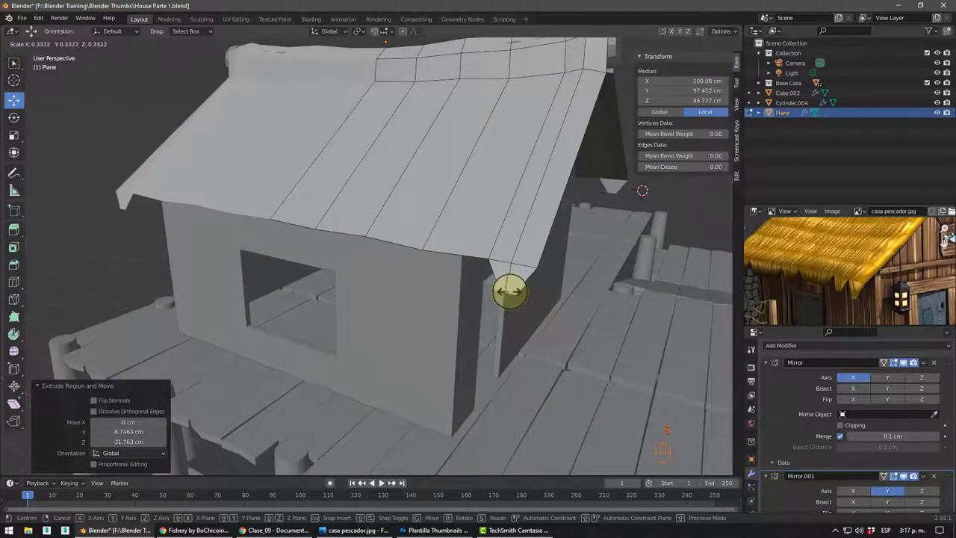
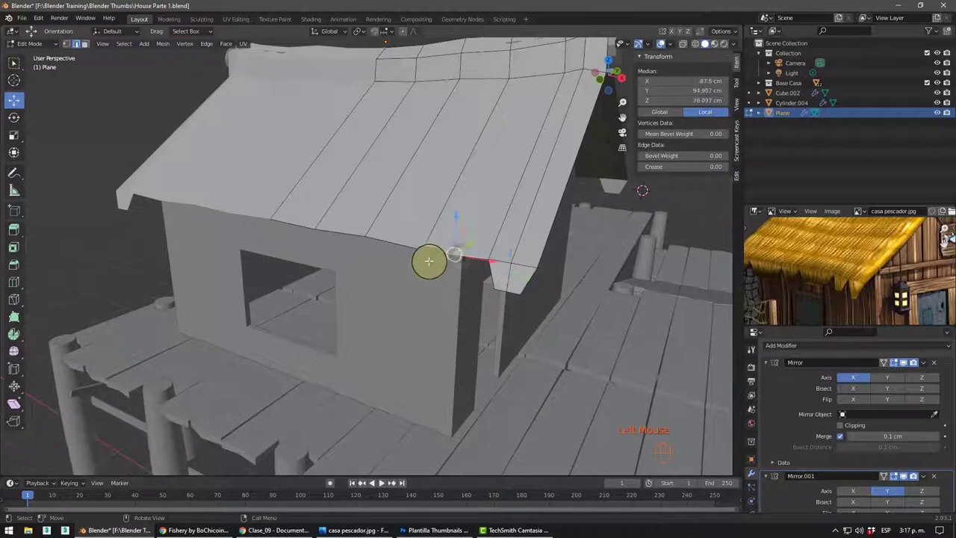
key(e)
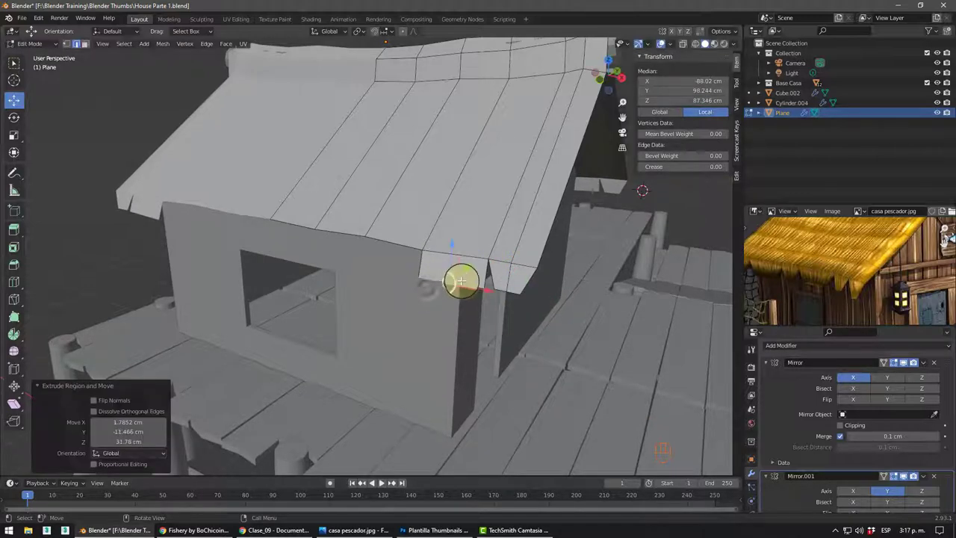
key(s)
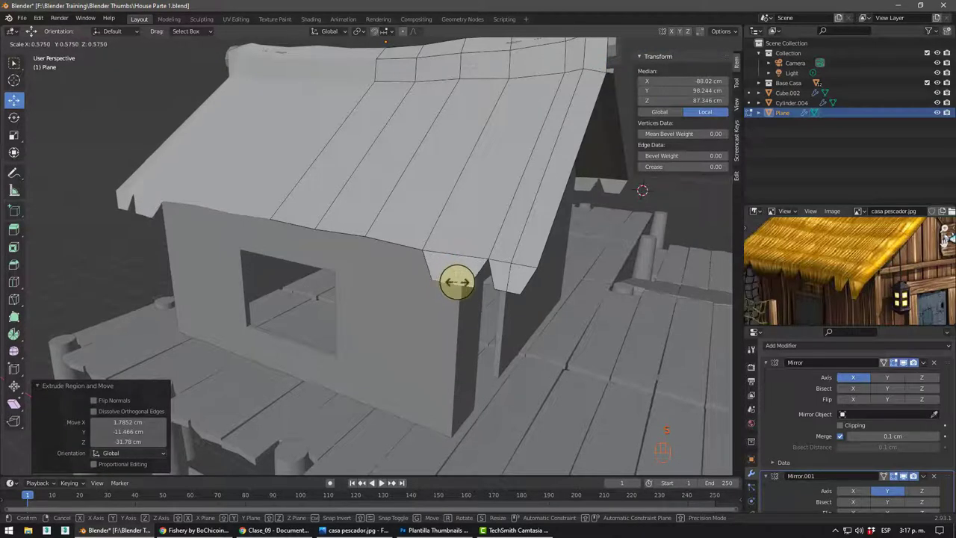
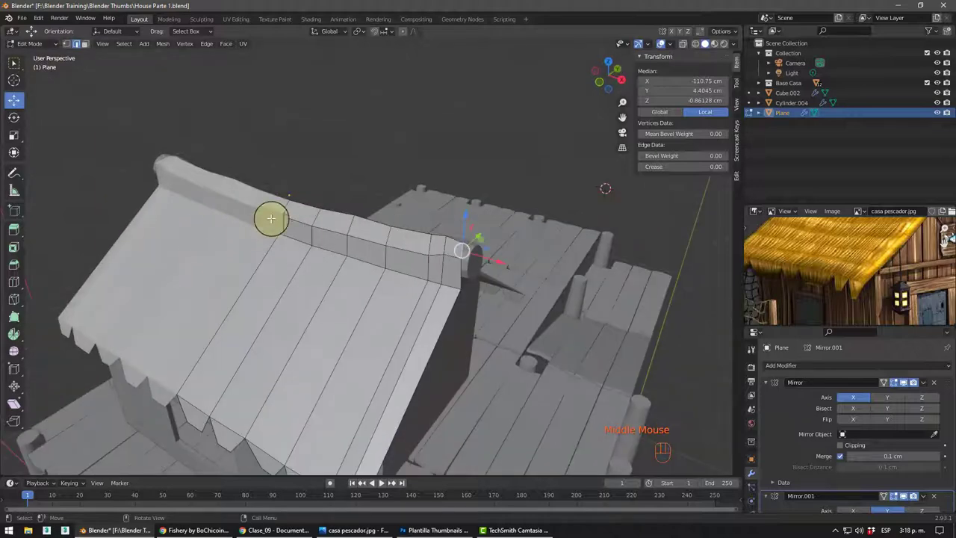
- Leave roof edit mode and orbit around the house to inspect the fringed roof
key(Tab)
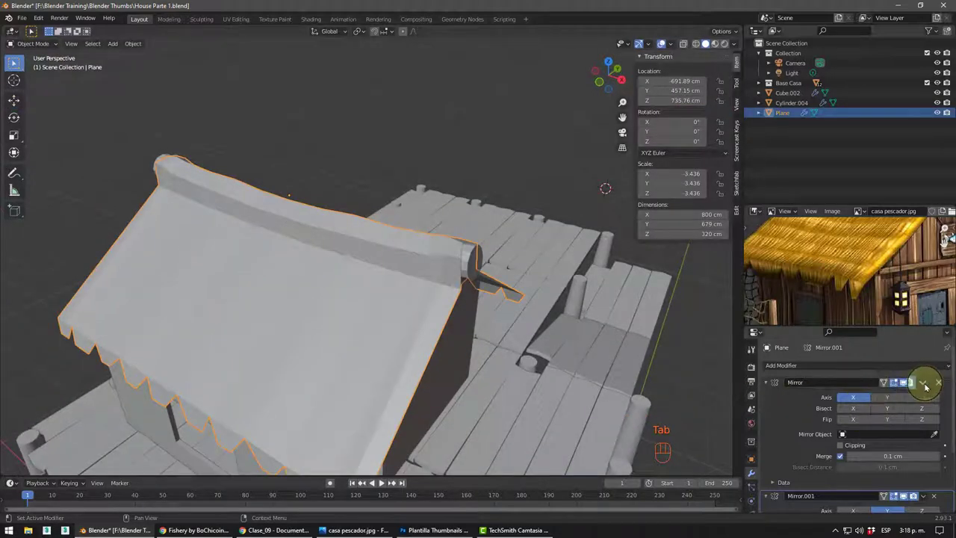
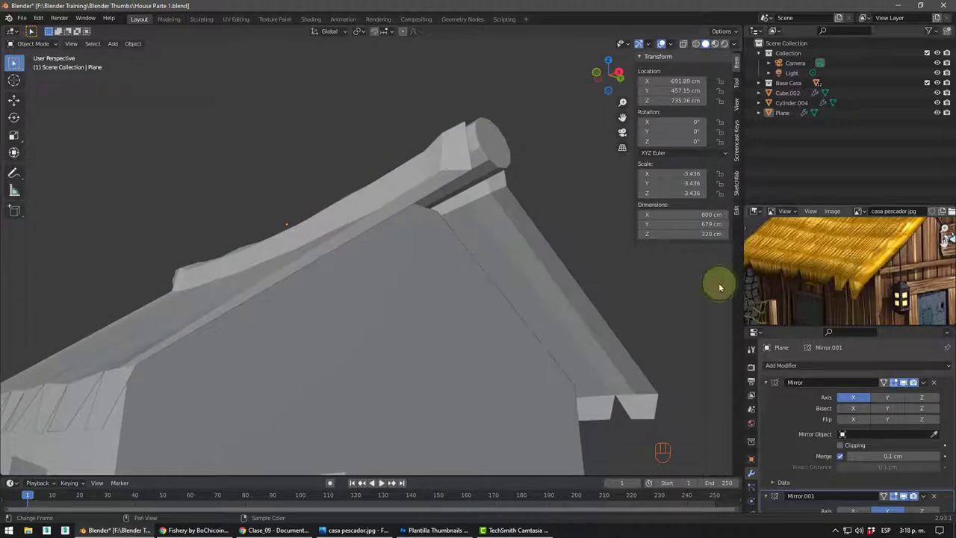
scroll(down, 3)
middle_click(381, 294)
scroll(up, 3)
drag(400, 275, 396, 280)
scroll(up, 3)
drag(383, 265, 402, 259)
scroll(down, 3)
drag(454, 282, 471, 296)
scroll(down, 3)
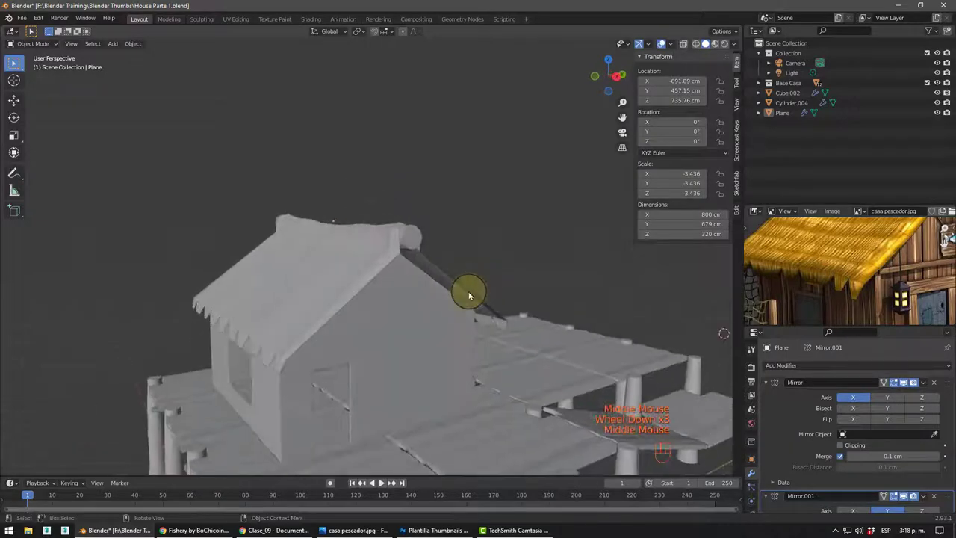
scroll(up, 3)
drag(446, 308, 403, 299)
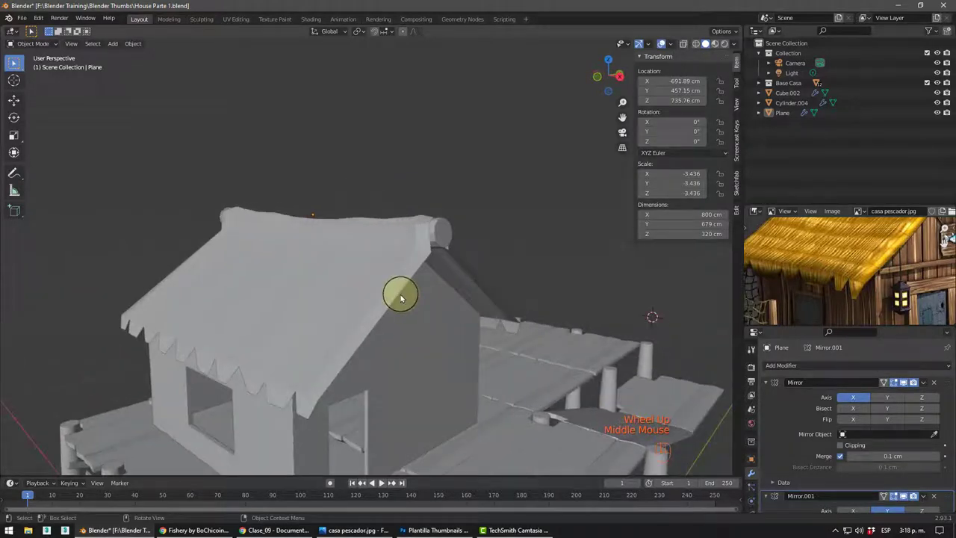
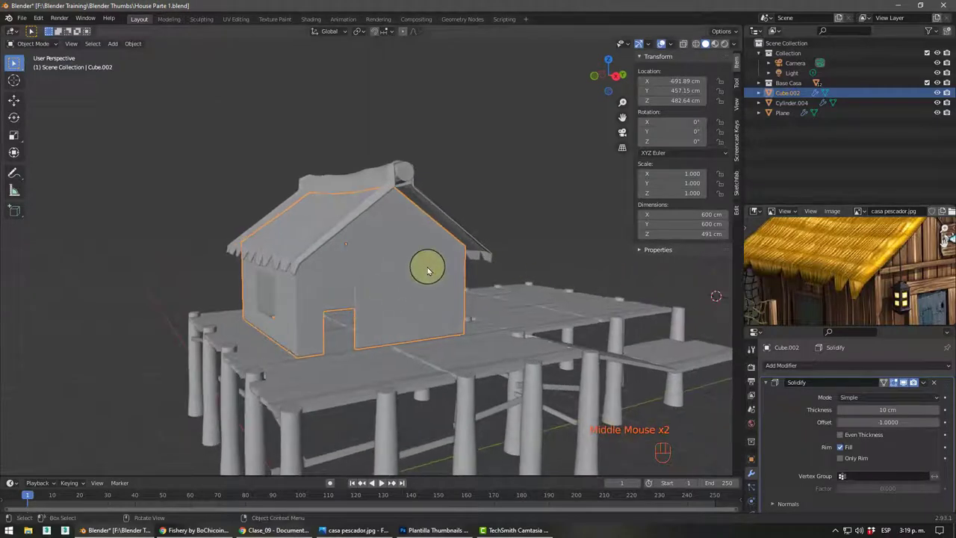
- Edit the wall block Cube.002 and add loop cuts around the walls and across the gable
click(429, 272)
key(Tab)
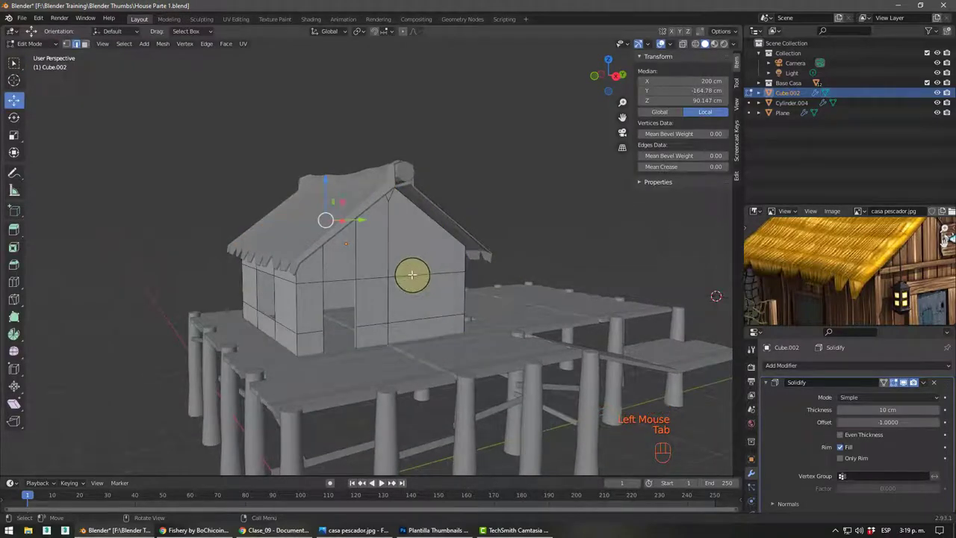
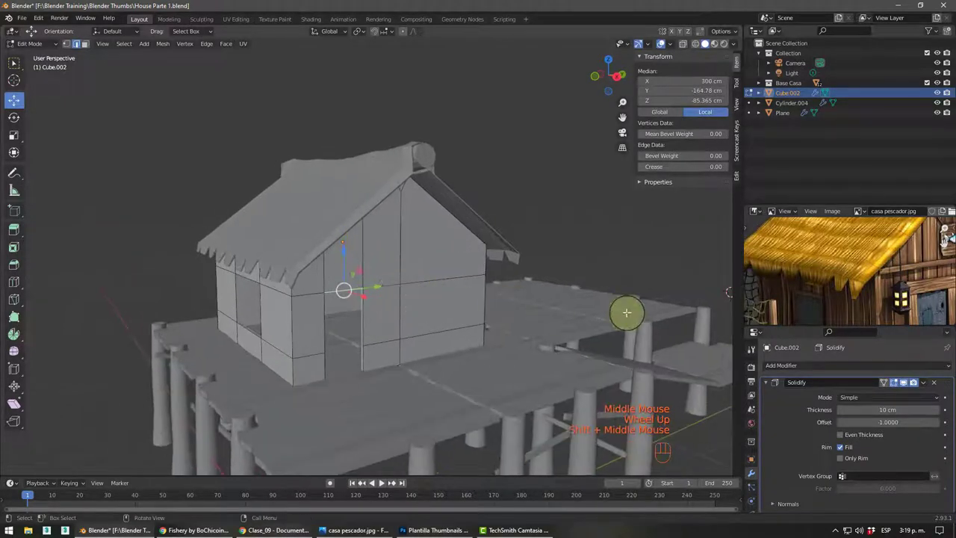
scroll(down, 3)
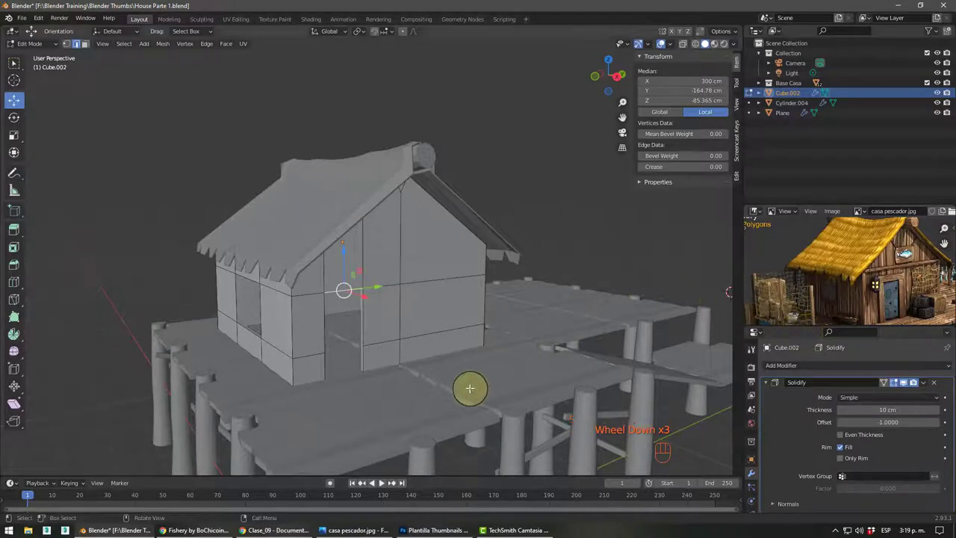
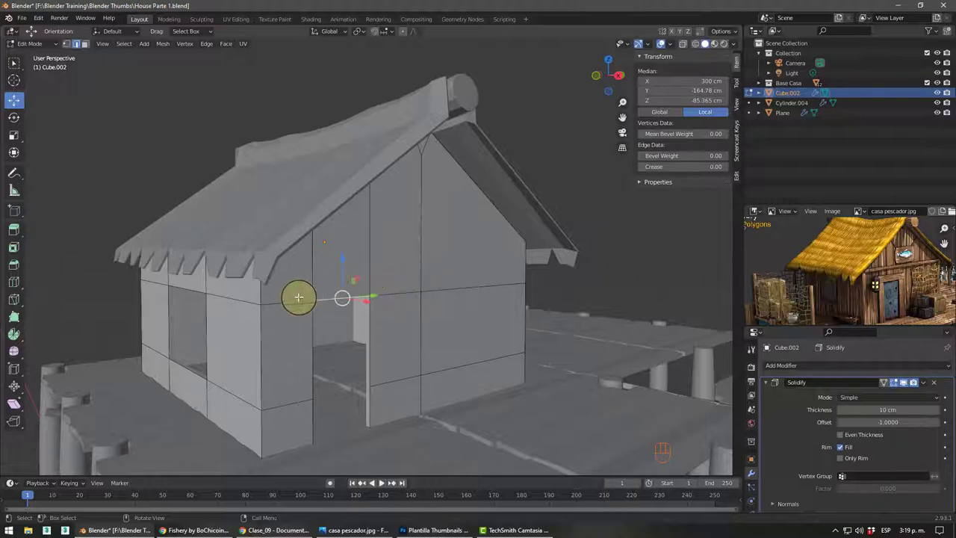
key(ctrl+r)
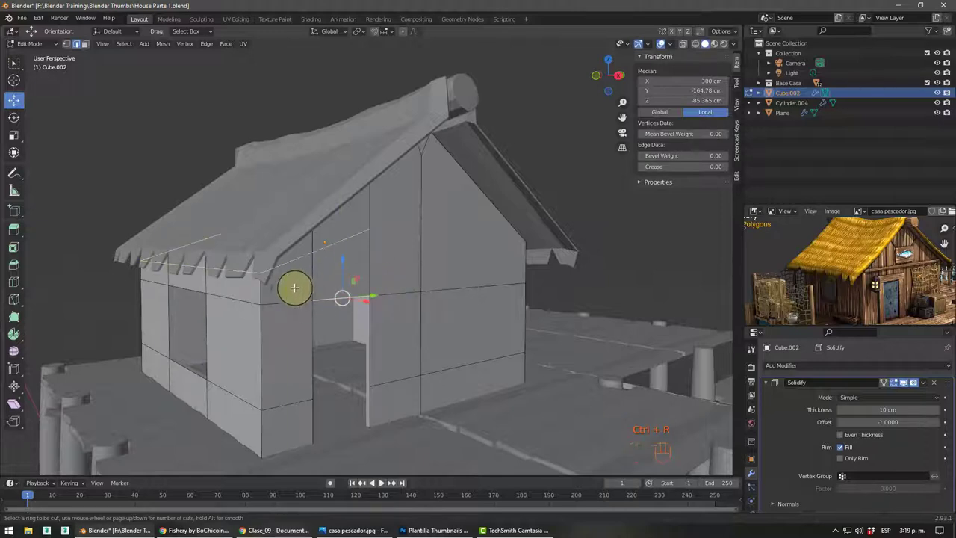
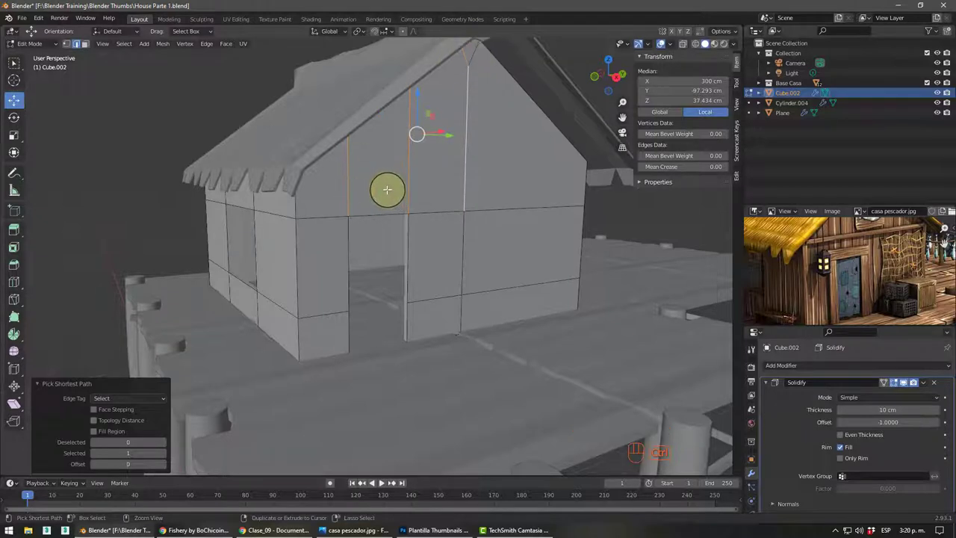
key(ctrl+r)
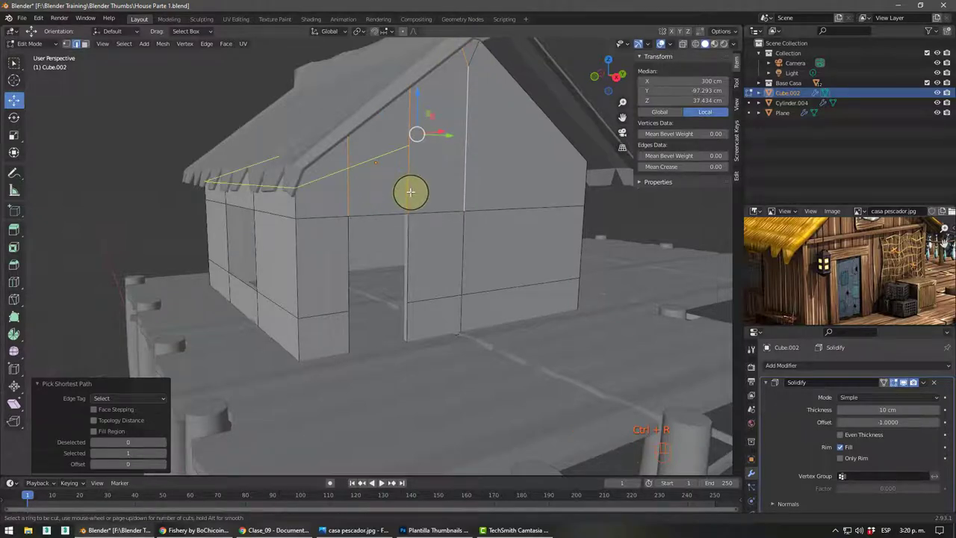
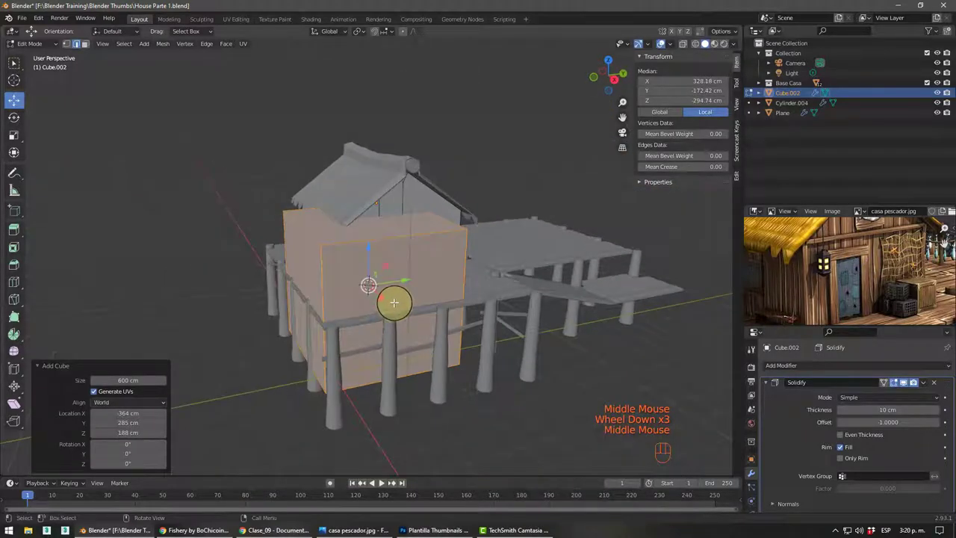
- Shrink the selected wall face and delete it to carve the doorway outline
key(s)
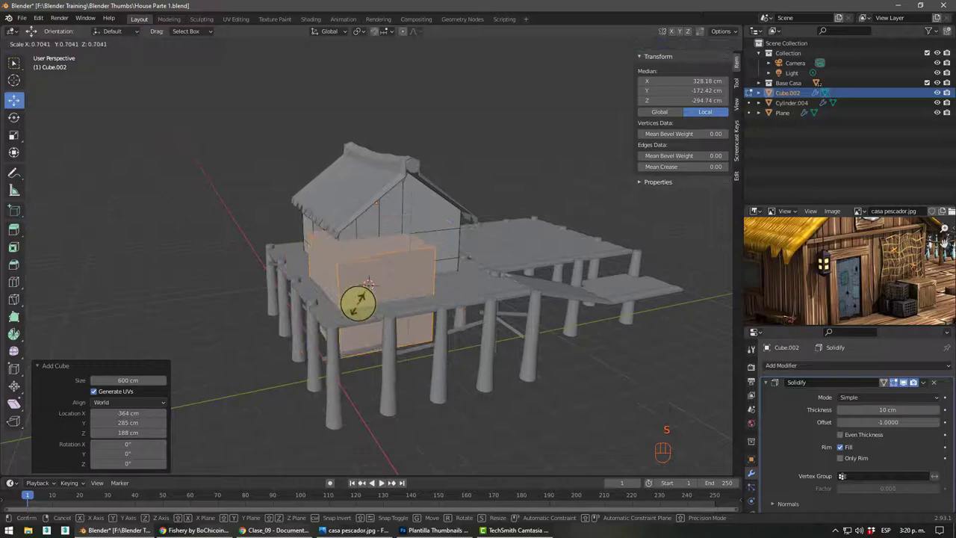
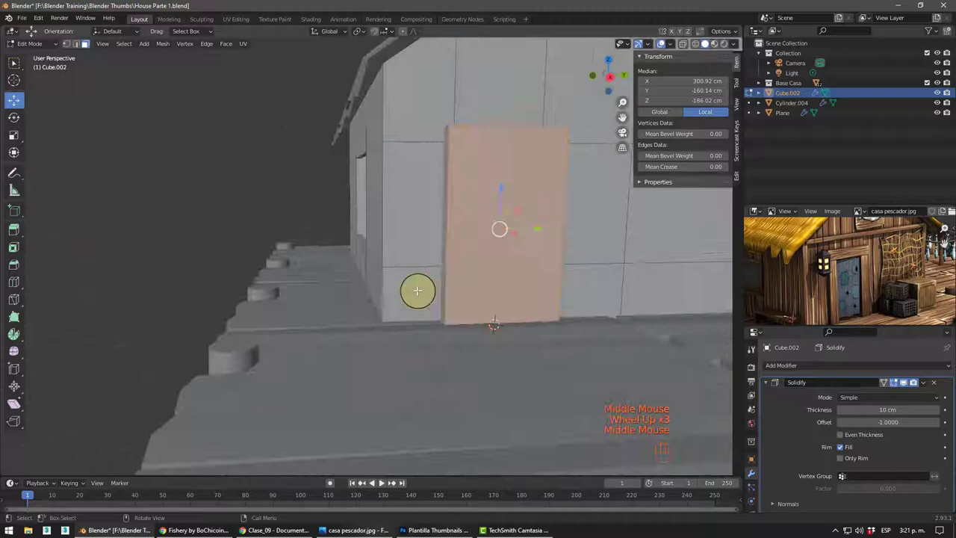
key(Delete)
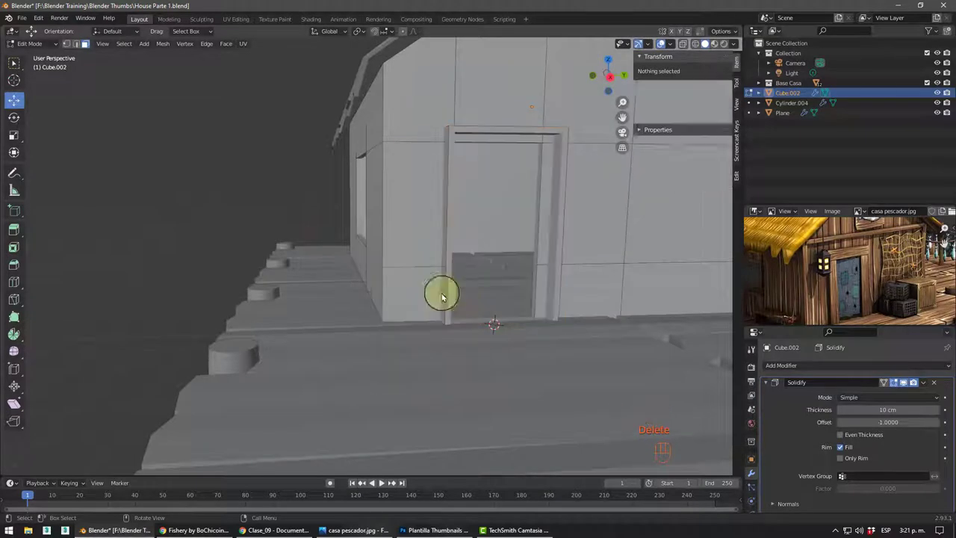
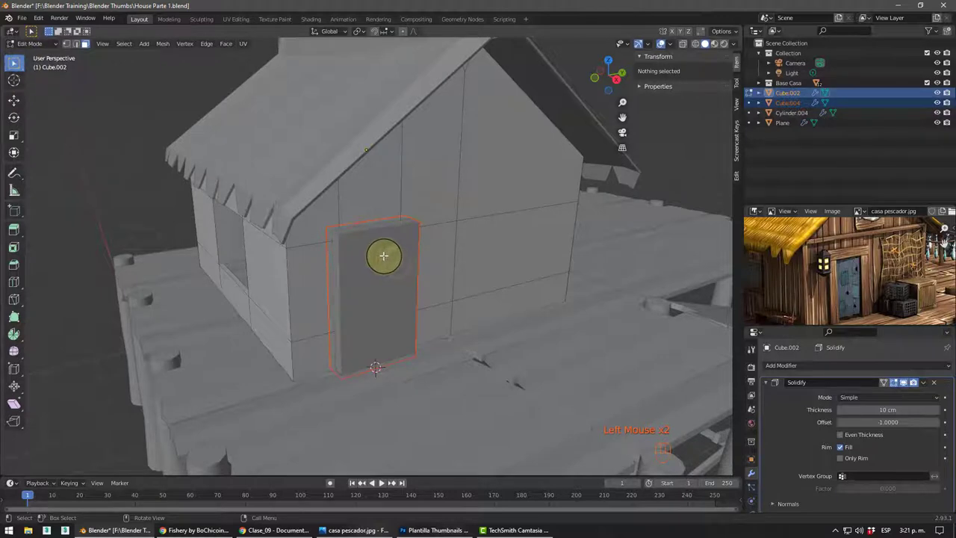
- Isolate the door piece Cube.004 in local view and remove its Solidify modifier
key(Tab)
click(375, 209)
click(368, 252)
key(KP_Divide)
drag(404, 265, 404, 237)
scroll(down, 3)
drag(383, 263, 311, 304)
scroll(down, 3)
drag(400, 323, 400, 315)
middle_click(397, 315)
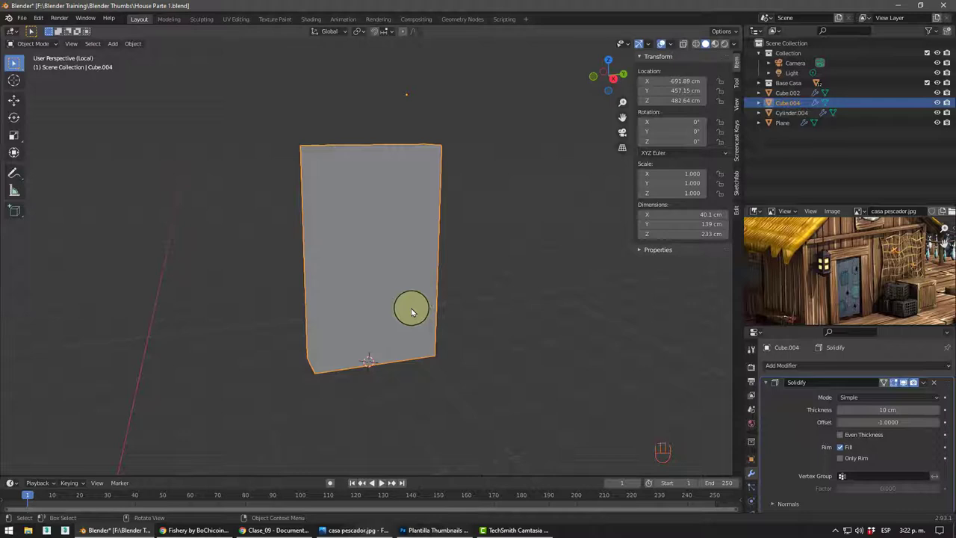
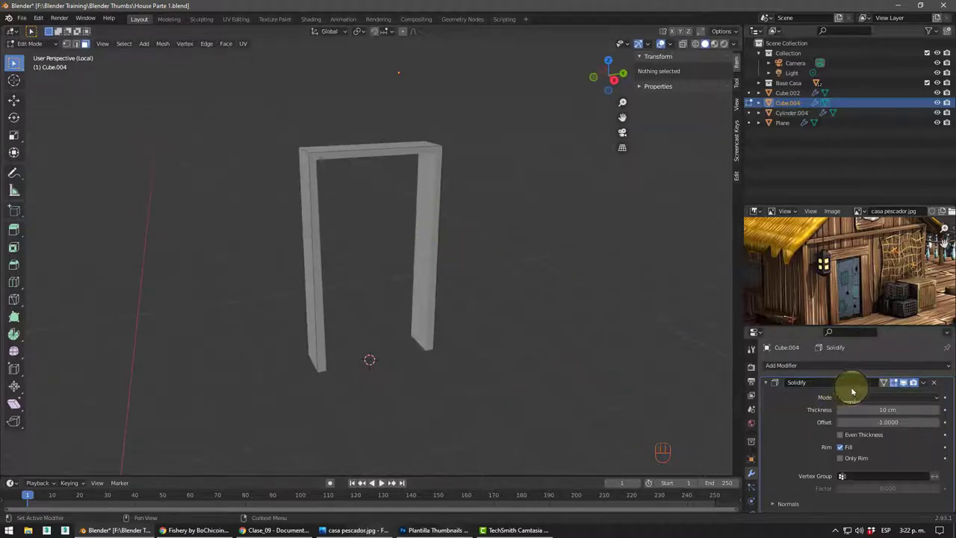
click(936, 383)
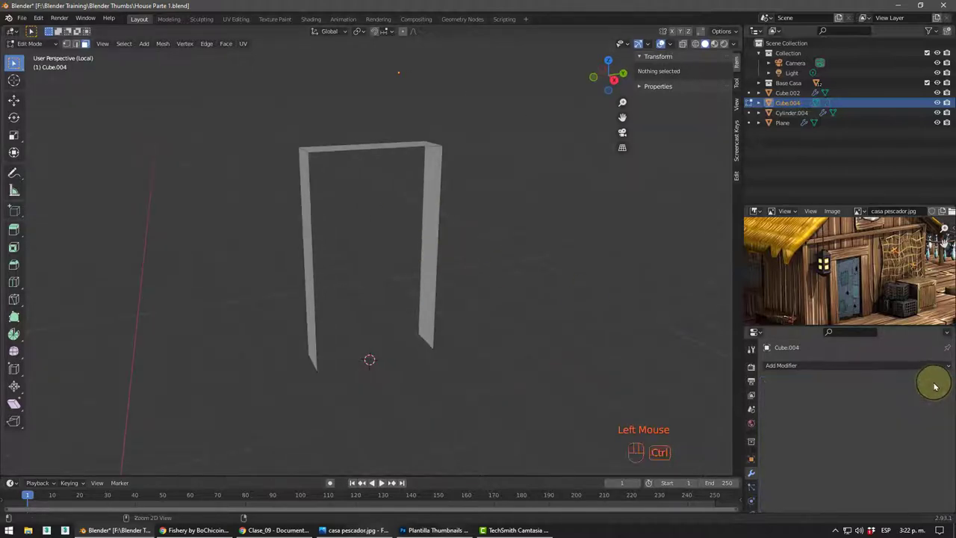
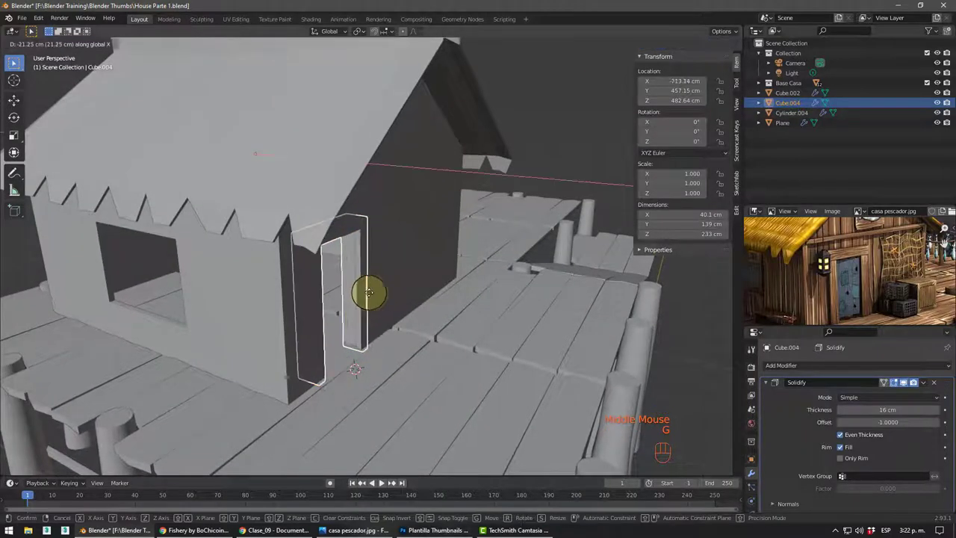
- Scale the door frame along X to about 0.53 to make it shallower
middle_click(390, 305)
key(s)
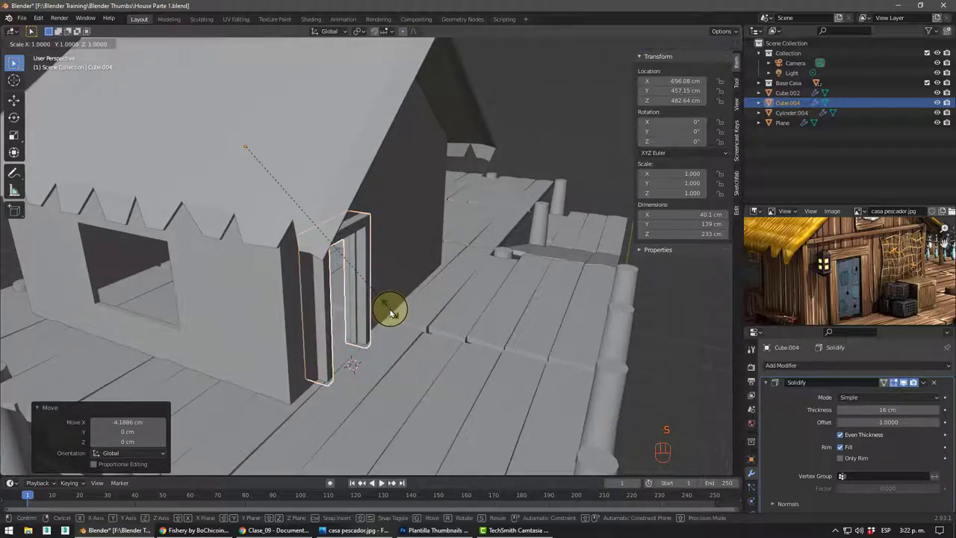
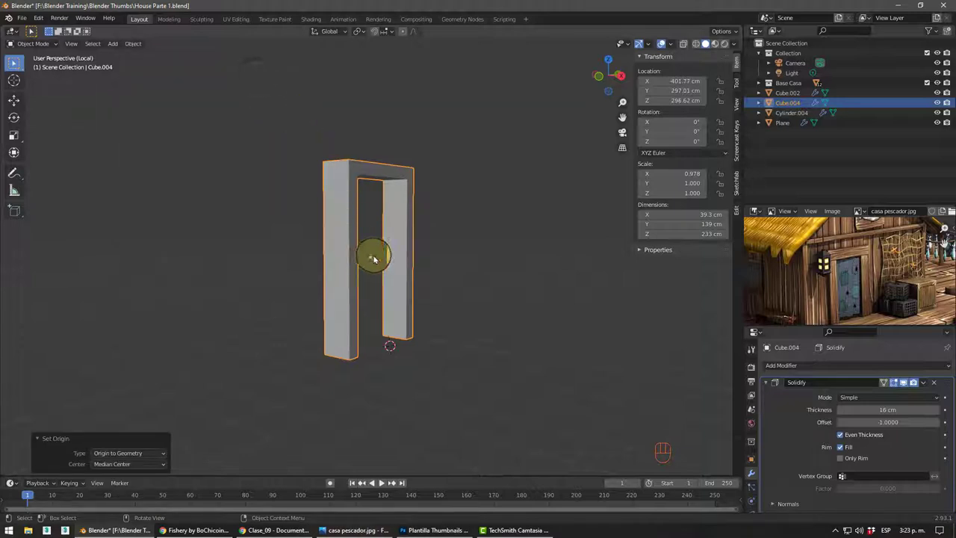
middle_click(392, 262)
key(s)
key(KP_Divide)
drag(349, 304, 347, 318)
scroll(up, 3)
middle_click(353, 341)
- Slide the door frame along X into the doorway on the house wall
key(g)
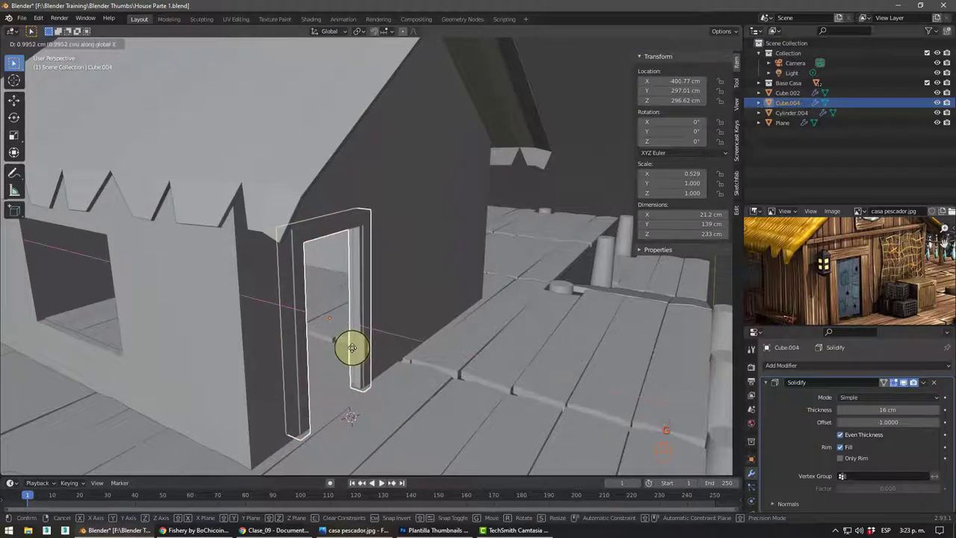
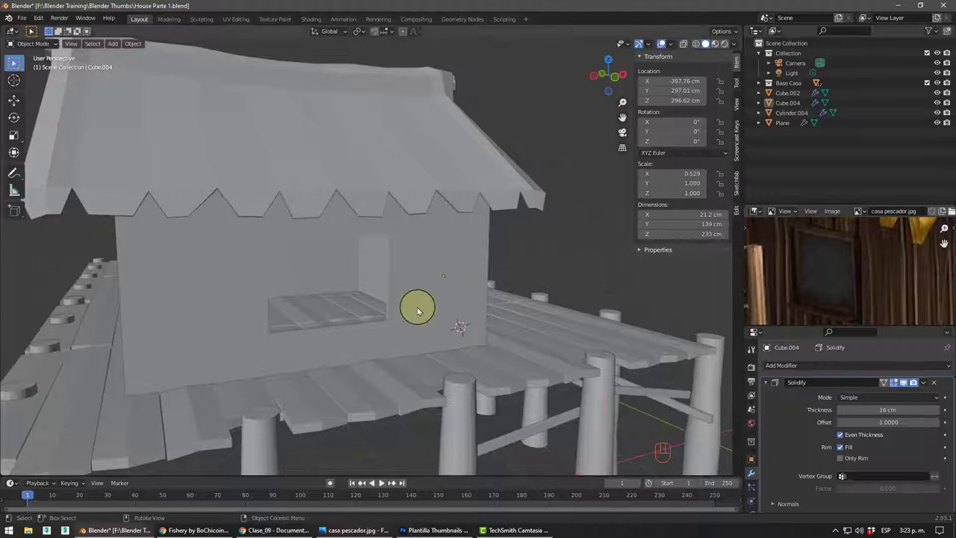
middle_click(301, 324)
scroll(up, 3)
middle_click(331, 344)
scroll(up, 3)
middle_click(368, 334)
scroll(up, 3)
middle_click(393, 341)
- Select the house walls Cube.002 and flip the Solidify offset from -1 to 1
click(446, 305)
middle_click(416, 307)
scroll(down, 3)
drag(415, 297, 437, 303)
drag(371, 298, 417, 313)
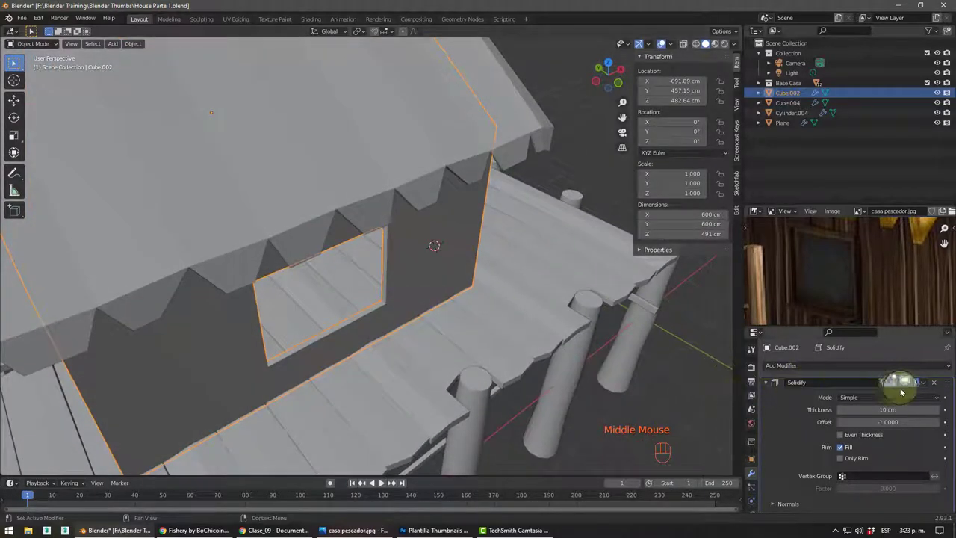
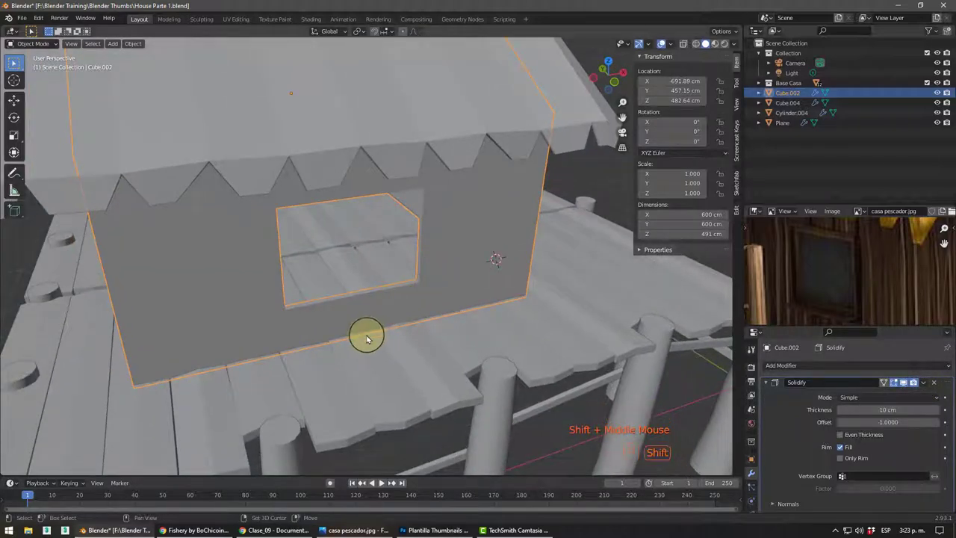
right_click(382, 346)
- Add a cube, flatten its depth, raise it onto the front wall and stretch it taller
key(shift+a)
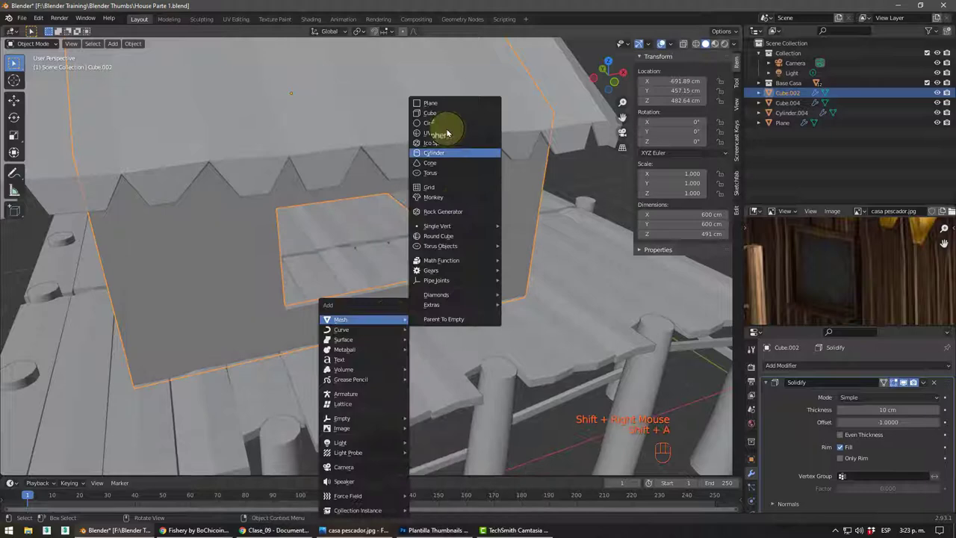
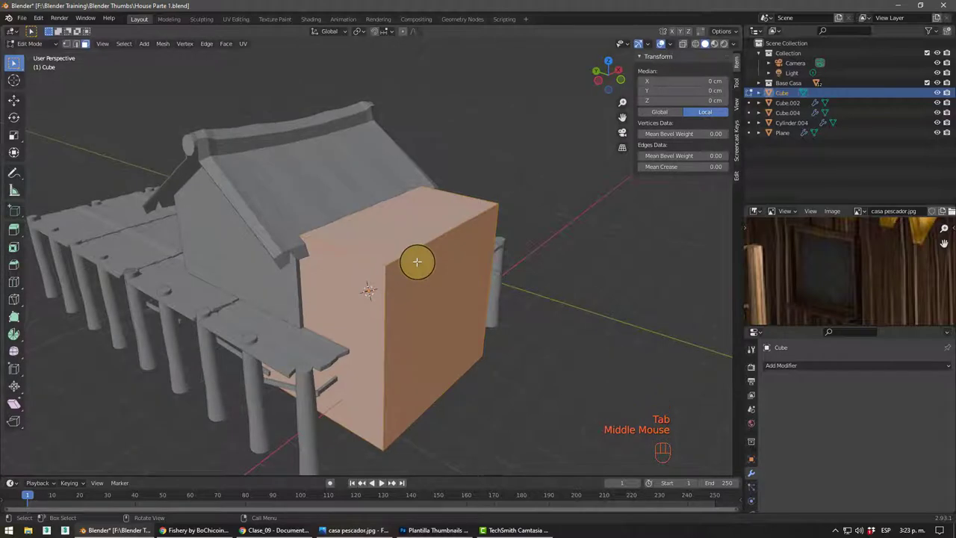
key(s)
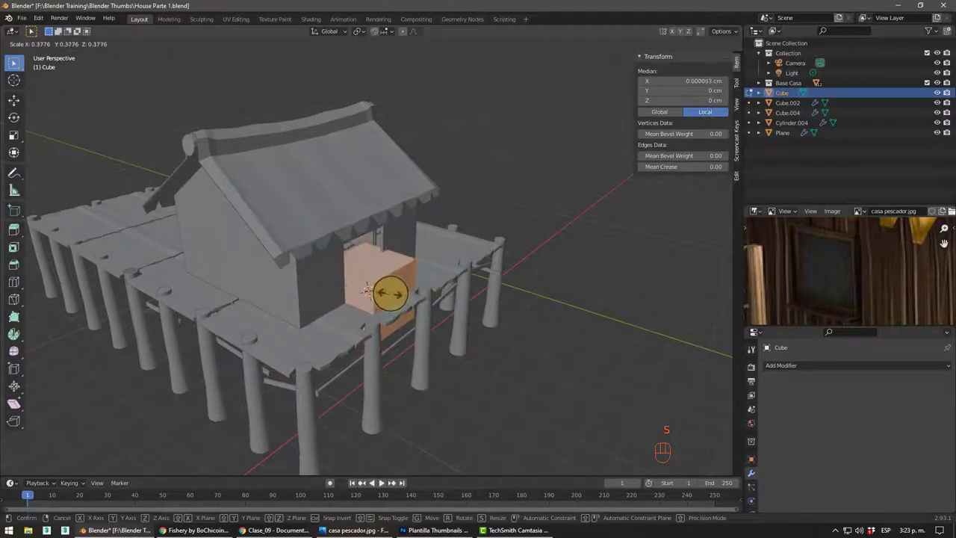
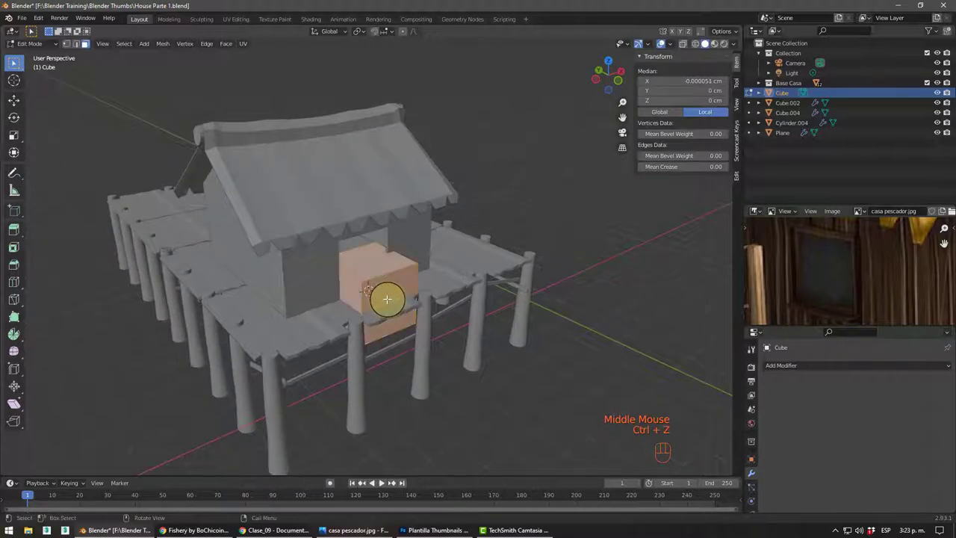
key(s)
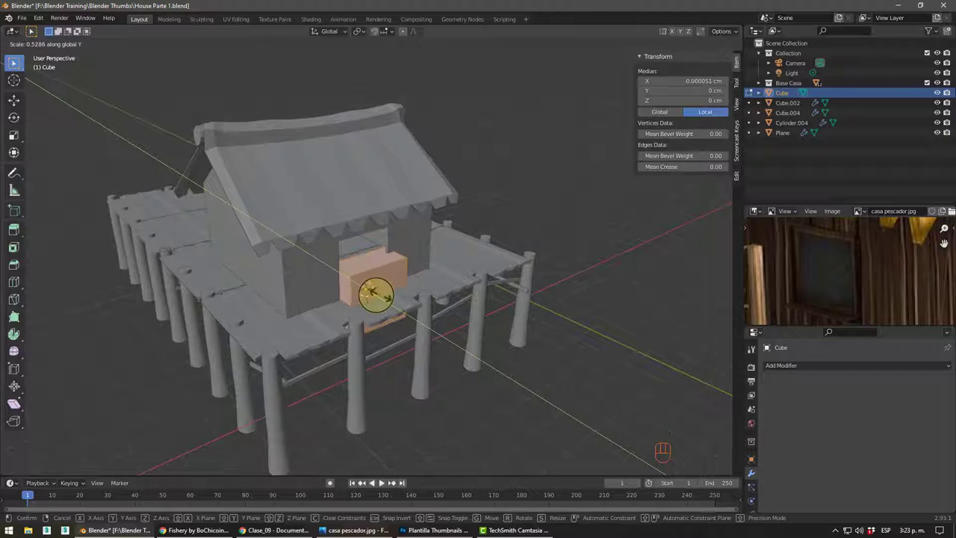
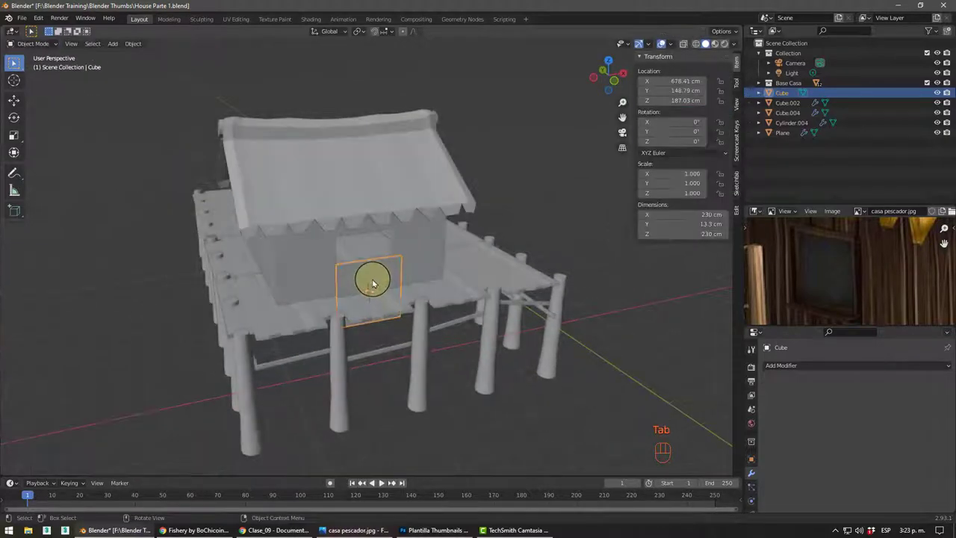
key(g)
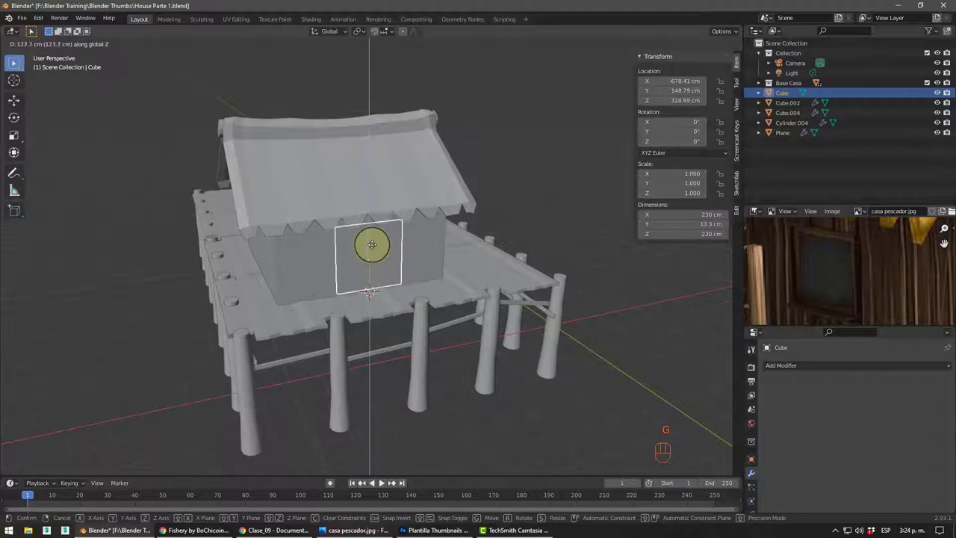
drag(372, 240, 365, 227)
scroll(up, 3)
middle_click(374, 268)
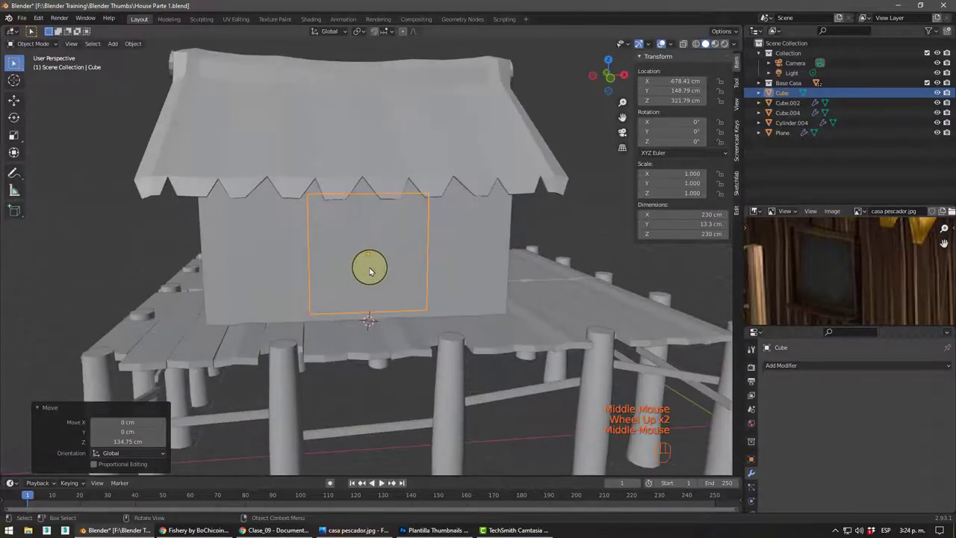
key(Tab)
key(s)
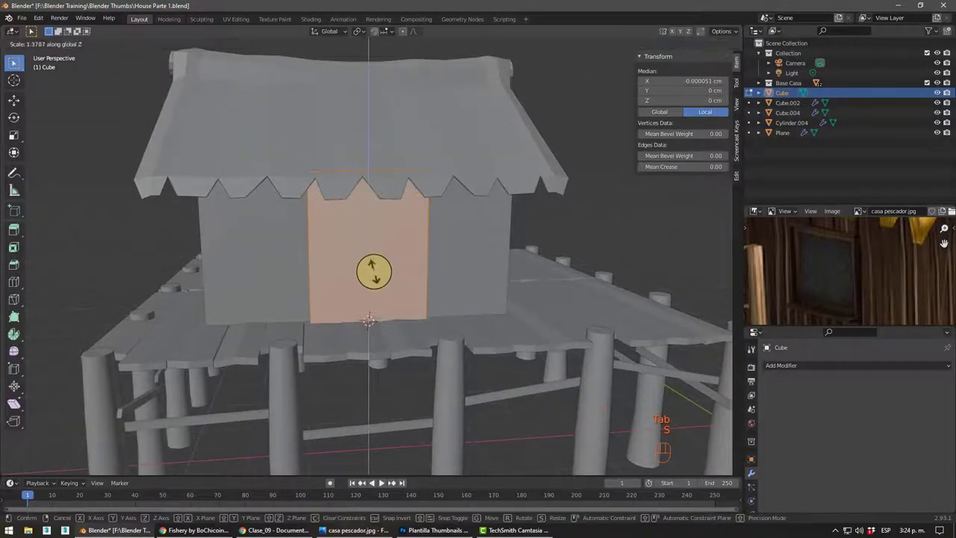
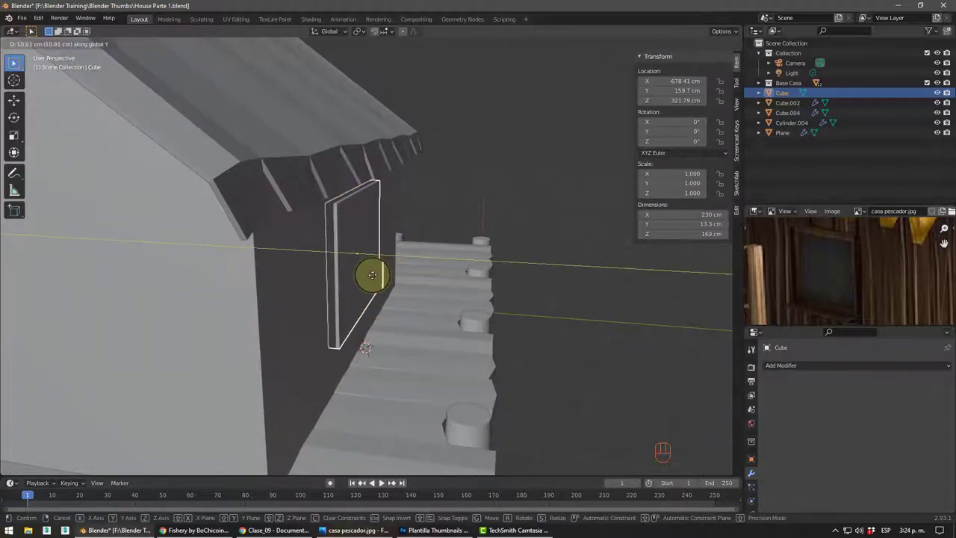
- In wireframe, push the 230×169 cm block against the wall and nudge it into place
drag(362, 279, 335, 282)
key(shift+z)
drag(314, 274, 283, 263)
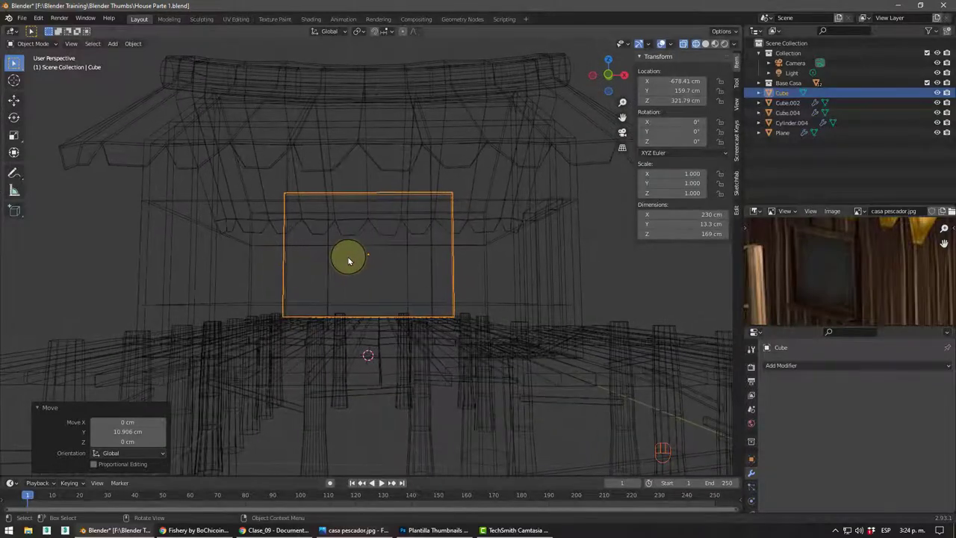
key(g)
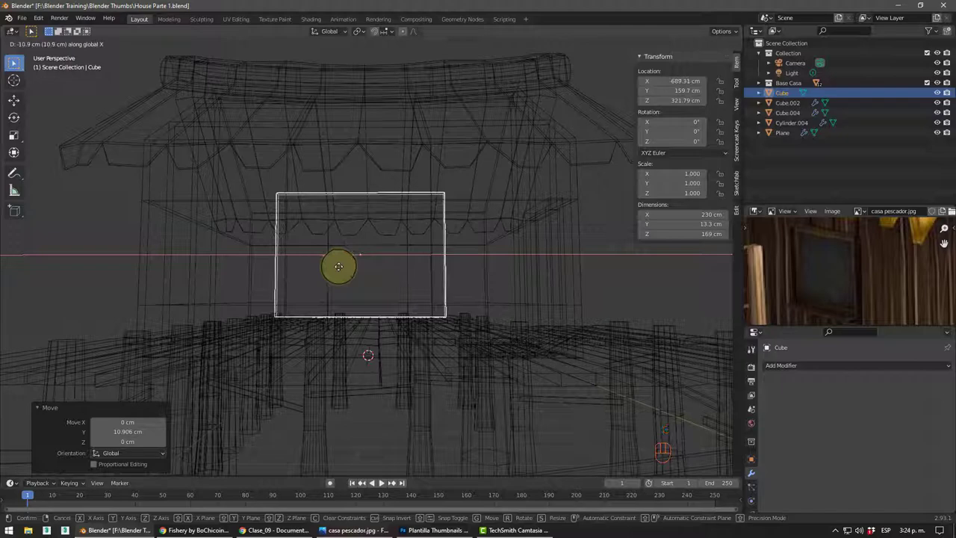
drag(377, 296, 359, 303)
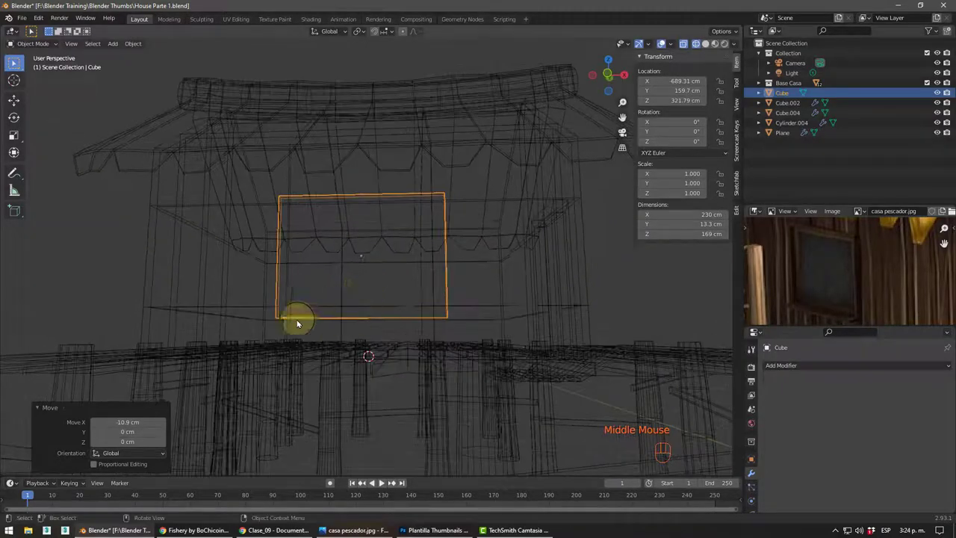
drag(318, 223, 340, 234)
middle_click(337, 244)
middle_click(345, 216)
key(g)
drag(381, 275, 345, 273)
middle_click(375, 288)
middle_click(408, 286)
key(shift+z)
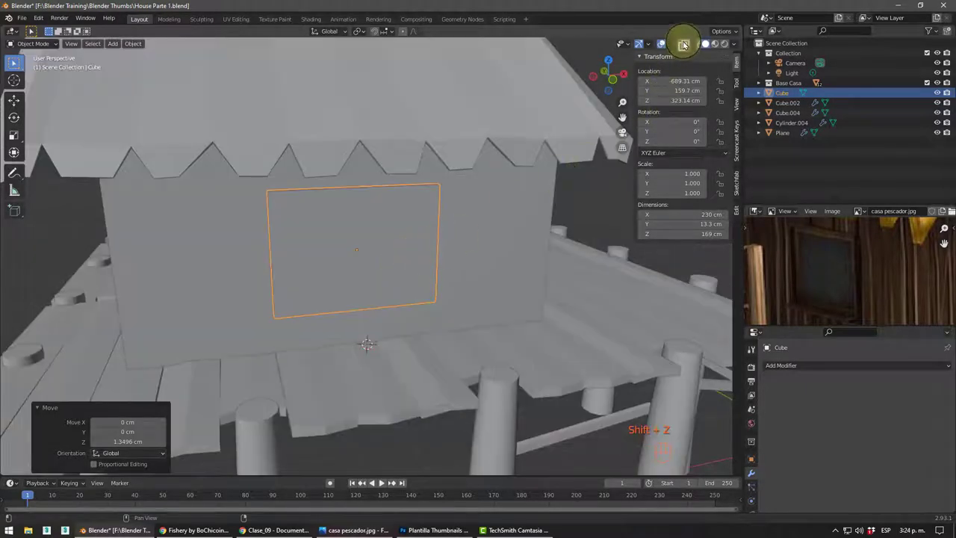
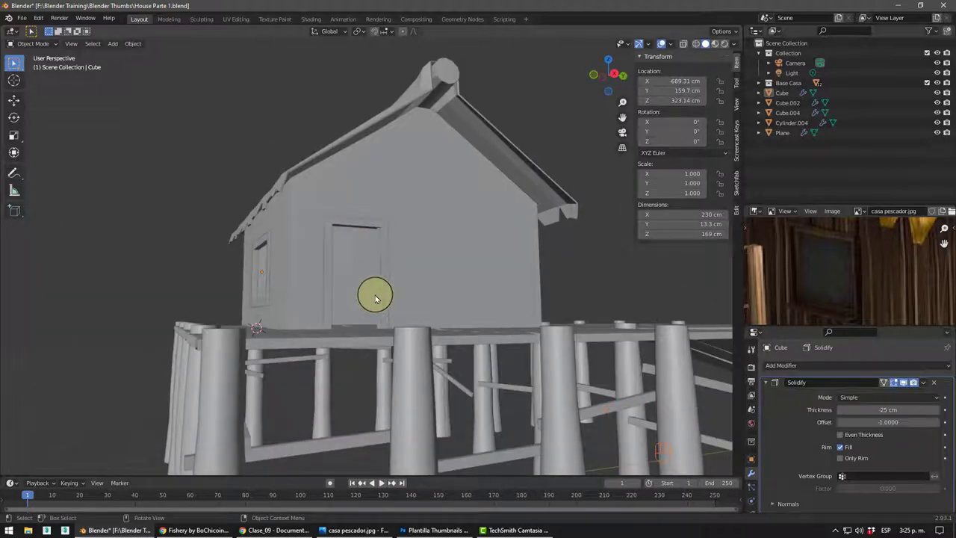
- Orbit around the house to face its front wall and place the 3D cursor on the gable
drag(356, 336, 353, 315)
click(397, 188)
drag(429, 301, 413, 292)
middle_click(373, 272)
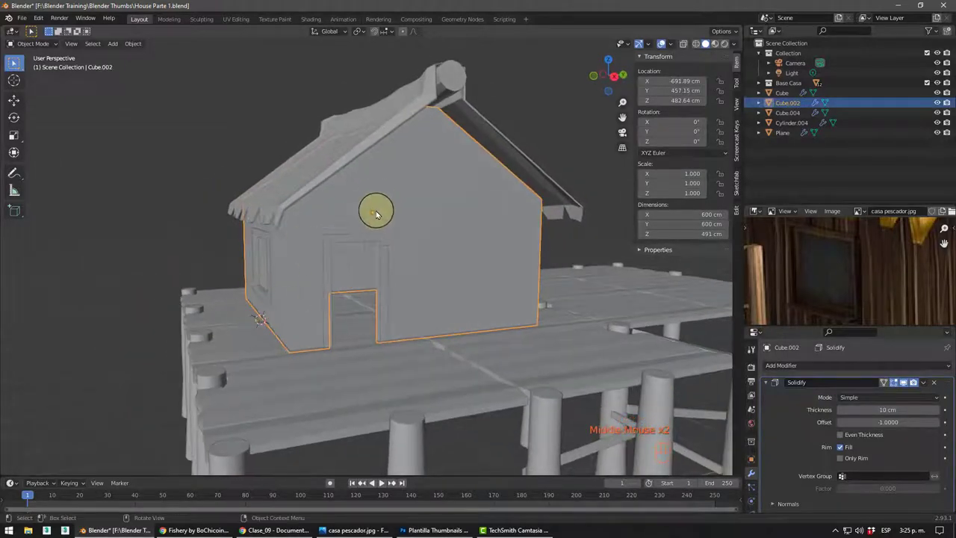
key(shift+s)
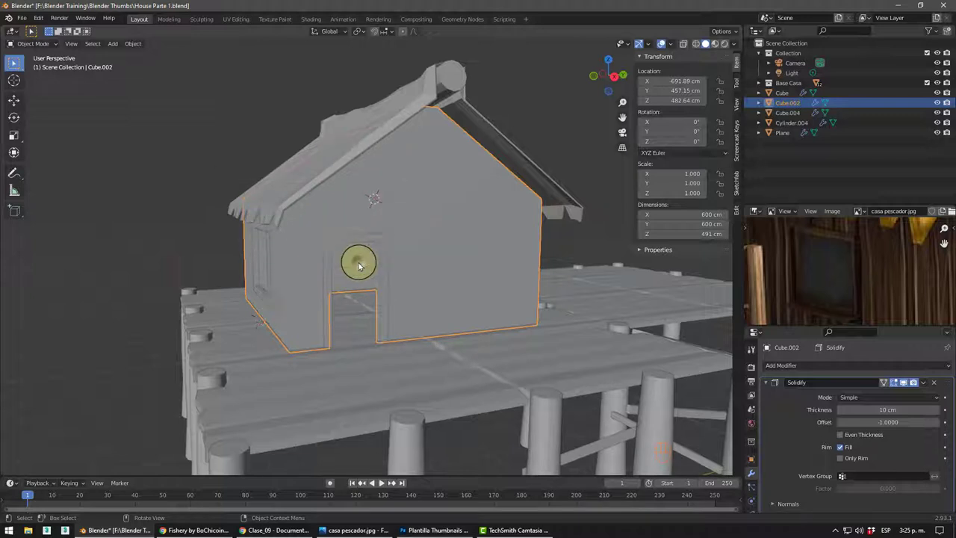
drag(398, 199, 364, 201)
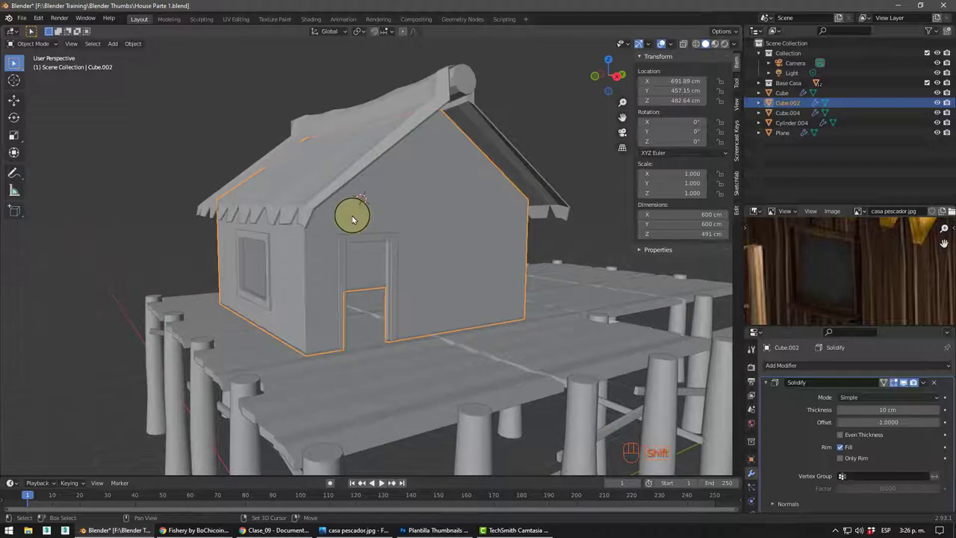
- Add a cube, flatten it into a slab at eave height and scale it to about 1.02
key(shift+a)
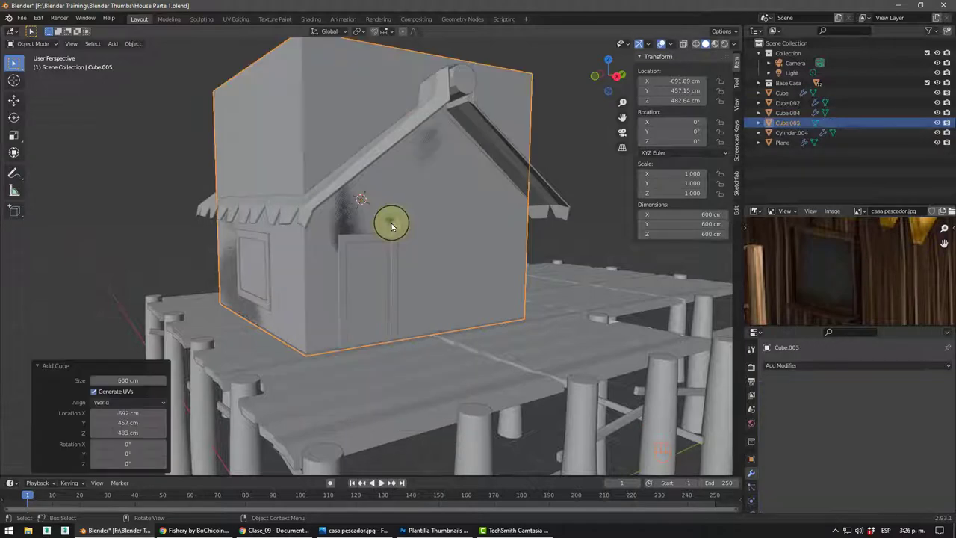
middle_click(393, 208)
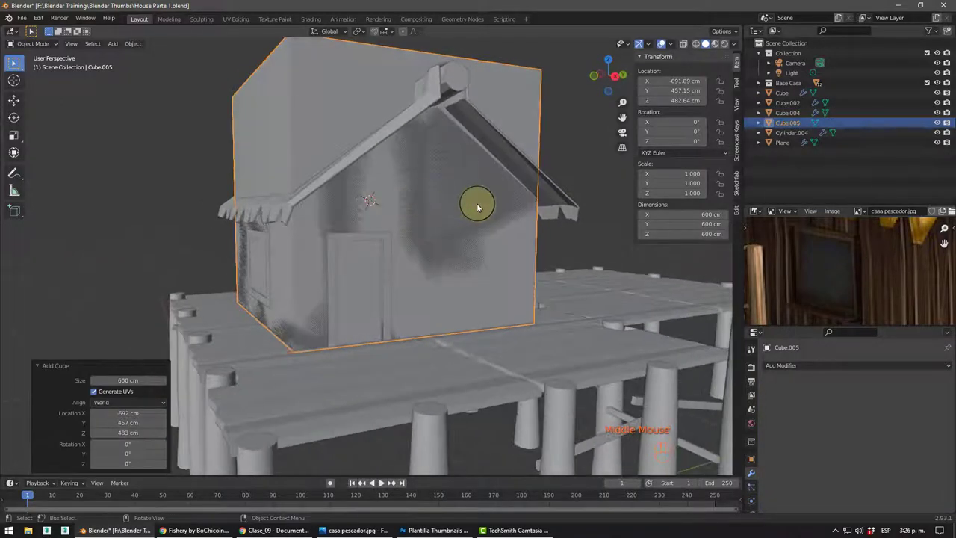
key(s)
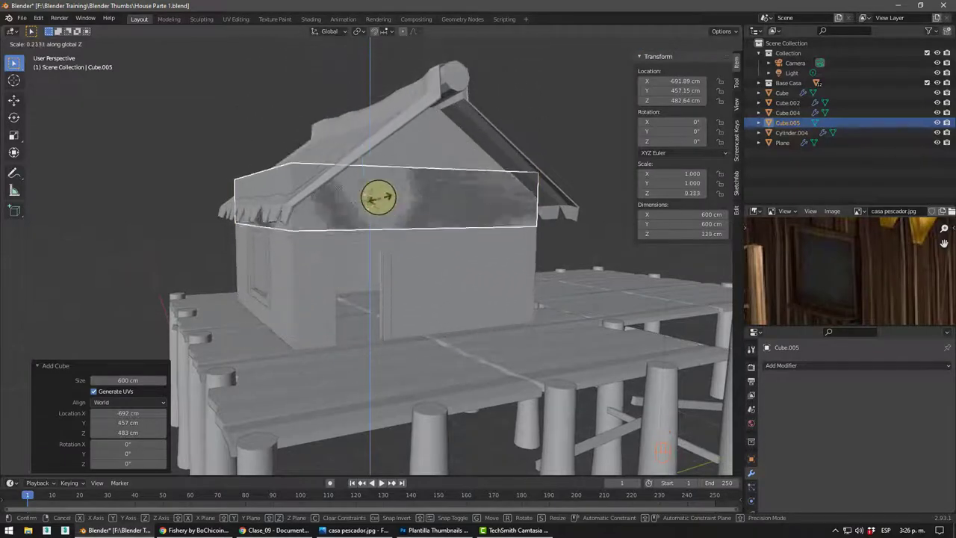
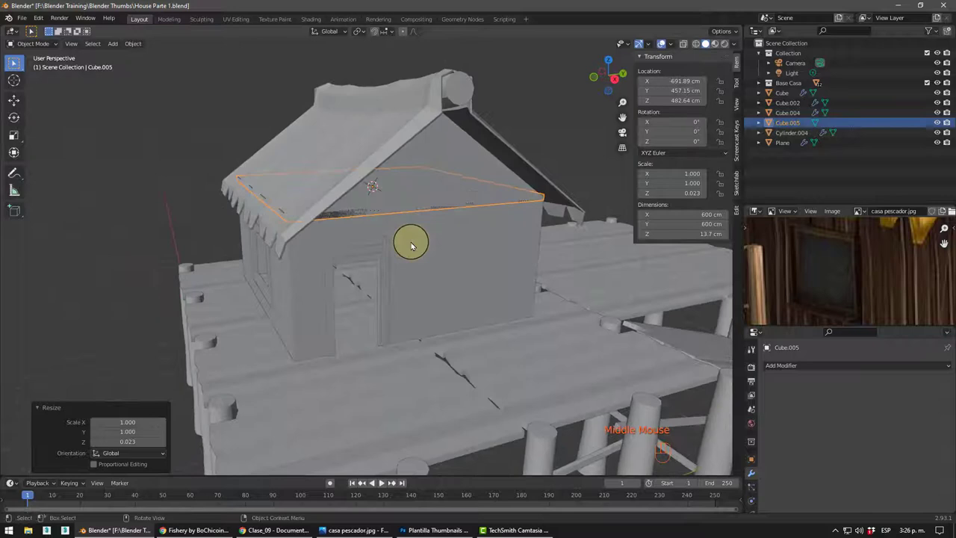
key(s)
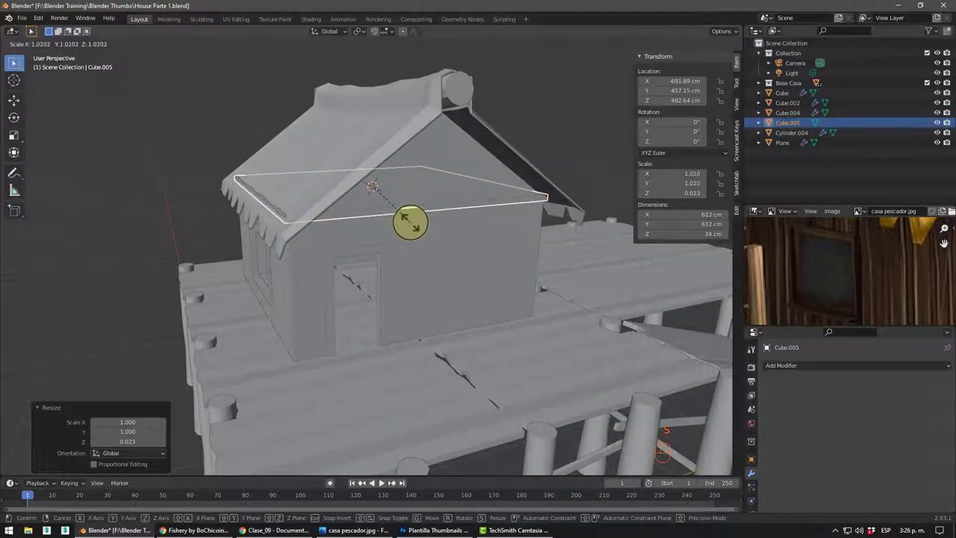
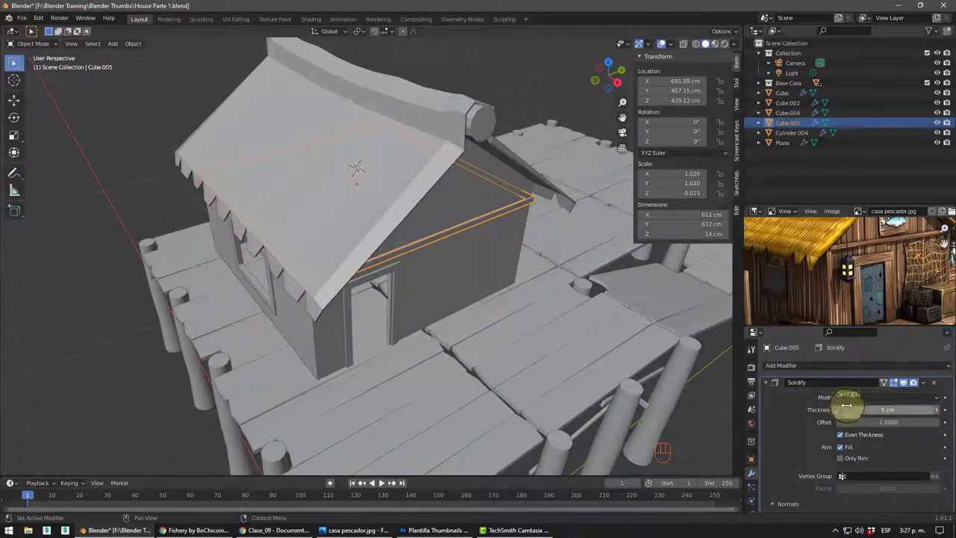
- Isolate the roof slab Cube.005 in local view with numpad slash
drag(446, 170, 536, 182)
scroll(up, 3)
drag(540, 178, 424, 181)
drag(422, 184, 459, 173)
scroll(down, 3)
drag(437, 196, 414, 212)
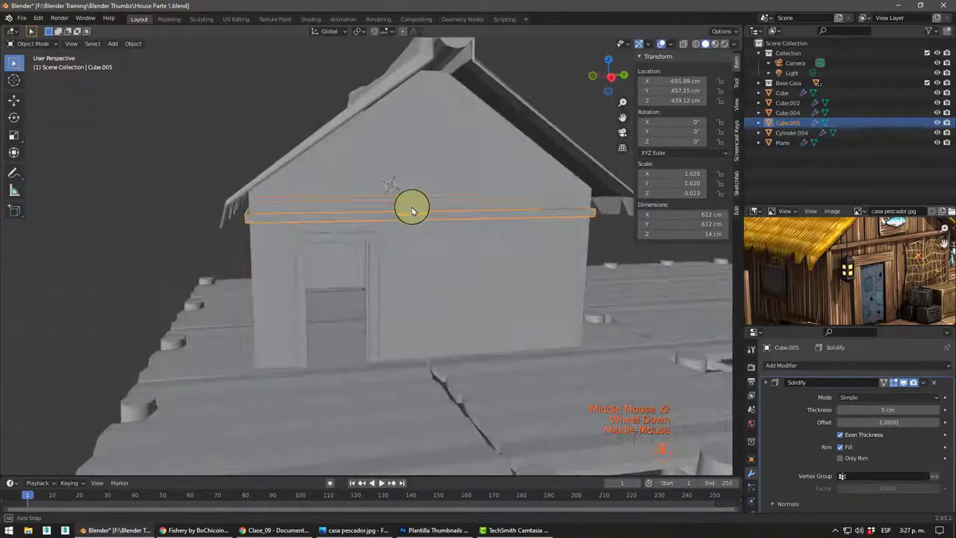
key(KP_Divide)
- Enter mesh editing on the isolated frame and begin grabbing its vertices
drag(414, 259, 361, 294)
drag(350, 318, 374, 285)
middle_click(366, 312)
drag(373, 311, 389, 259)
middle_click(398, 281)
scroll(up, 3)
drag(380, 298, 383, 281)
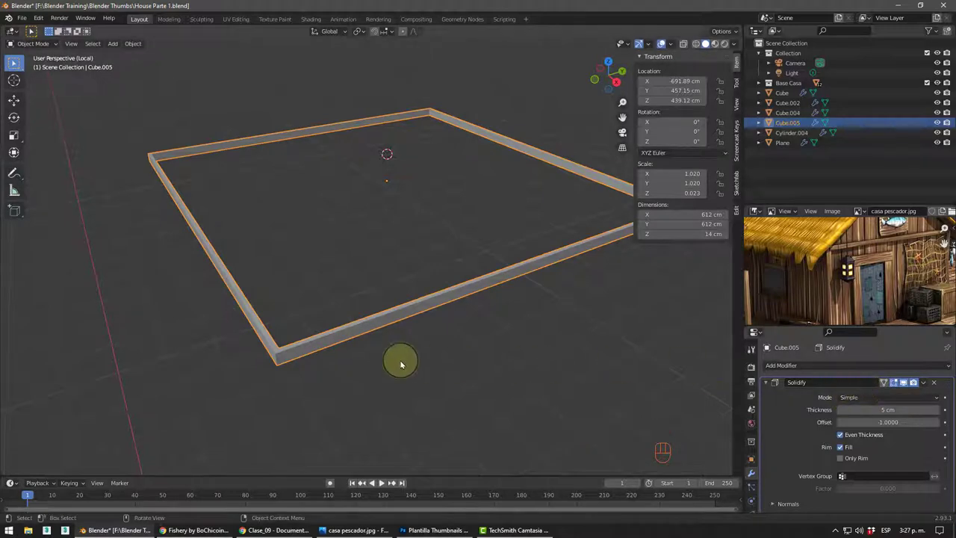
scroll(up, 3)
key(Tab)
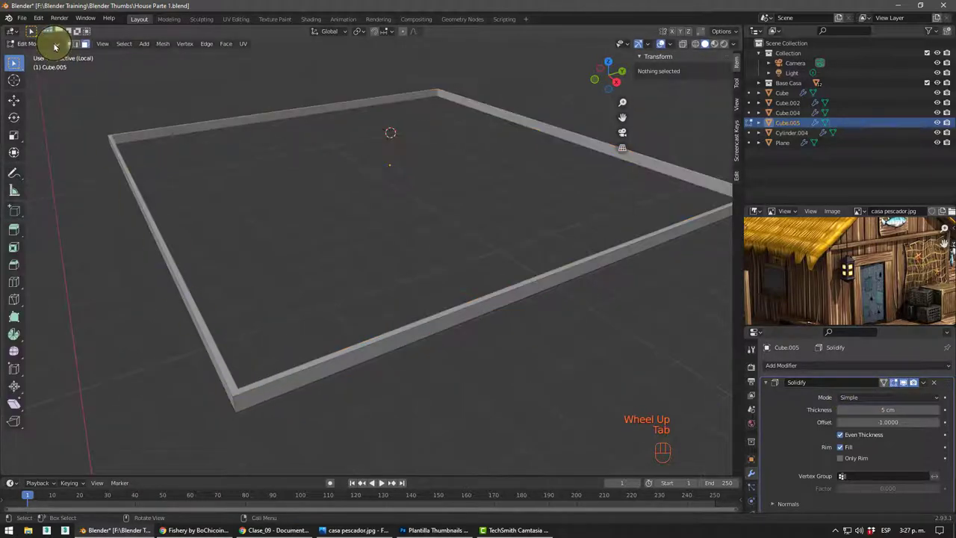
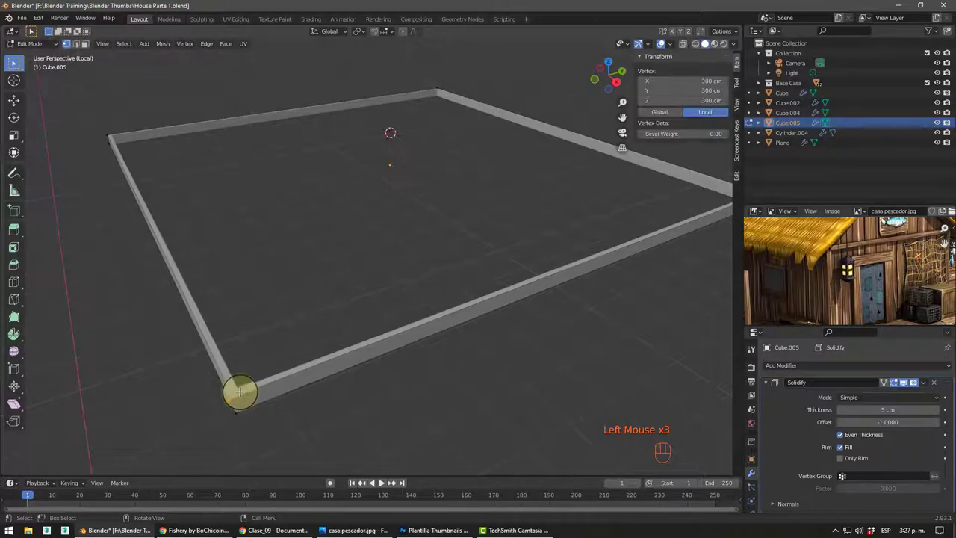
key(g)
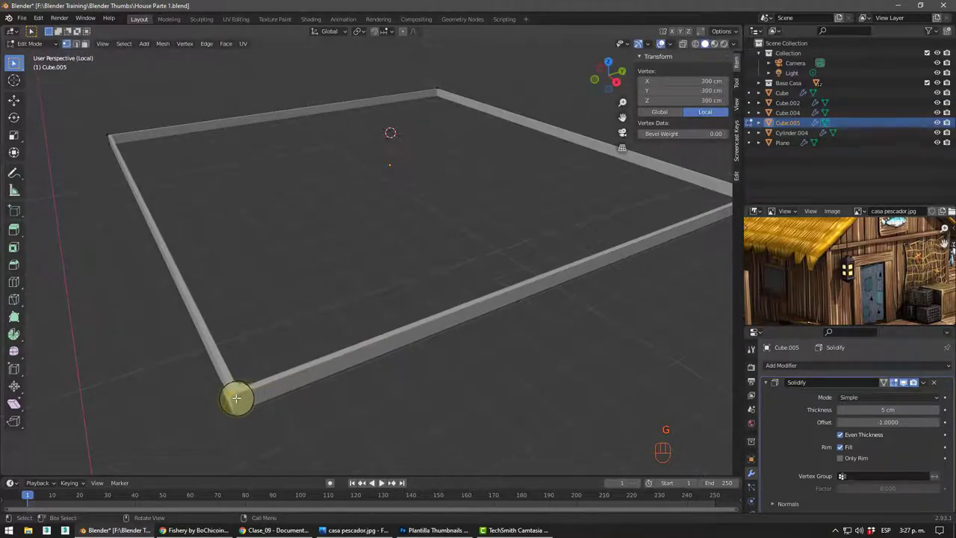
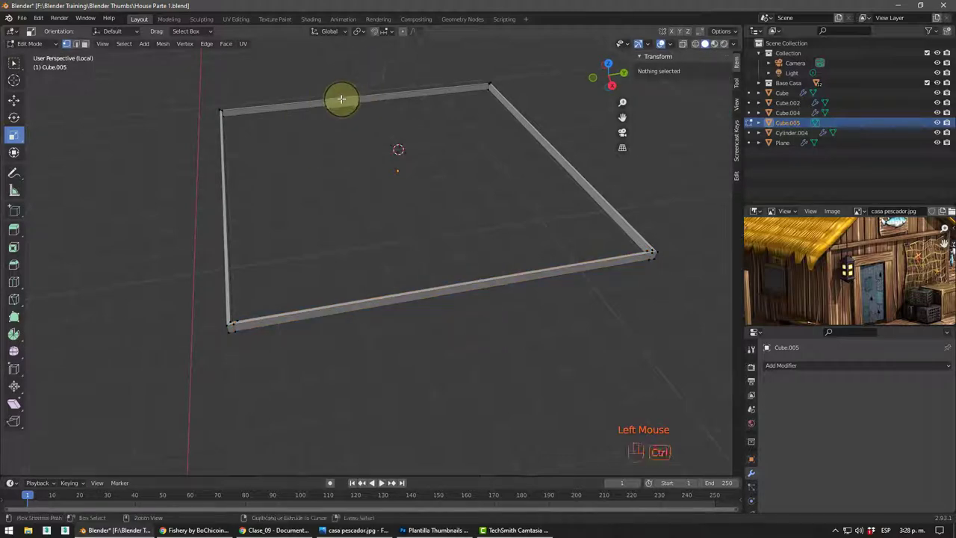
- Add two loop cuts across the frame and select a corner vertex
key(ctrl+r)
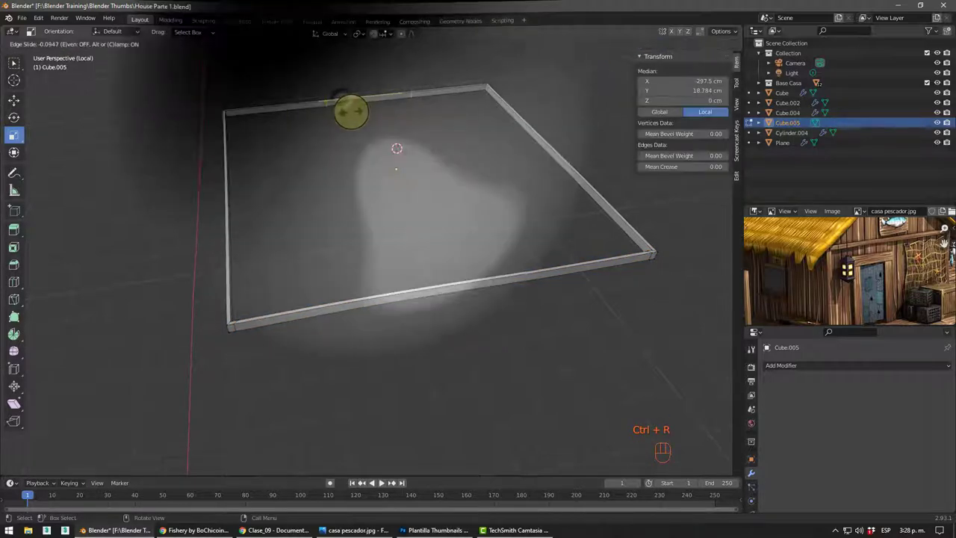
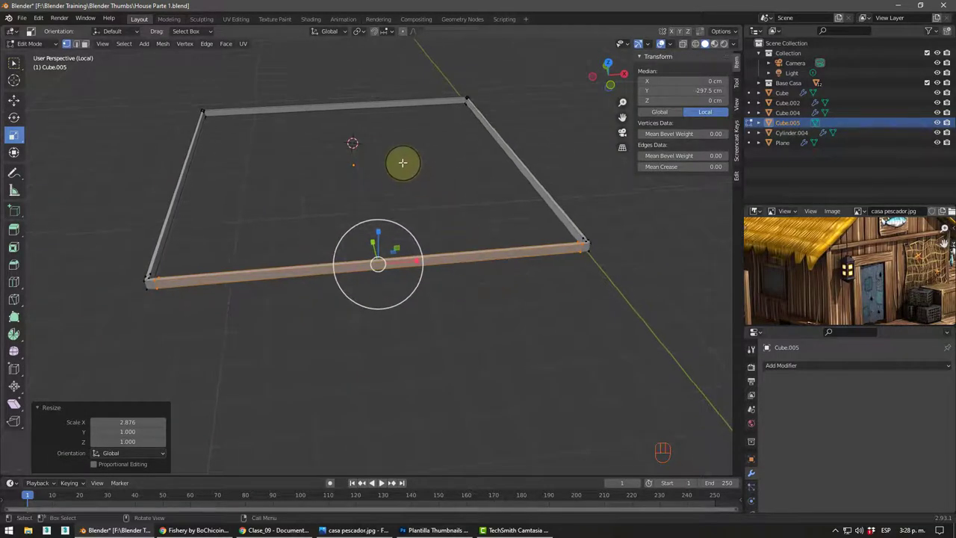
key(ctrl+r)
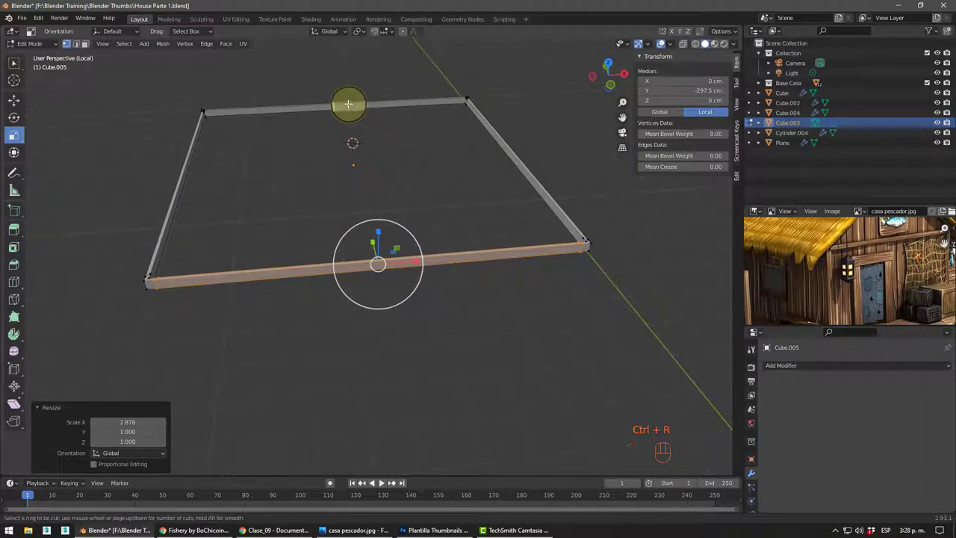
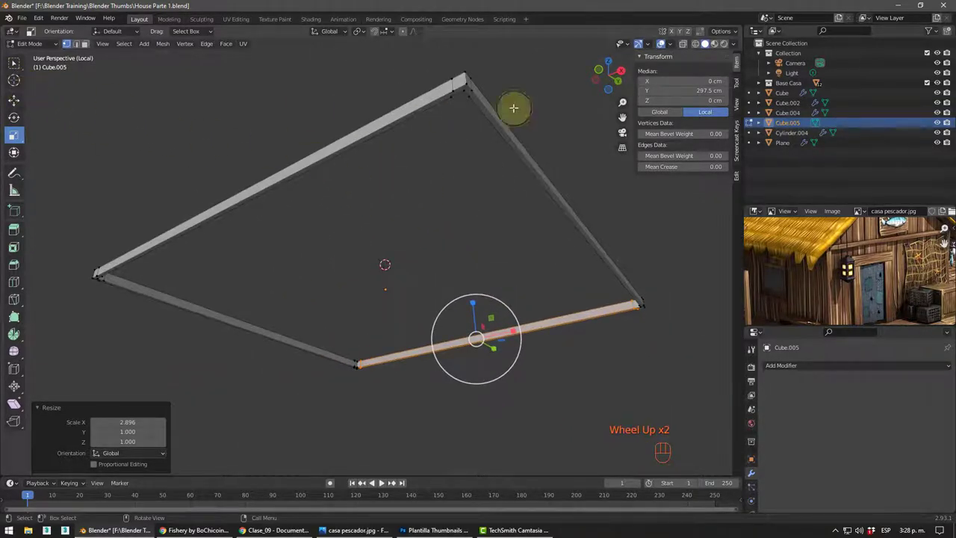
click(90, 42)
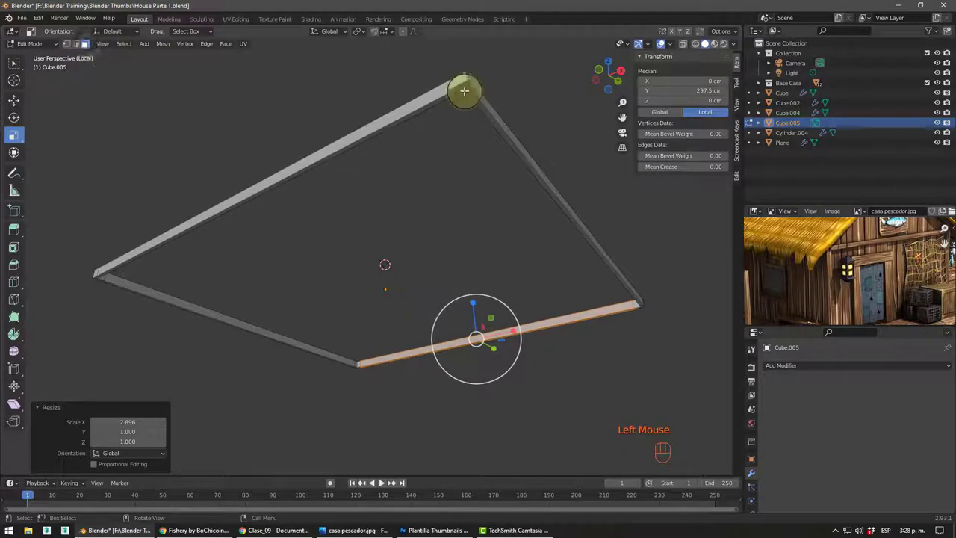
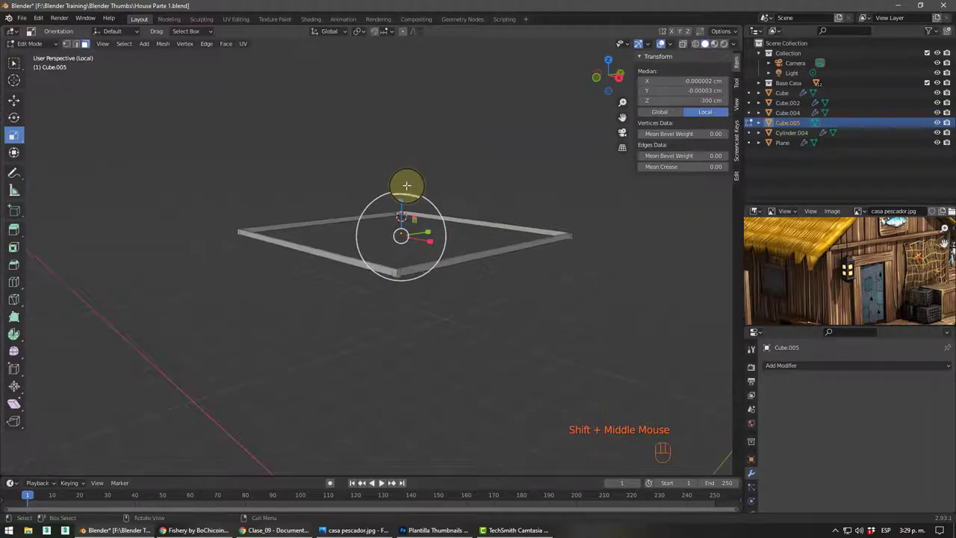
- Extrude the frame's corners about 265 cm down into vertical posts
key(e)
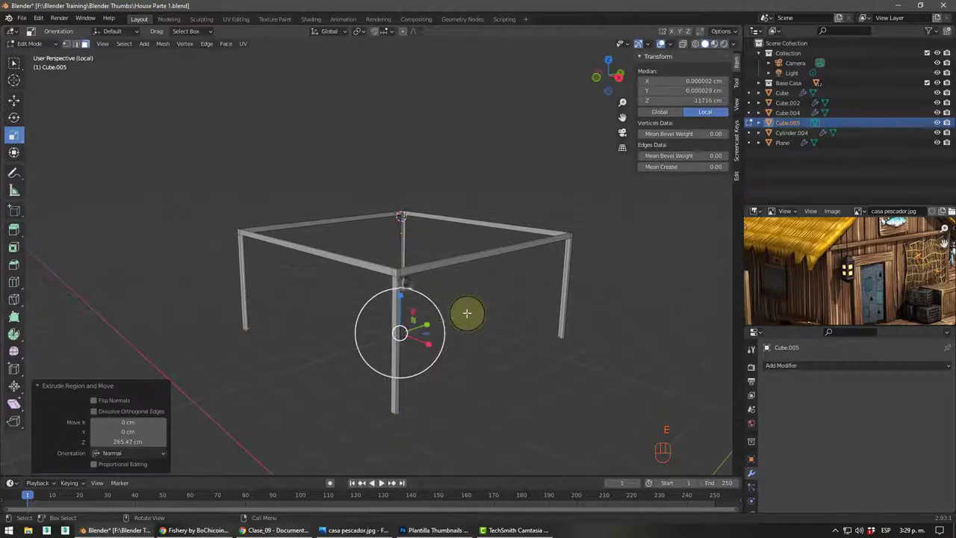
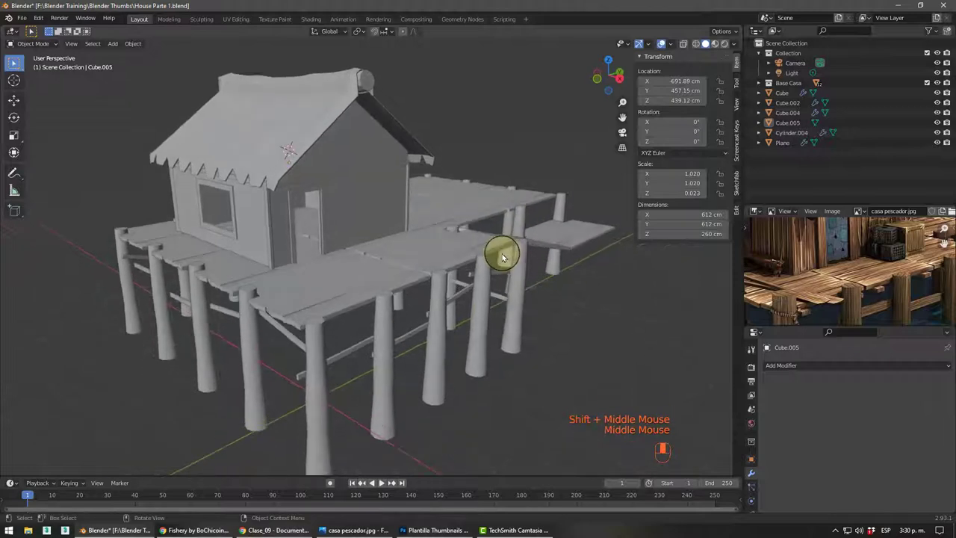
- Orbit around the whole house-on-dock scene in object mode
middle_click(506, 265)
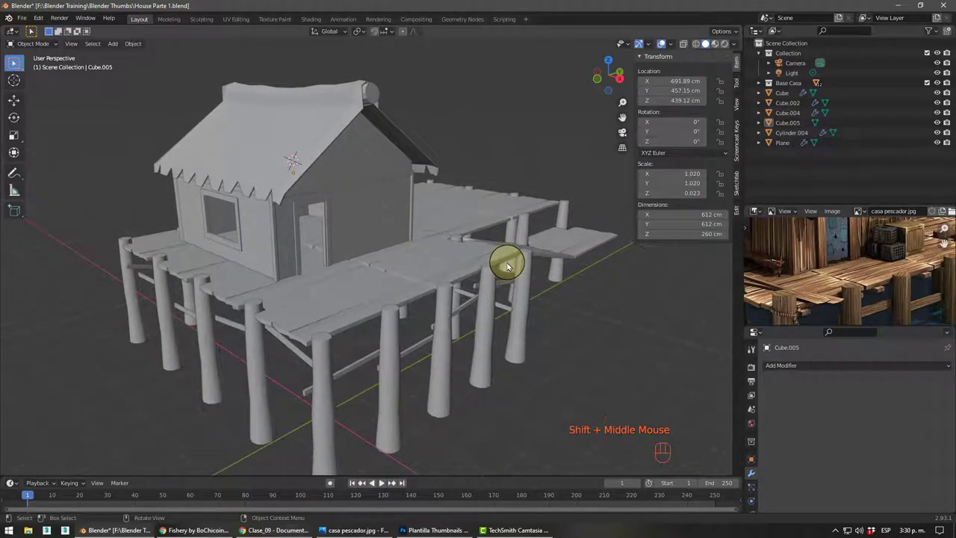